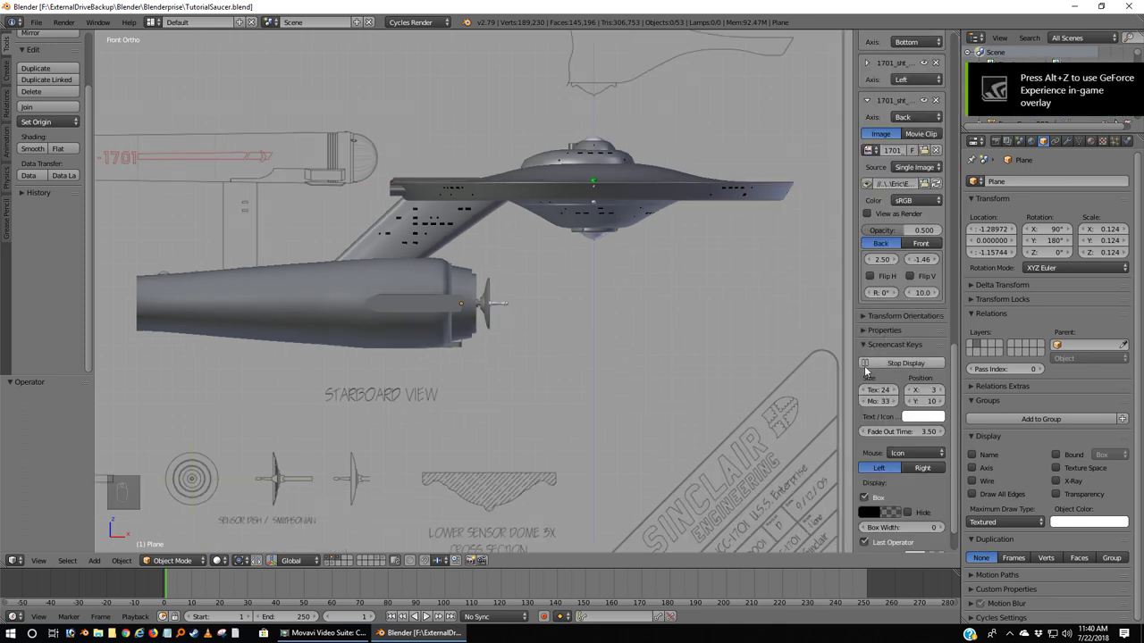
Step: Hide the properties shelf and zoom the wireframe view onto the nacelle's rear end cap
key("n")
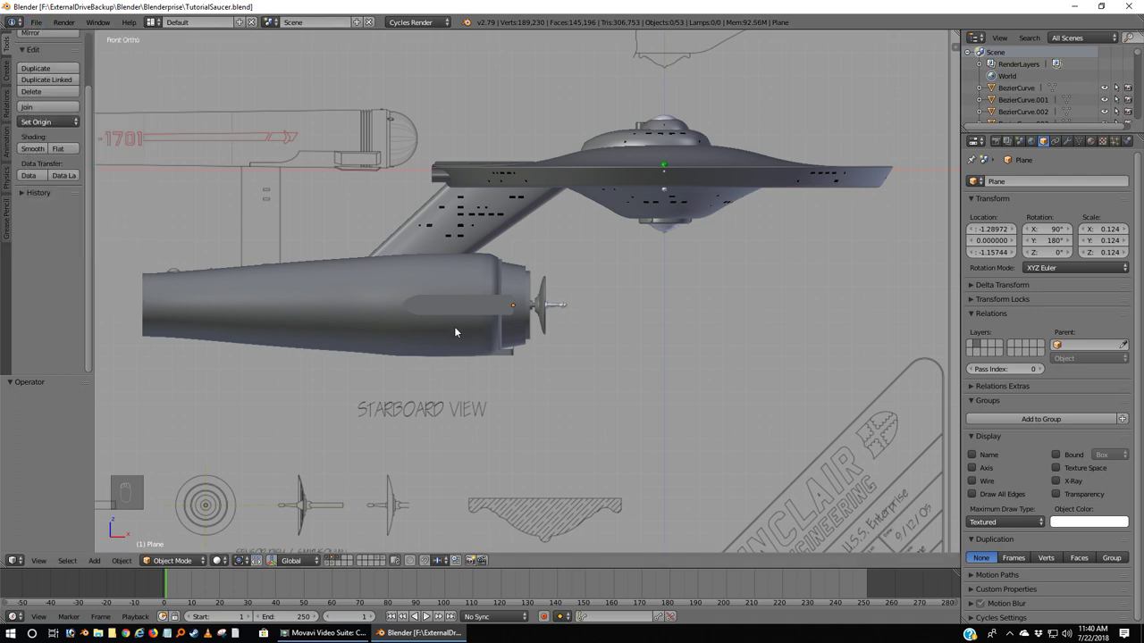
key("z")
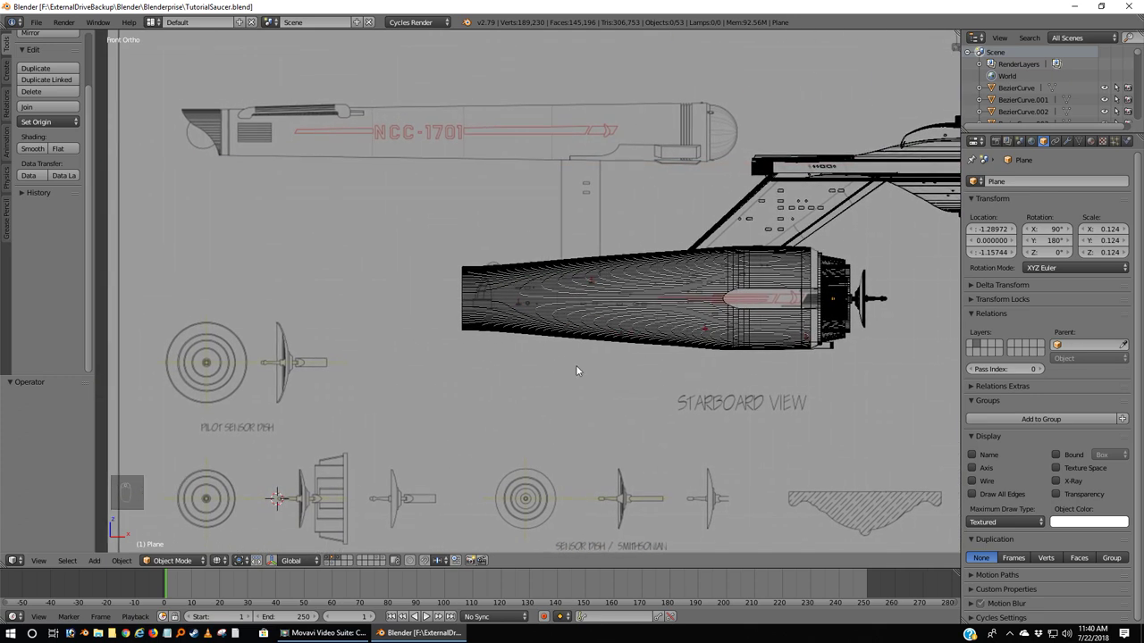
left_click_drag(500, 351, 766, 330)
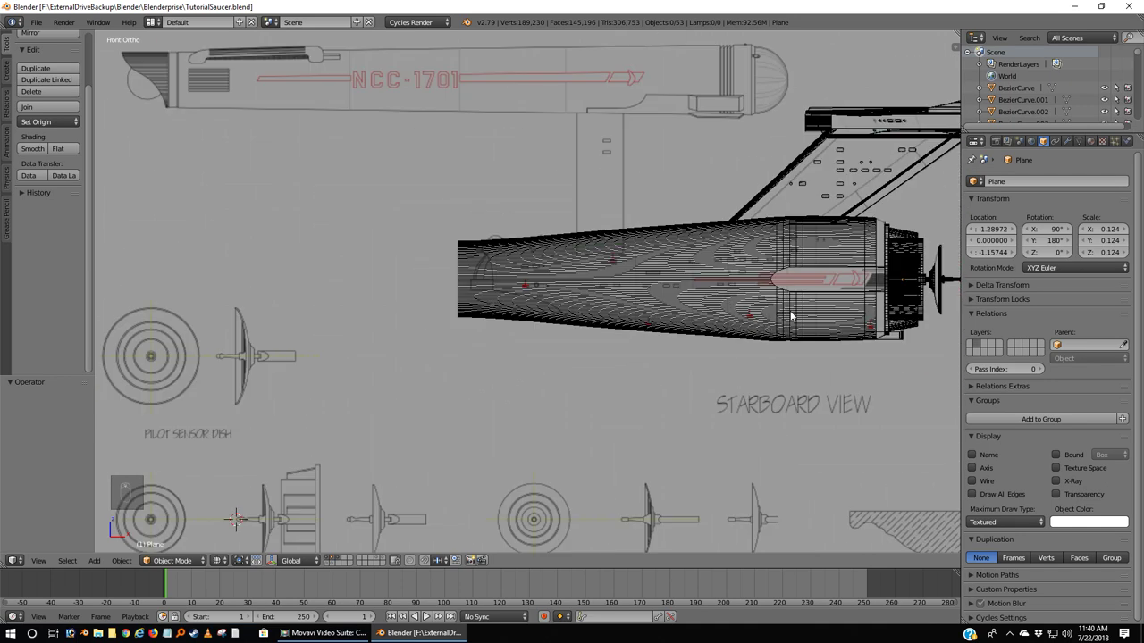
left_click_drag(872, 300, 568, 448)
Step: Leave local view, select all nacelle body pieces in side view and send them to another layer
key("z")
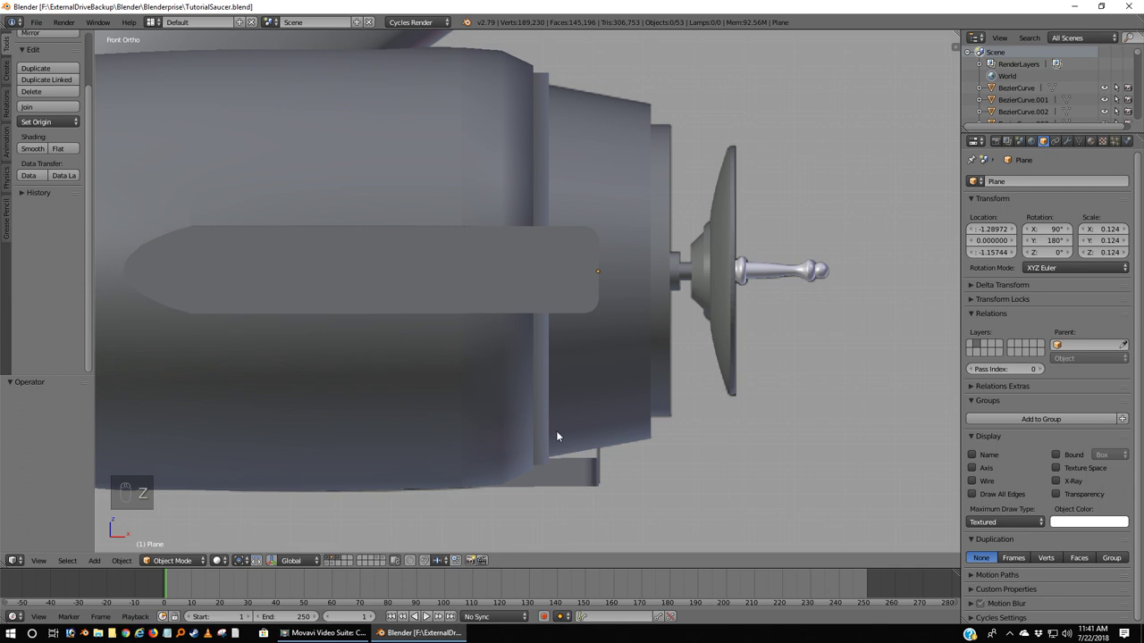
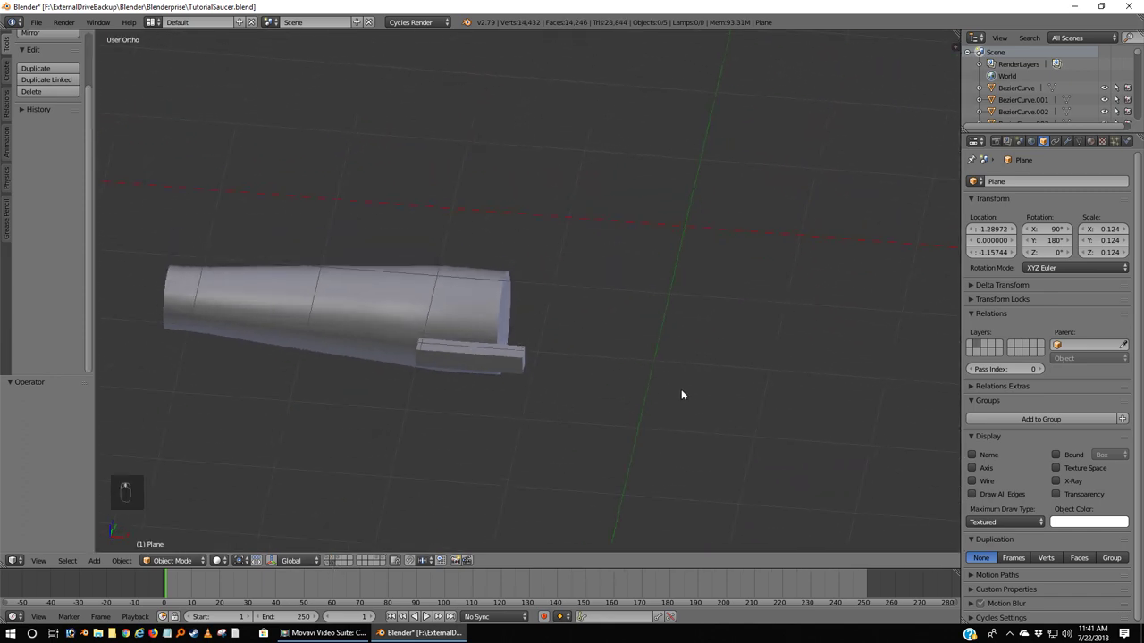
key("KP_1")
key("z")
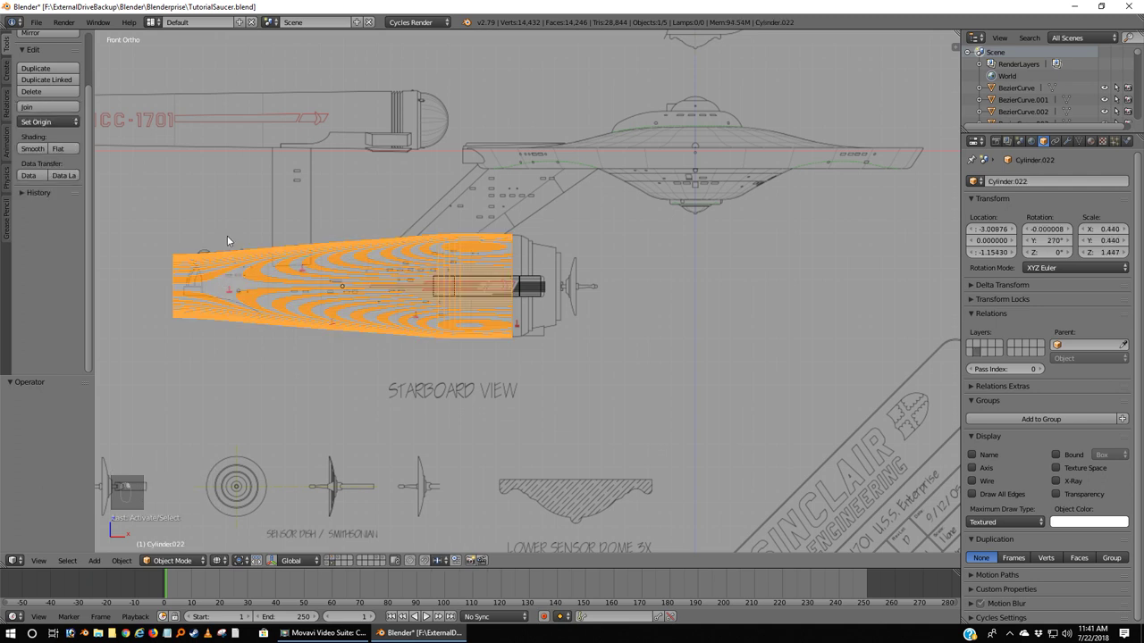
key("a")
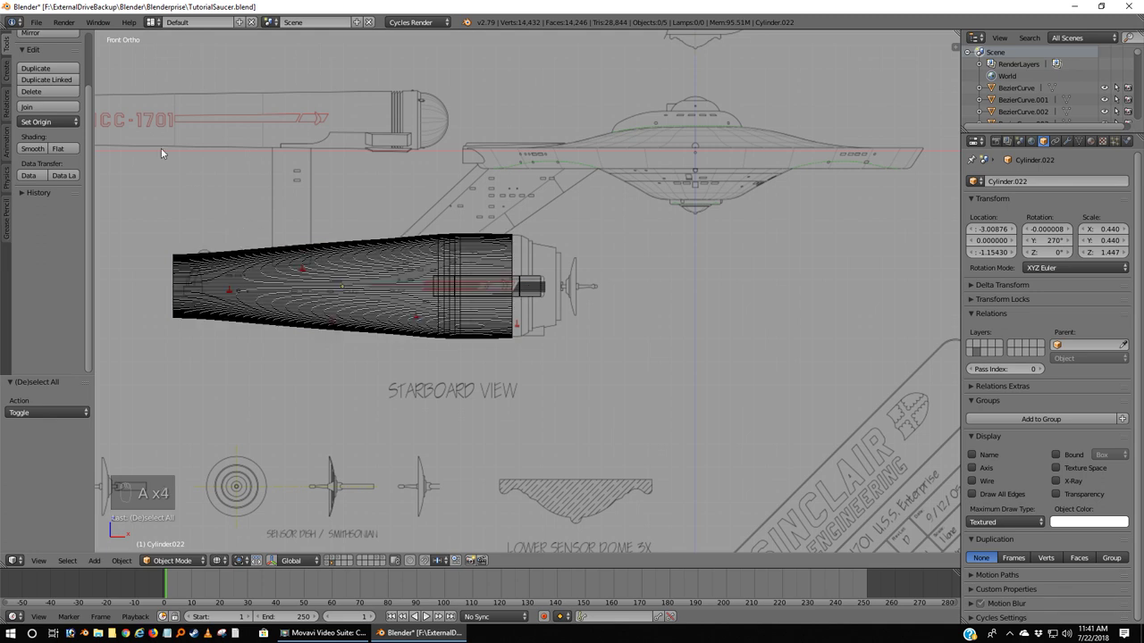
key("b")
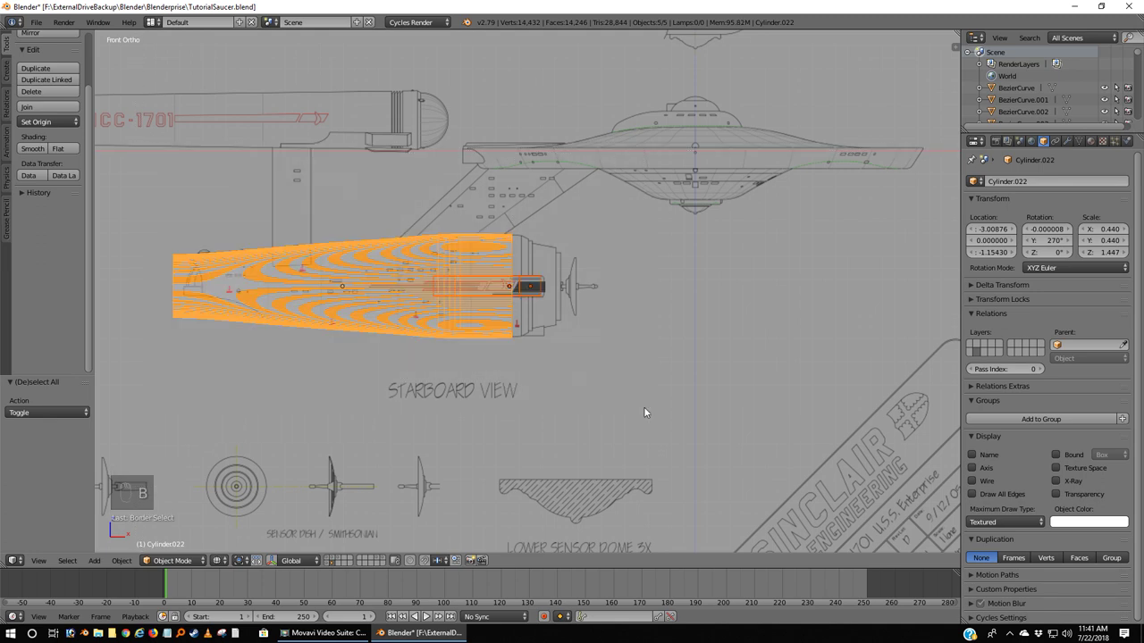
key("m")
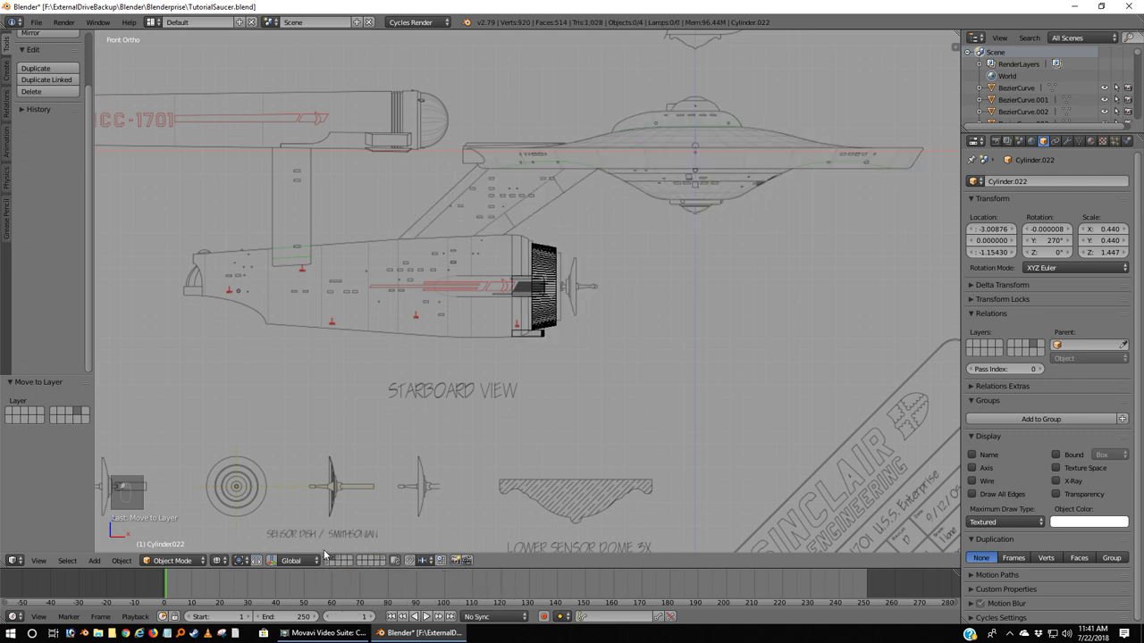
Step: Box-select the remaining nacelle body, move it to another layer, then show the whole ship again
left_click_drag(467, 496, 572, 417)
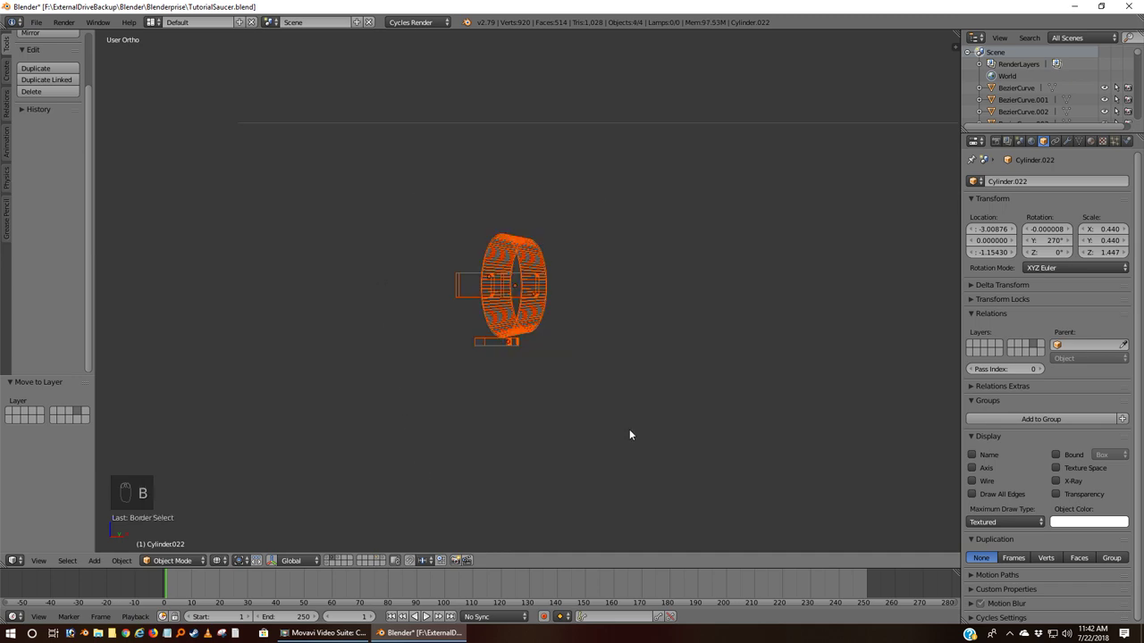
key("m")
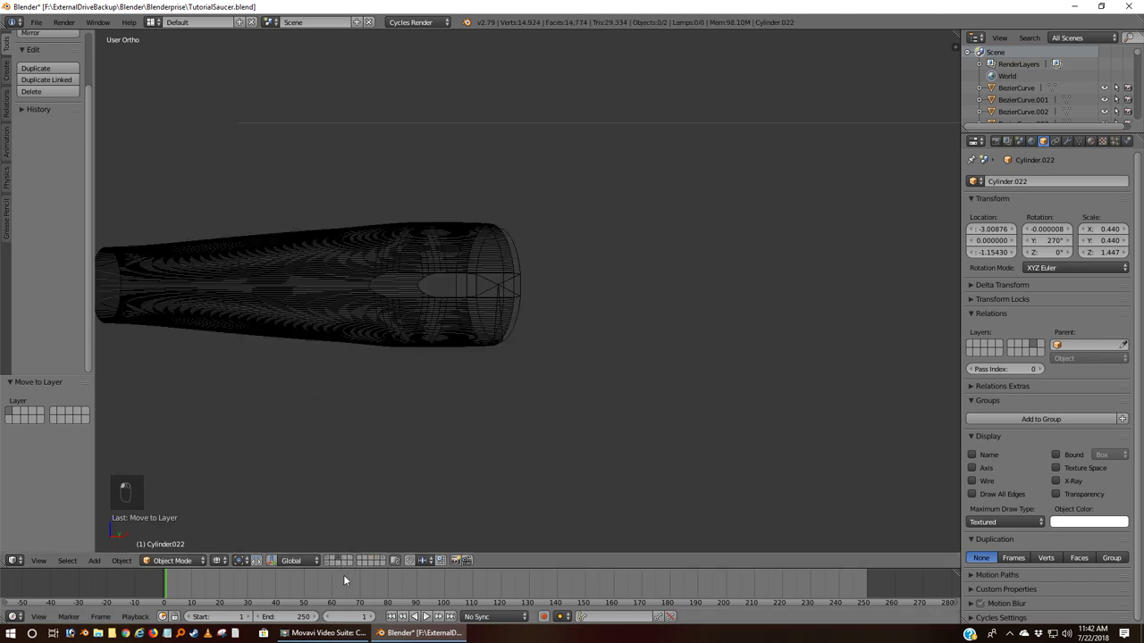
key("KP_1")
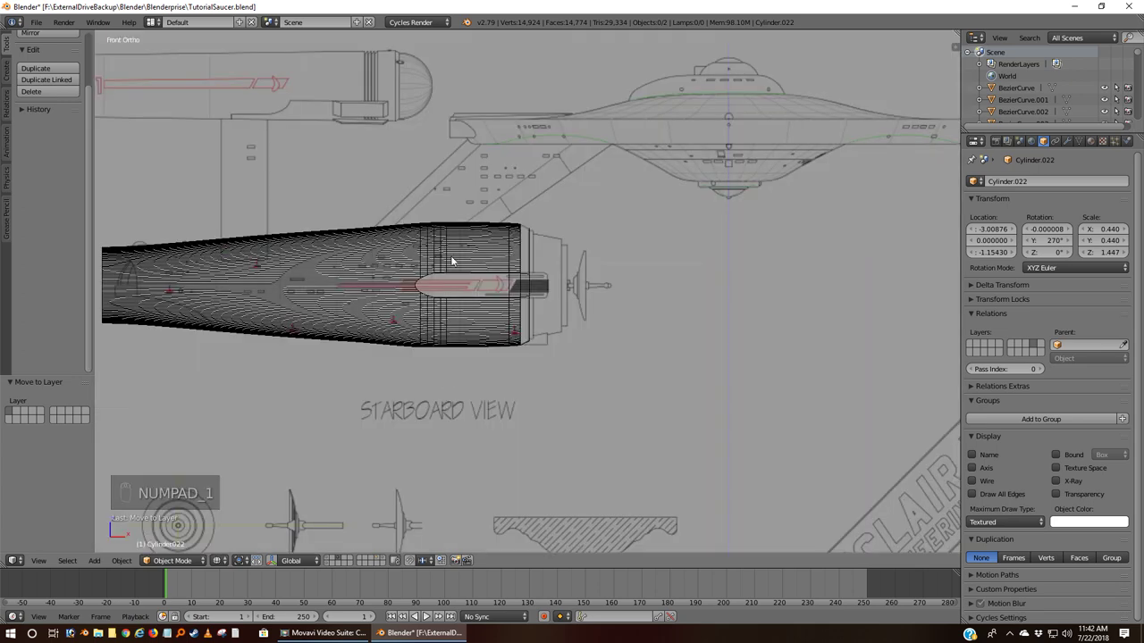
left_click_drag(458, 258, 621, 413)
key("b")
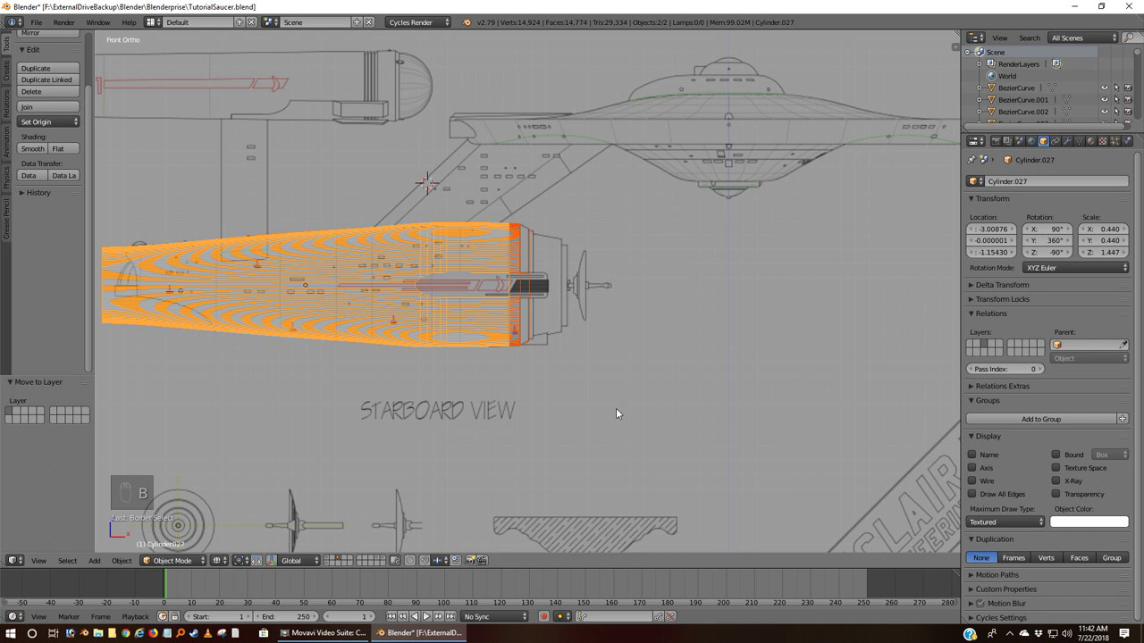
key("m")
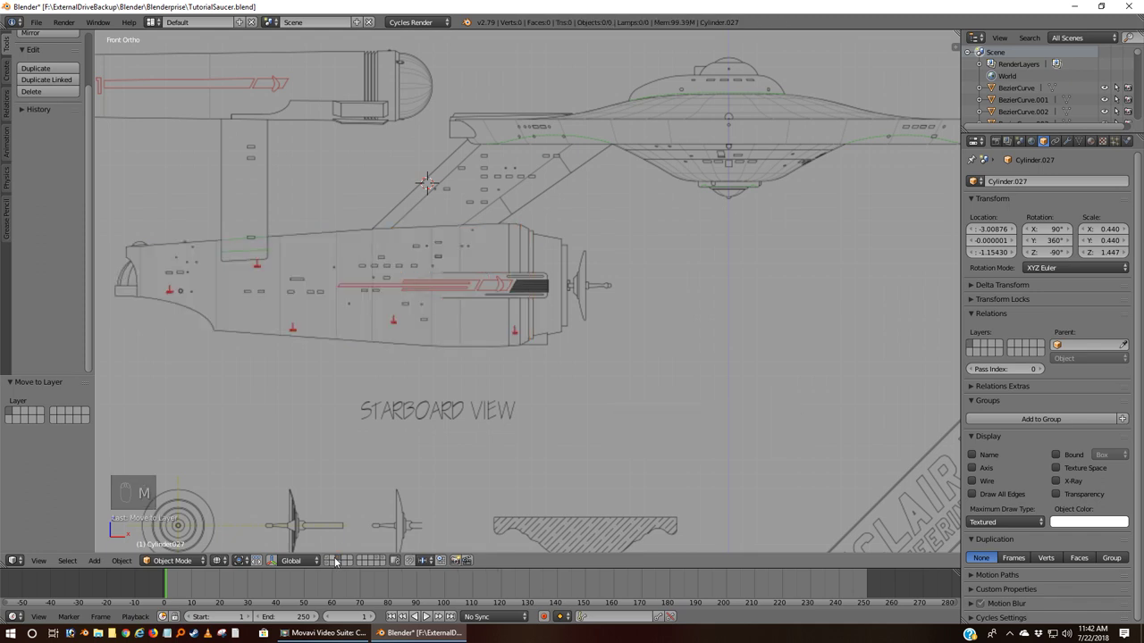
left_click_drag(331, 561, 437, 548)
Step: Zoom in on the nacelle end cap from the side view in solid shading
key("a")
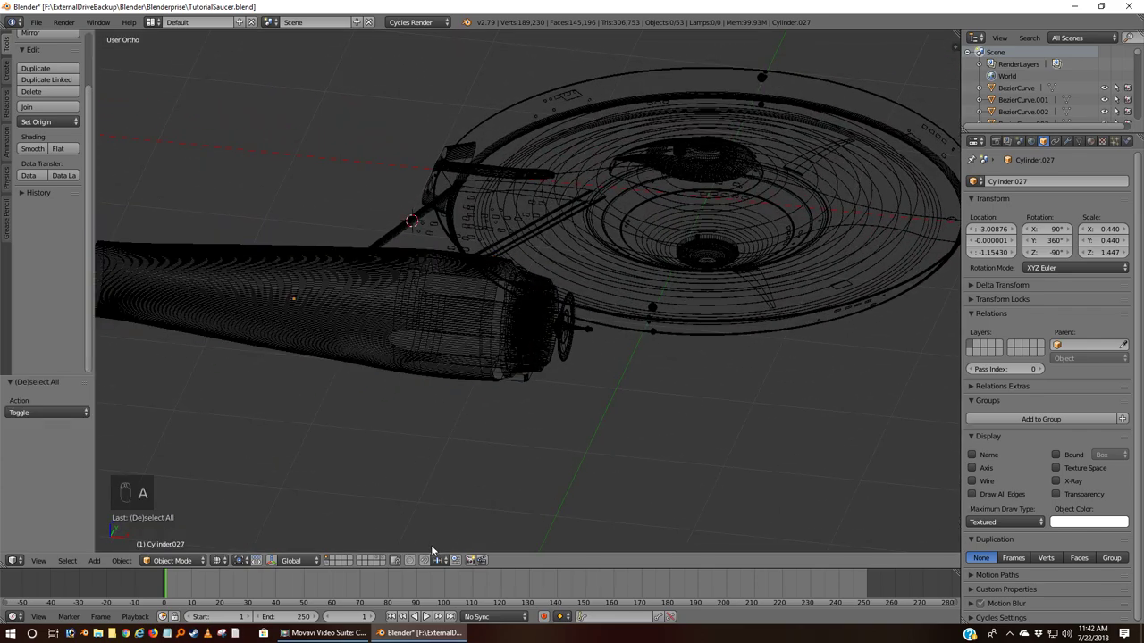
key("KP_1")
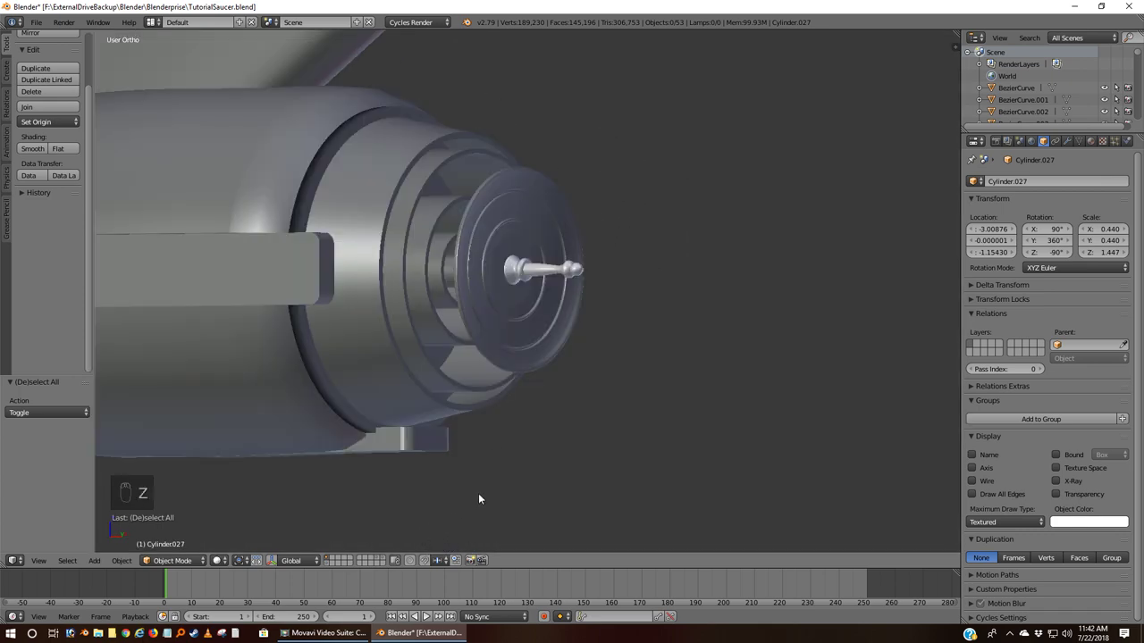
left_click_drag(215, 305, 512, 183)
key("KP_1")
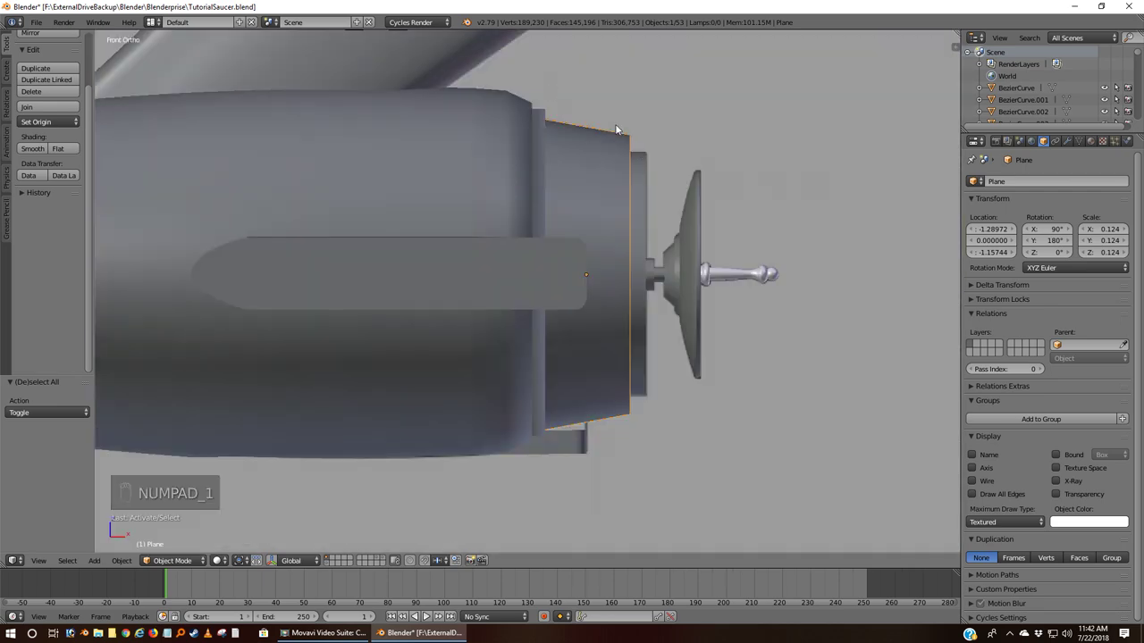
Step: Send the small block under the end cap to the end-cap layer and orbit around the rings
key("m")
left_click_drag(584, 280, 725, 478)
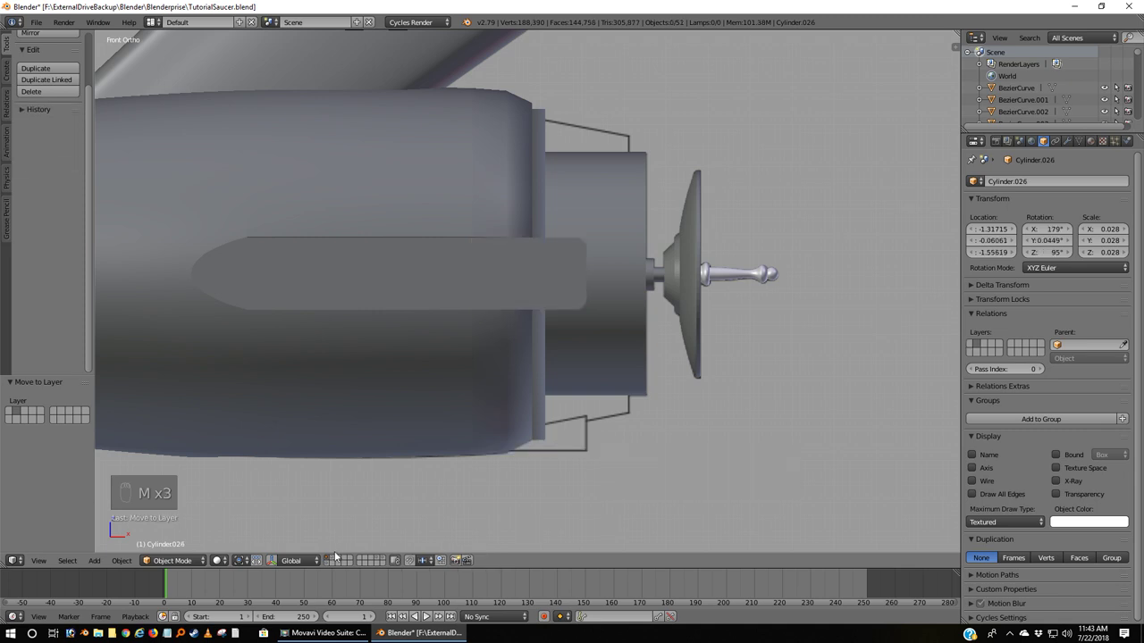
left_click_drag(464, 414, 544, 116)
key("m")
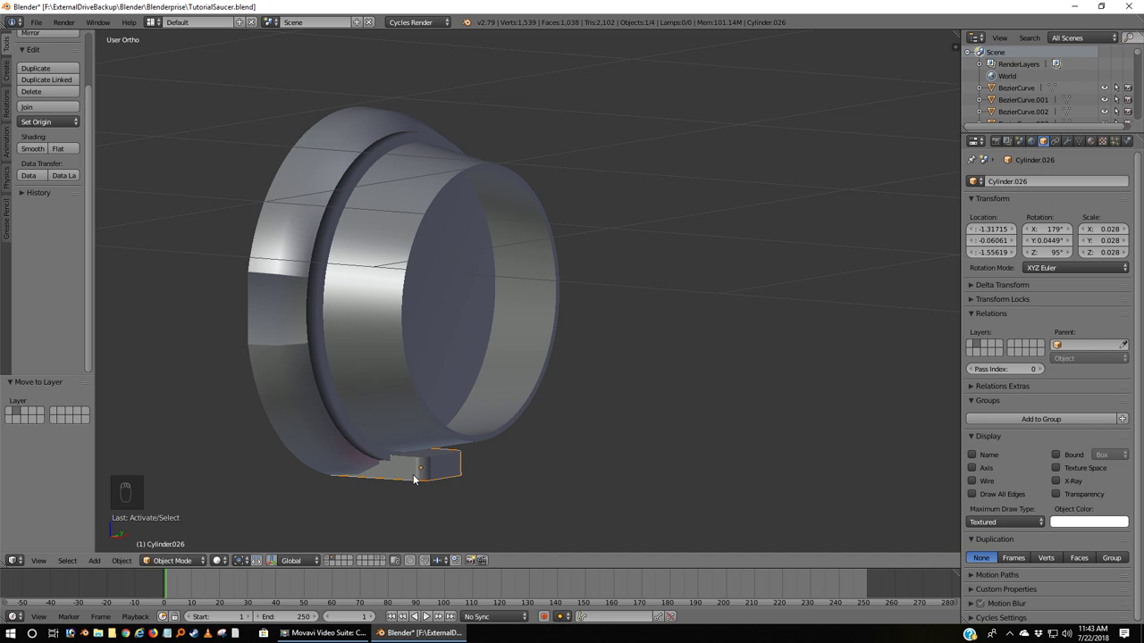
Step: In Edit Mode, box-select the small block's top vertices from the side wireframe view
key("KP_1")
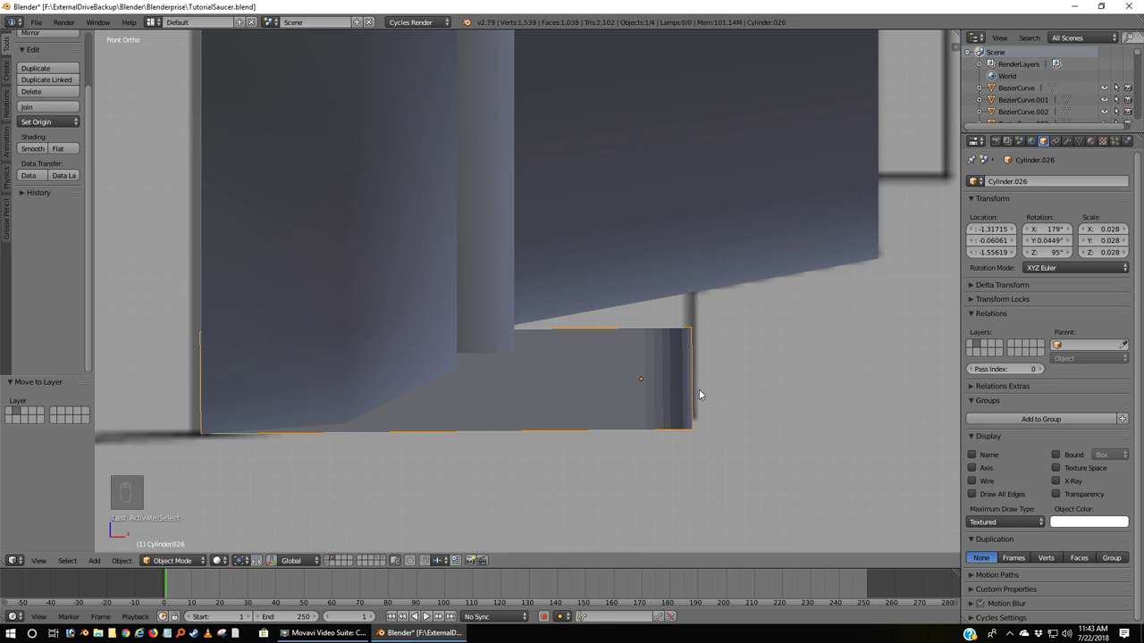
key("z")
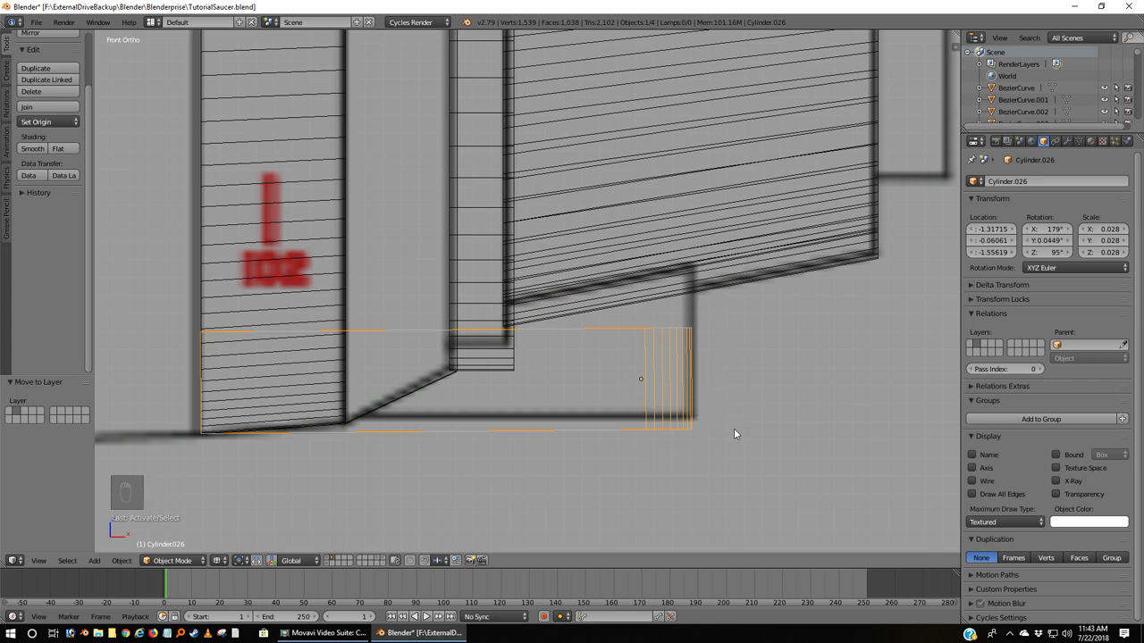
key("Tab")
key("a")
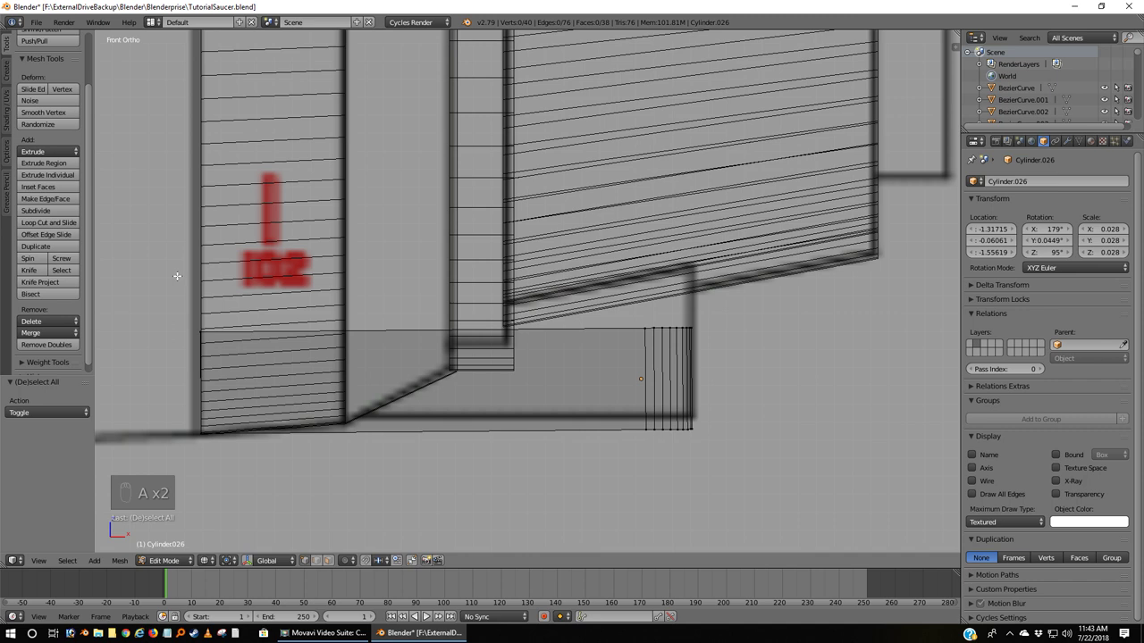
key("b")
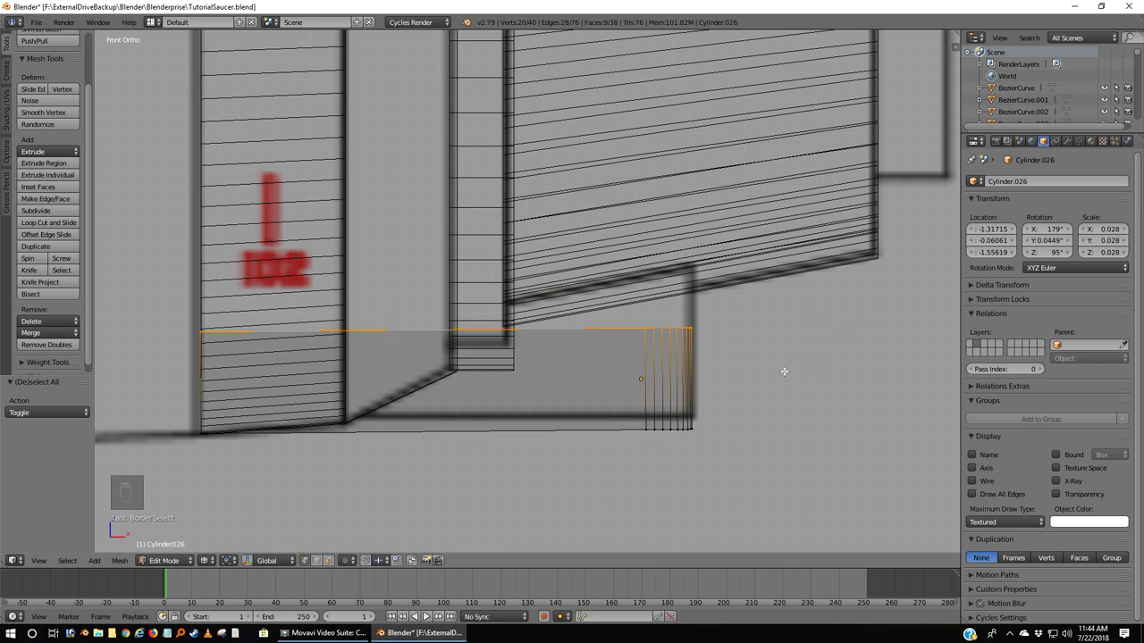
key("z")
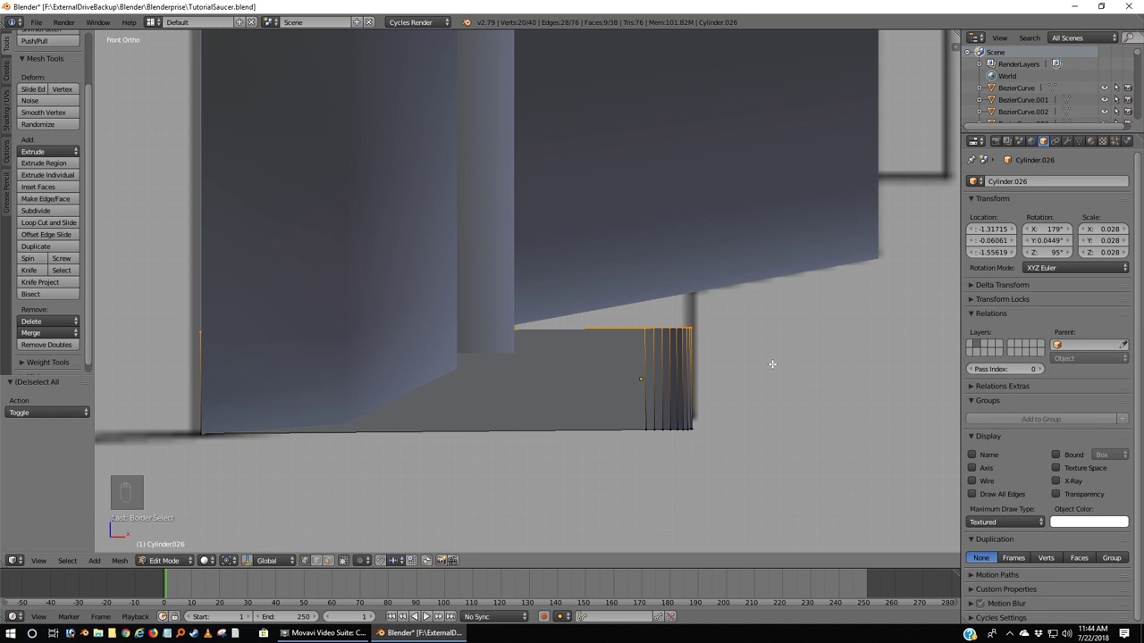
Step: Raise the top vertices vertically to the nacelle's underside and leave Edit Mode
key("g")
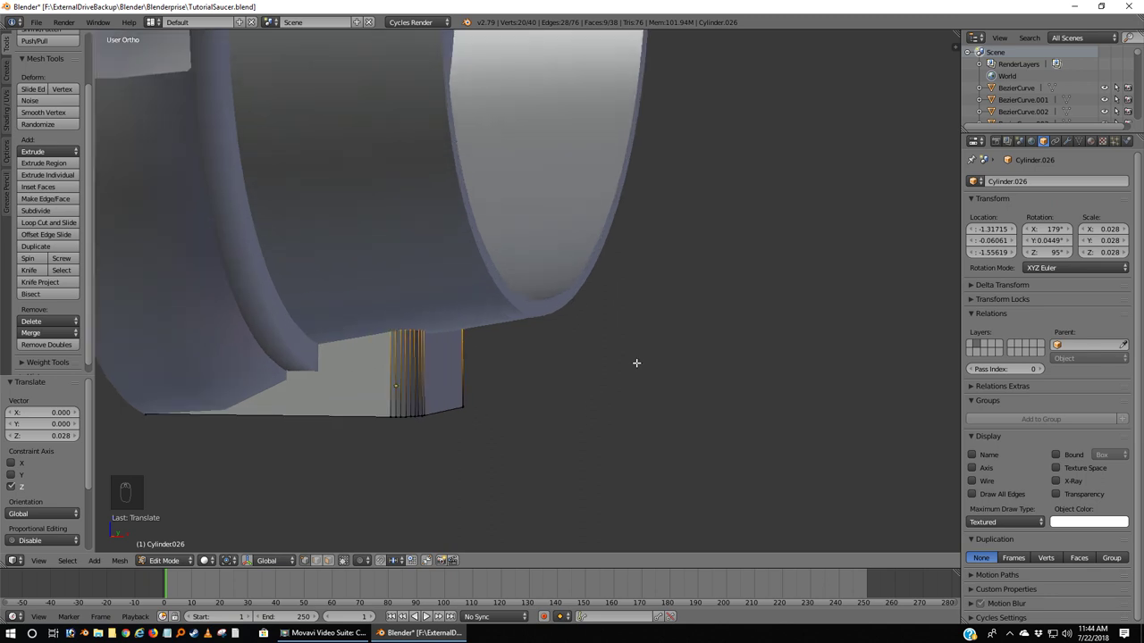
key("KP_1")
key("z")
key("a")
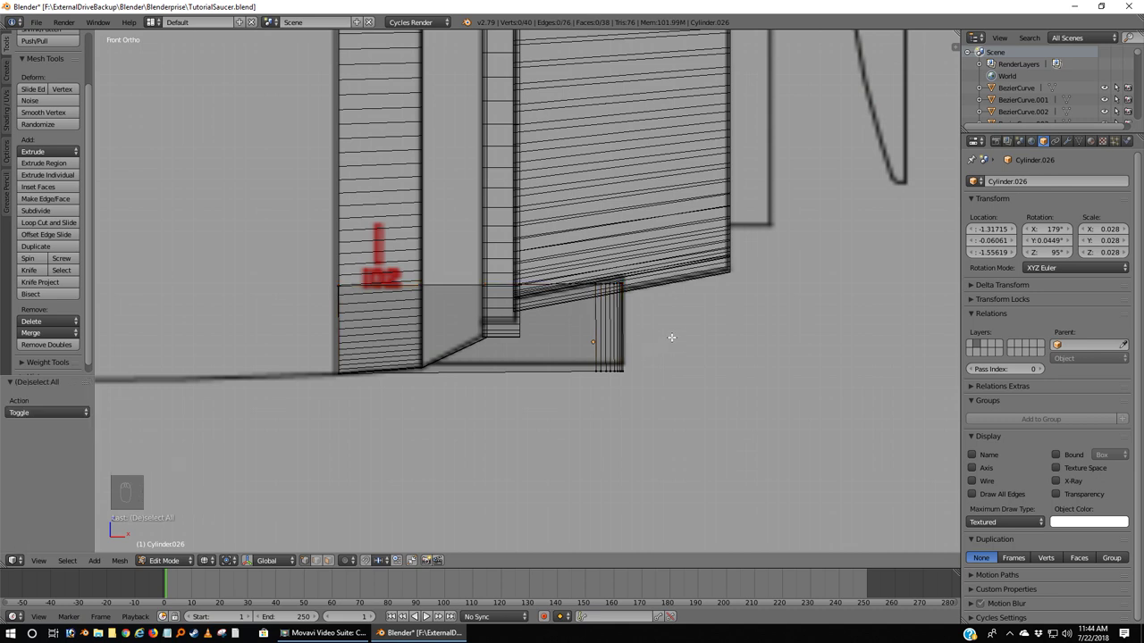
key("Tab")
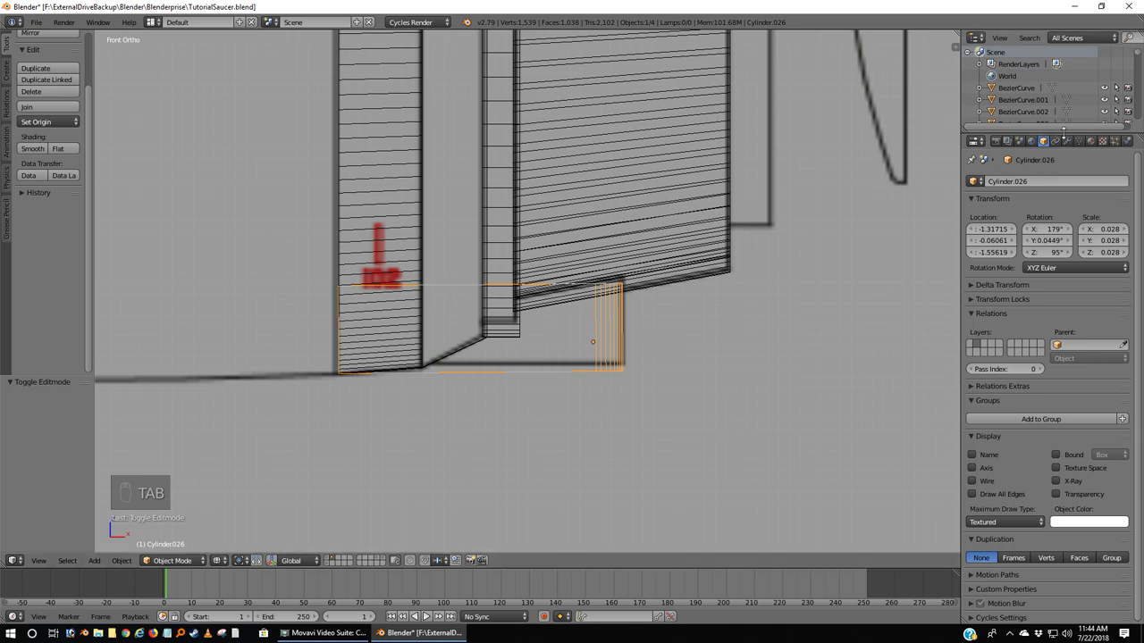
left_click_drag(1055, 184, 526, 389)
Step: Select all the block's vertices, merge duplicates and recalculate normals, then return to Object Mode
key("z")
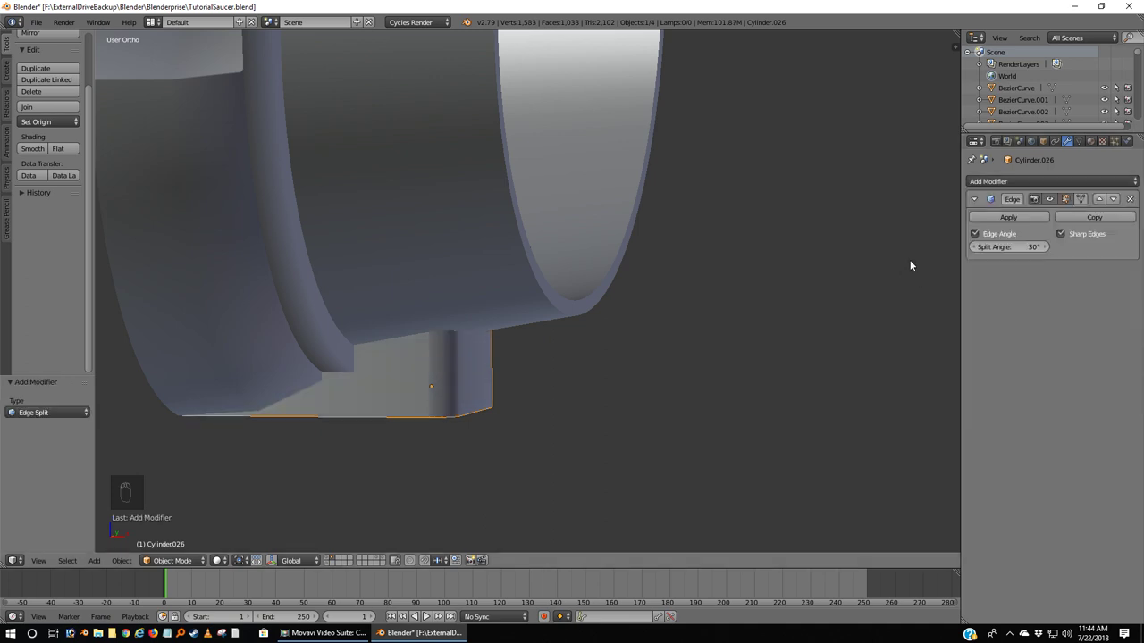
left_click_drag(1013, 221, 588, 357)
key("Tab")
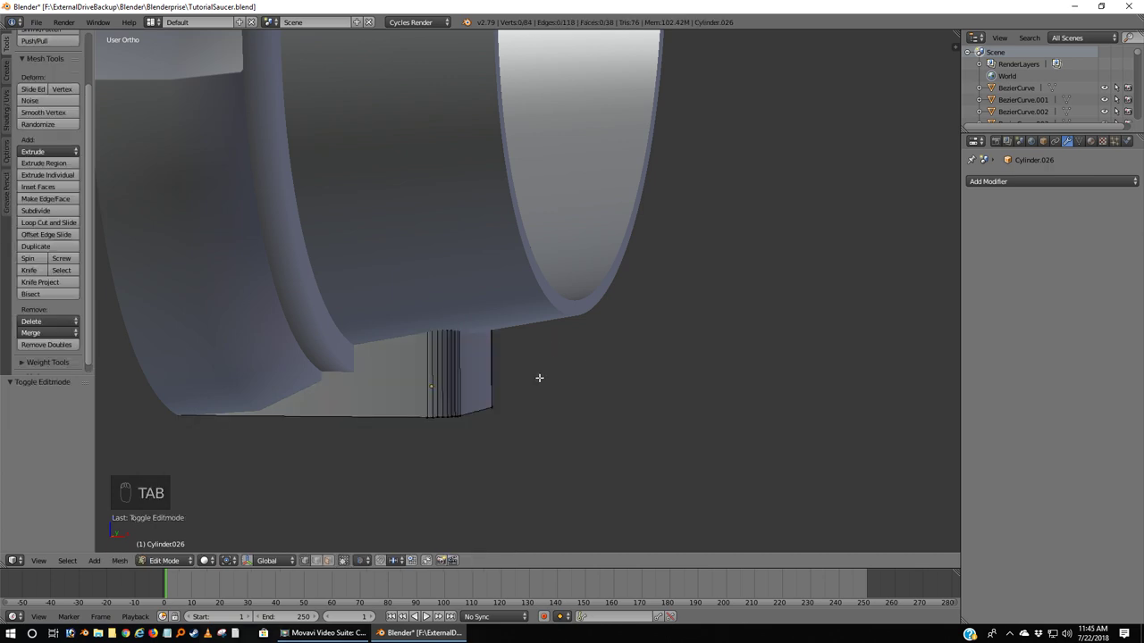
key("a")
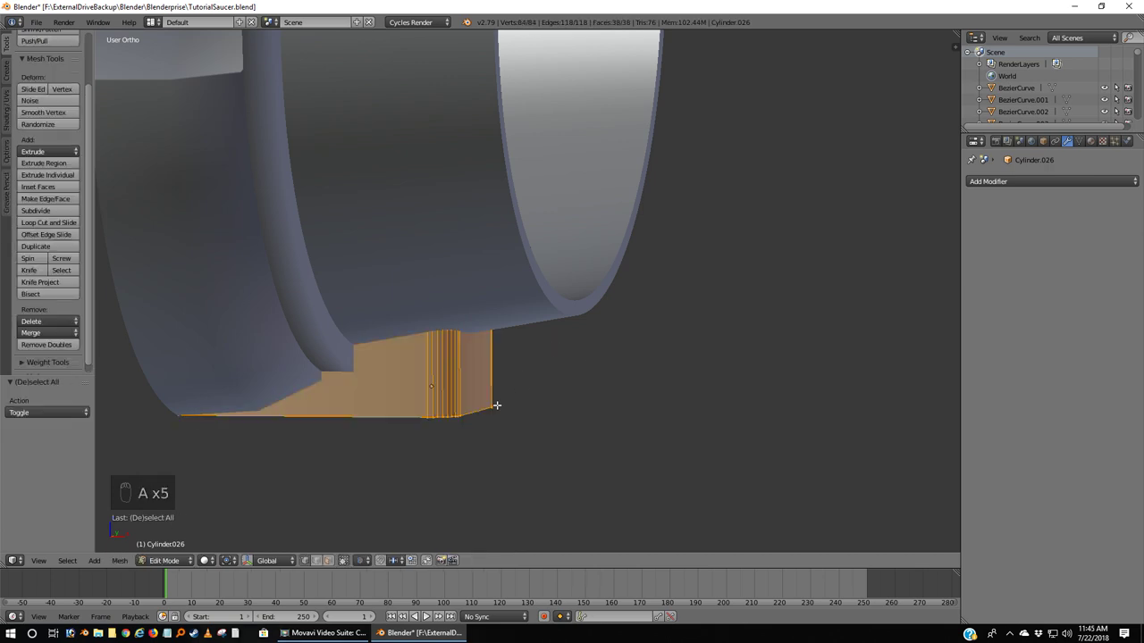
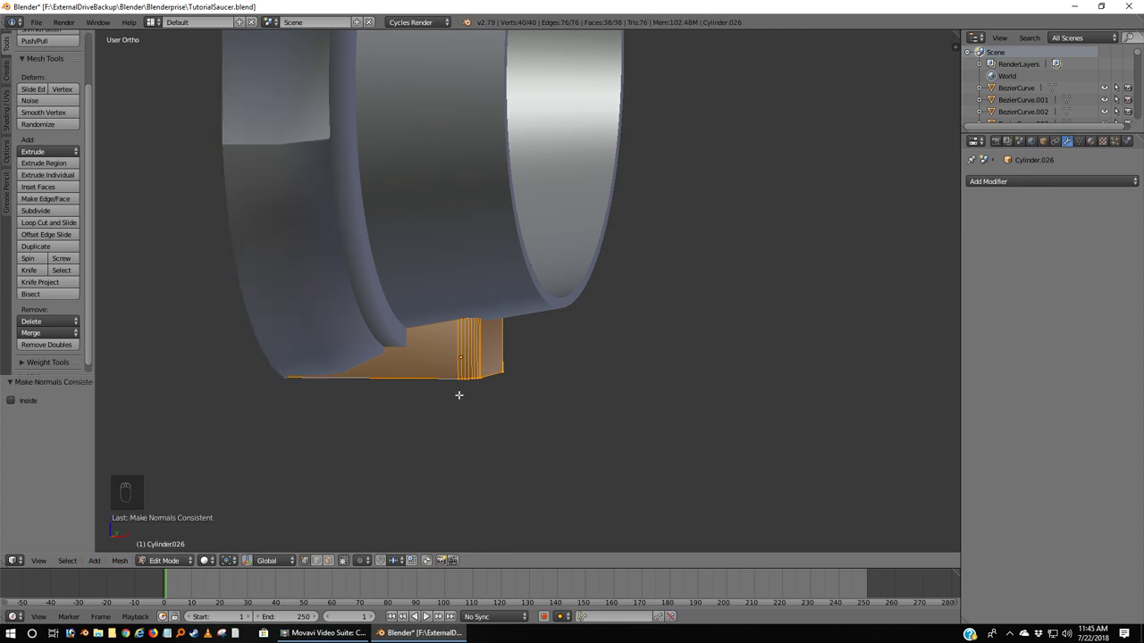
key("Tab")
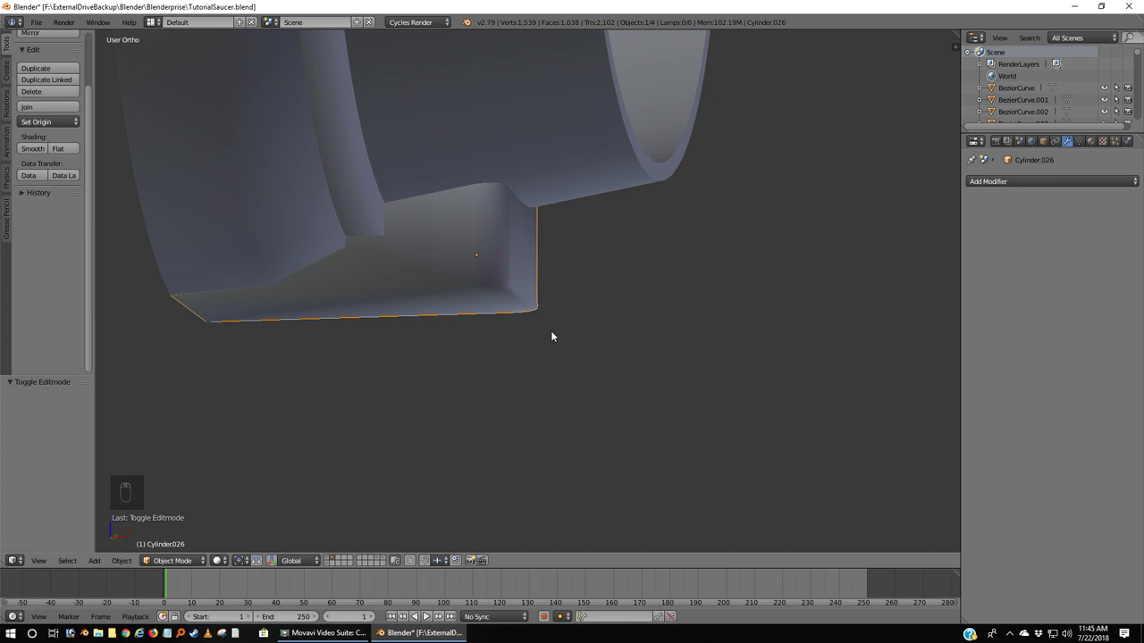
Step: Check the cap block against the front, side and rear blueprint views
key("KP_1")
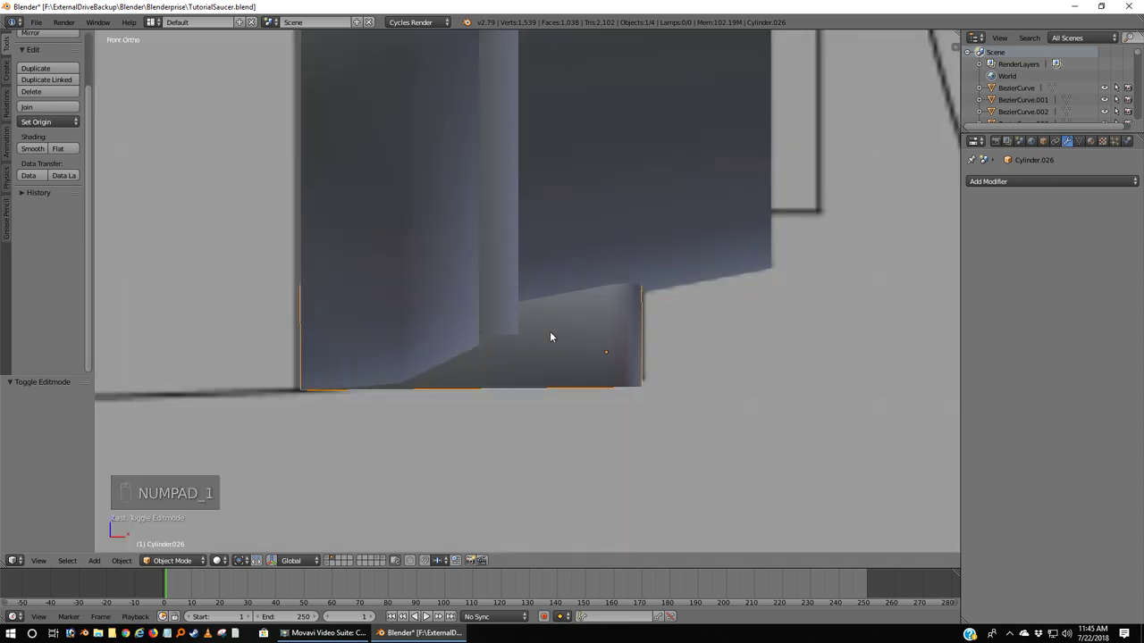
key("ctrl+KP_3")
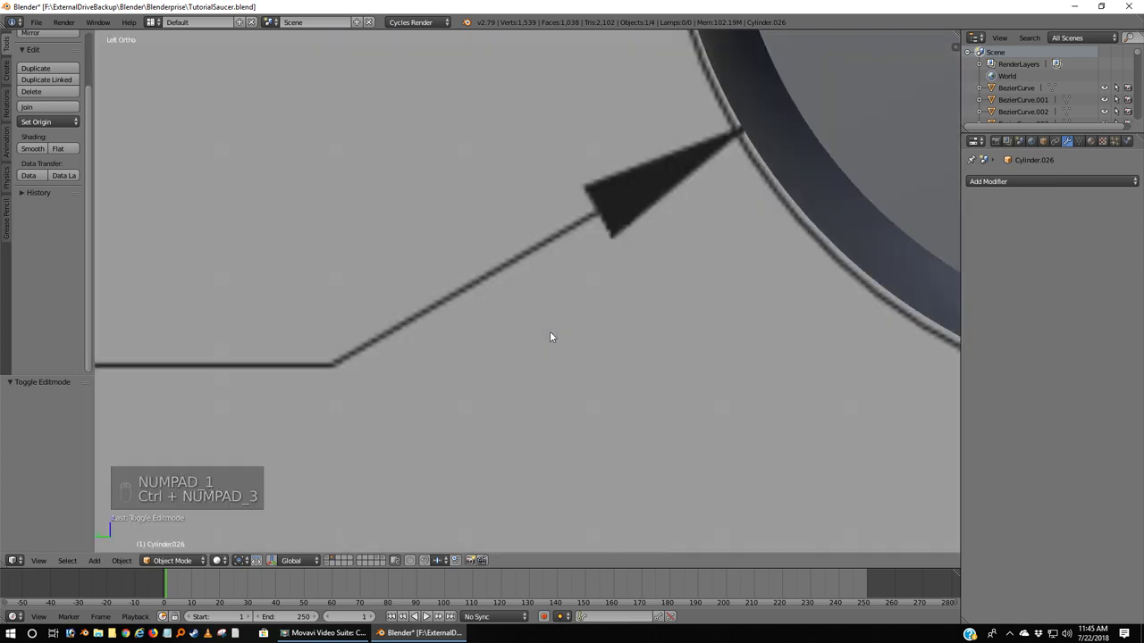
key("KP_3")
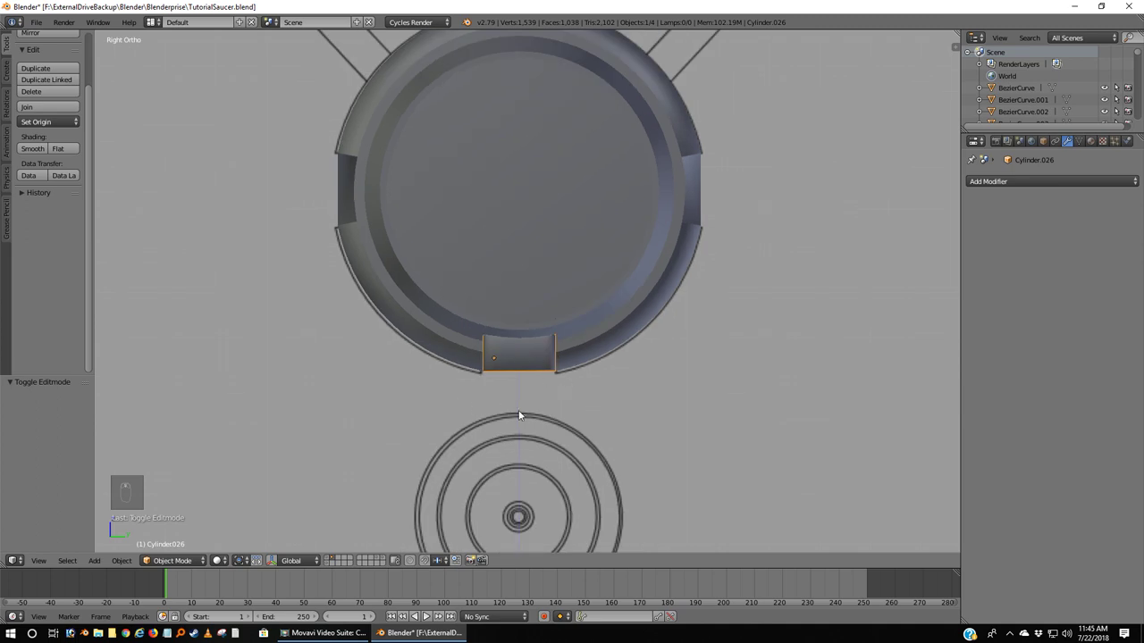
key("z")
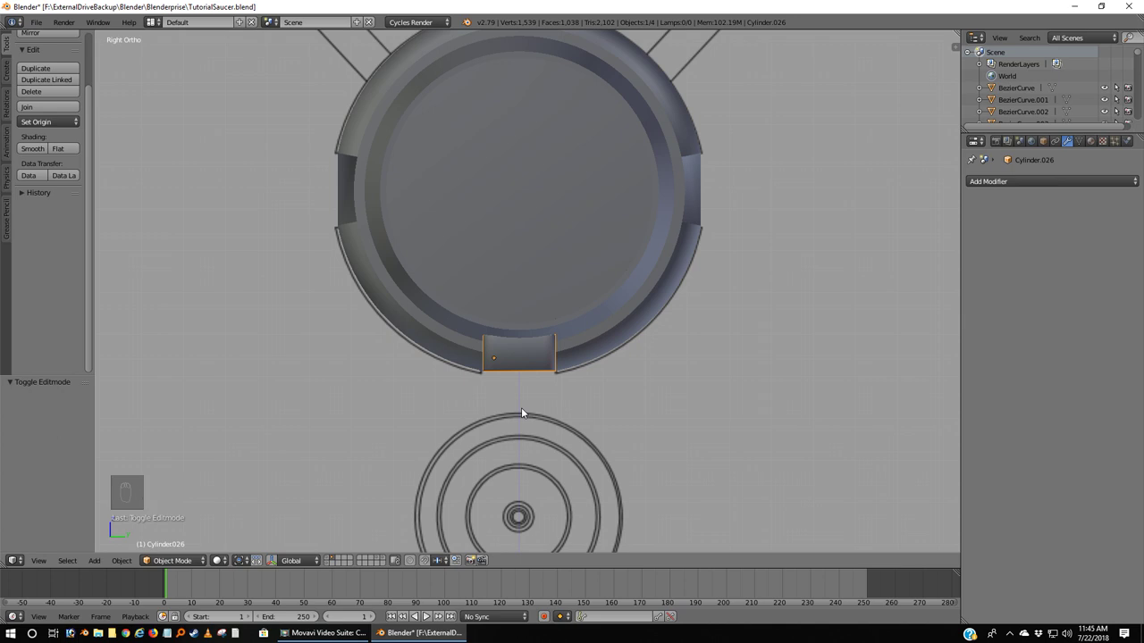
left_click_drag(538, 413, 574, 394)
key("KP_3")
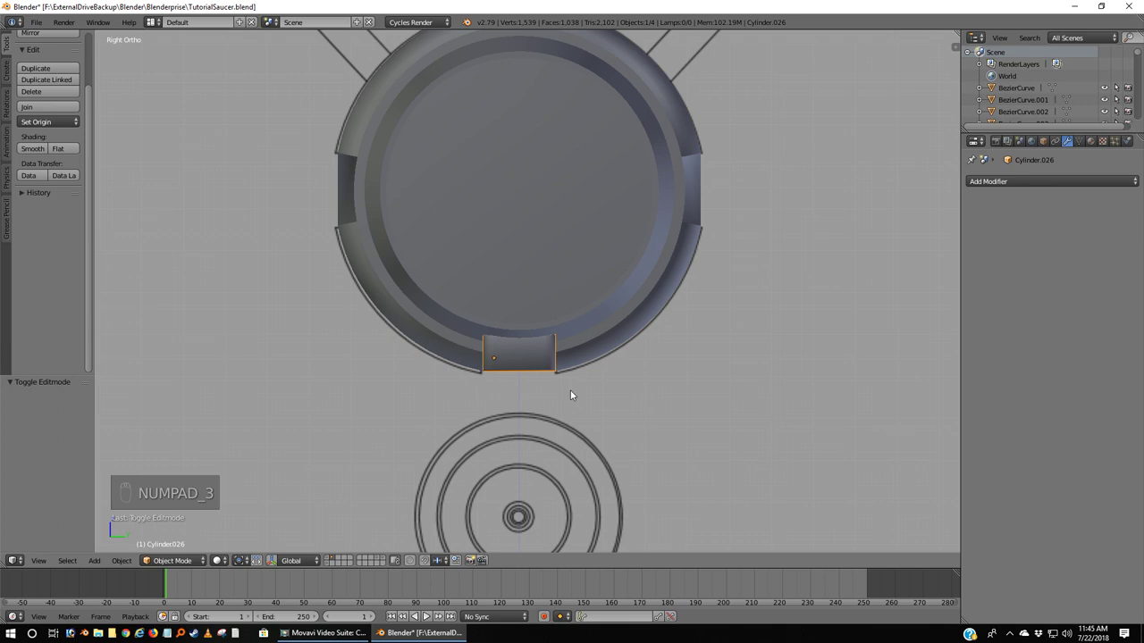
Step: Set the cap block's origin to its geometry centre and orbit around the end ring
key("ctrl+shift+alt+c")
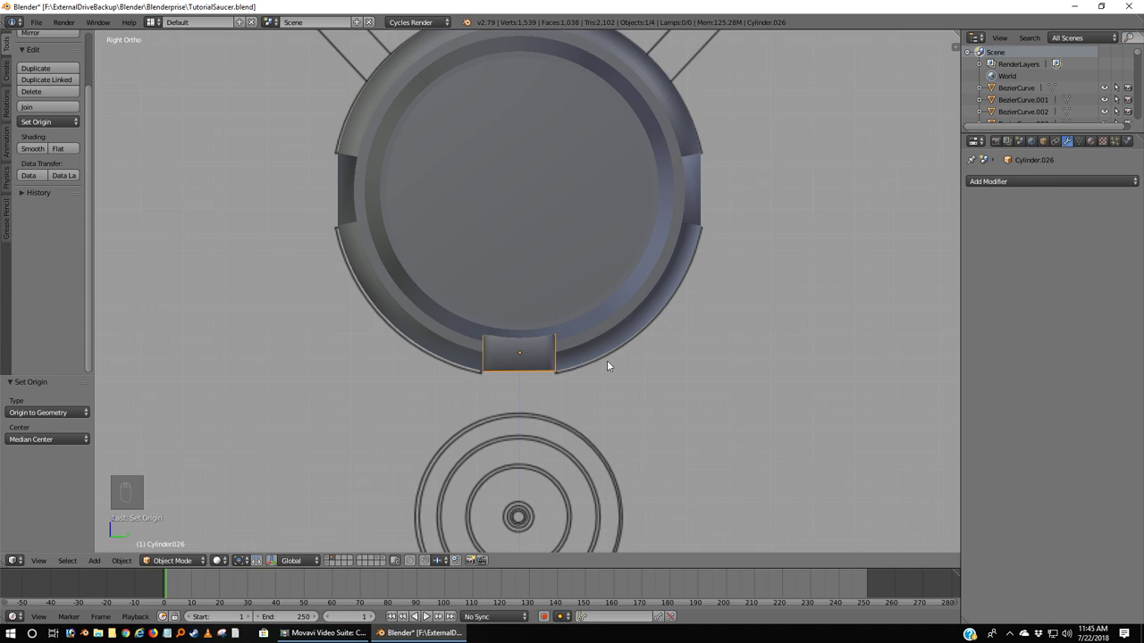
left_click_drag(611, 362, 515, 200)
left_click_drag(514, 200, 580, 241)
Step: Edit the end ring mesh and snap the 3D cursor to its selected opposite faces
key("KP_1")
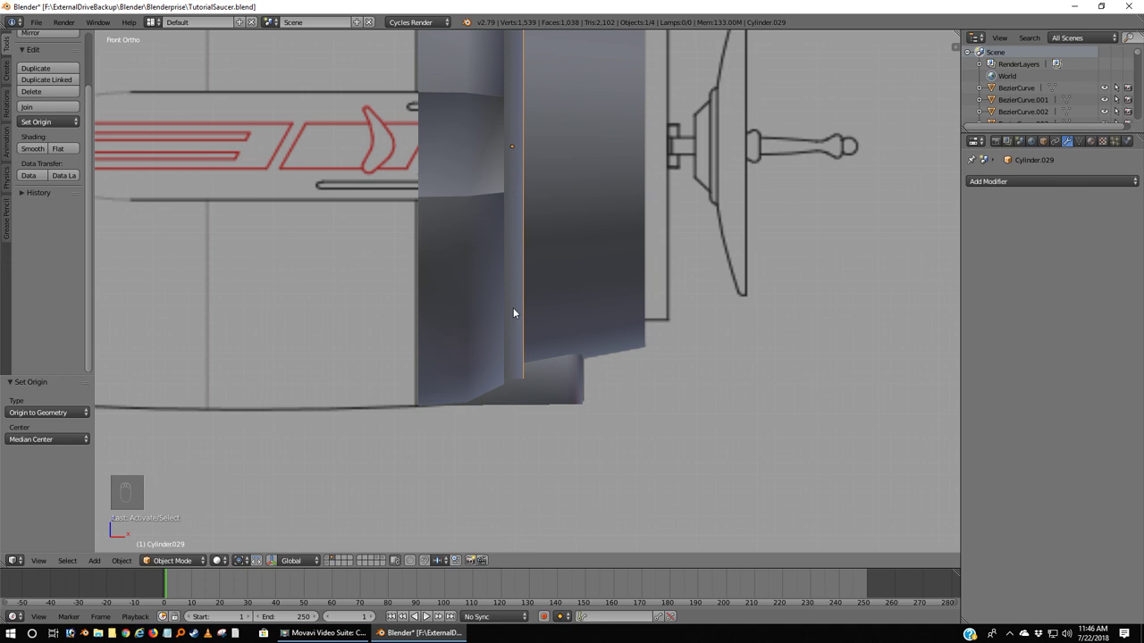
left_click_drag(468, 284, 561, 329)
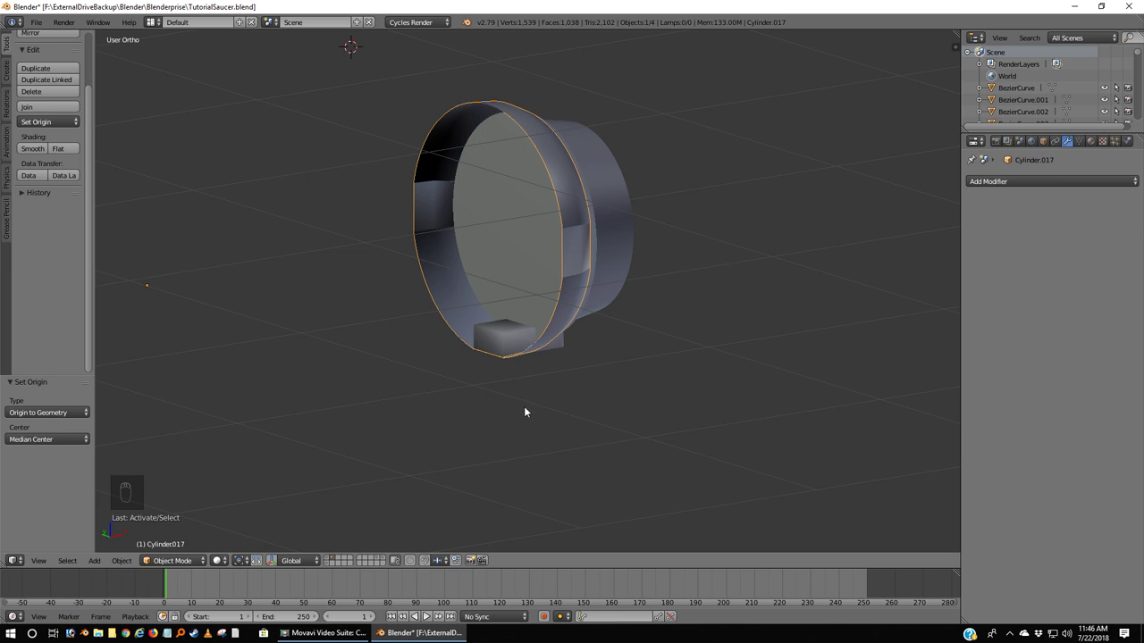
key("Tab")
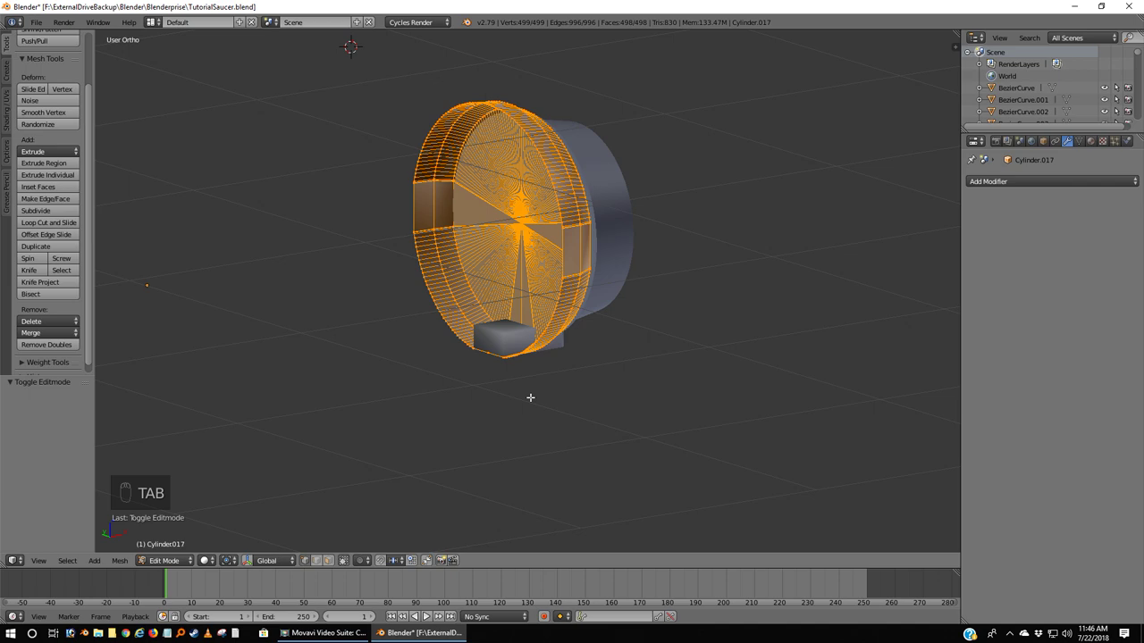
key("a")
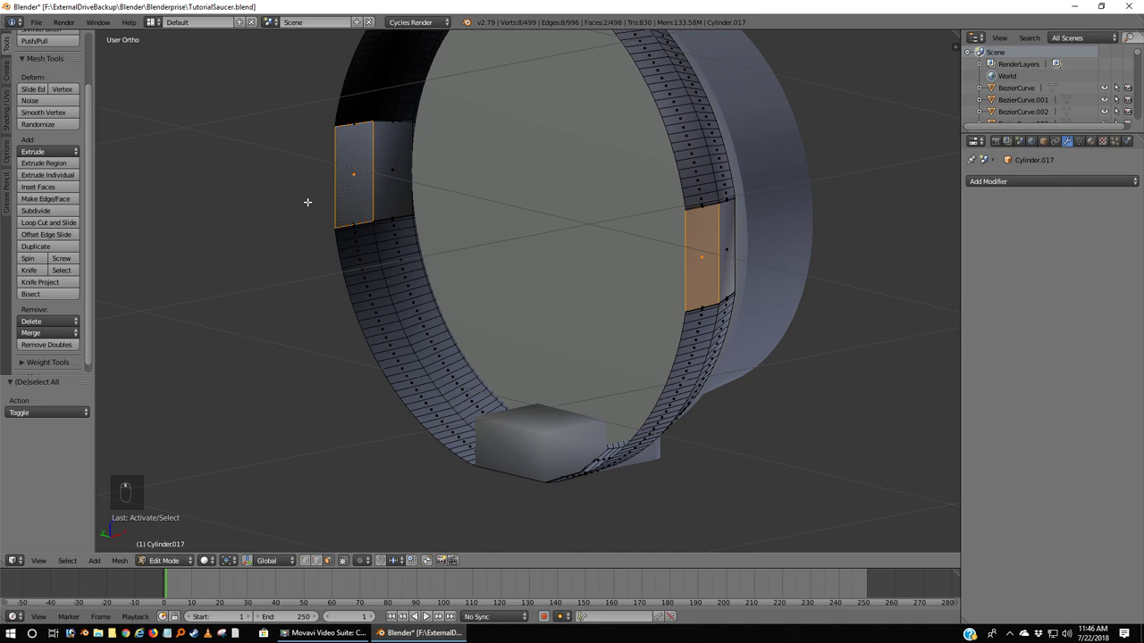
key("shift+a")
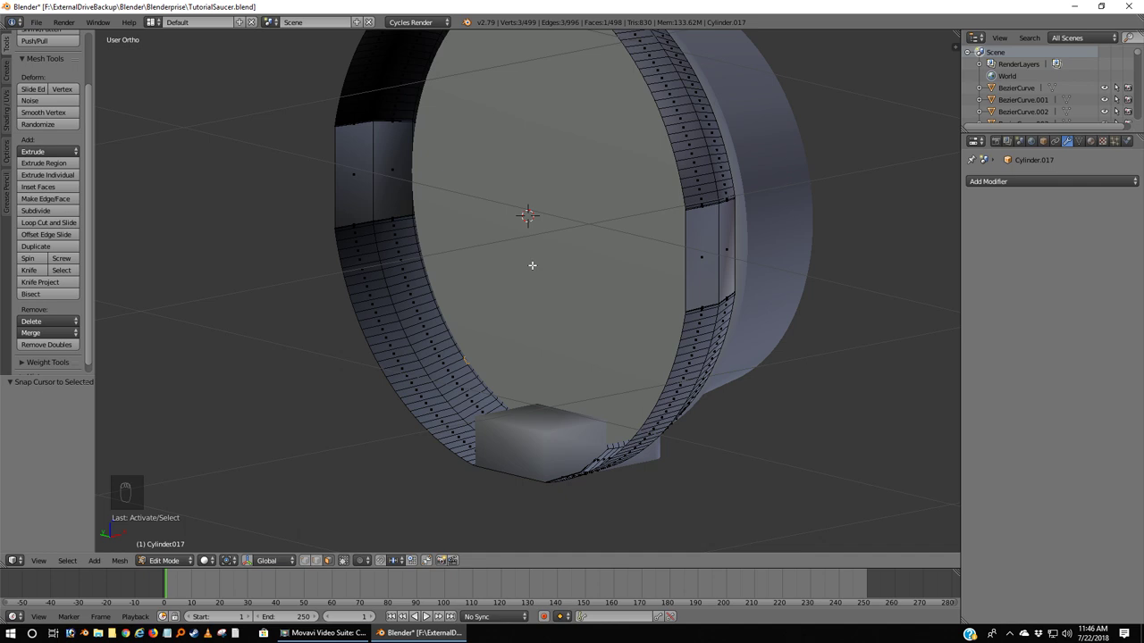
key("a")
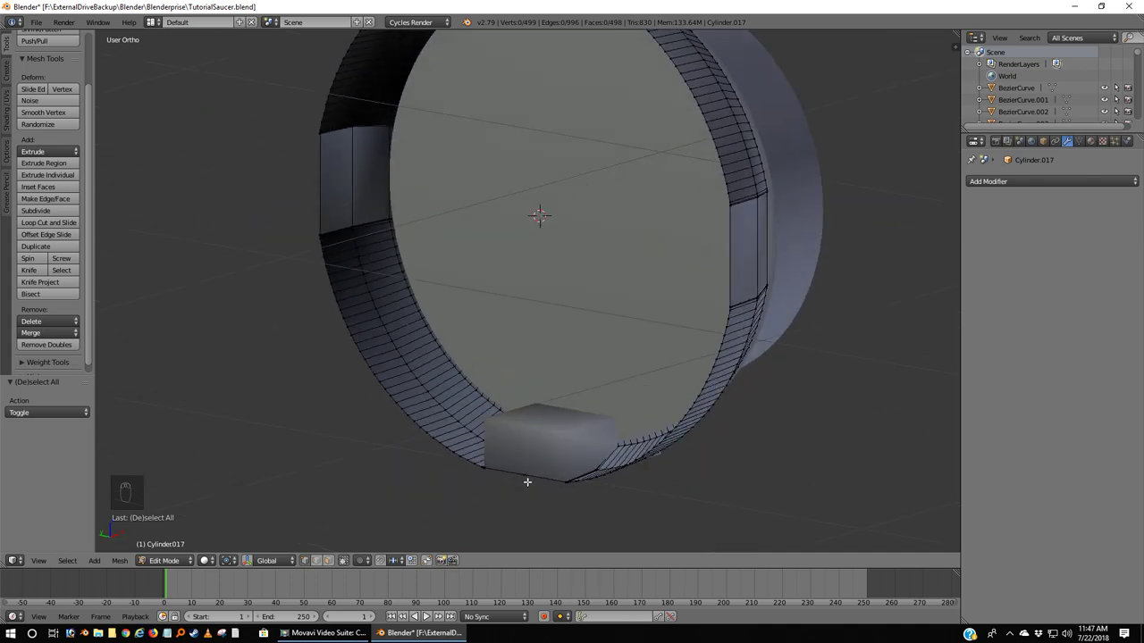
Step: Duplicate the cap block and rotate the copy 90 degrees around the cursor
key("KP_3")
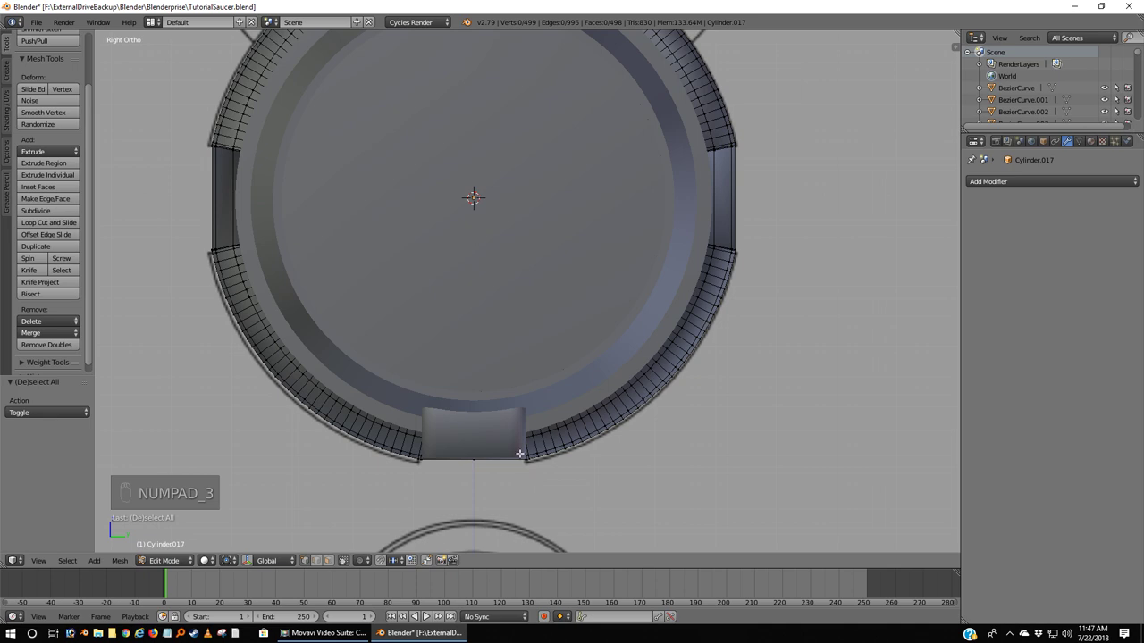
key("Tab")
left_click_drag(498, 450, 497, 449)
key("shift+d")
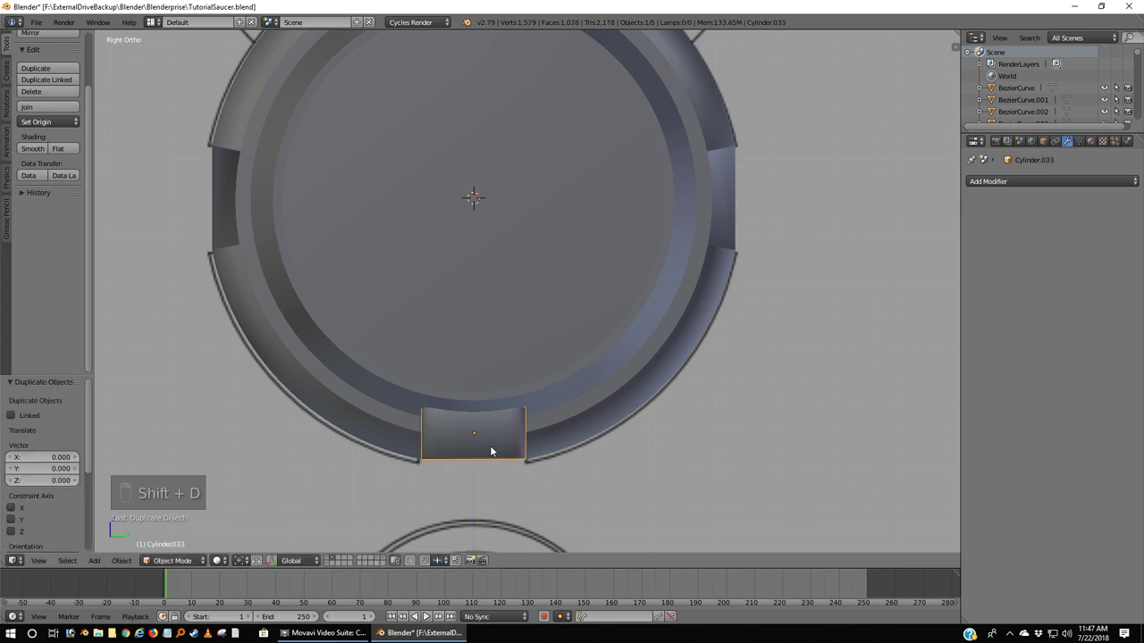
key("r")
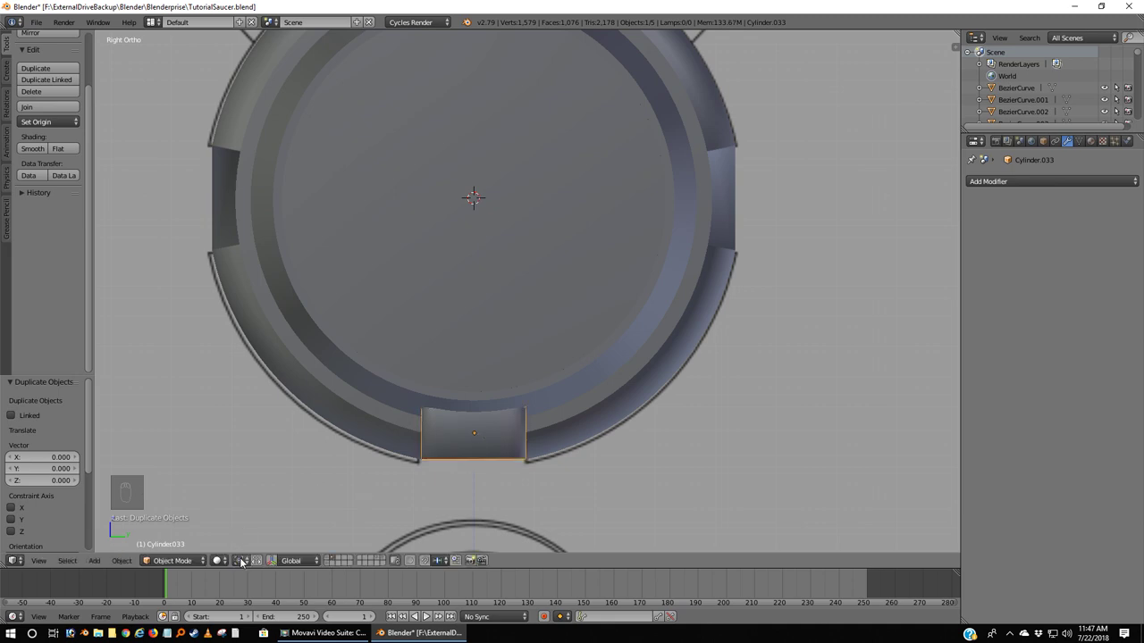
left_click_drag(247, 561, 250, 535)
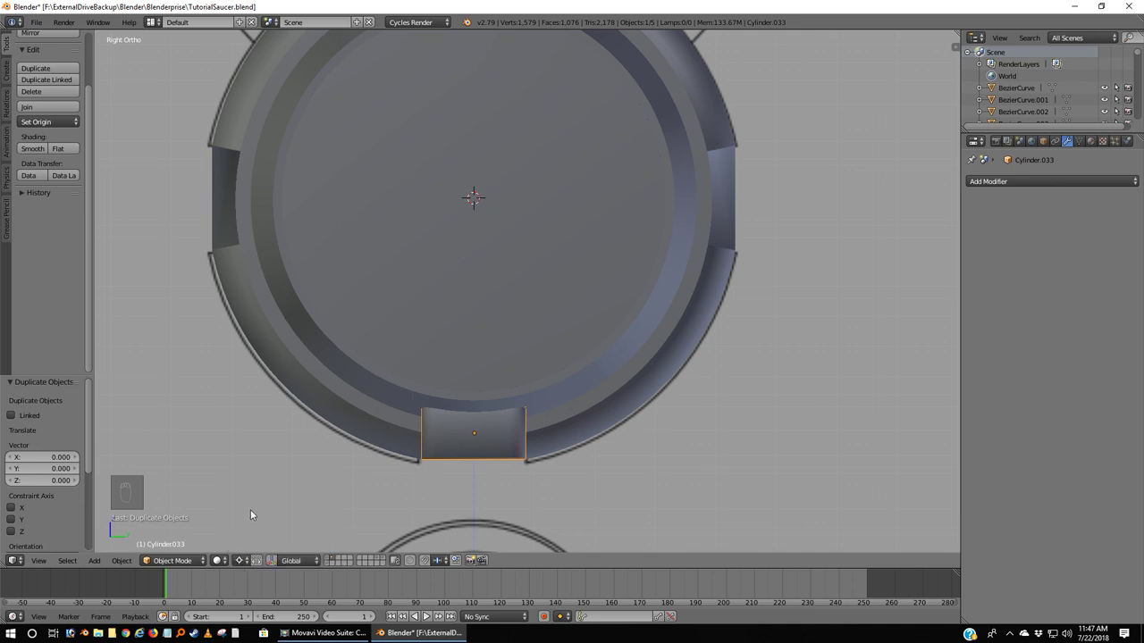
key("r")
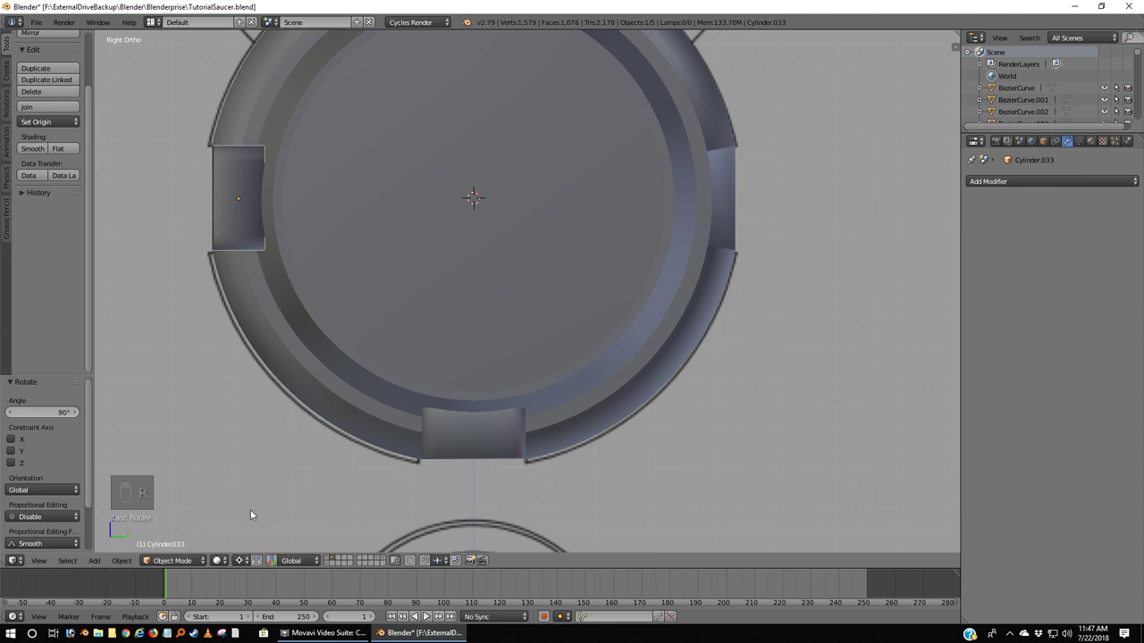
Step: Duplicate again and rotate the new copy 180 degrees around the ring
key("shift+d")
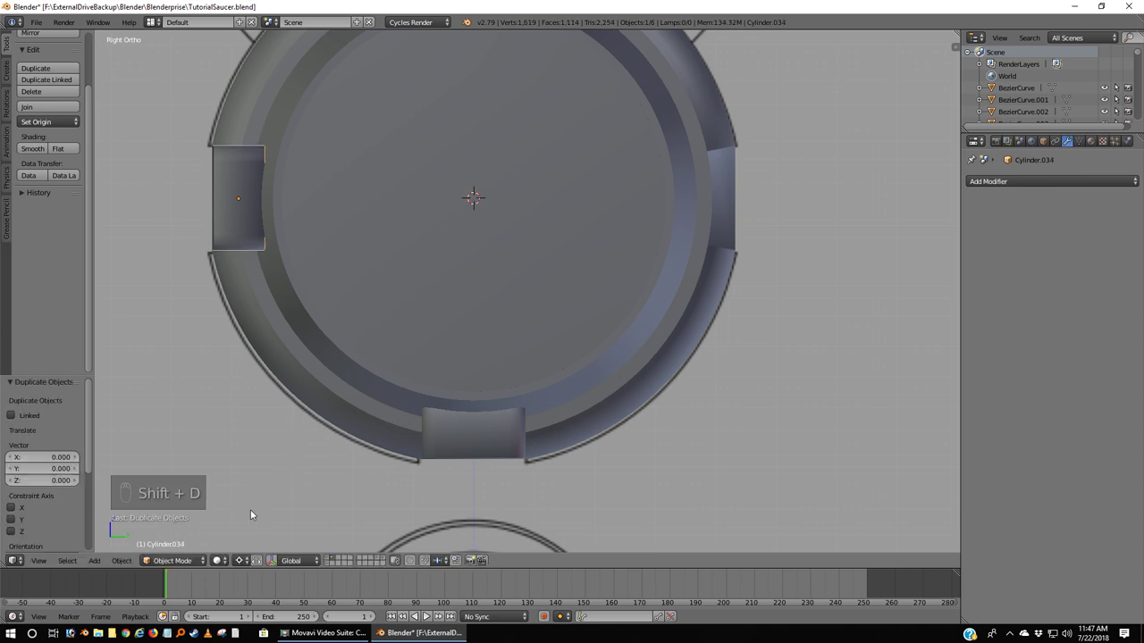
key("r")
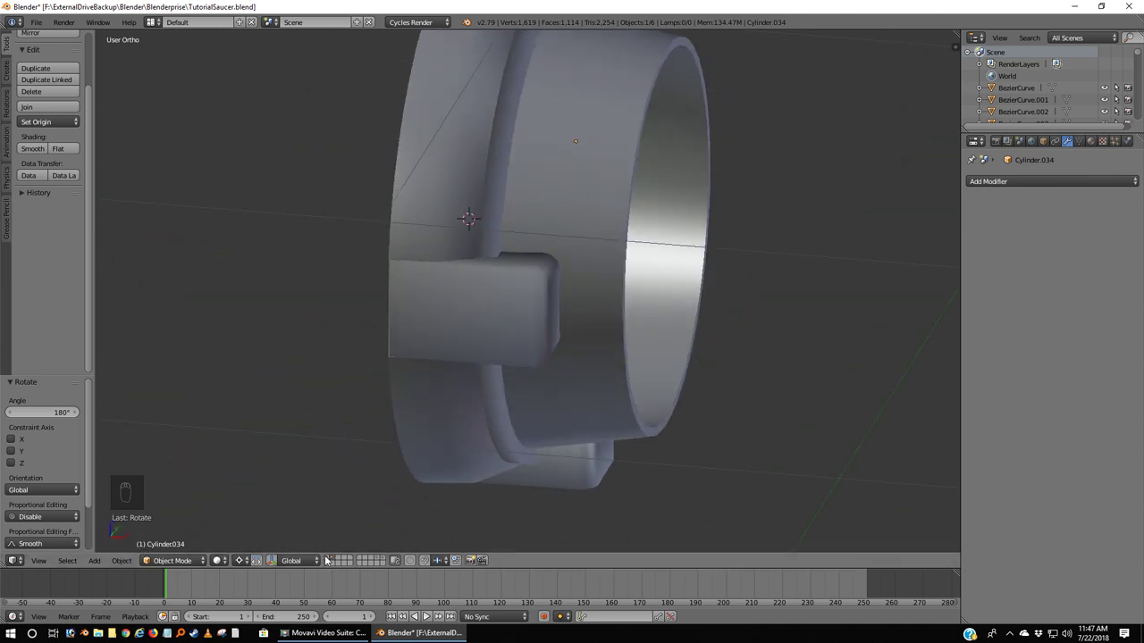
left_click_drag(498, 295, 853, 144)
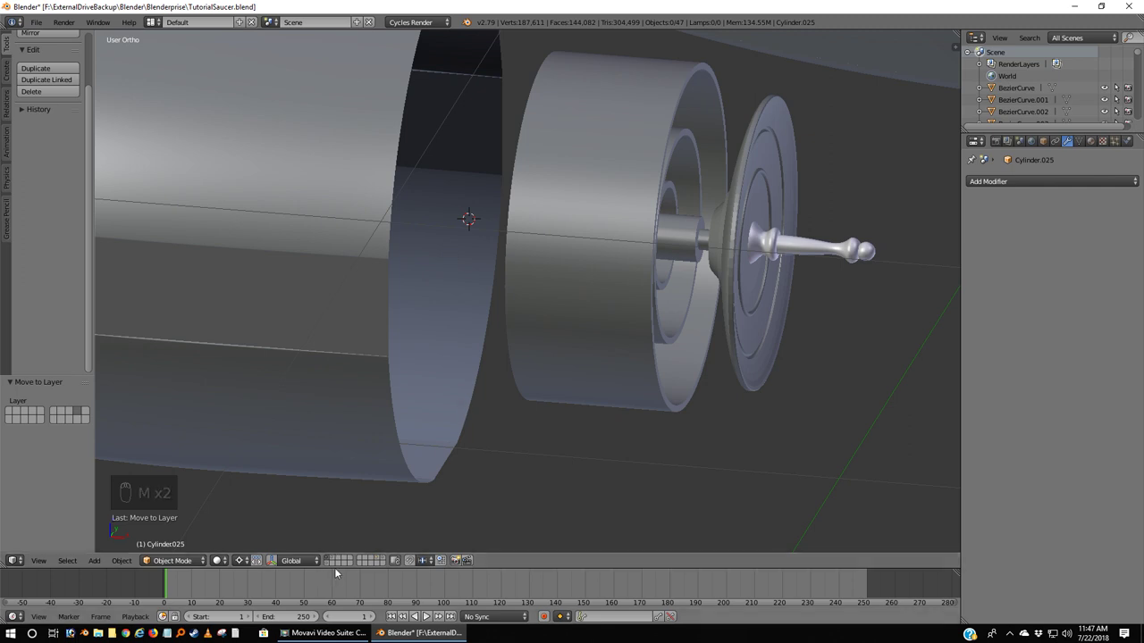
Step: Select all six cap pieces in front wireframe view and send them to the nacelle's layer
left_click_drag(338, 561, 794, 359)
key("KP_1")
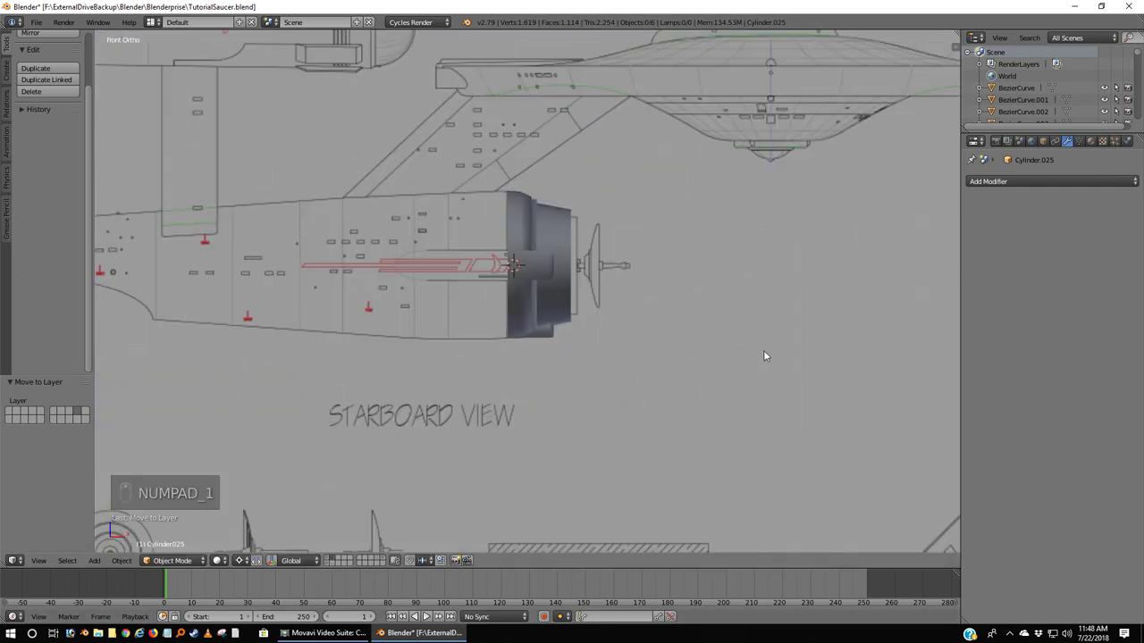
key("z")
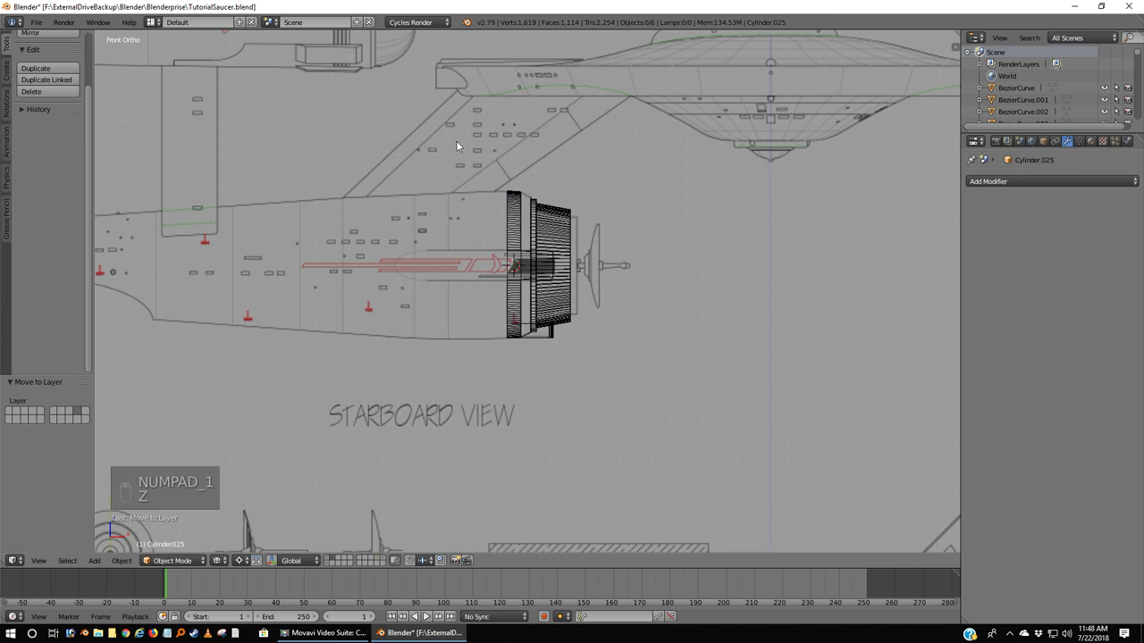
key("b")
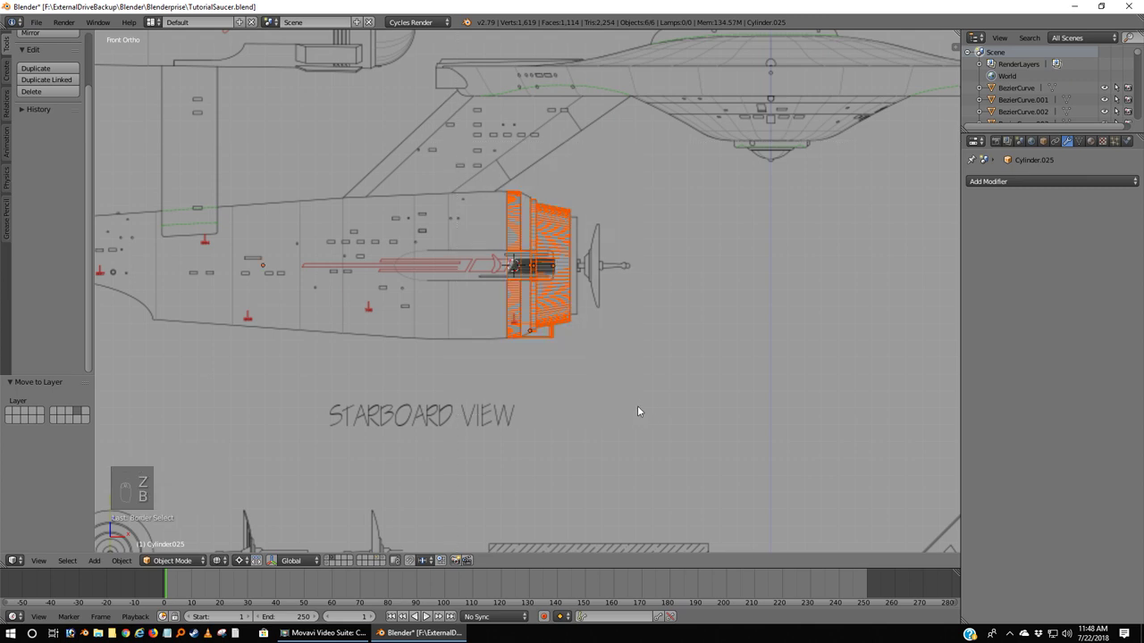
key("m")
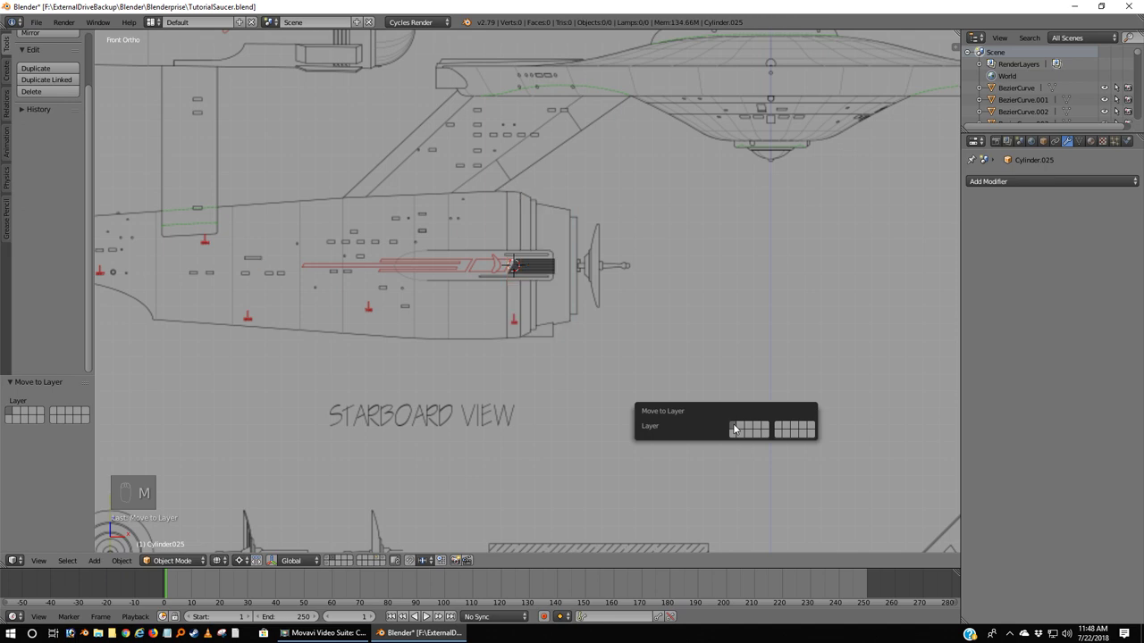
left_click_drag(415, 449, 467, 443)
Step: Show both layers together in solid shading and orbit around the nacelle end
key("a")
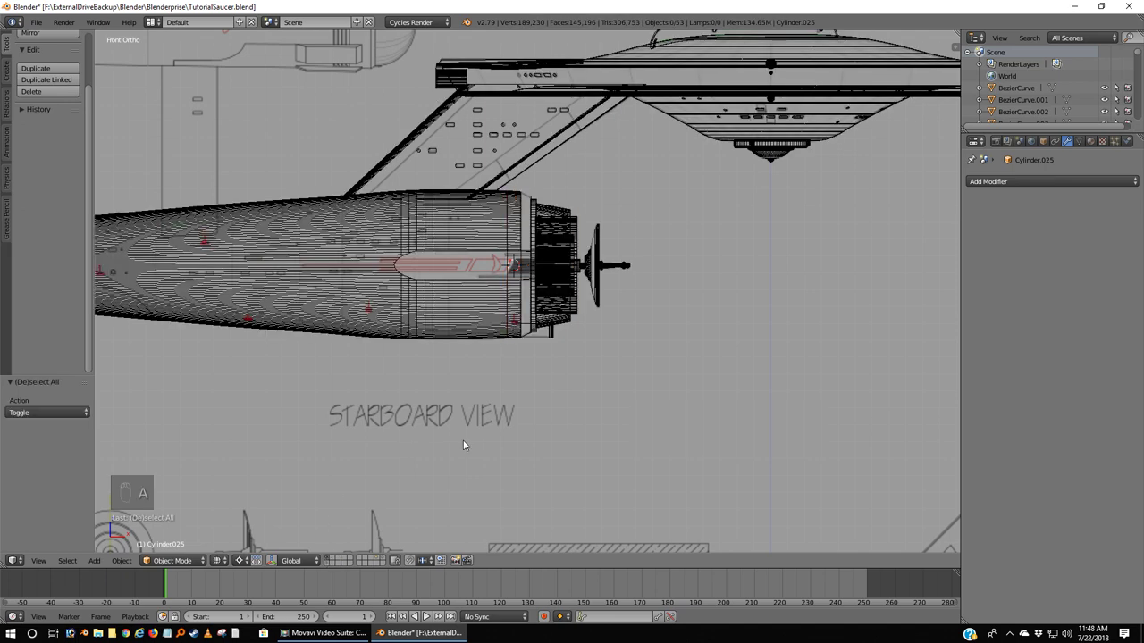
key("z")
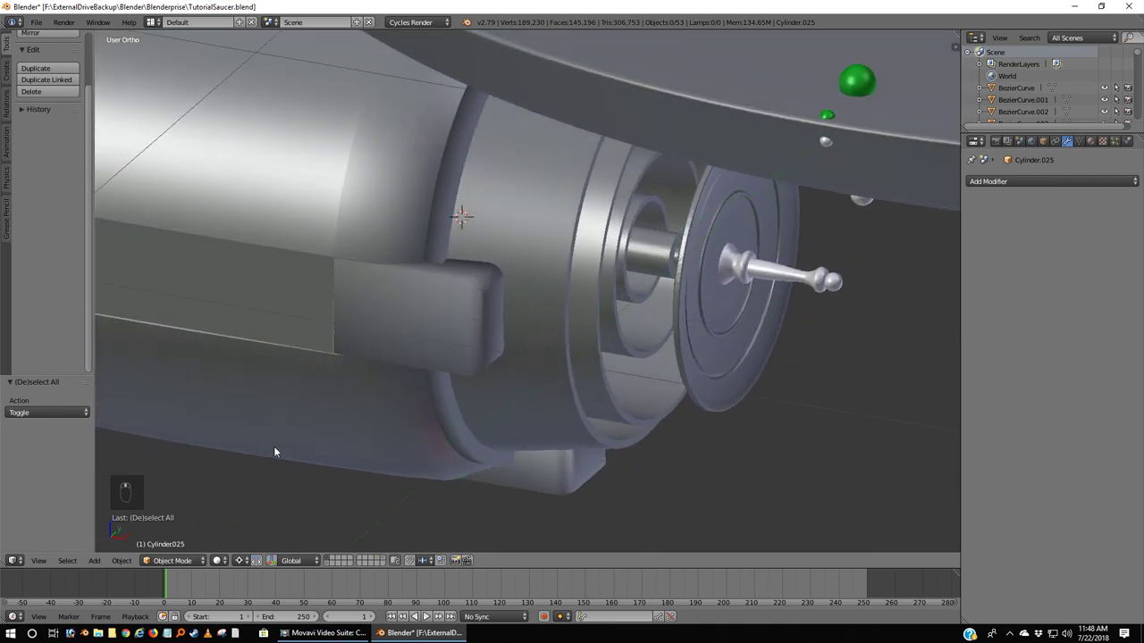
left_click_drag(373, 442, 435, 312)
left_click_drag(434, 312, 434, 312)
Step: Briefly inspect the cap block's mesh, then orbit around the nacelle end and clear the selection
key("Tab")
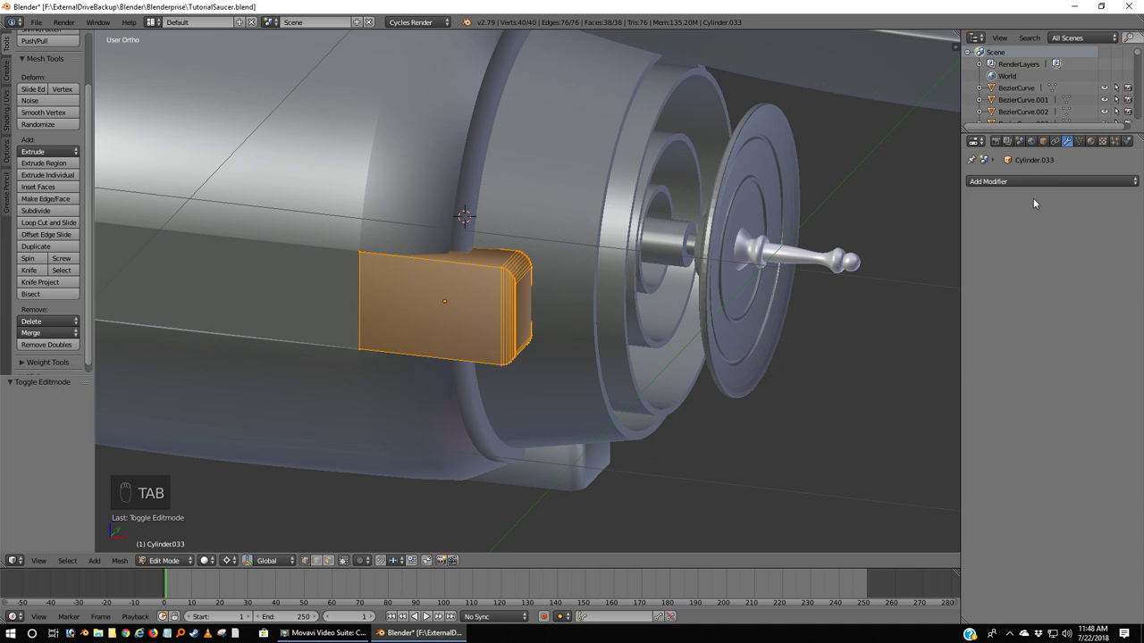
left_click_drag(905, 278, 883, 370)
key("Tab")
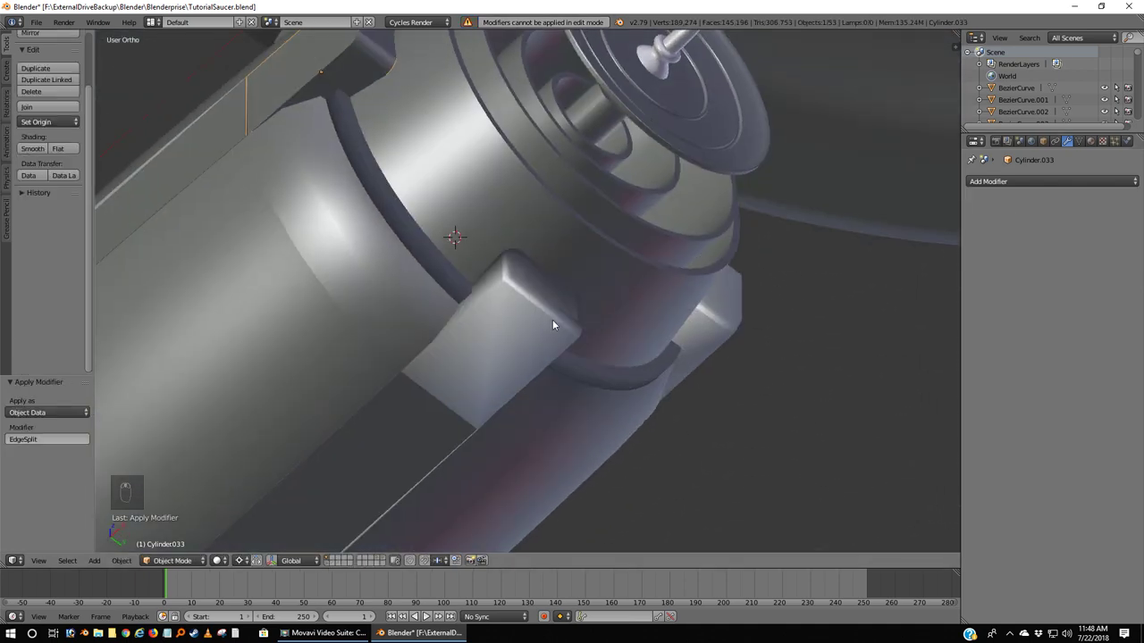
left_click_drag(563, 328, 898, 275)
left_click_drag(898, 276, 796, 335)
left_click_drag(796, 335, 586, 116)
left_click_drag(587, 116, 929, 277)
left_click_drag(929, 277, 800, 304)
key("a")
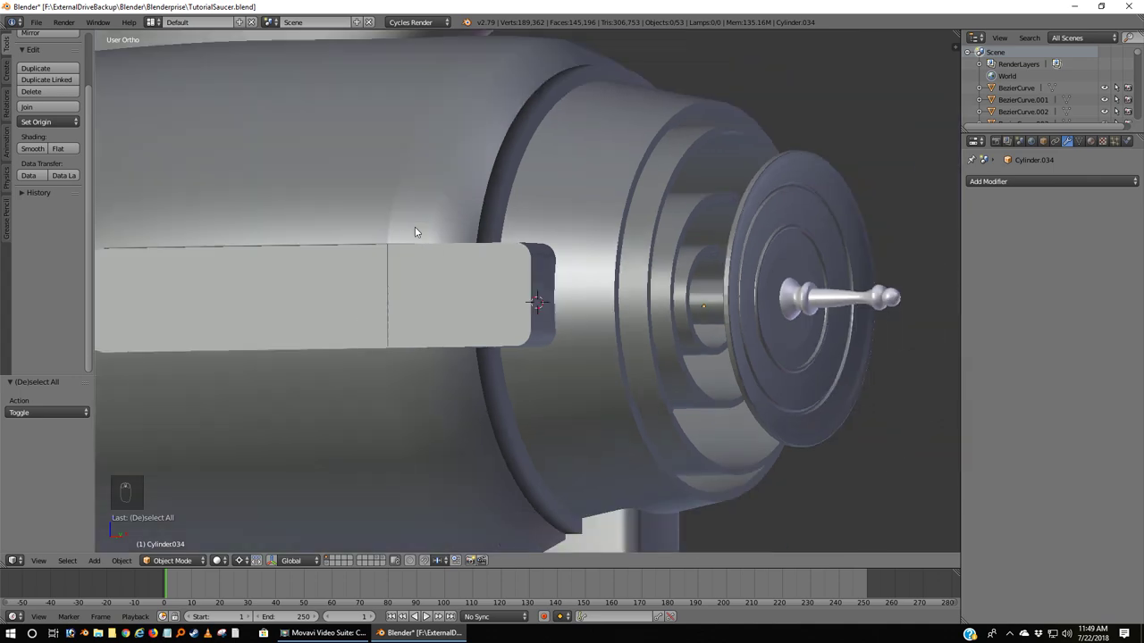
Step: Orbit to inspect the cap pieces and their underside, turning the view onto the end cap
left_click_drag(525, 200, 556, 245)
left_click_drag(555, 245, 605, 314)
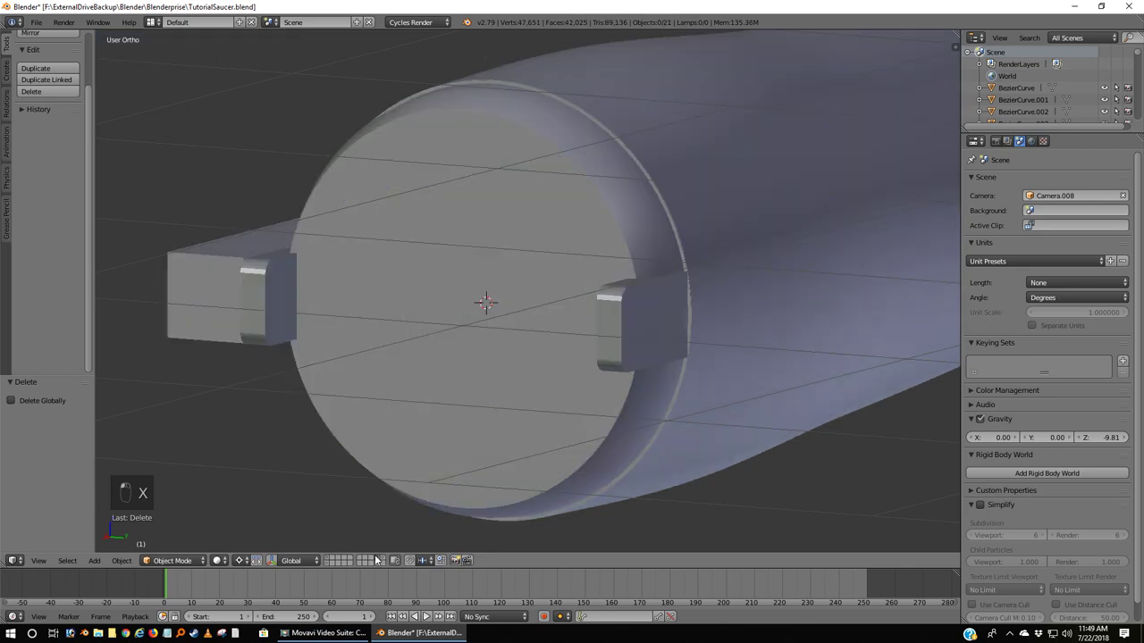
left_click_drag(293, 352, 727, 388)
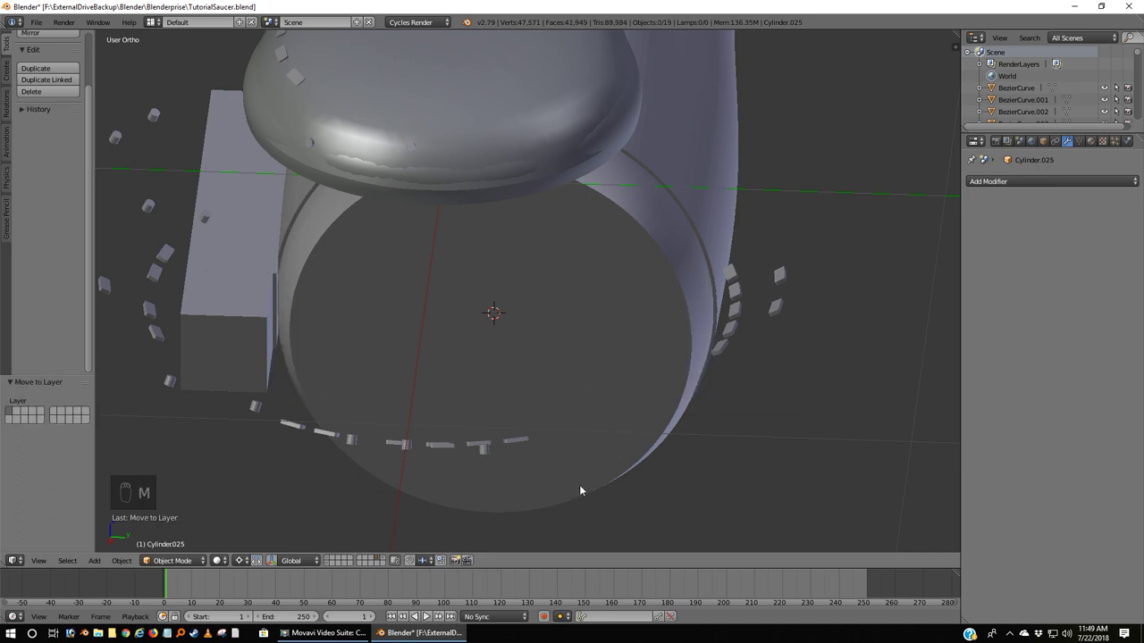
left_click_drag(333, 559, 394, 411)
left_click_drag(394, 411, 298, 375)
Step: Send the two side tabs and the nacelle ring piece to another layer via M
key("KP_3")
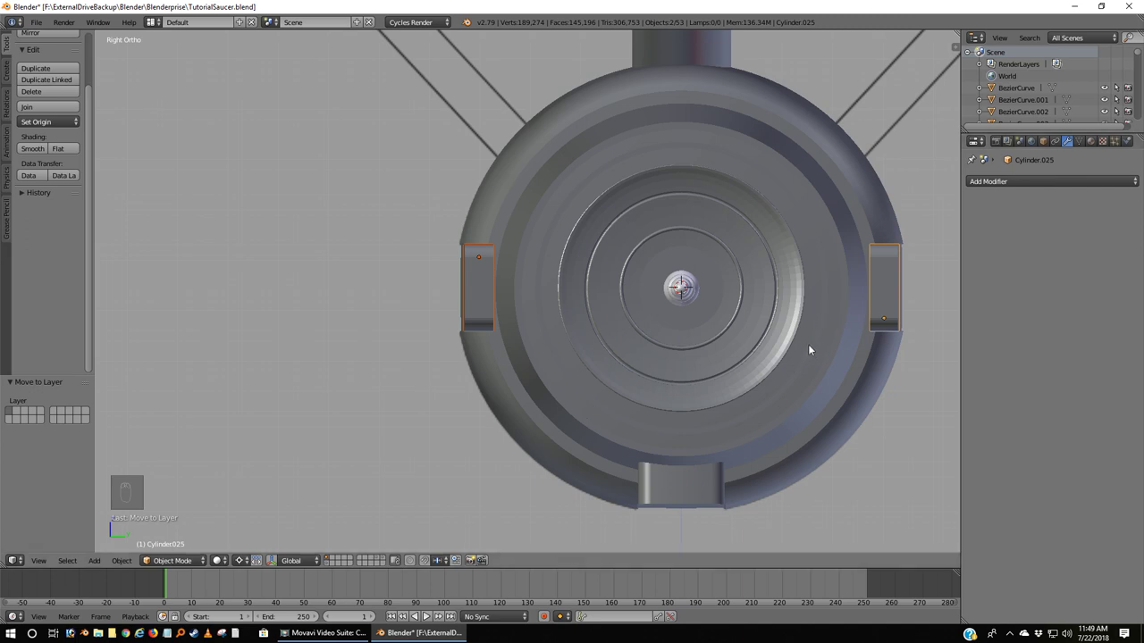
key("m")
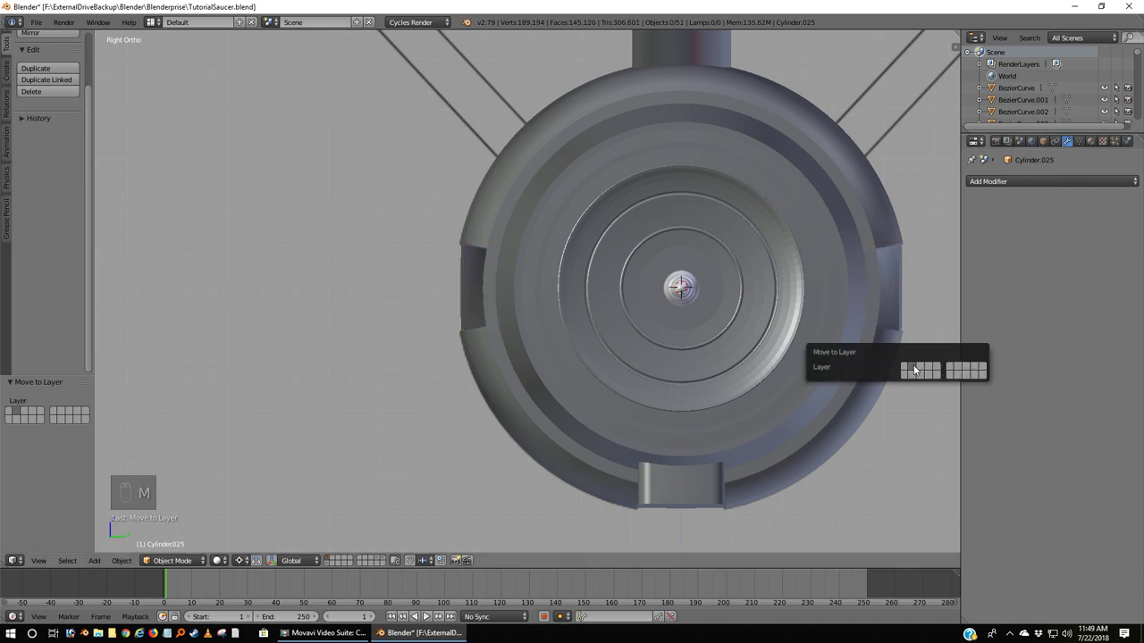
key("KP_1")
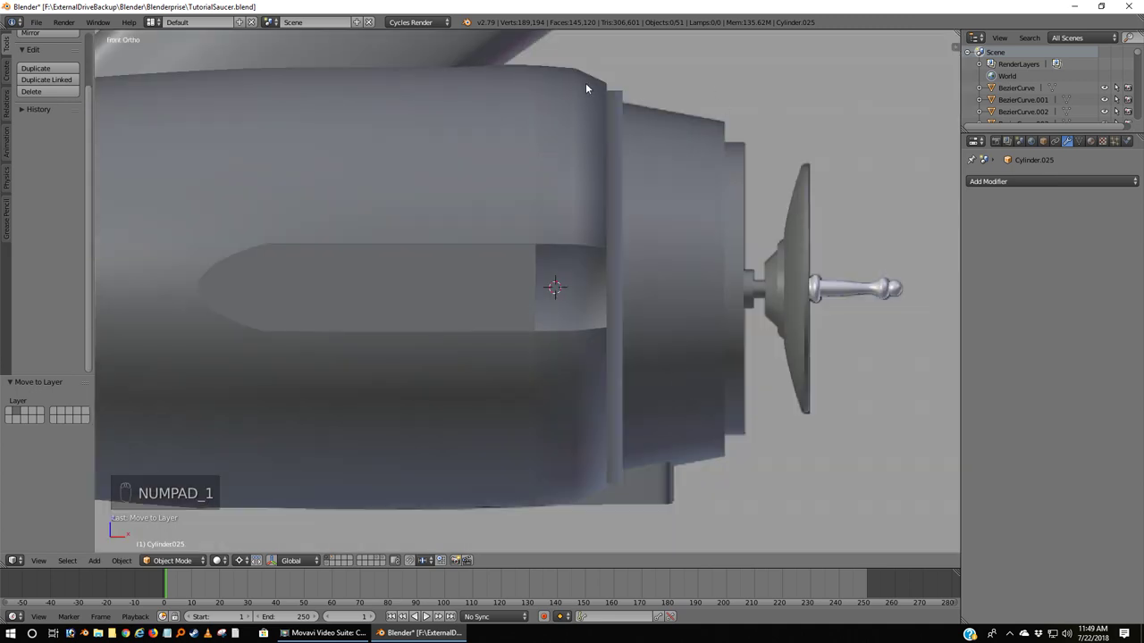
left_click(590, 86)
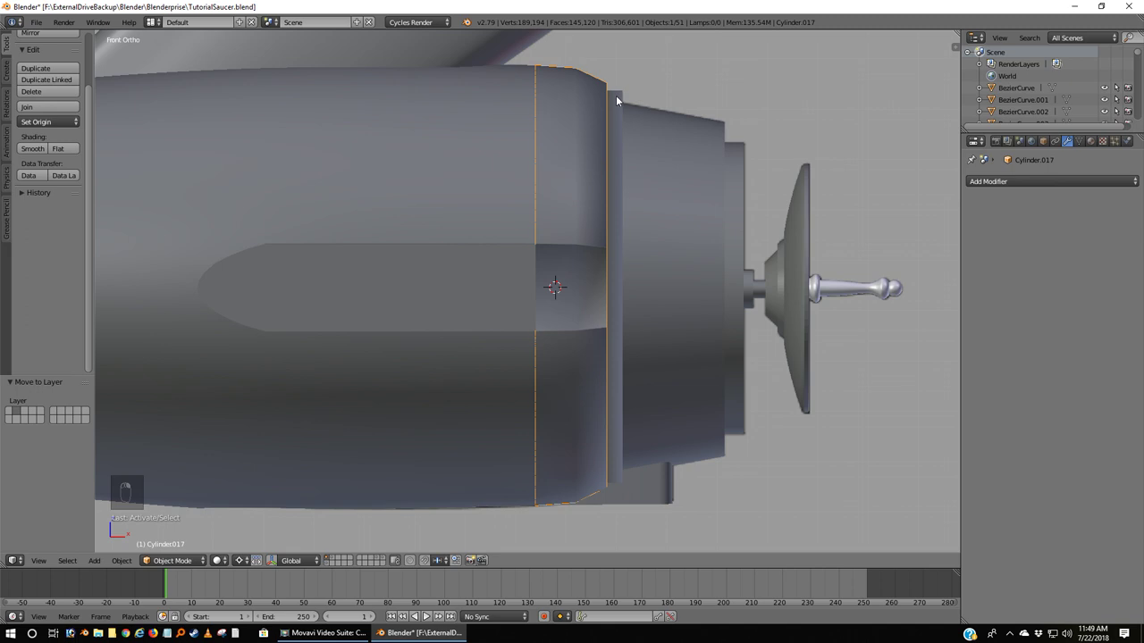
key("m")
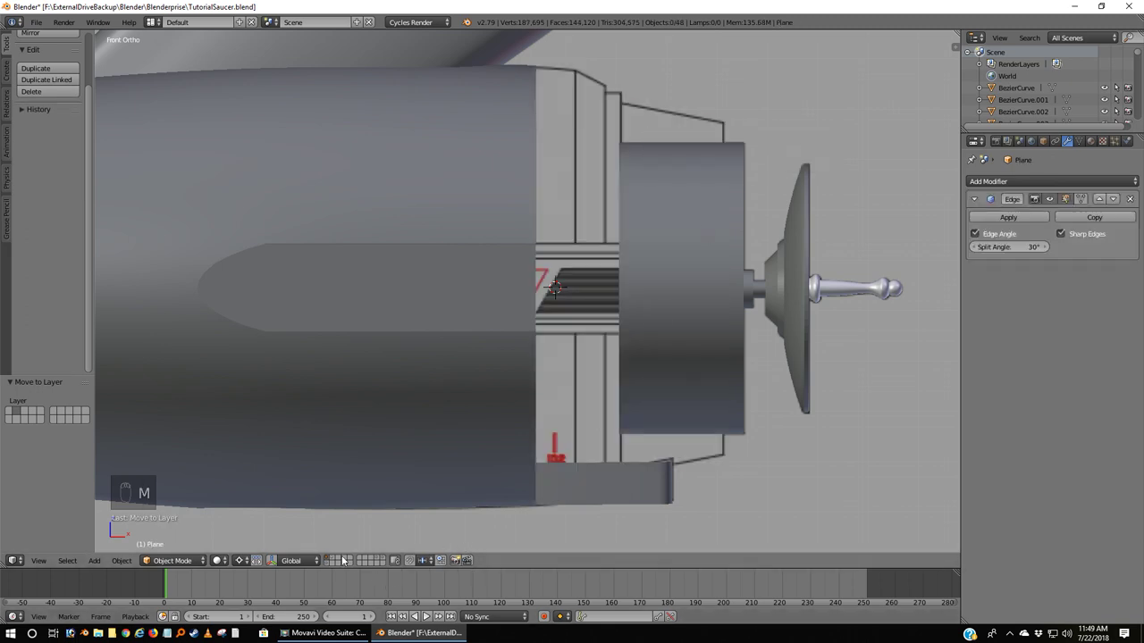
Step: Select the end cap pieces, view them from Right Ortho and select the left tab
left_click(336, 558)
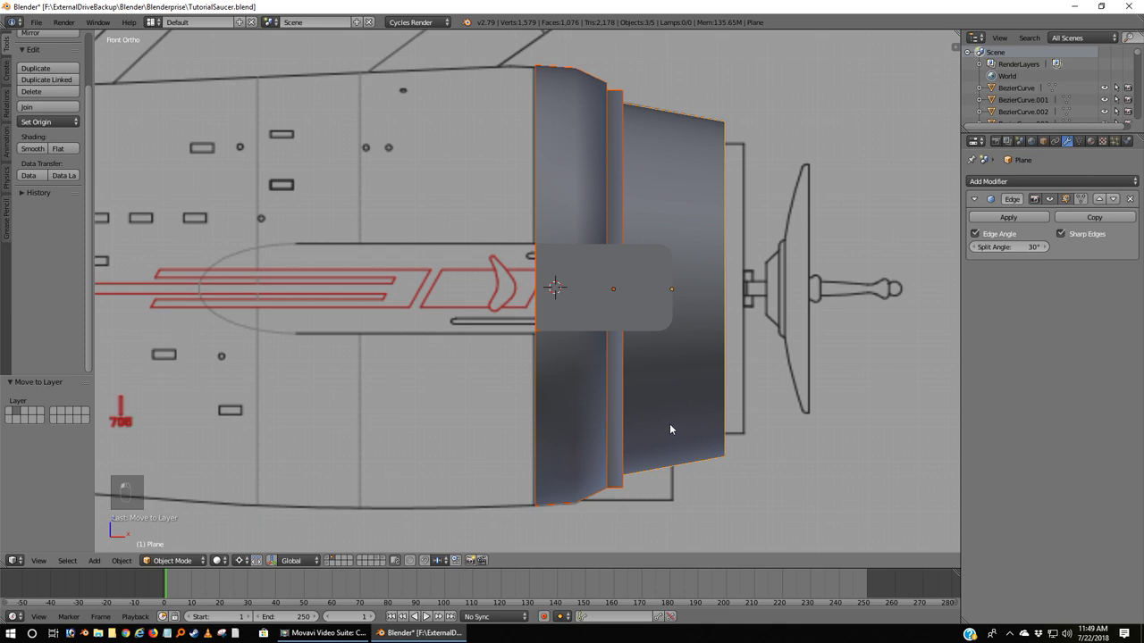
key("KP_3")
key("a")
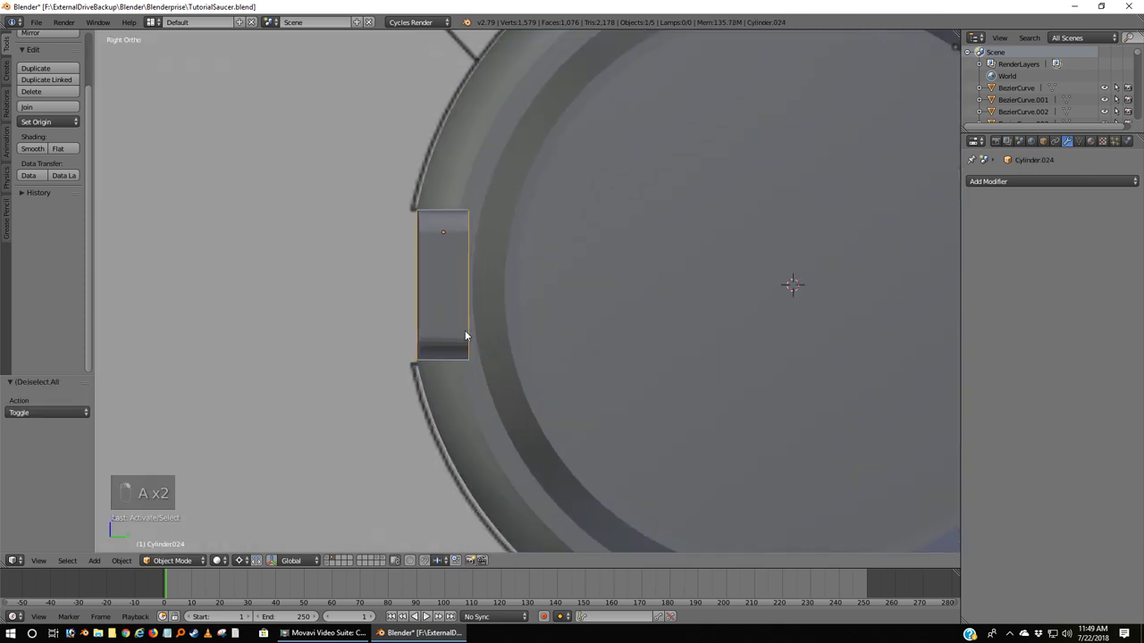
Step: Box-select the left tab's inner edge vertices in wireframe and drag them toward the cap ring
key("z")
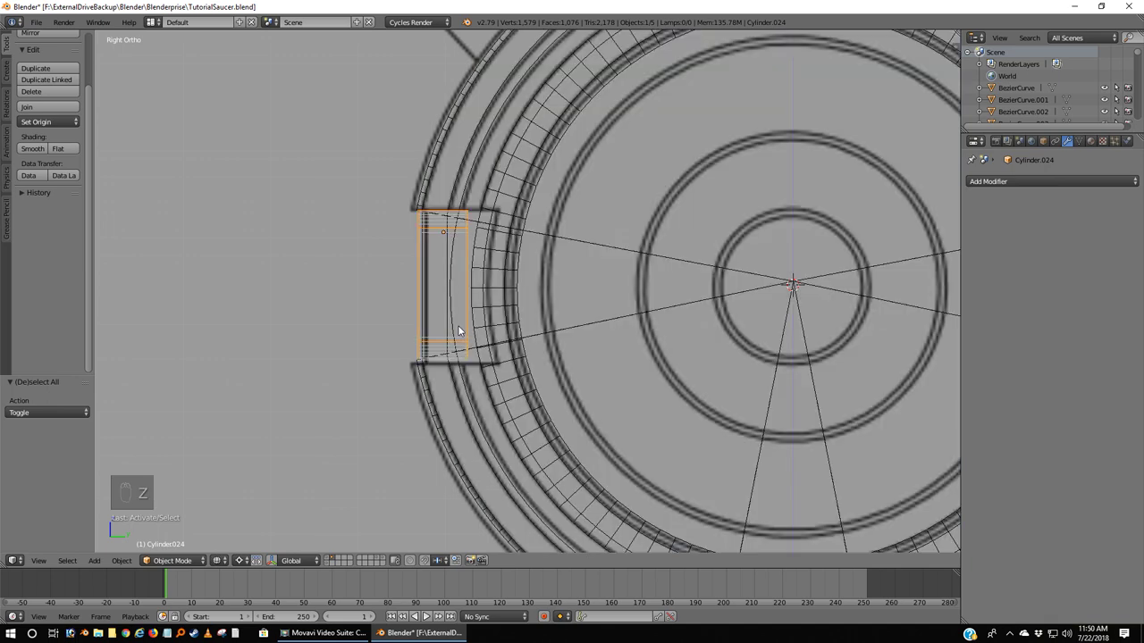
key("Tab")
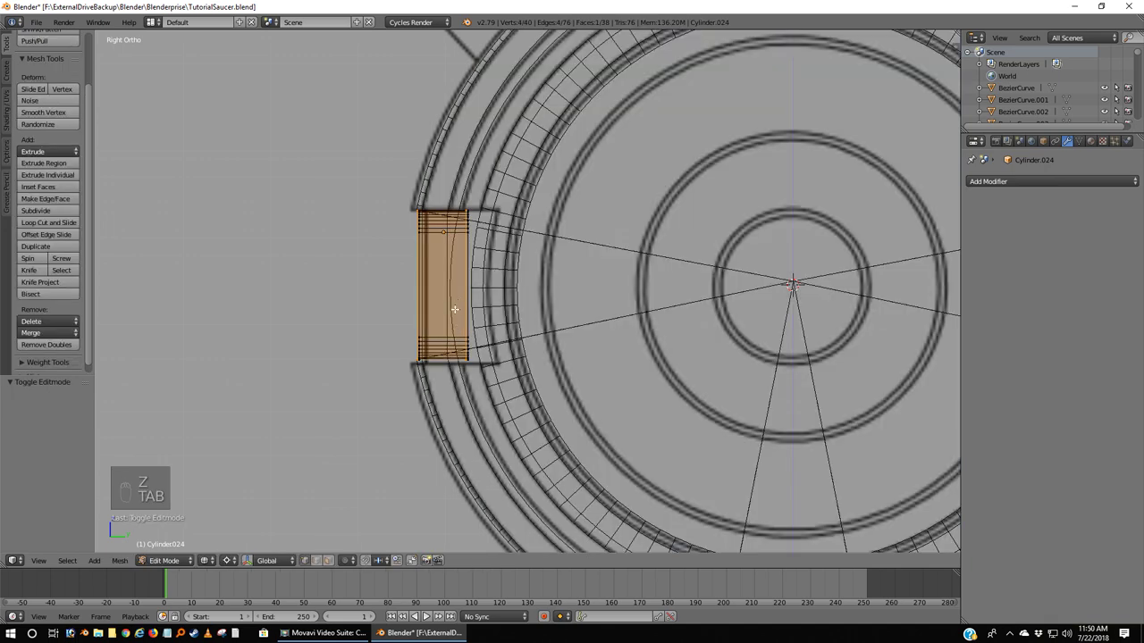
key("a")
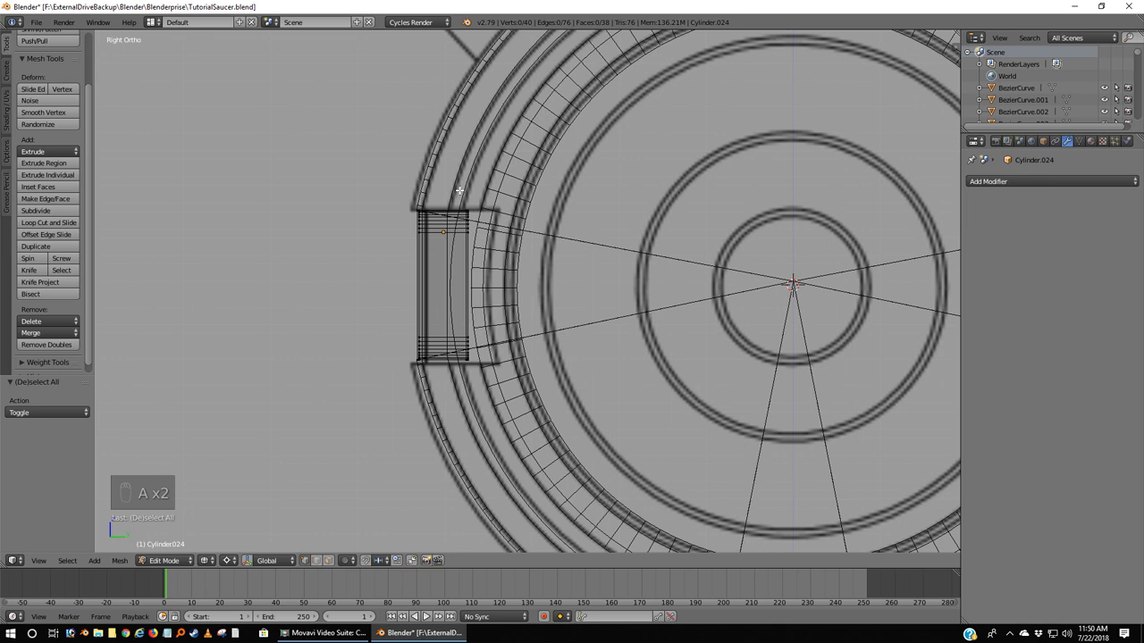
key("b")
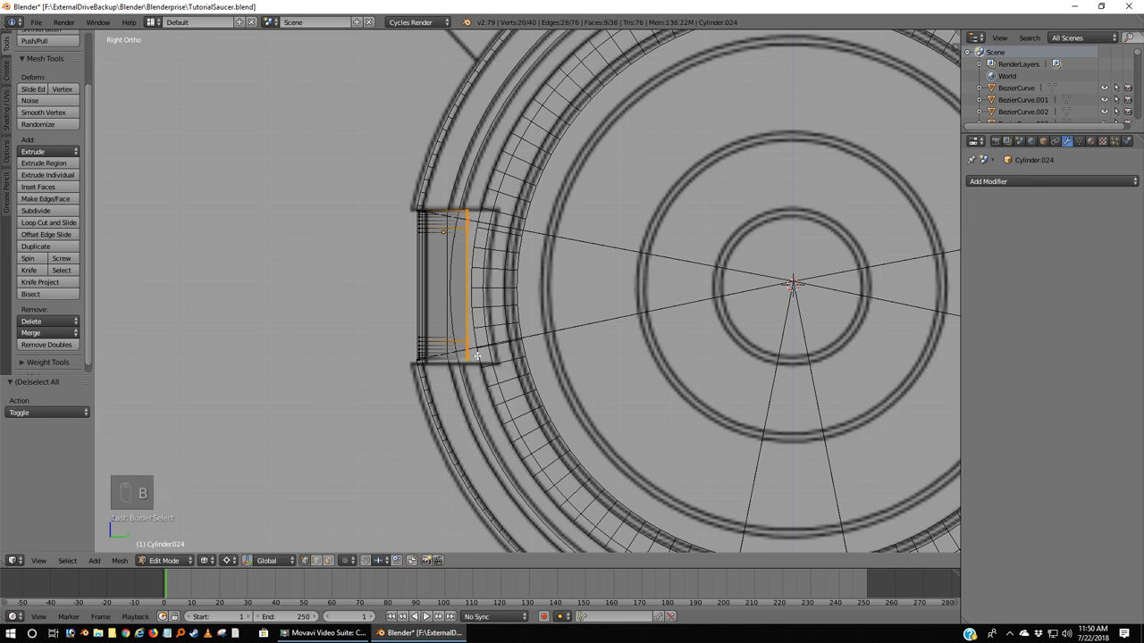
key("z")
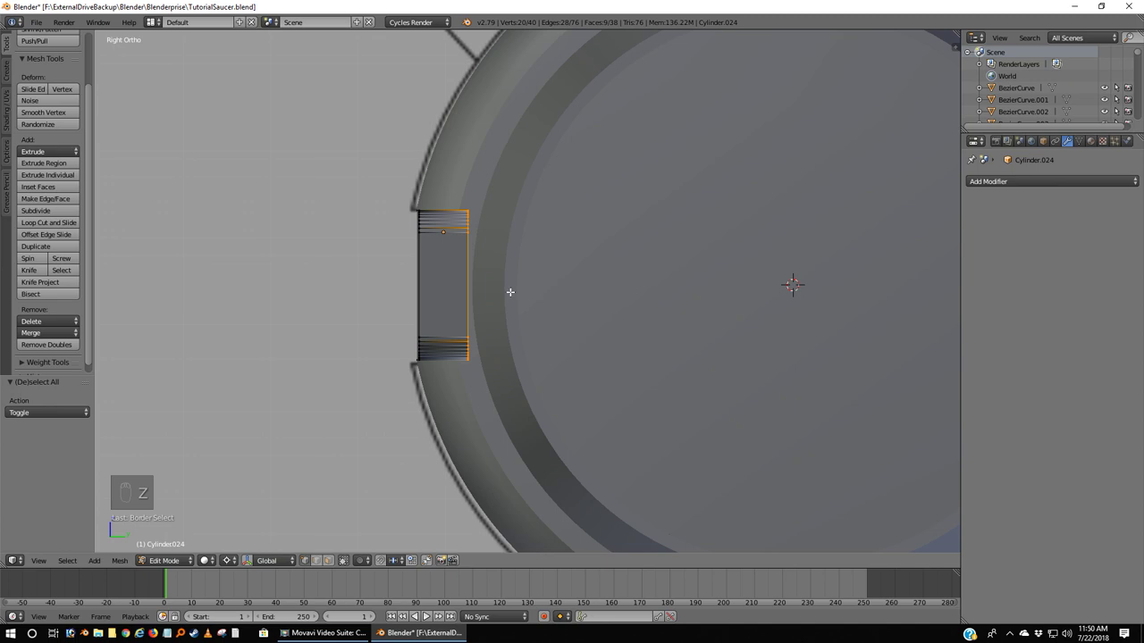
key("g")
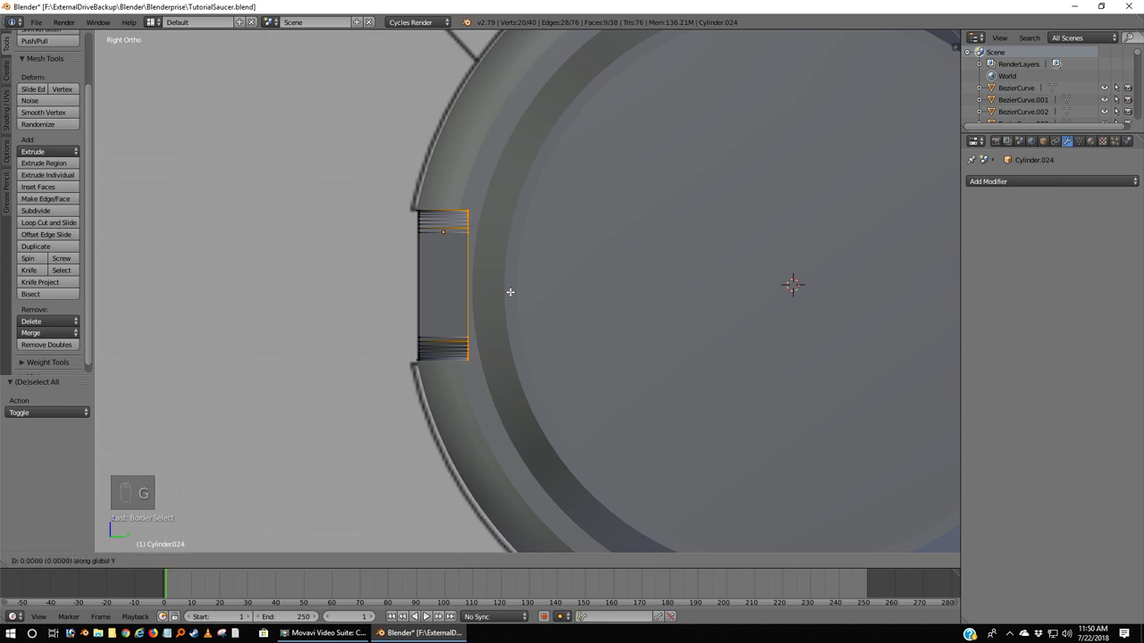
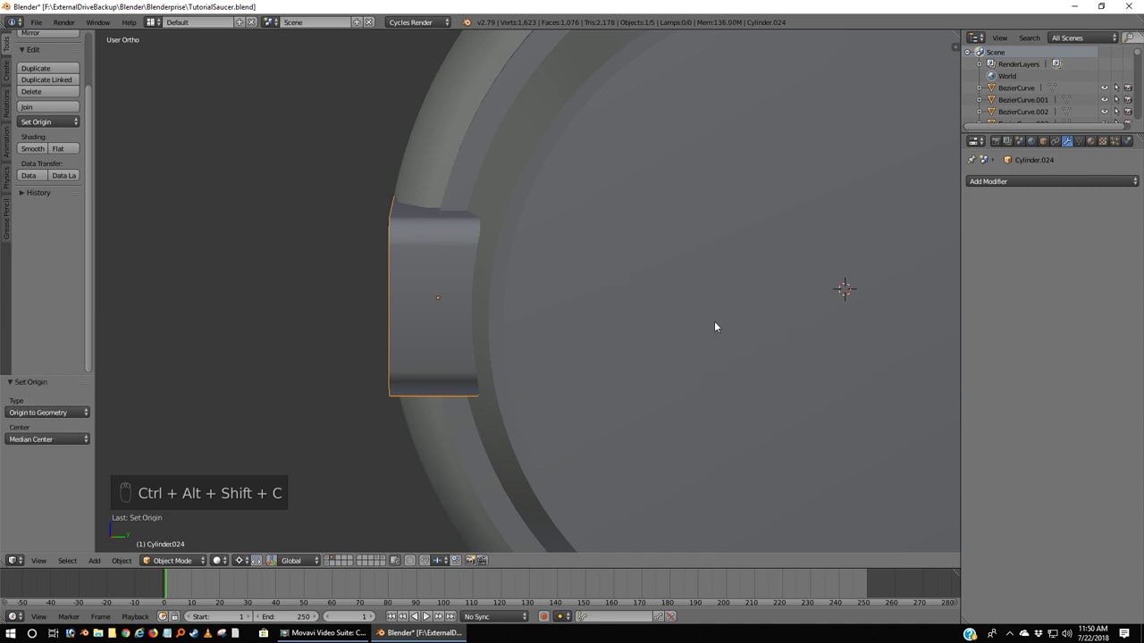
Step: Box-select the right tab's inner edge vertices in wireframe and drag them into the cap ring
left_click_drag(886, 293, 797, 287)
key("KP_3")
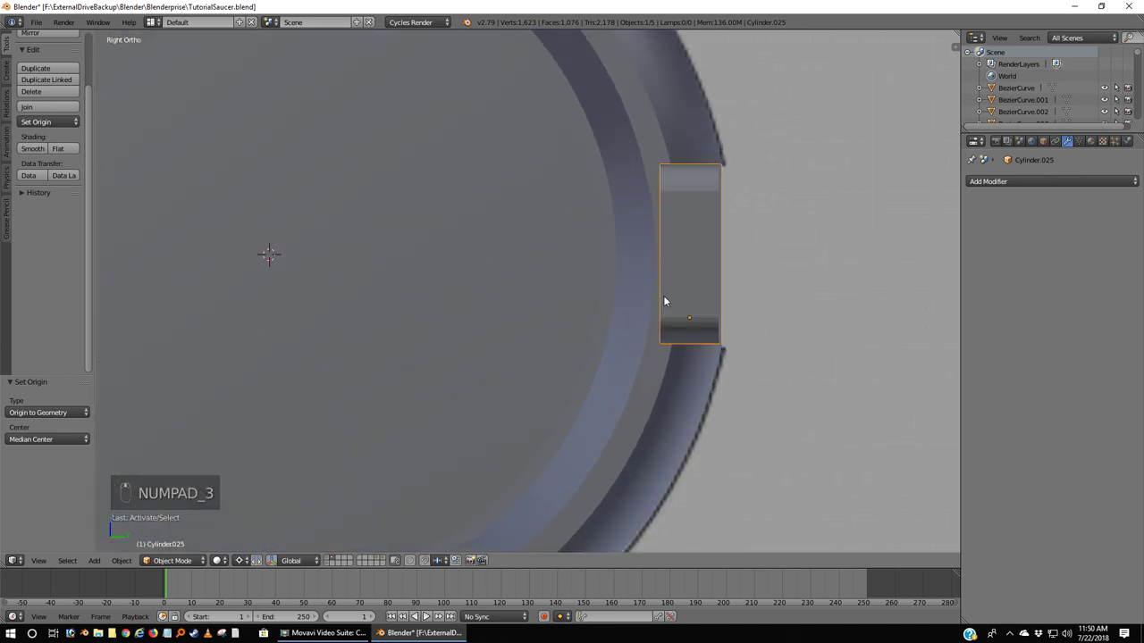
key("z")
key("Tab")
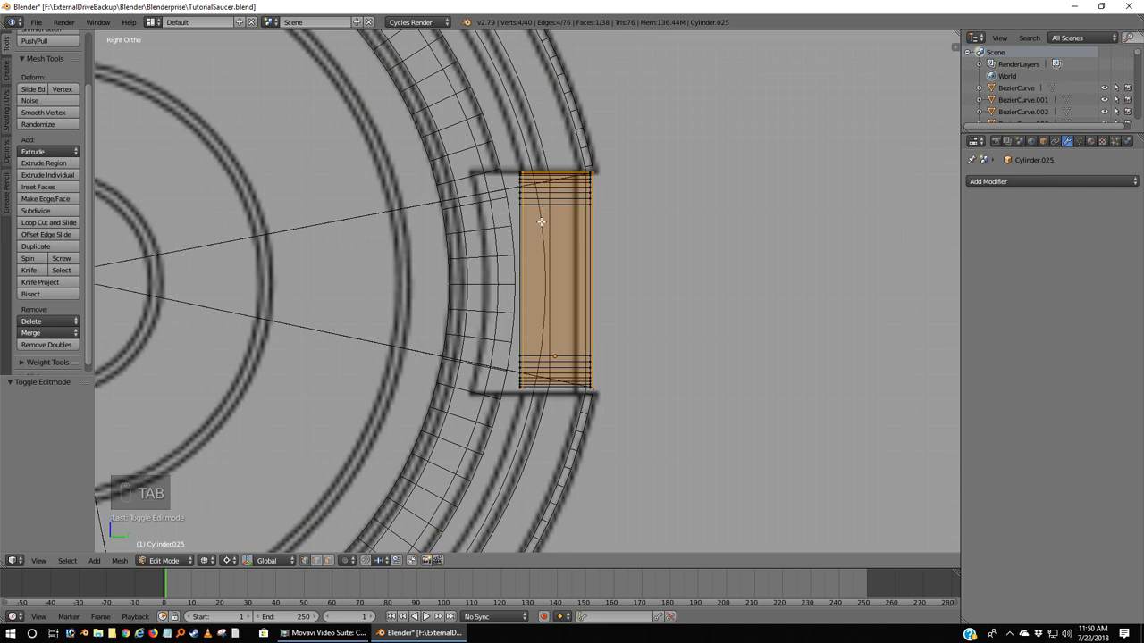
key("a")
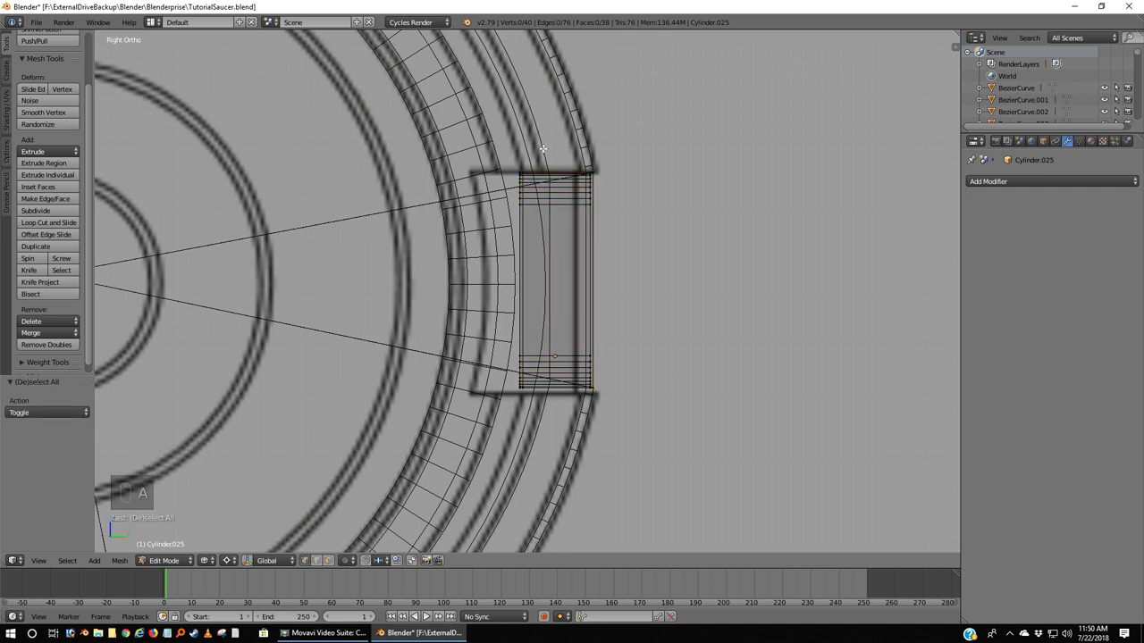
key("b")
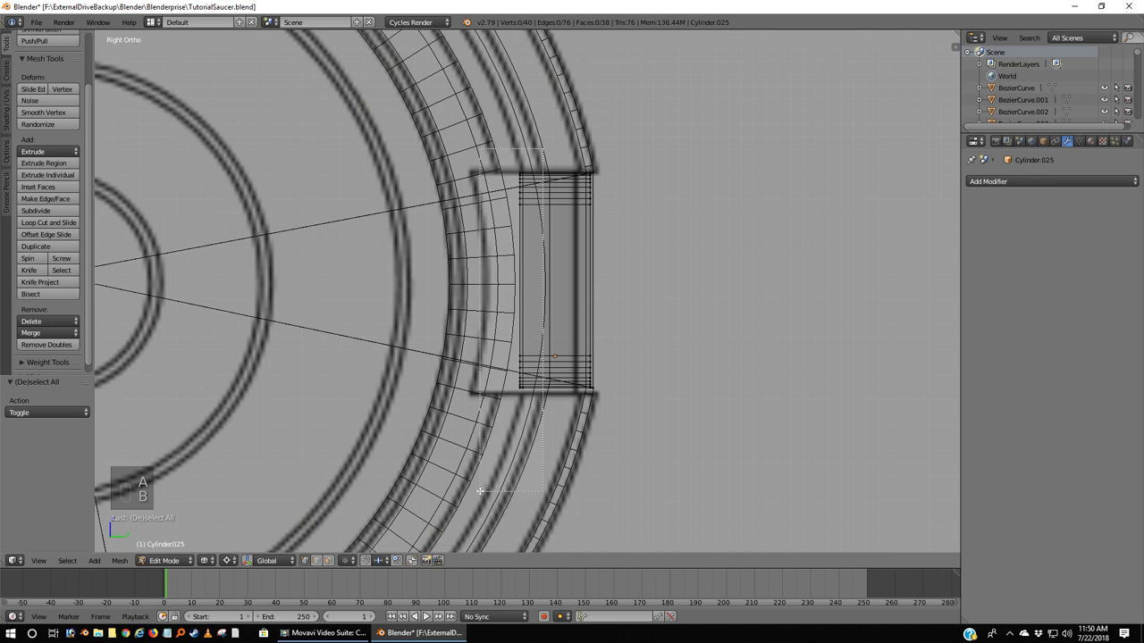
key("z")
key("g")
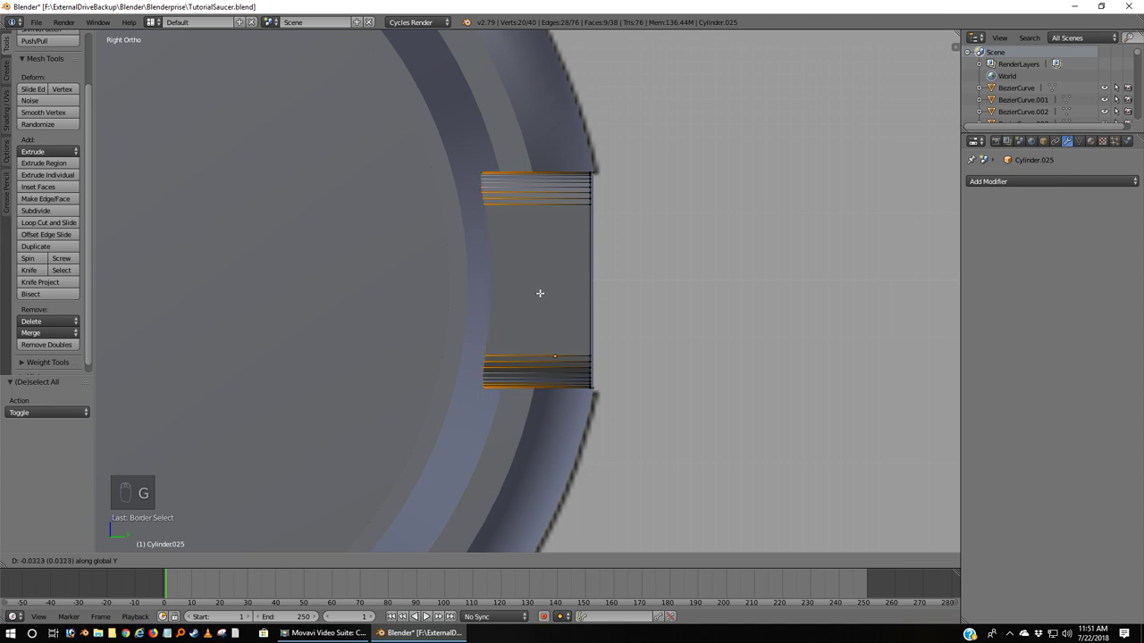
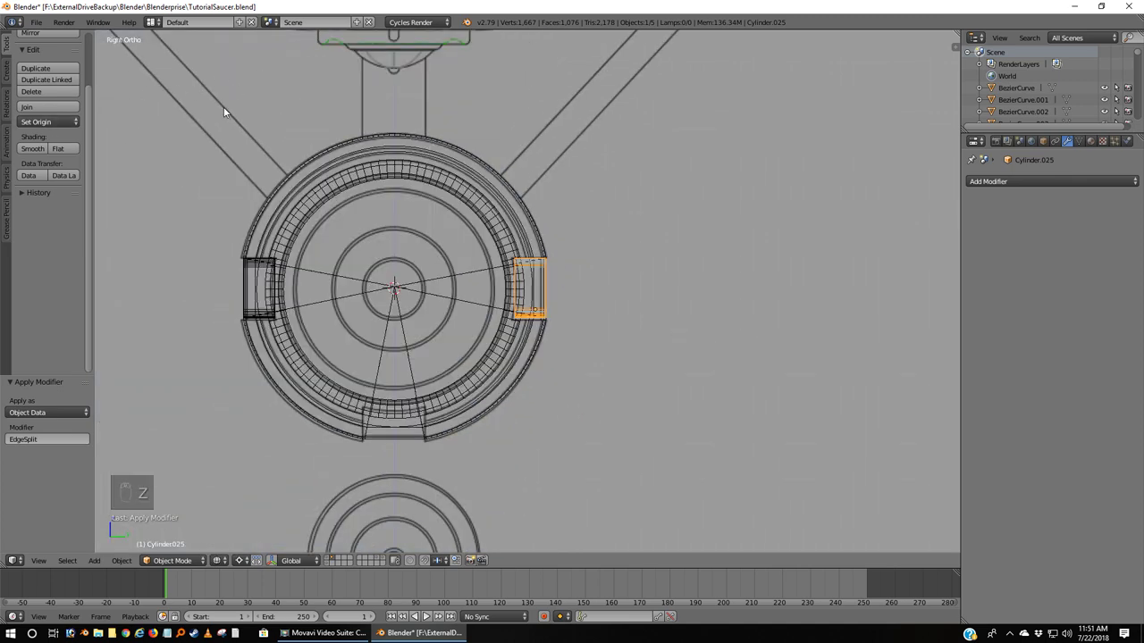
Step: From front view, box-select all cap and tab pieces, move them to the main layer and show the ship in solid shading
key("KP_1")
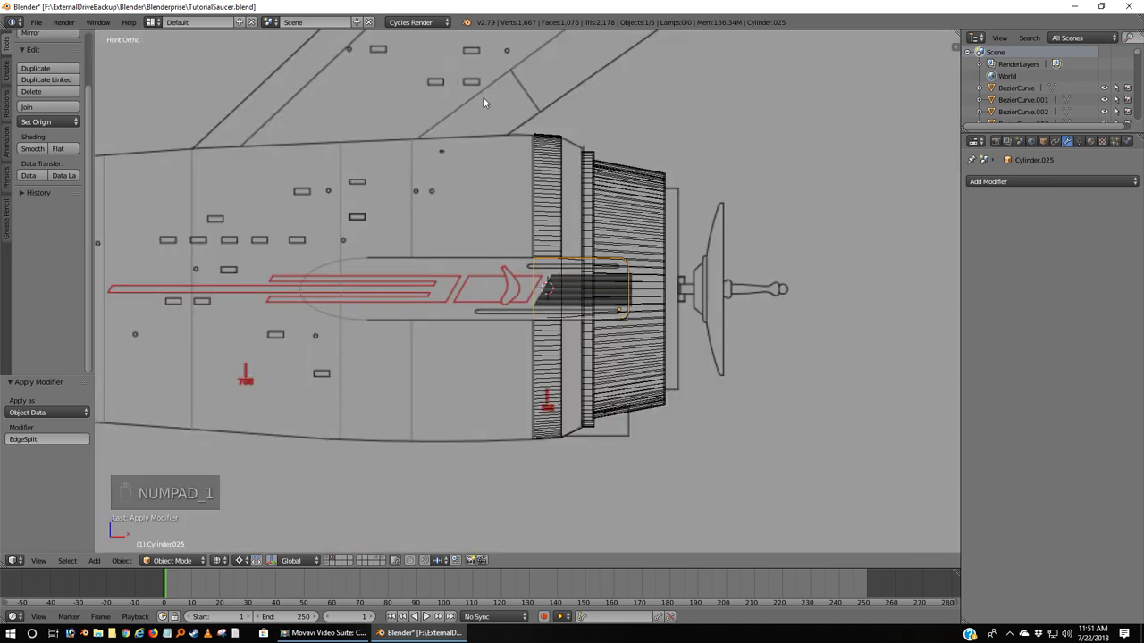
key("b")
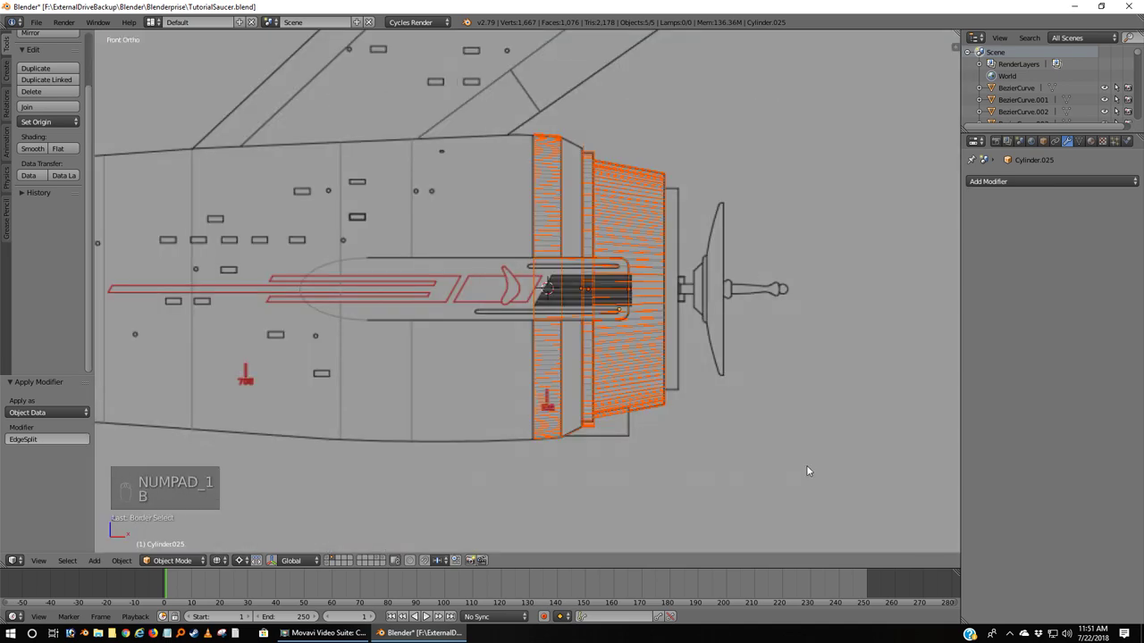
key("m")
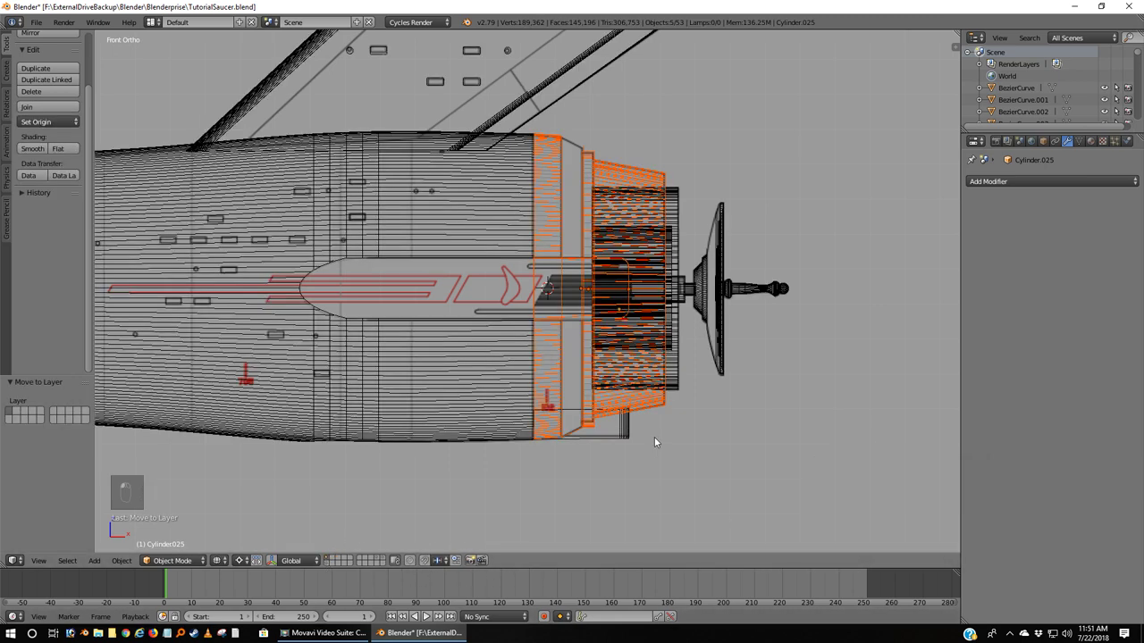
key("a")
key("z")
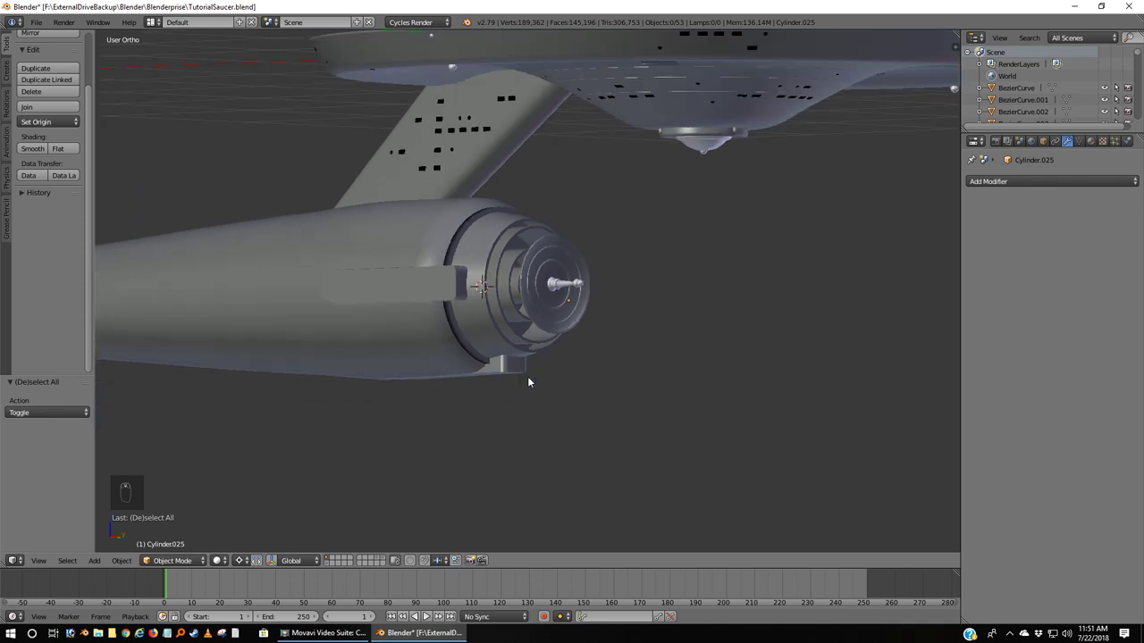
key("KP_1")
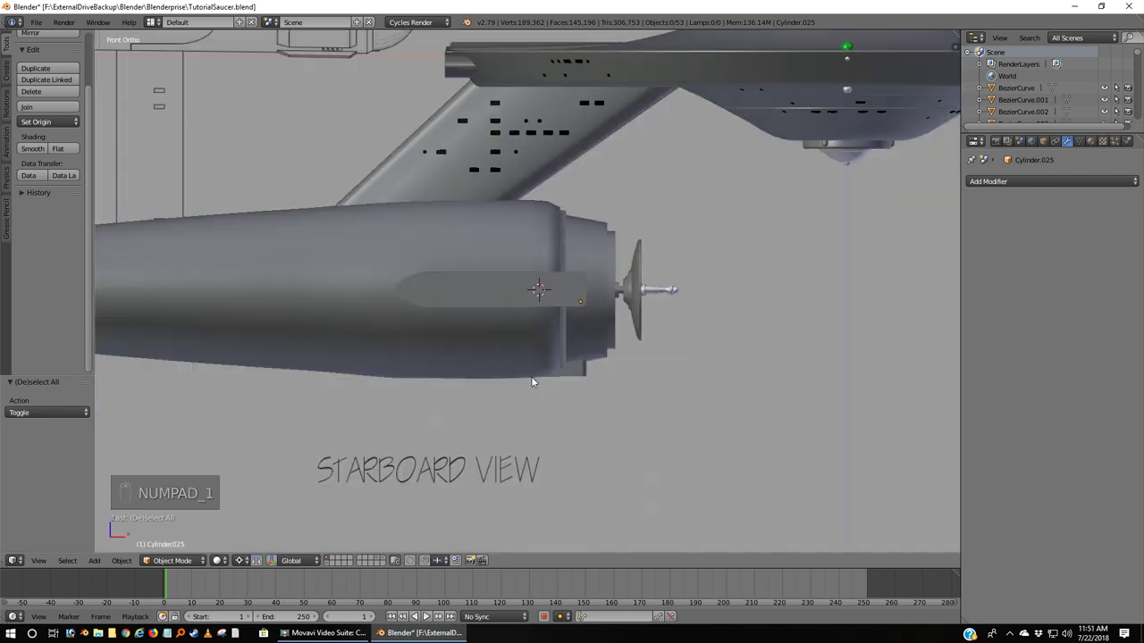
key("z")
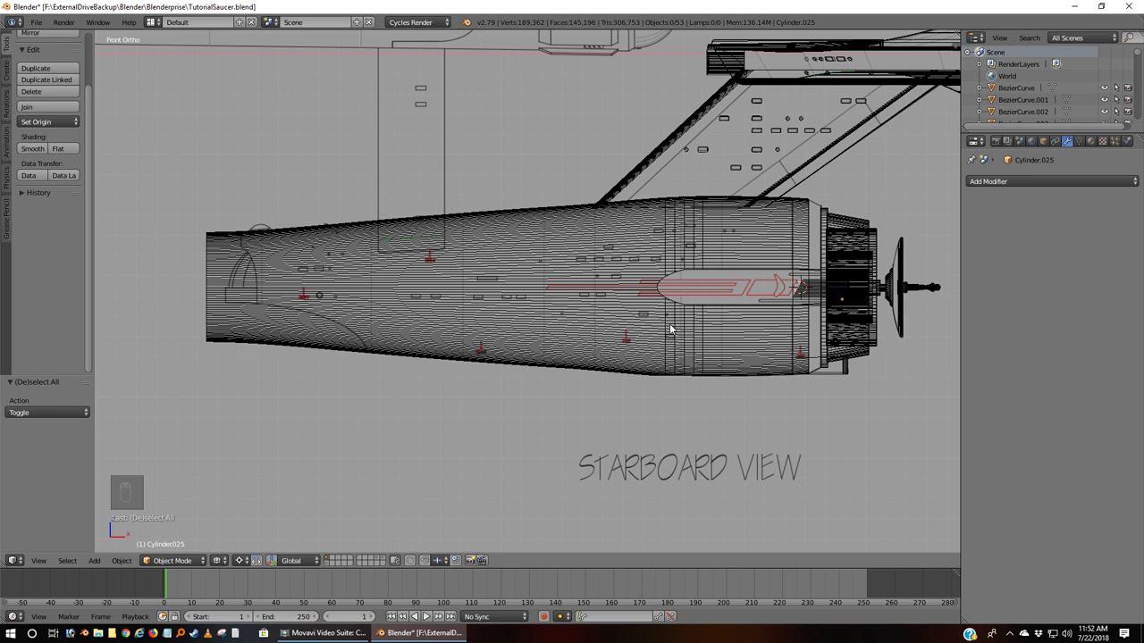
key("shift+s")
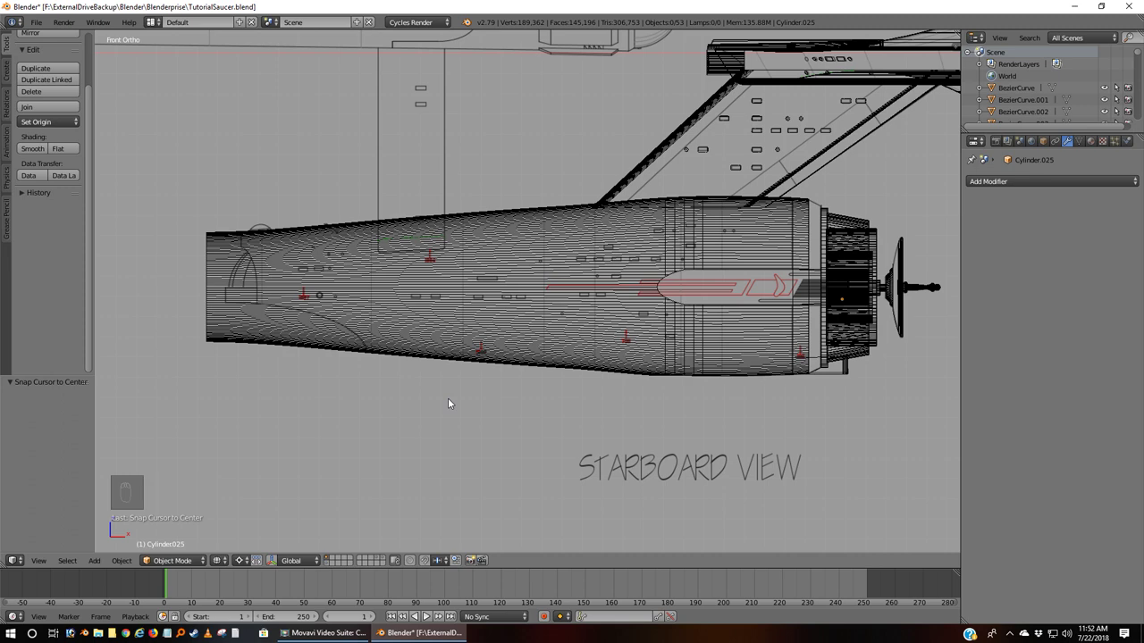
left_click_drag(728, 220, 535, 400)
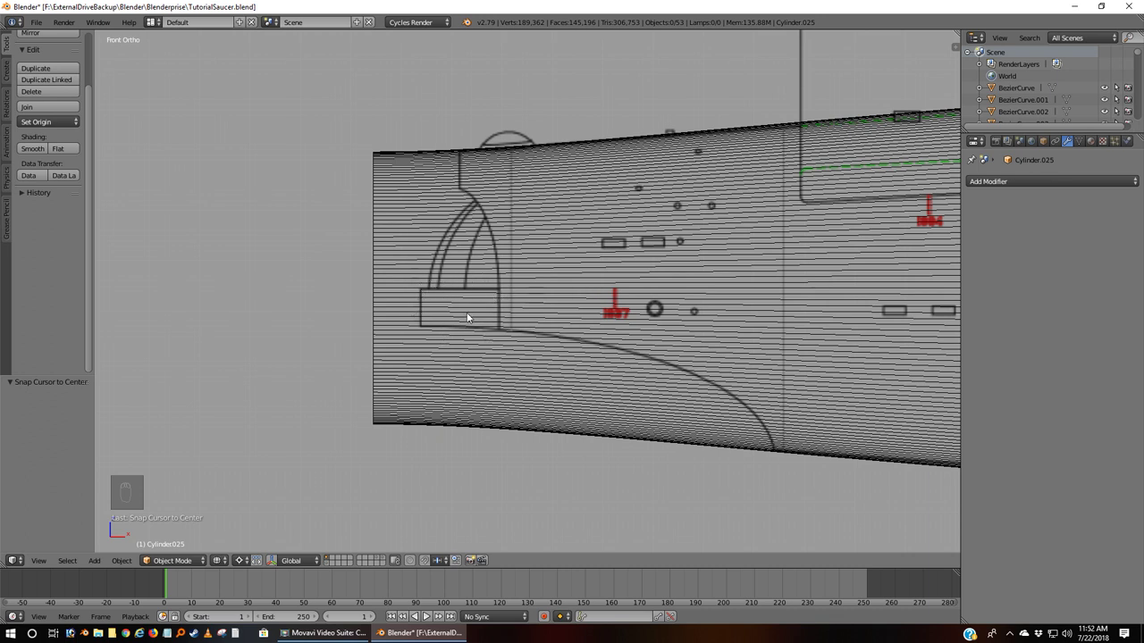
key("ctrl+KP_3")
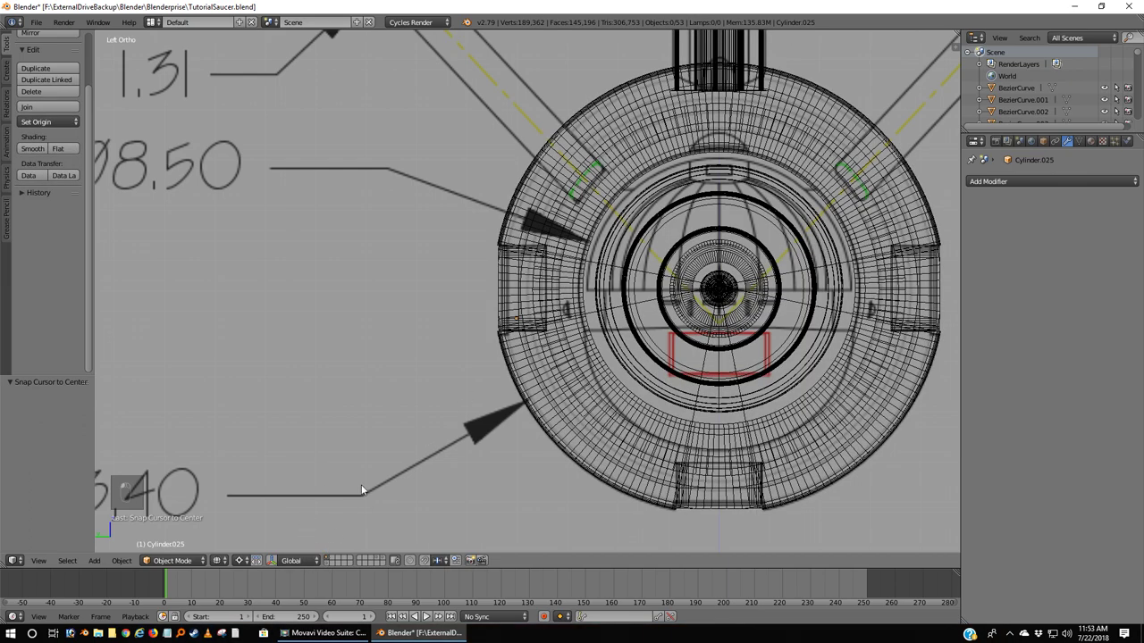
key("KP_1")
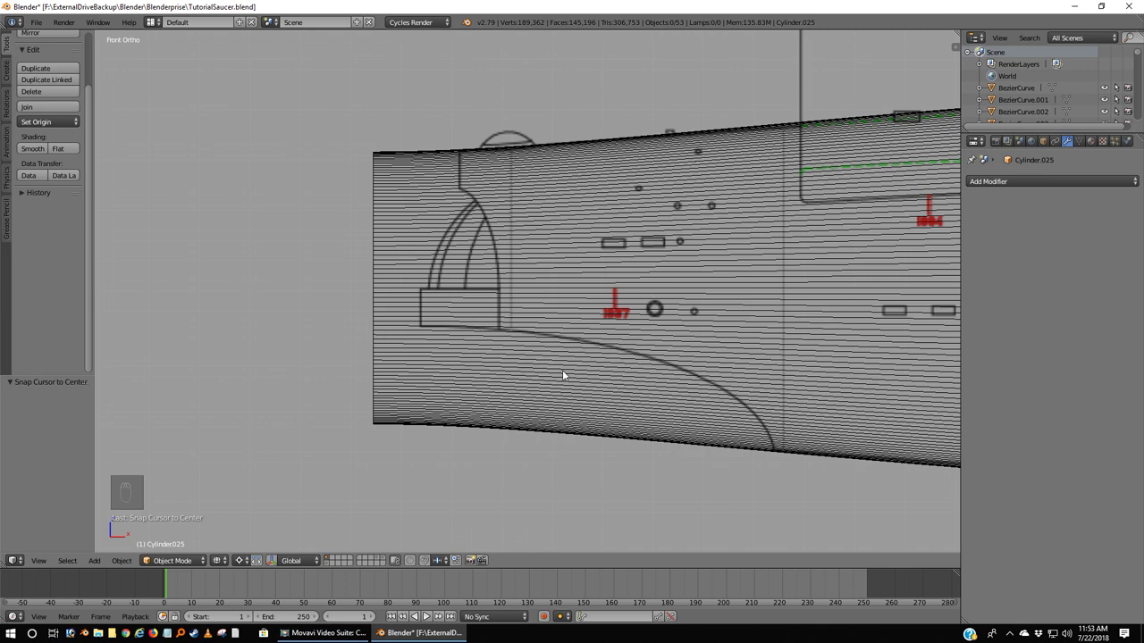
Step: Add a cube from the Shift+A menu and shrink it to about 0.63 near the nacelle front
left_click_drag(568, 374, 571, 374)
key("shift+a")
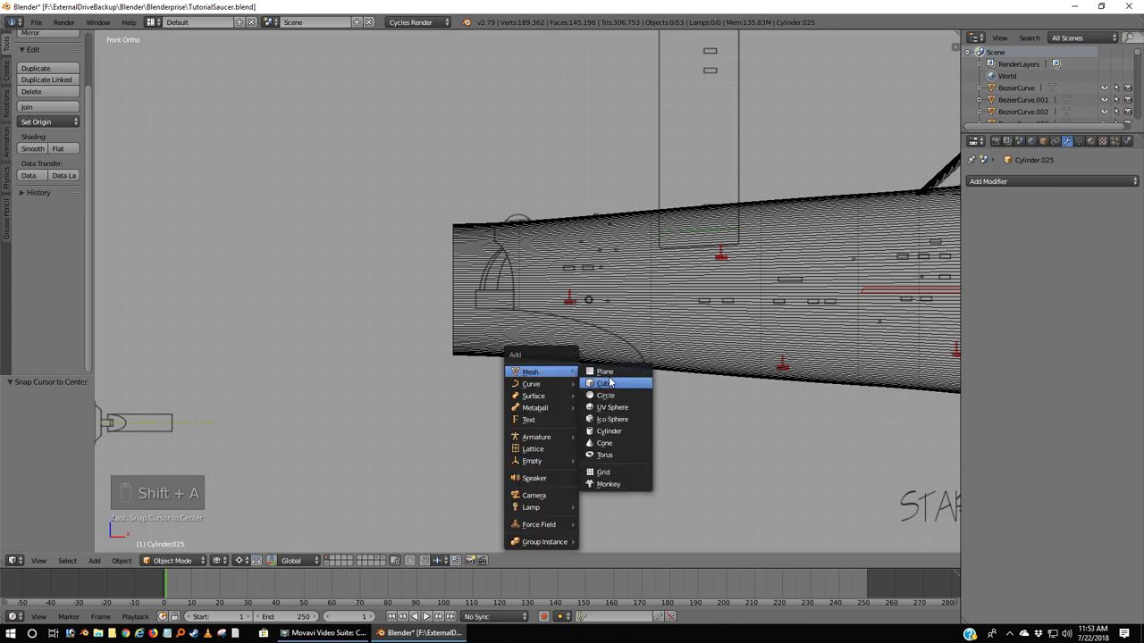
left_click_drag(617, 379, 823, 216)
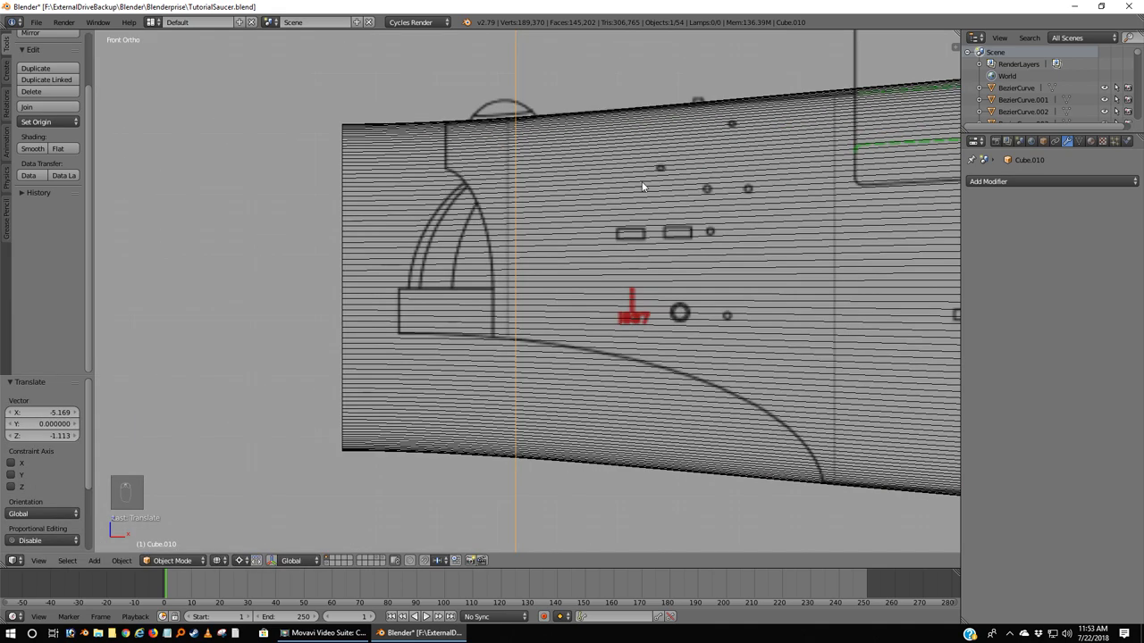
key("g")
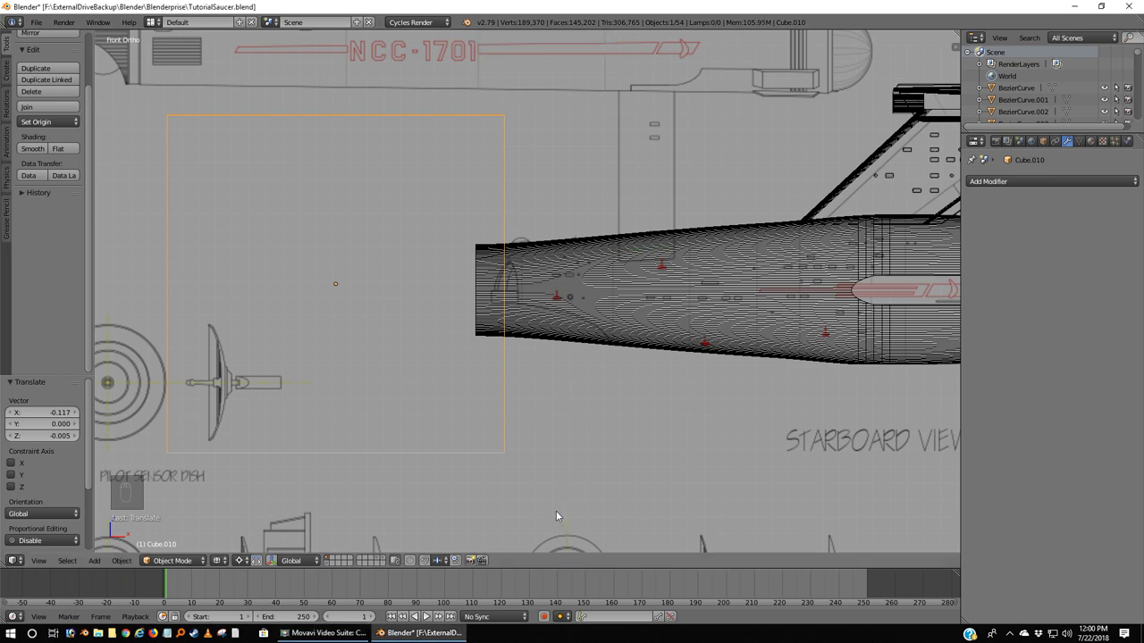
key("s")
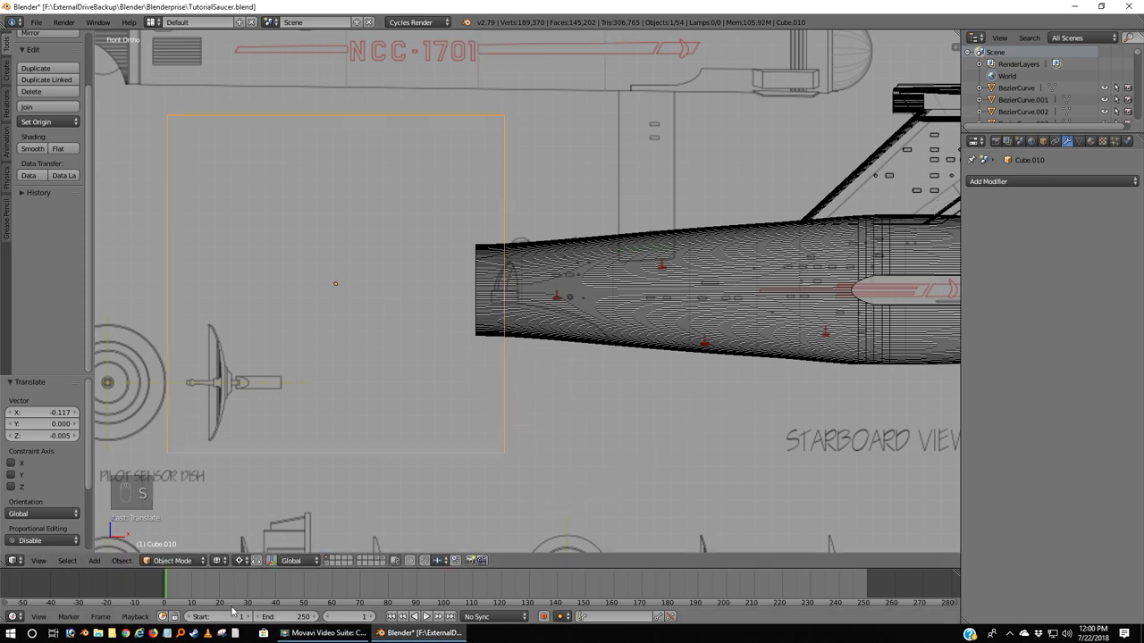
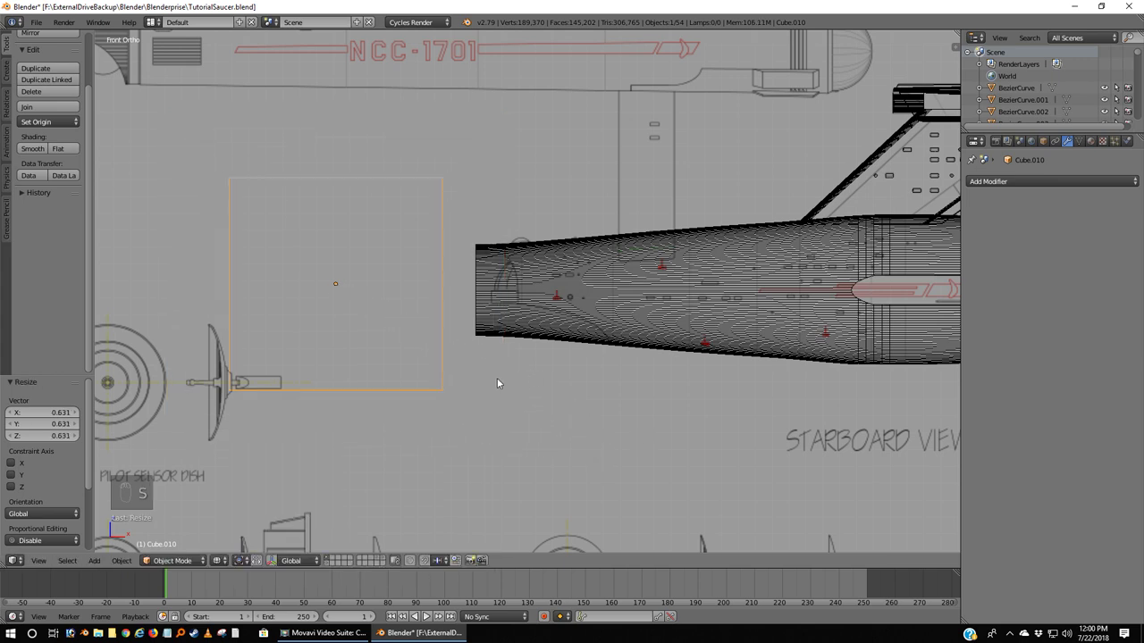
Step: Slide the cube along X and raise it along Z to align with the nacelle front, then deselect
key("g")
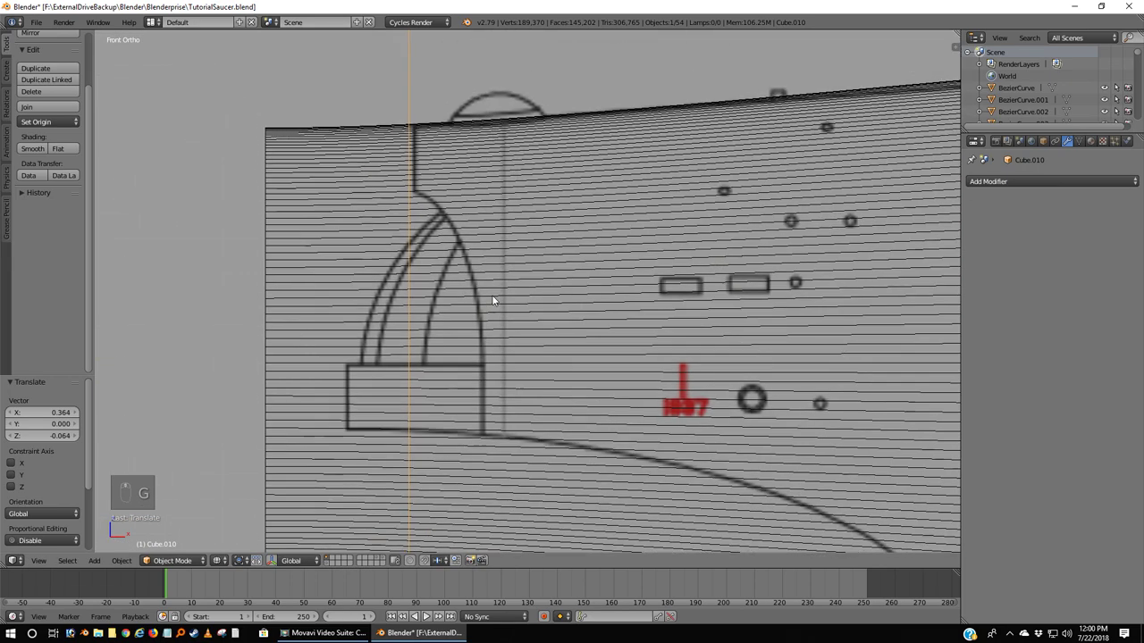
left_click_drag(430, 343, 393, 354)
key("g")
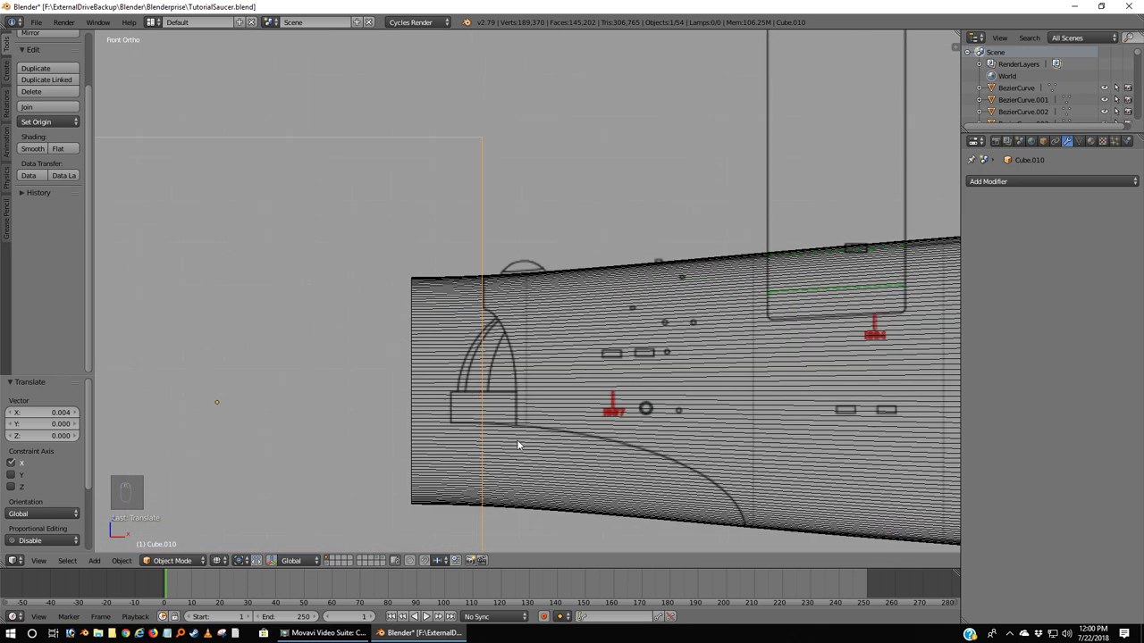
key("g")
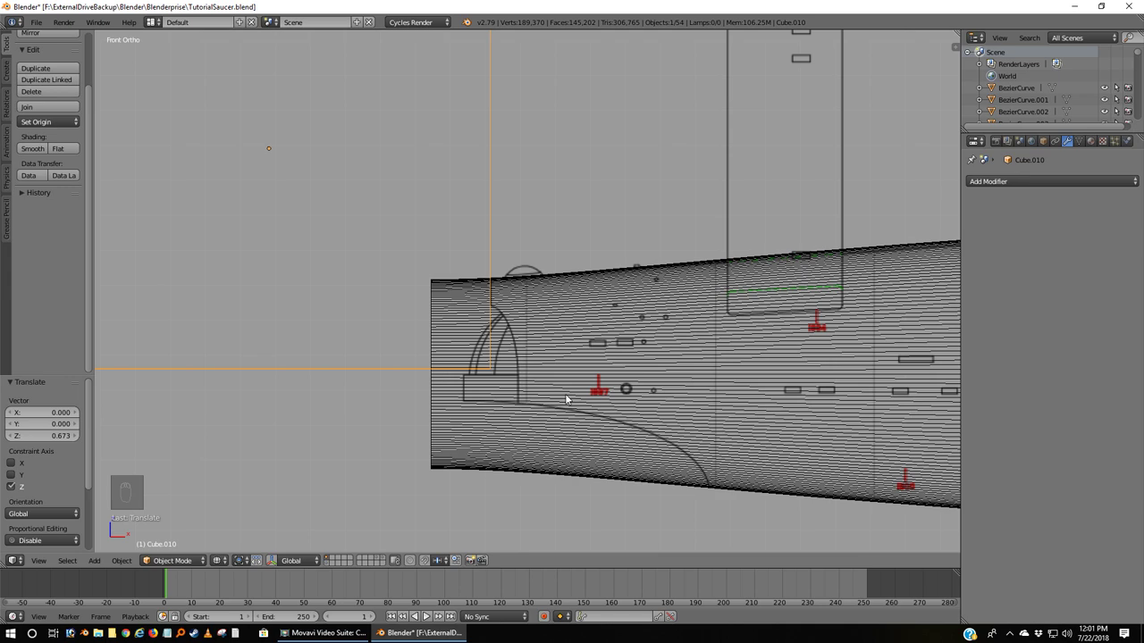
middle_click(570, 398)
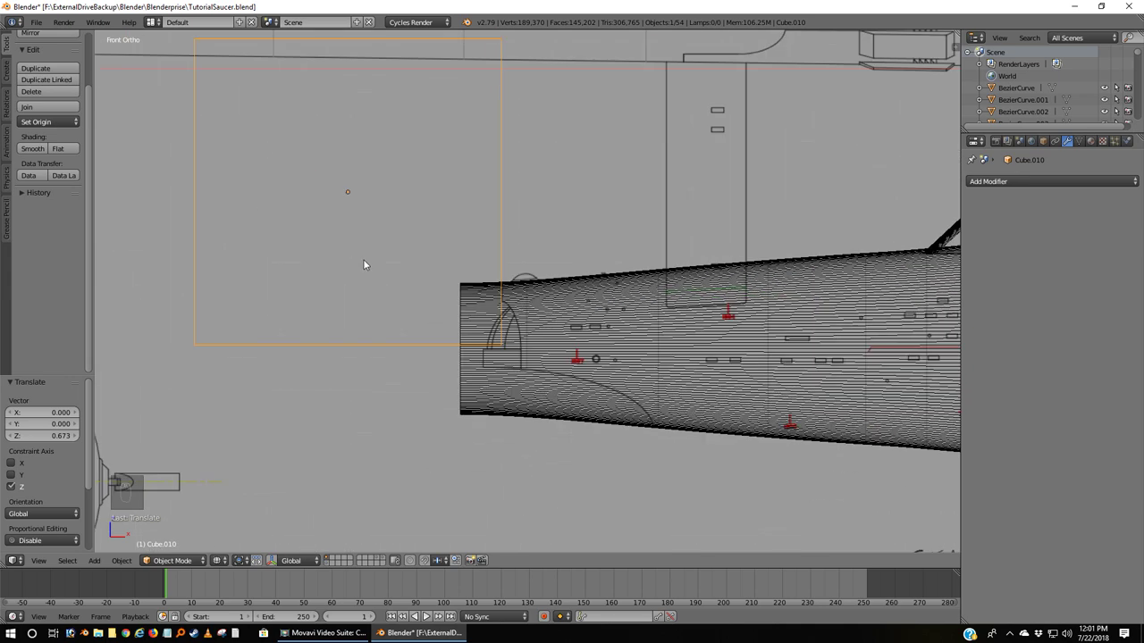
key("a")
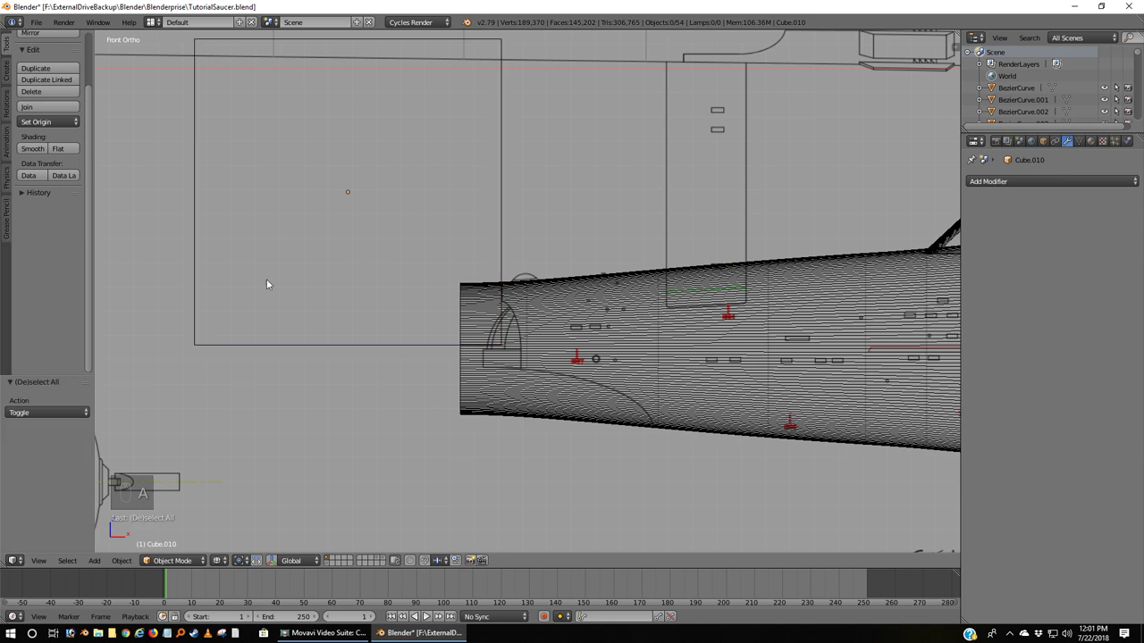
Step: Add a cylinder, scale it to 0.2 then 0.76, place it at the hatch base and flatten it to 0.29 in Z
key("shift+a")
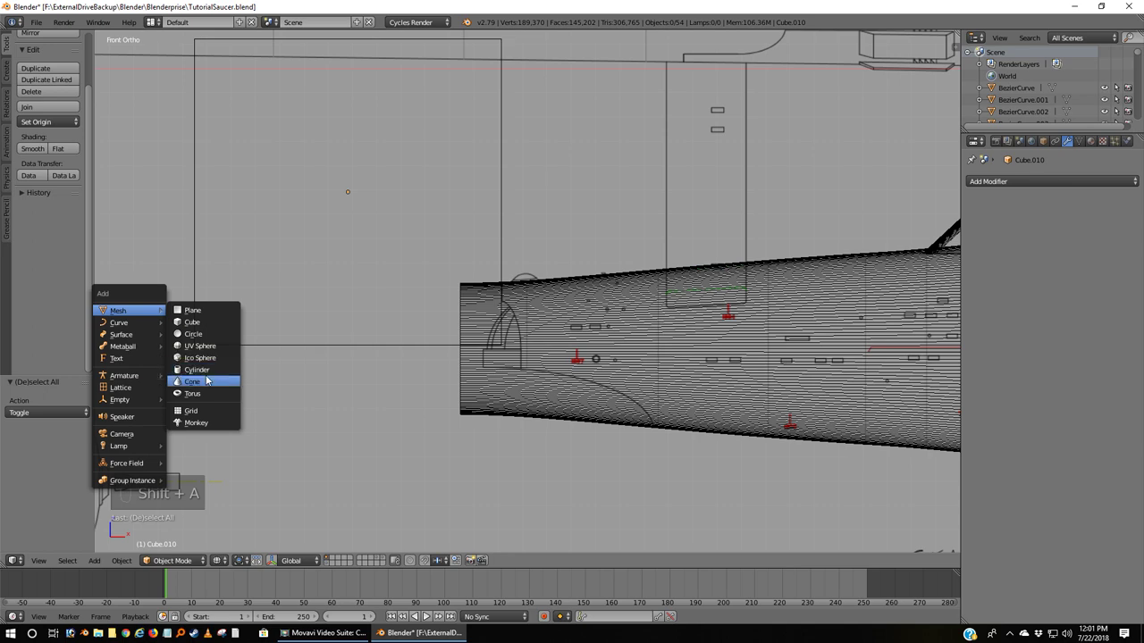
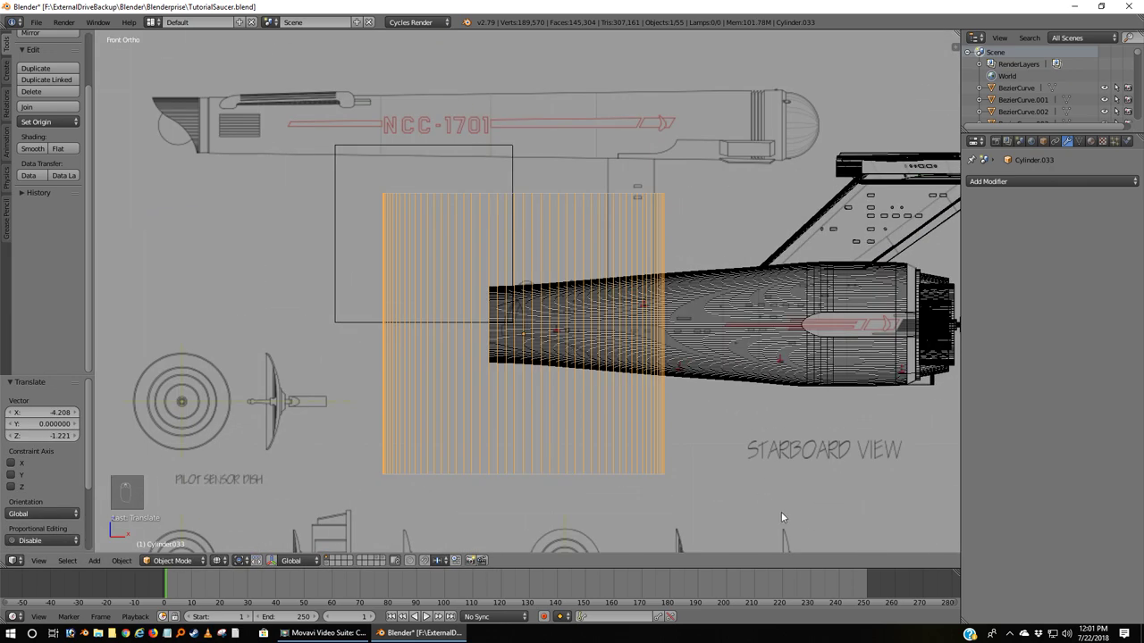
key("s")
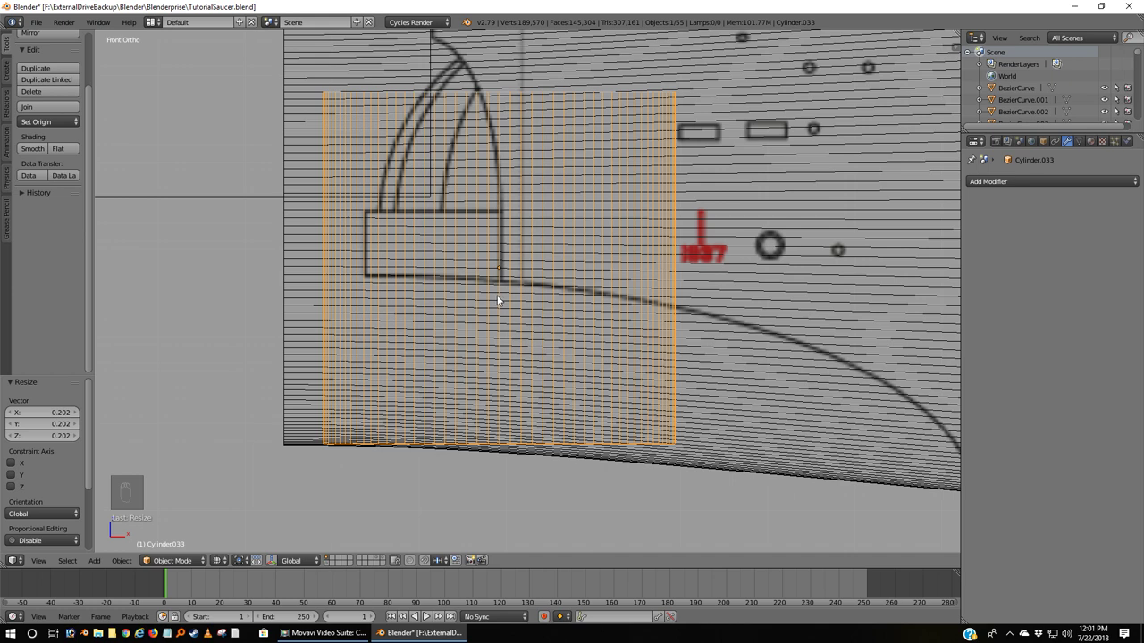
key("g")
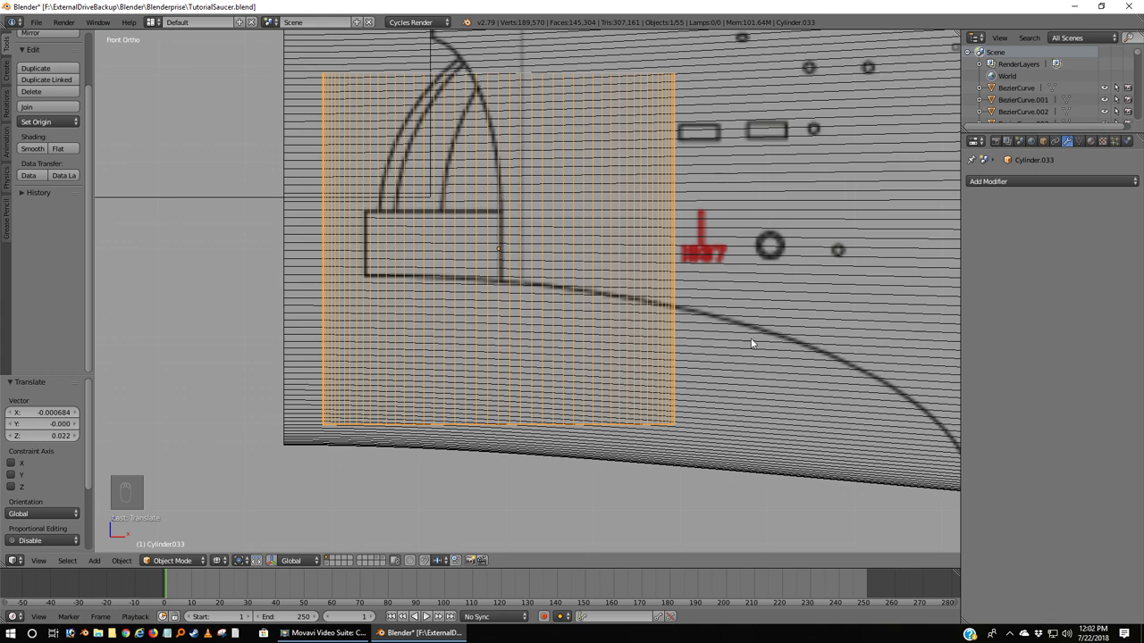
key("s")
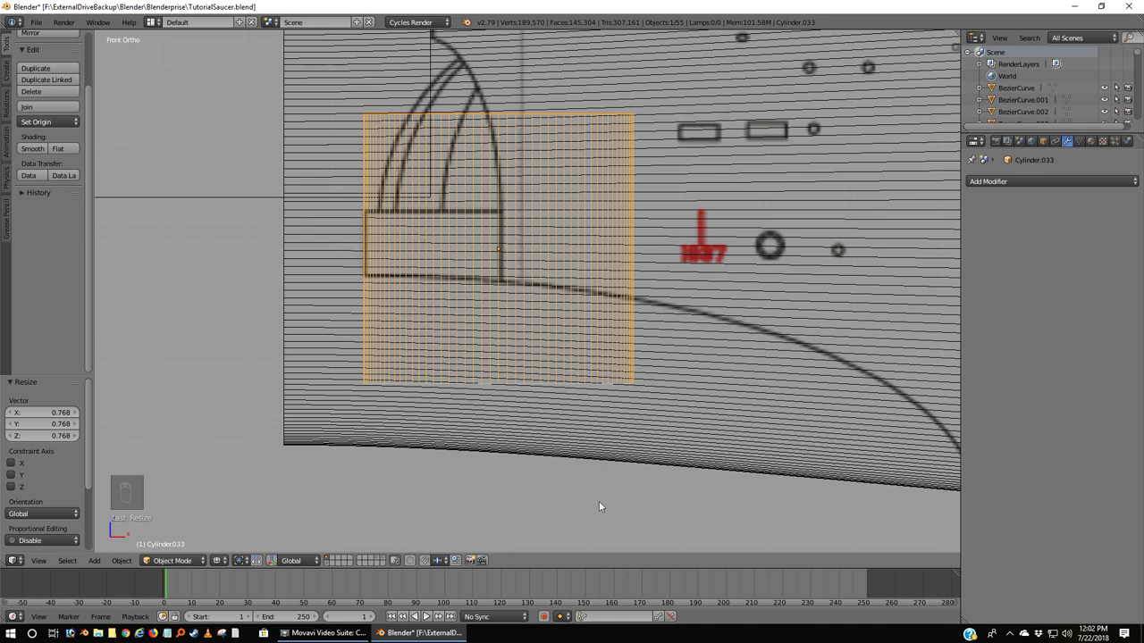
key("s")
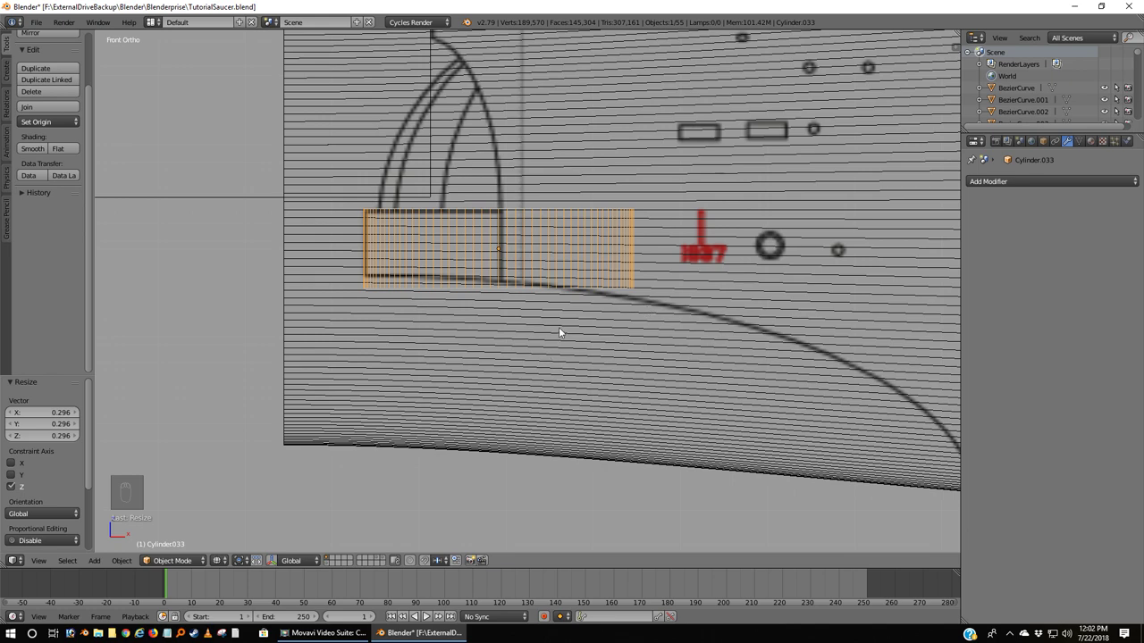
key("a")
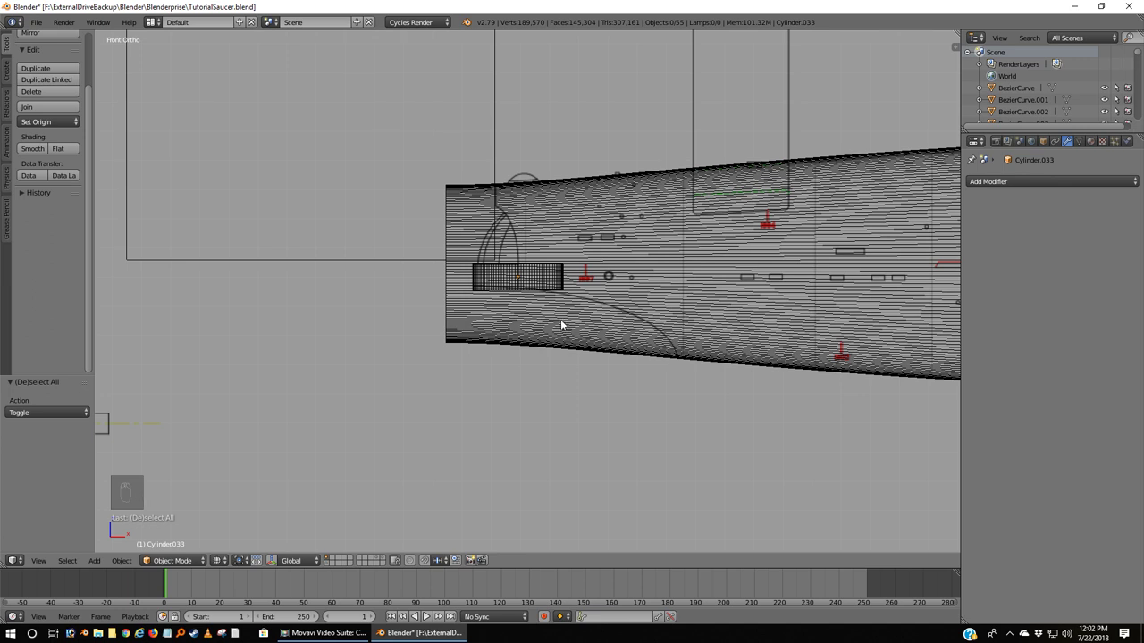
Step: Add a 20-sided cylinder, rotate it 90 degrees sideways, move it to the nacelle front and scale it to 0.44
key("shift+a")
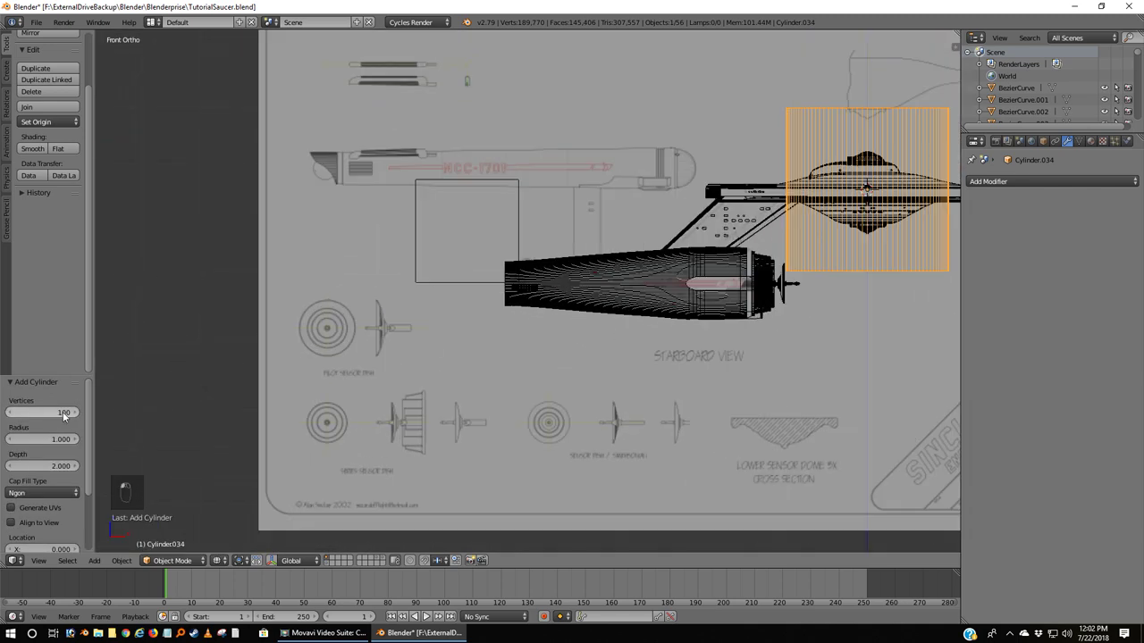
key("KP_0")
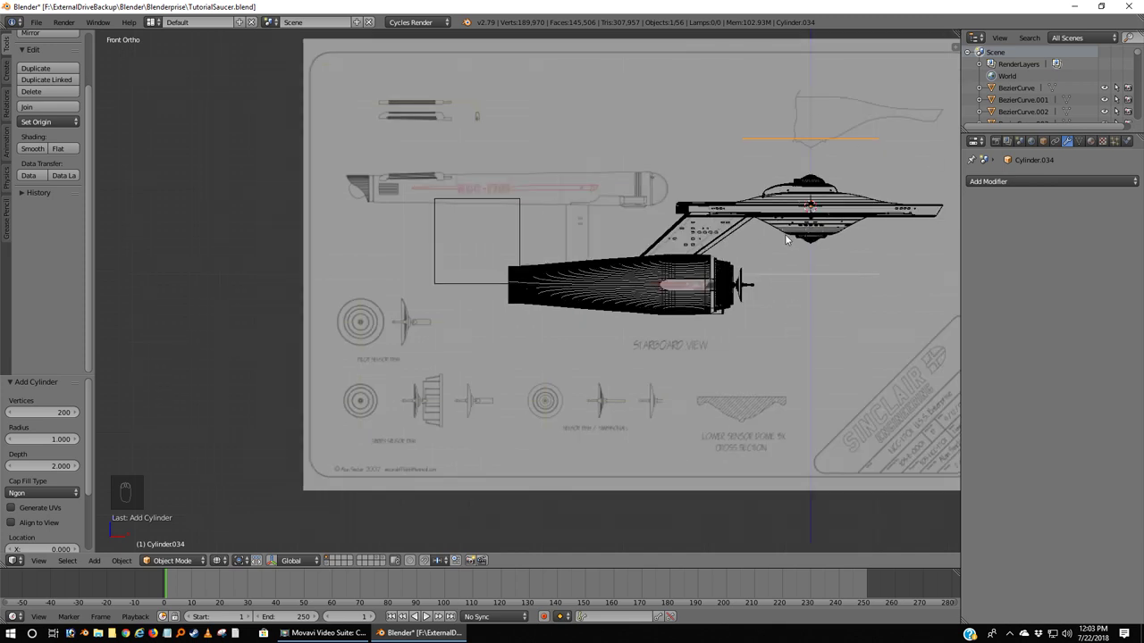
key("KP_3")
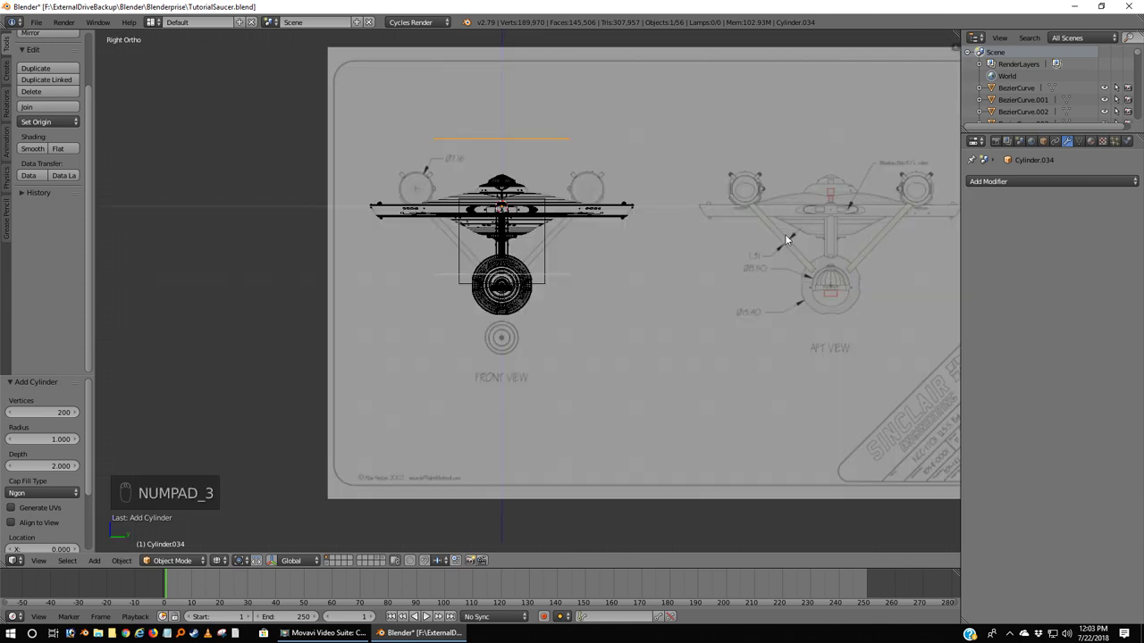
key("r")
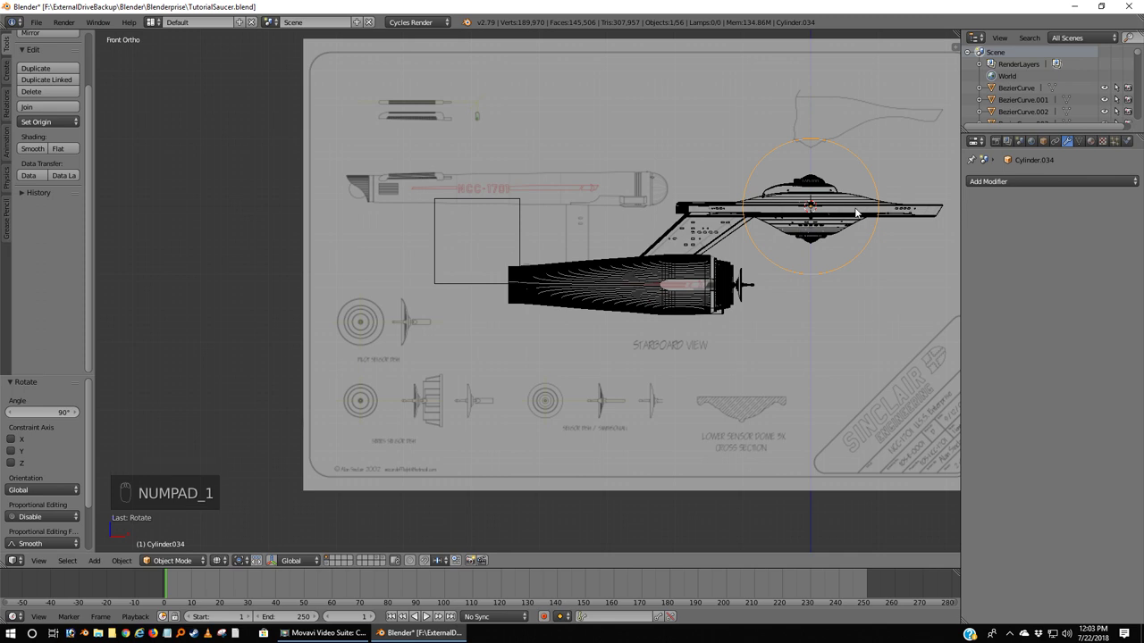
key("g")
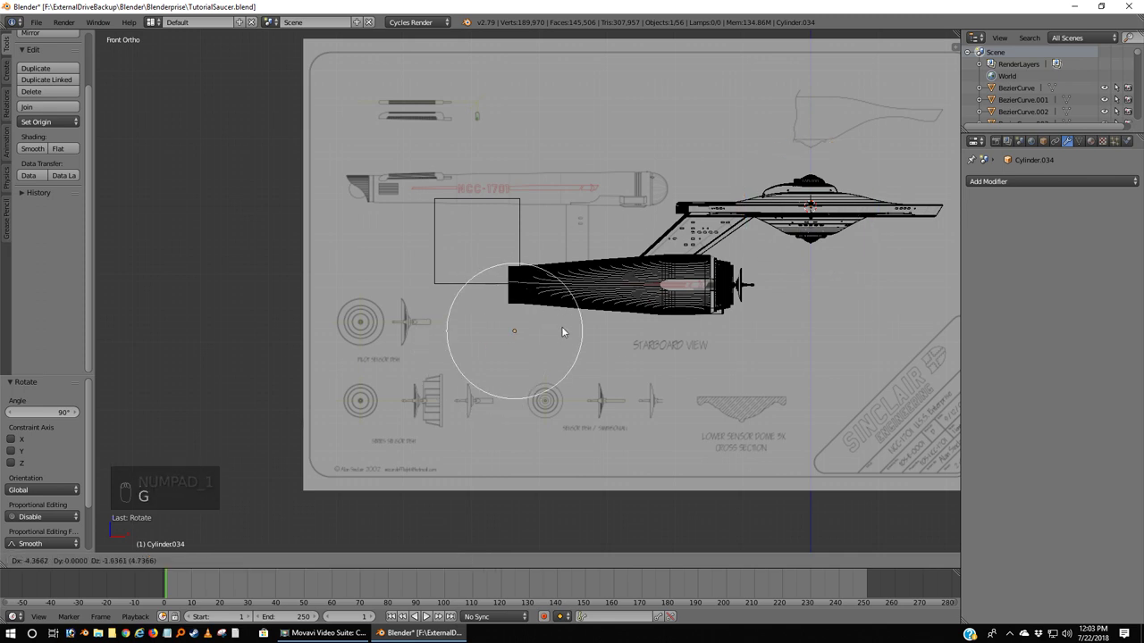
key("s")
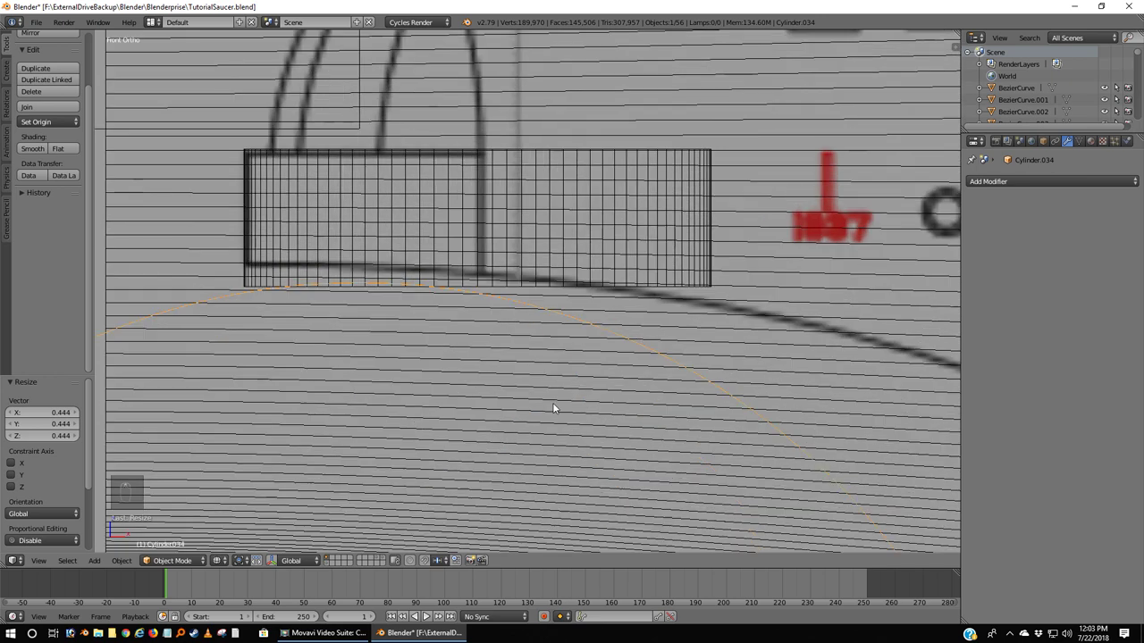
Step: Select the small block and send it to another layer with M
left_click_drag(557, 403, 445, 220)
key("m")
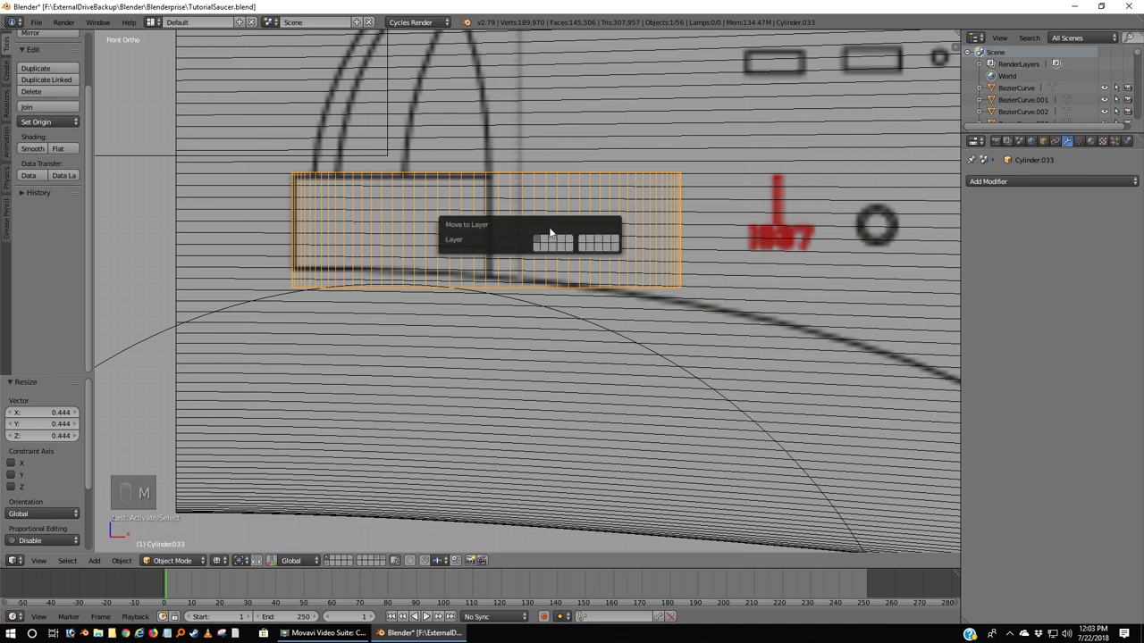
right_click(138, 152)
key("m")
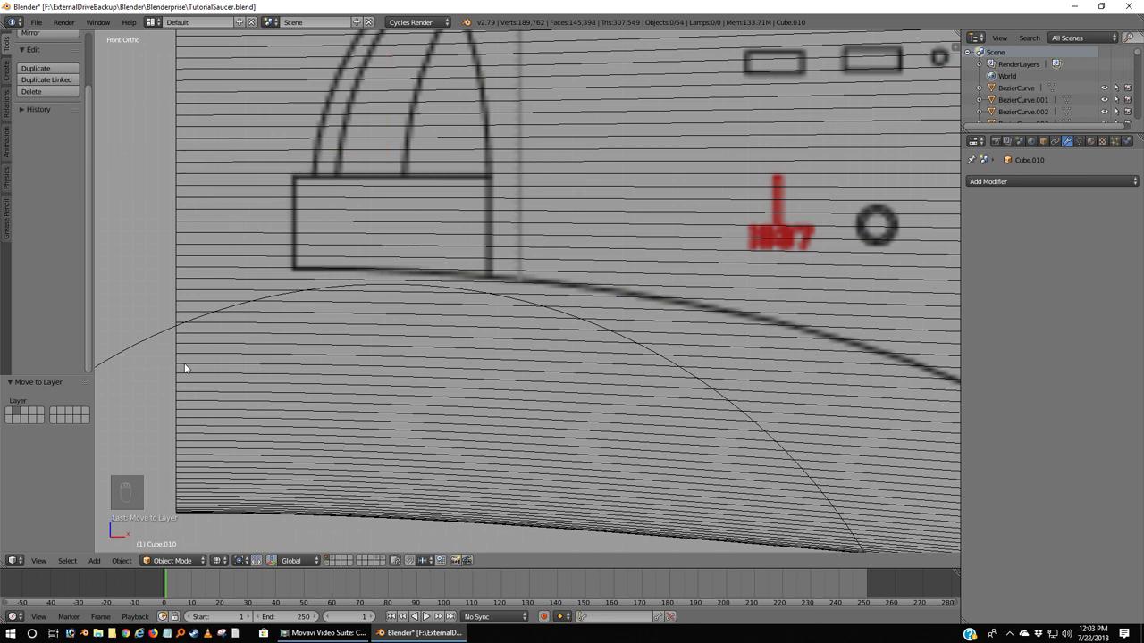
left_click_drag(144, 349, 403, 301)
Step: Enter and leave Edit Mode to inspect the circular cylinder's mesh
key("Tab")
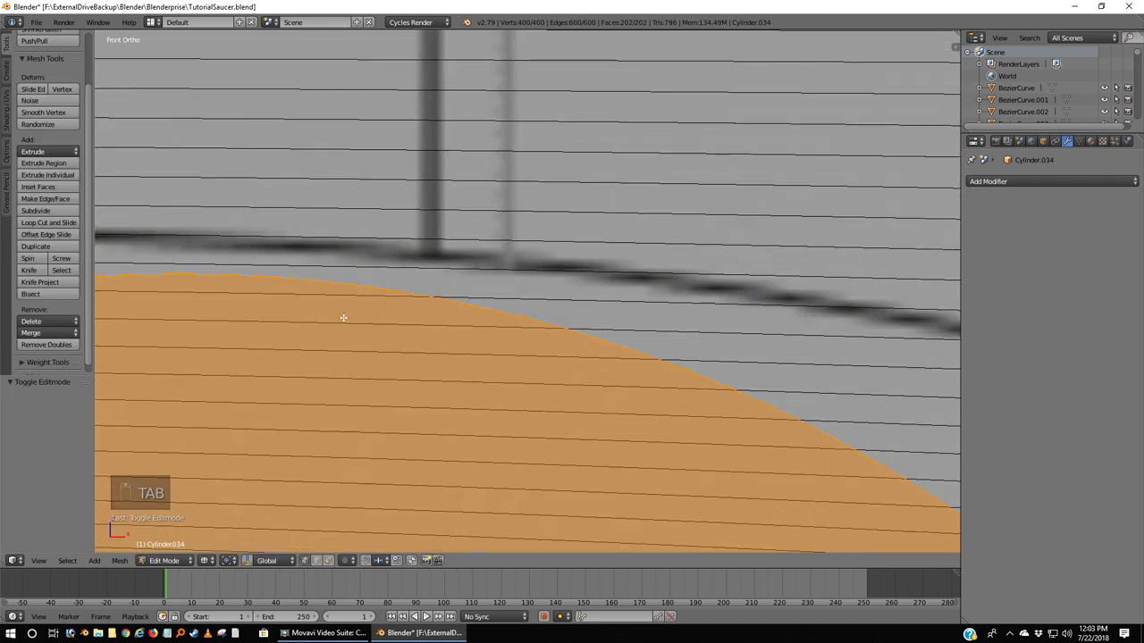
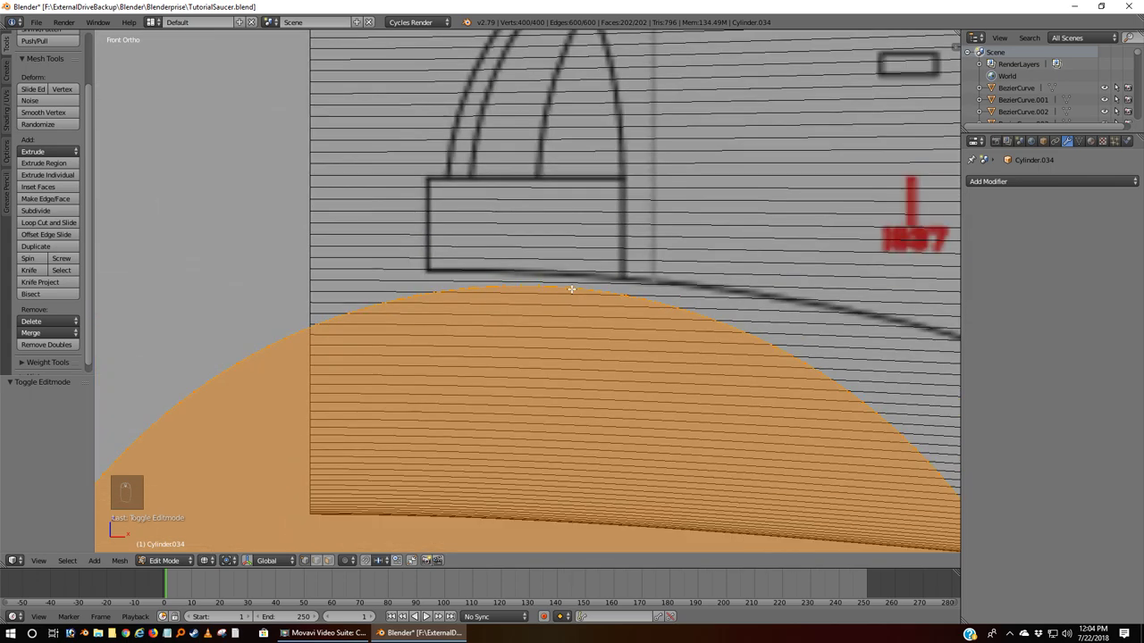
key("Tab")
Step: Scale the cap circle and move it along Z so it sits beneath the nacelle blueprint in front view
key("g")
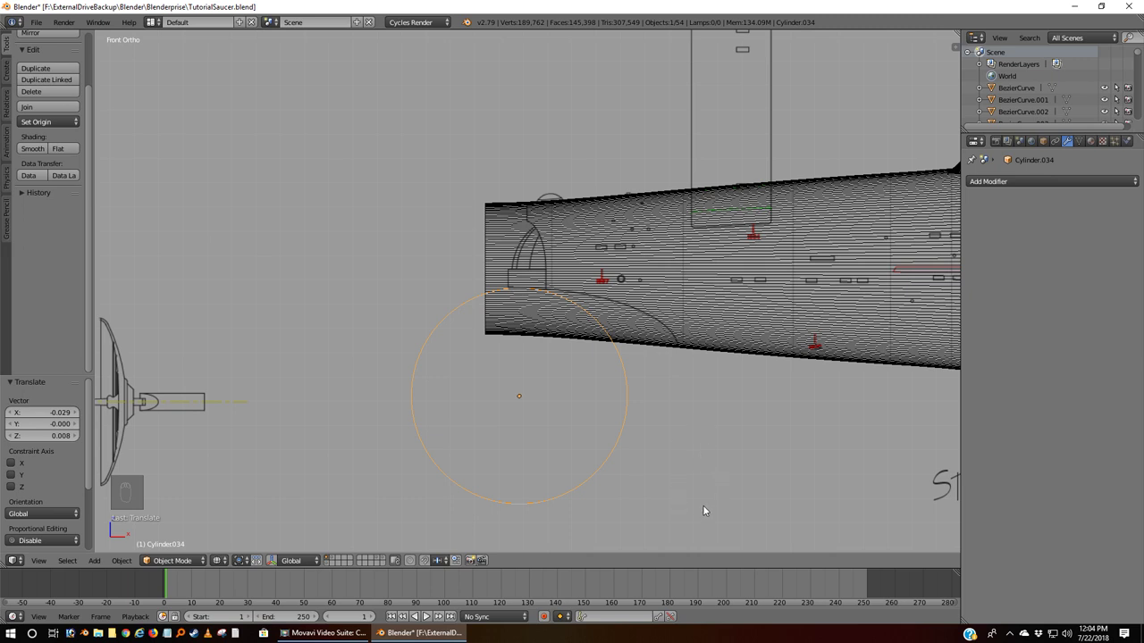
key("s")
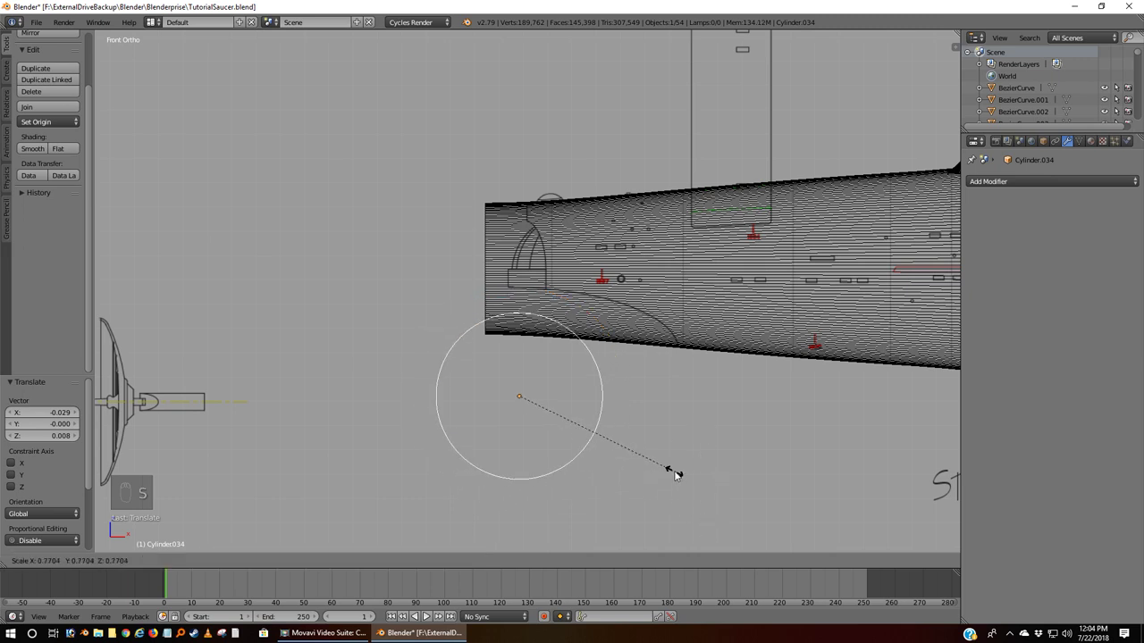
key("g")
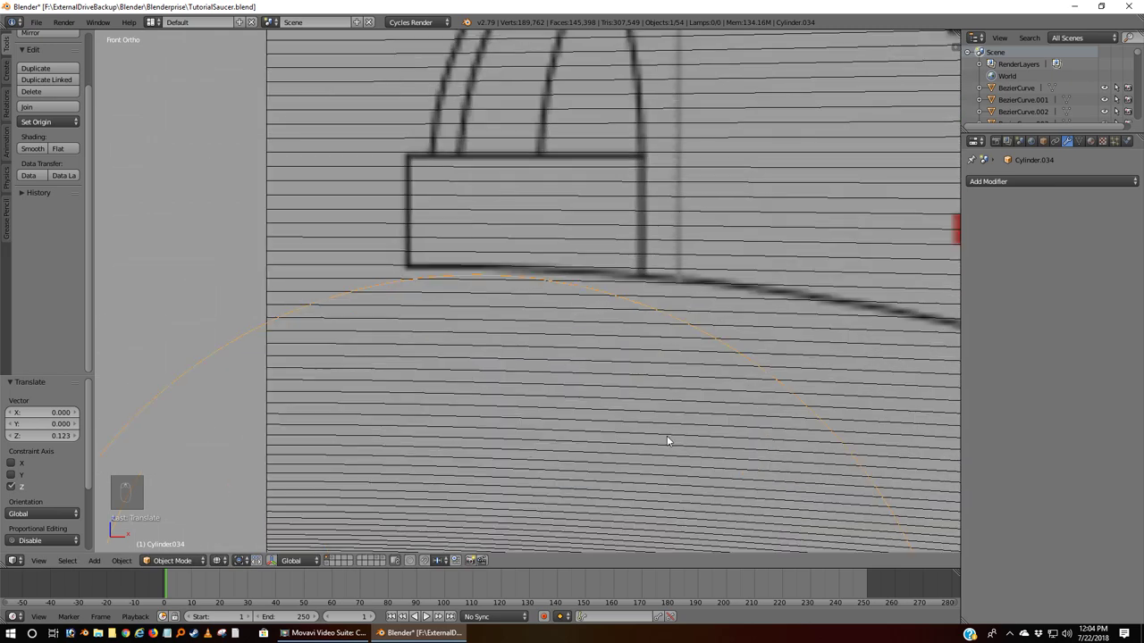
key("g")
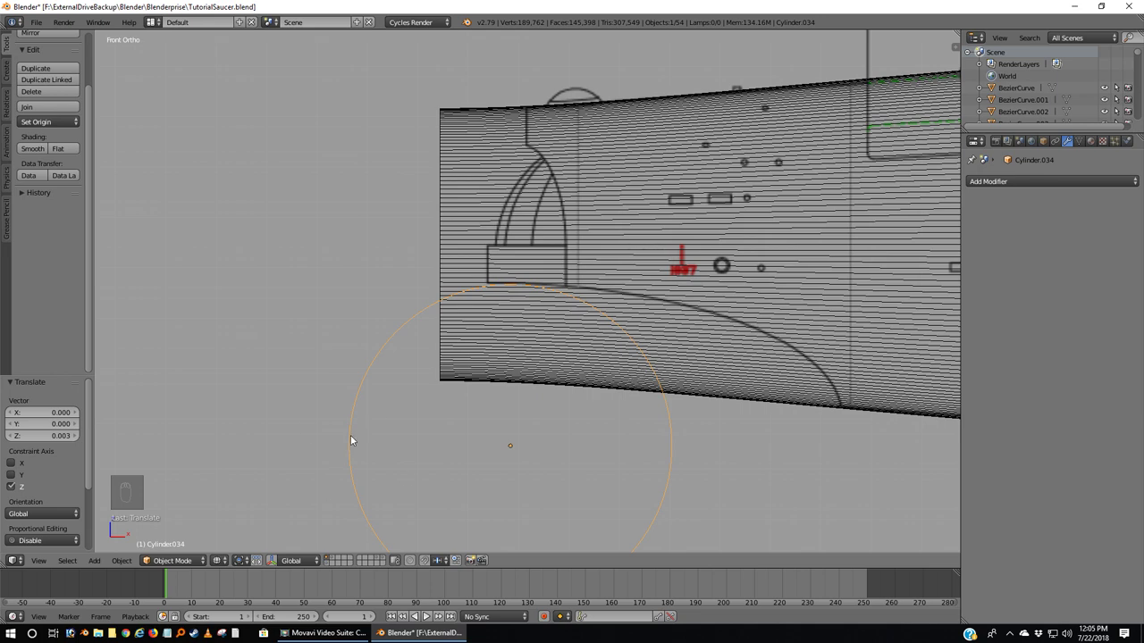
Step: From the top view, stretch the end cap along Y to match the blueprint
key("KP_7")
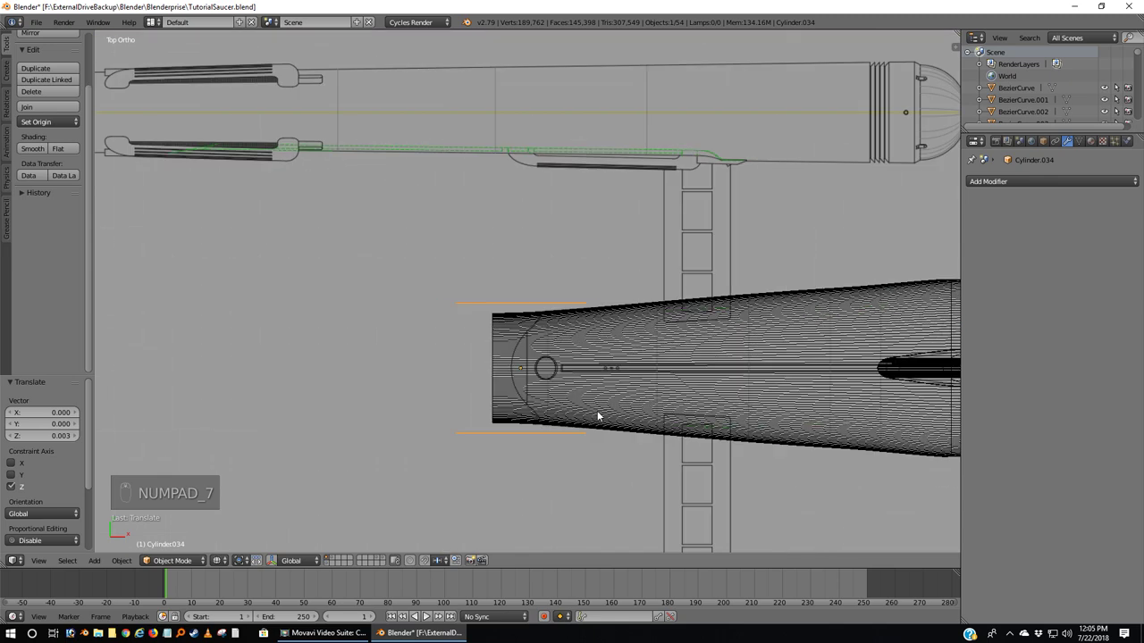
key("z")
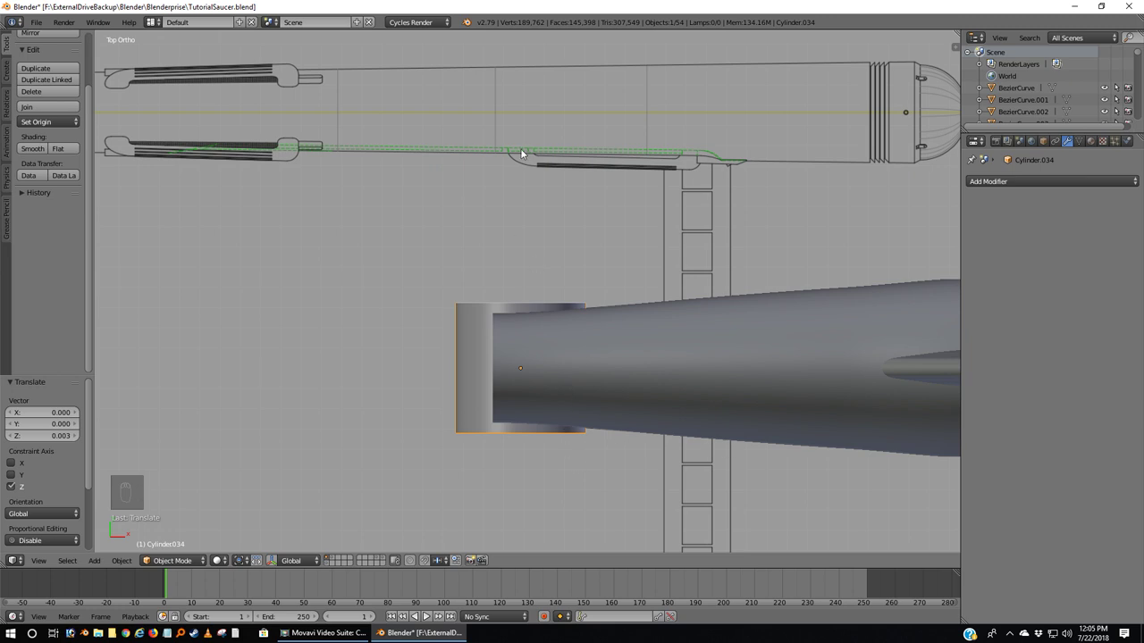
key("s")
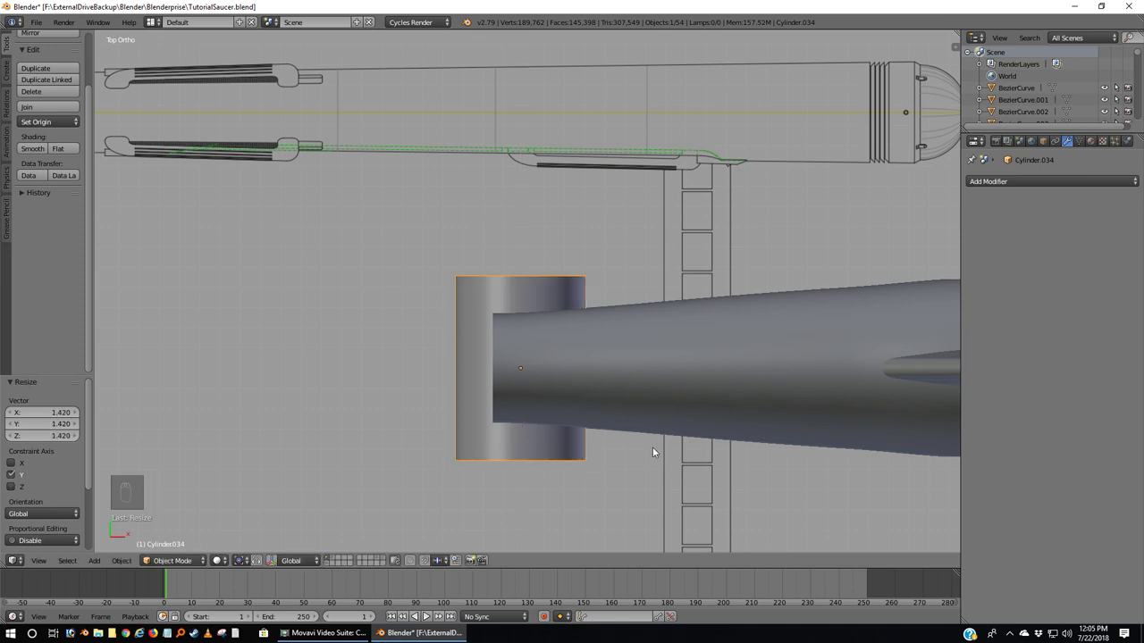
Step: From the front wireframe view, stretch the cap along X to about 2.09
key("KP_1")
key("z")
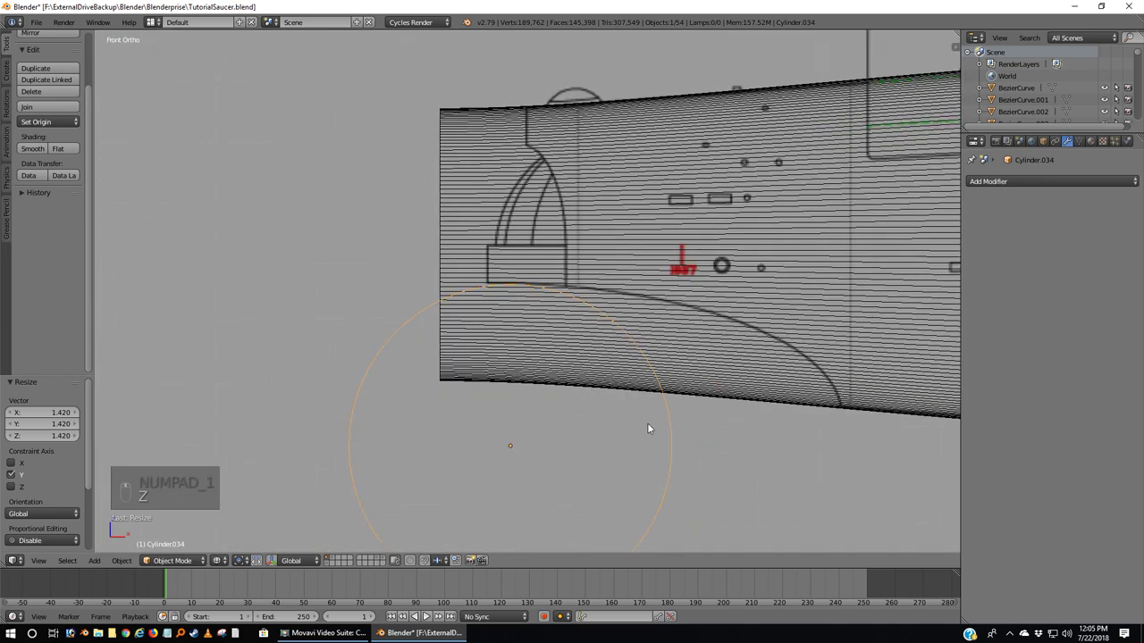
key("s")
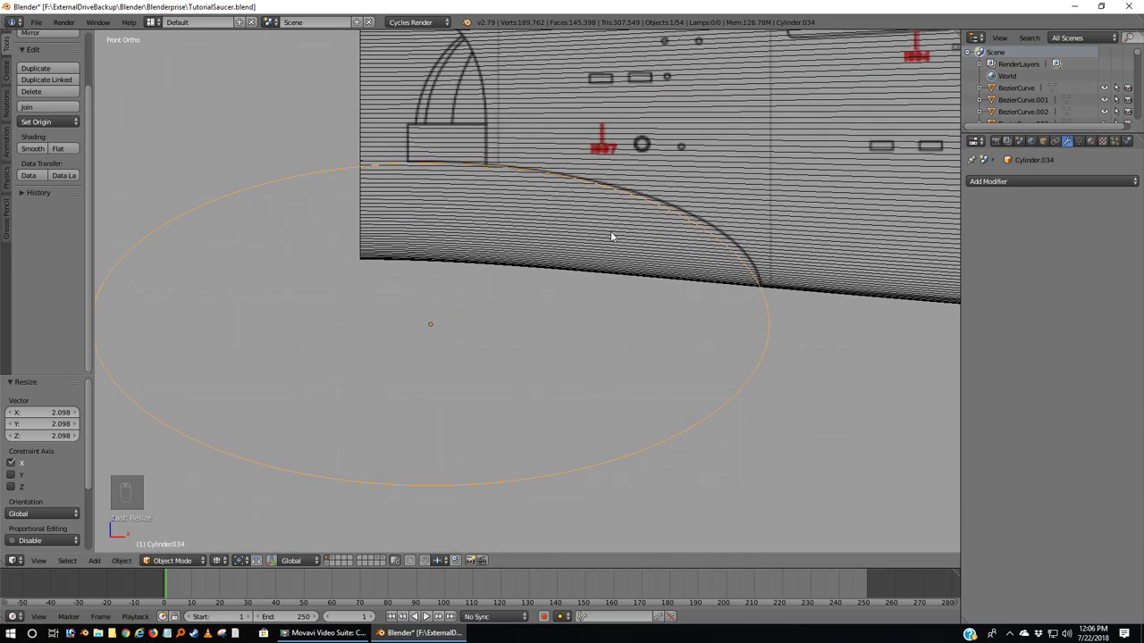
Step: Nudge a rim vertex with proportional falloff so the outline bends toward the hull curve
key("Tab")
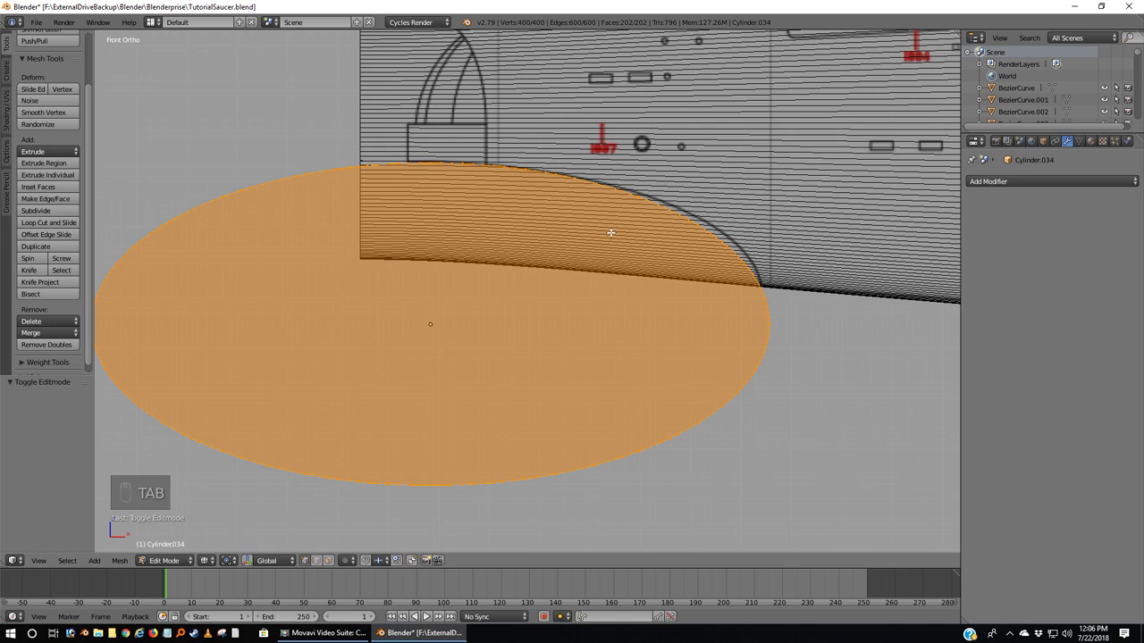
key("a")
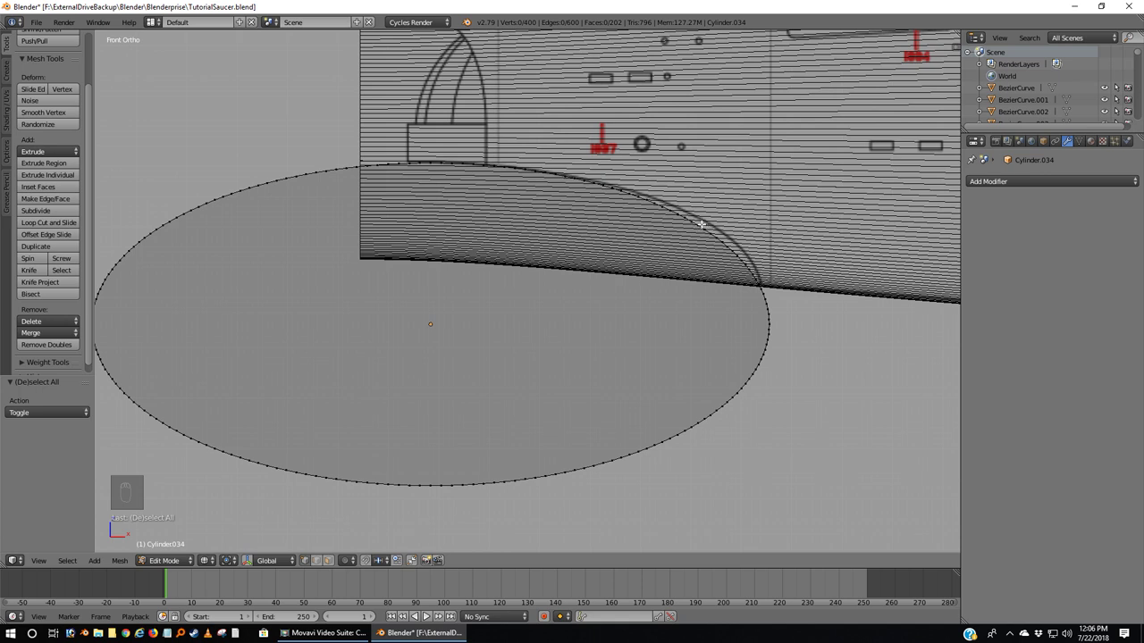
key("b")
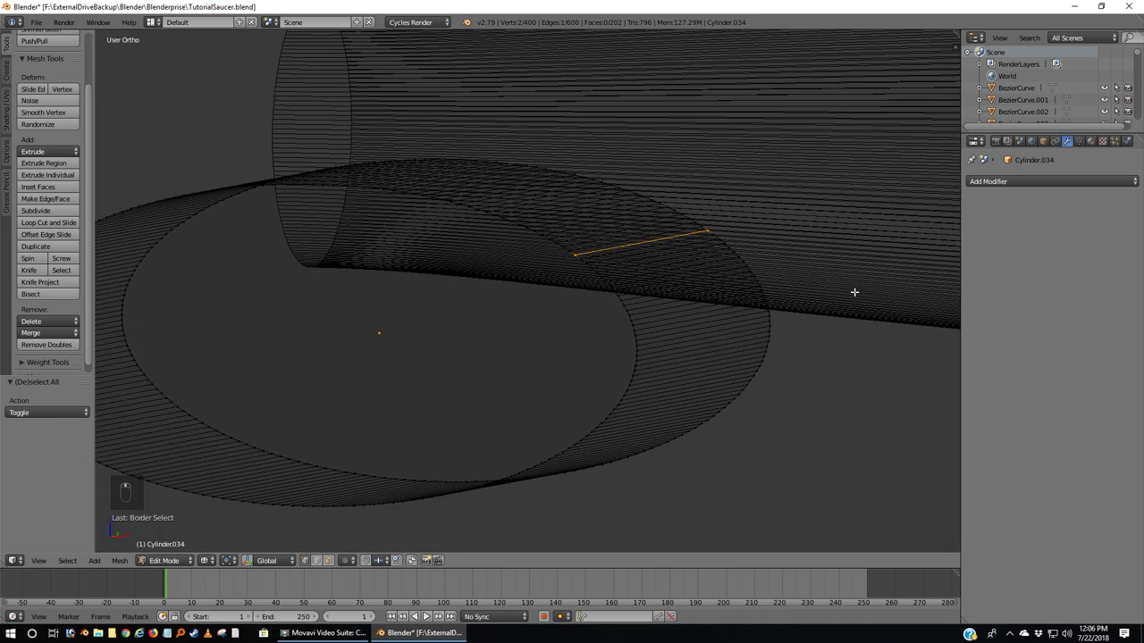
key("KP_1")
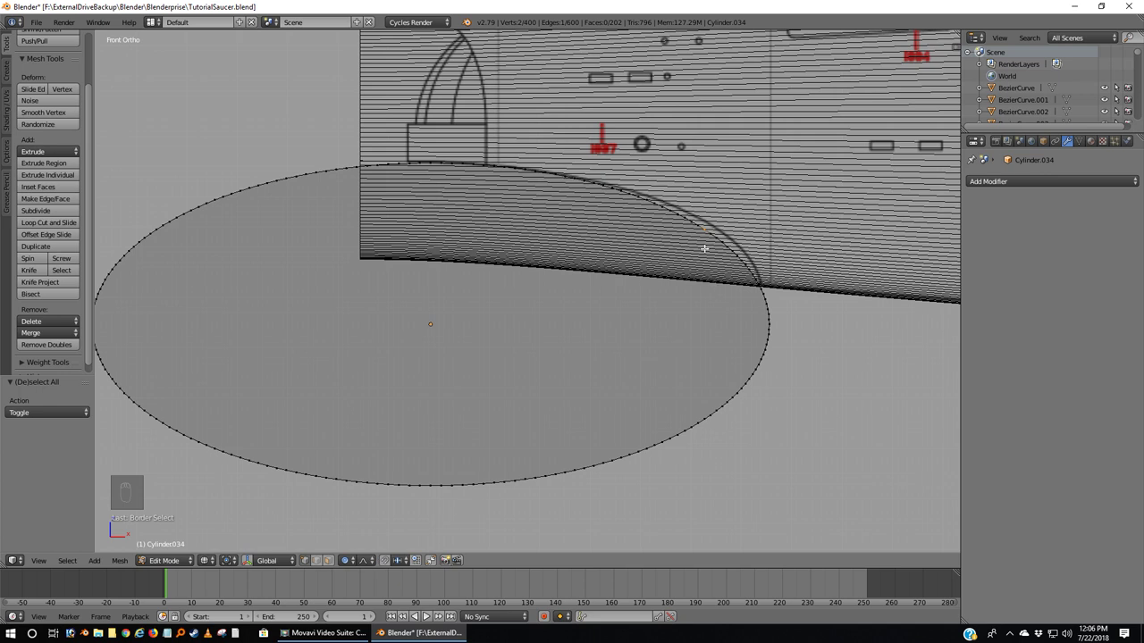
key("g")
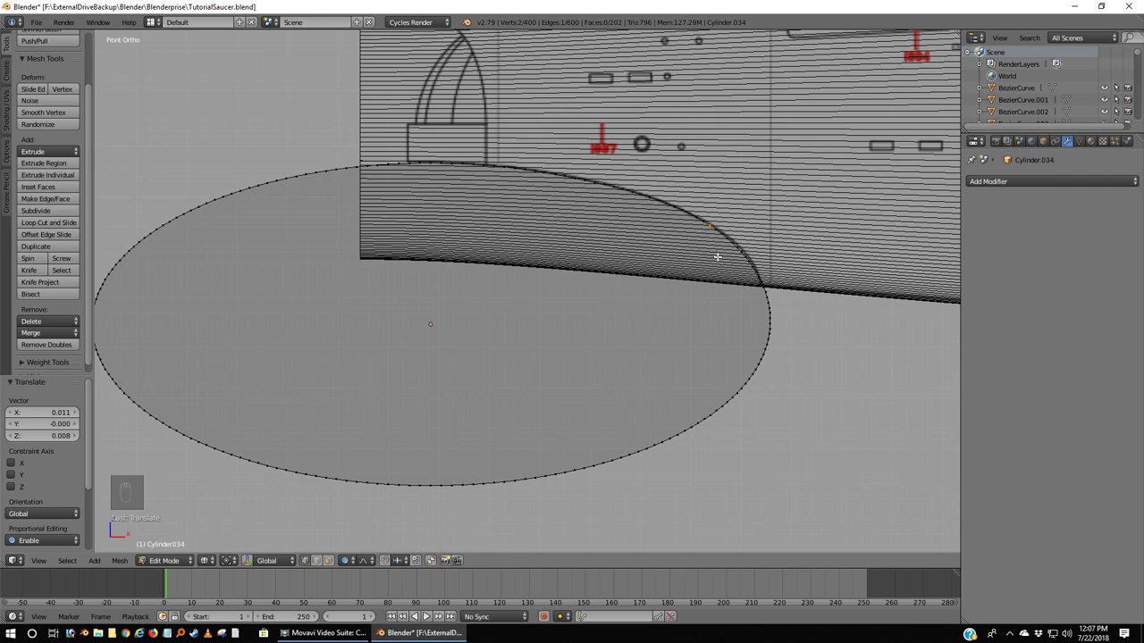
Step: Shift a point on the cap's right curve with proportional falloff onto the blueprint line
key("a")
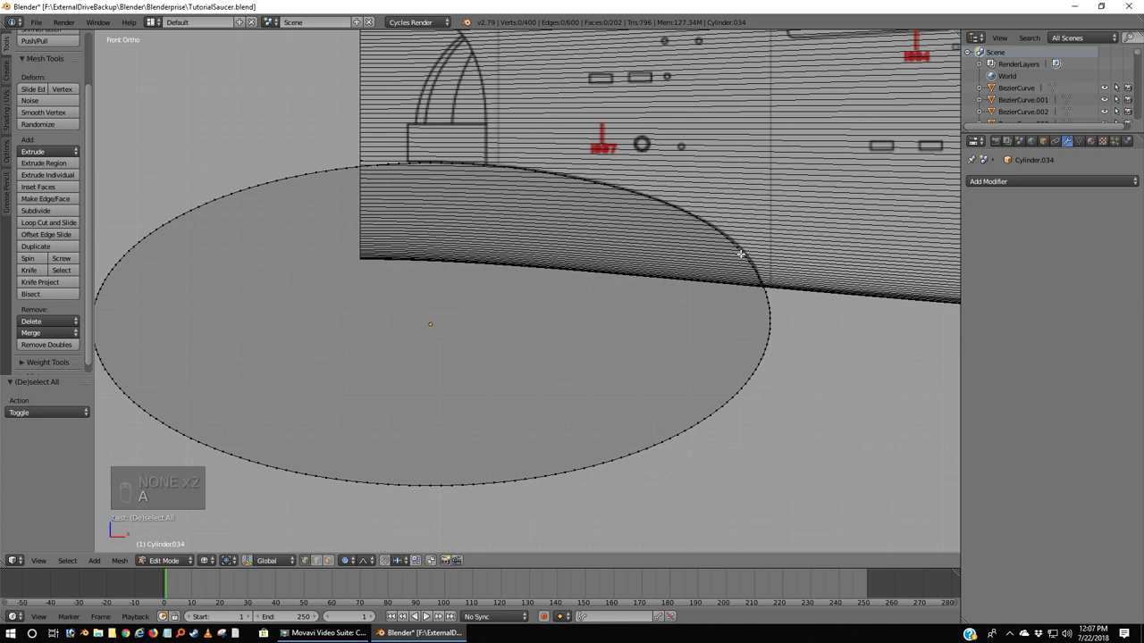
key("a")
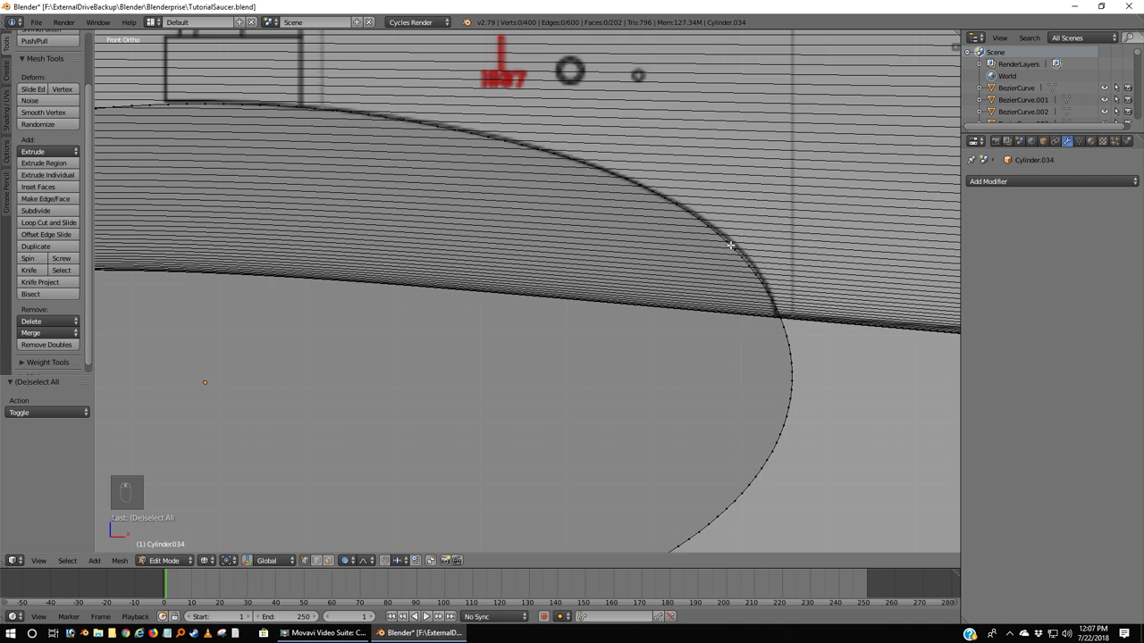
key("b")
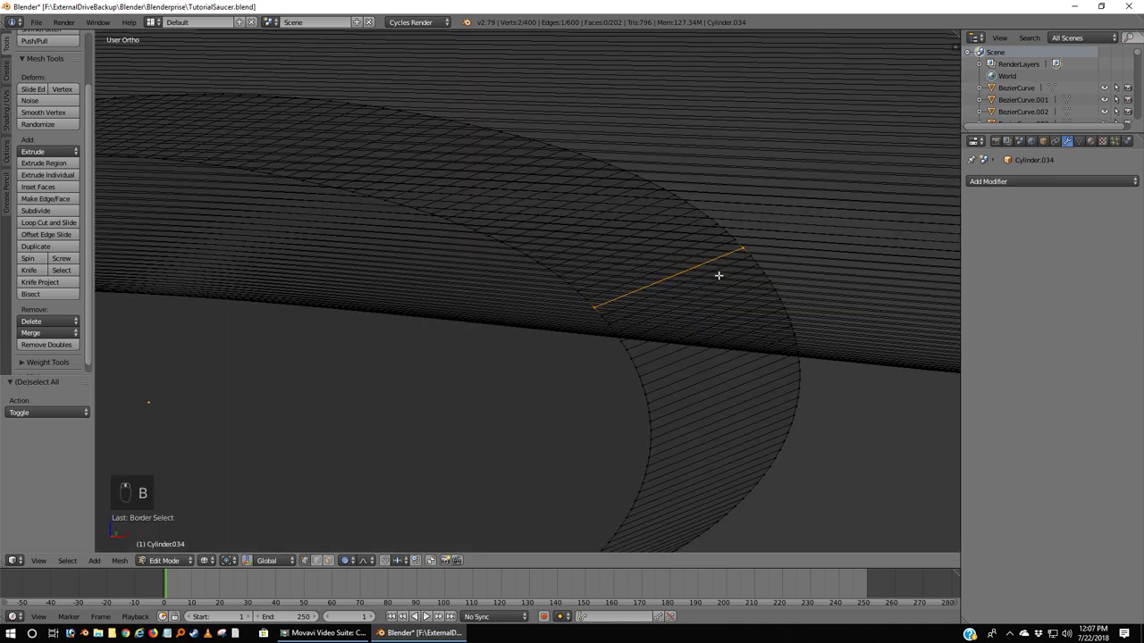
key("KP_1")
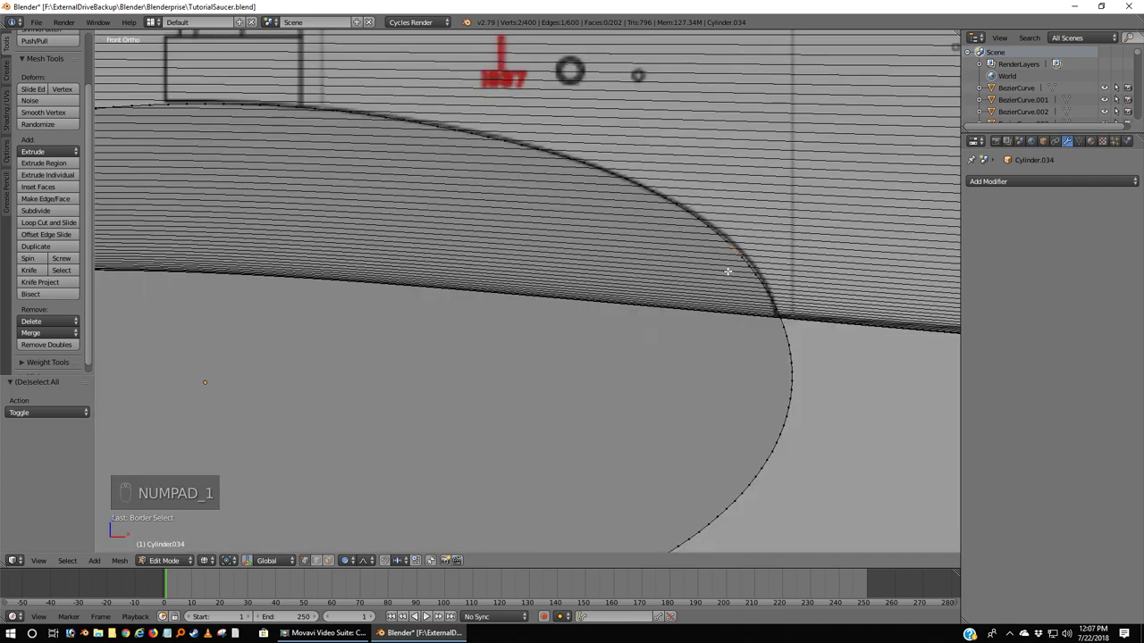
key("g")
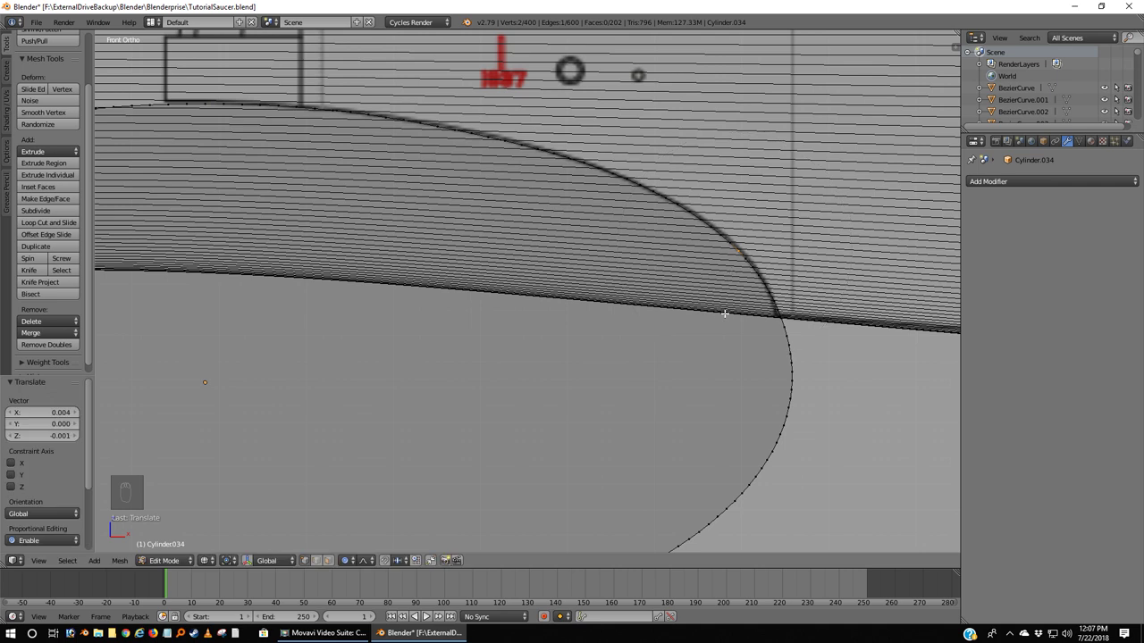
key("a")
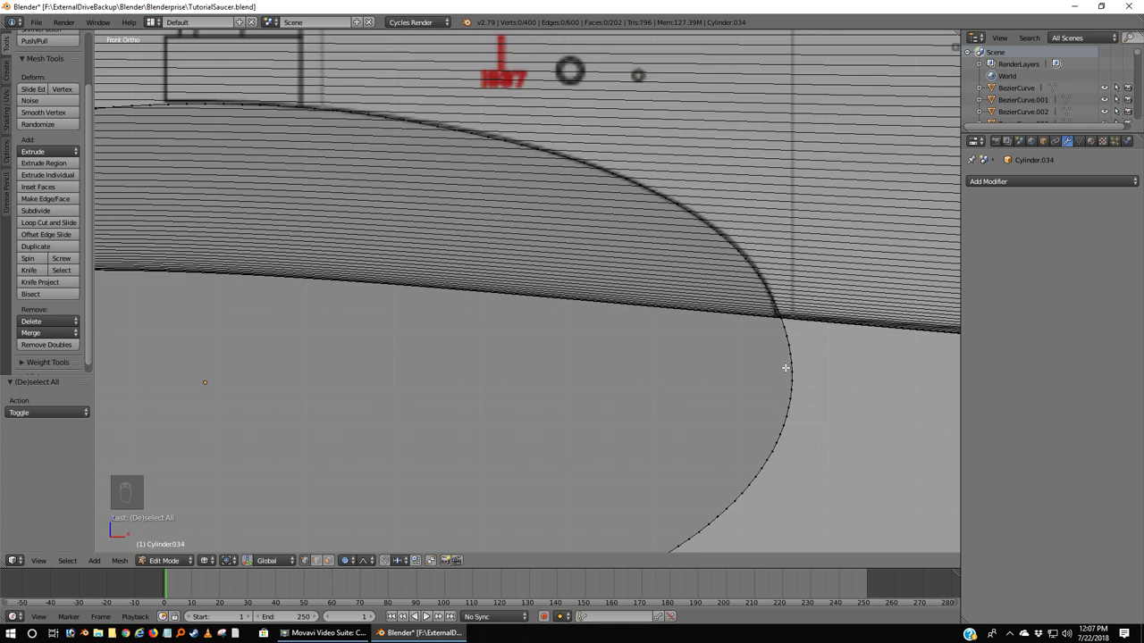
Step: Move runs of points along the right curve and its top so they trace the hull curve
key("b")
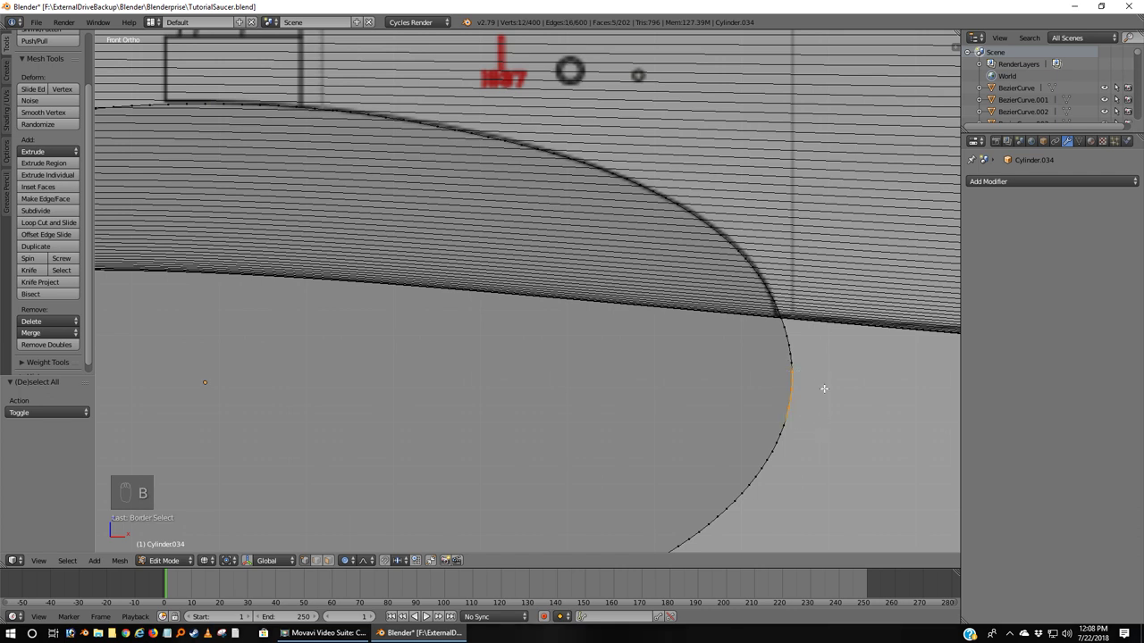
key("a")
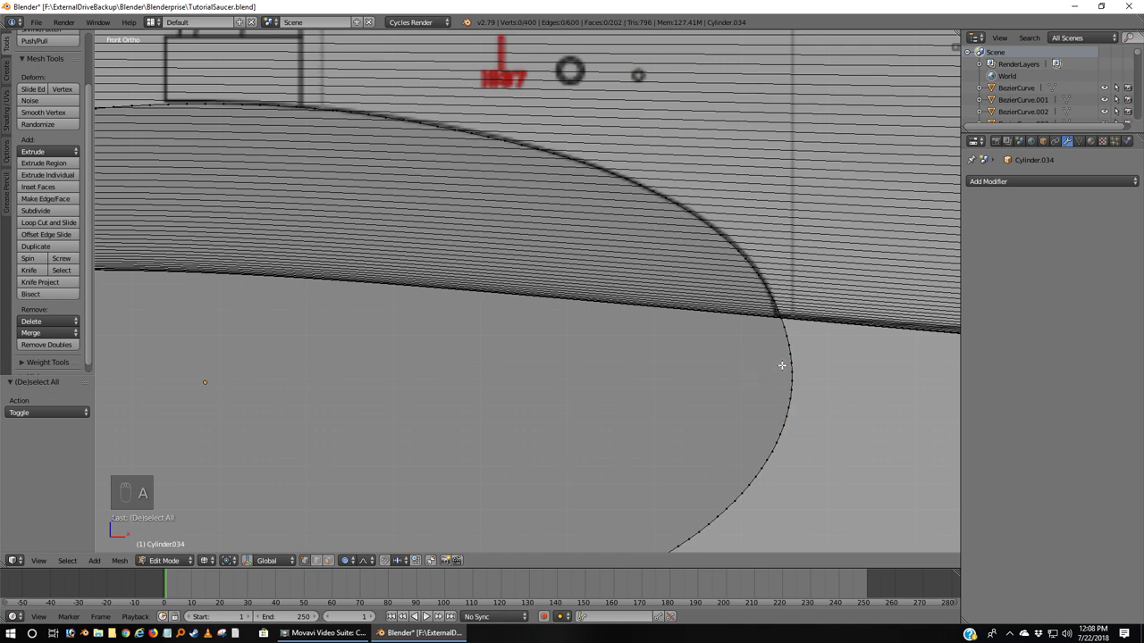
key("b")
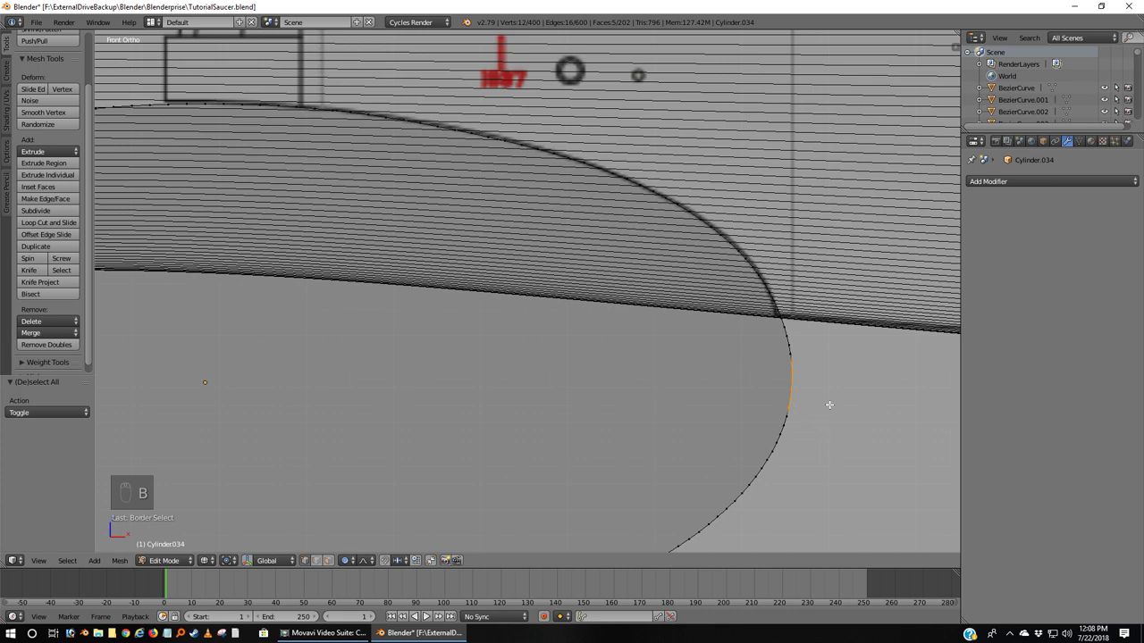
key("g")
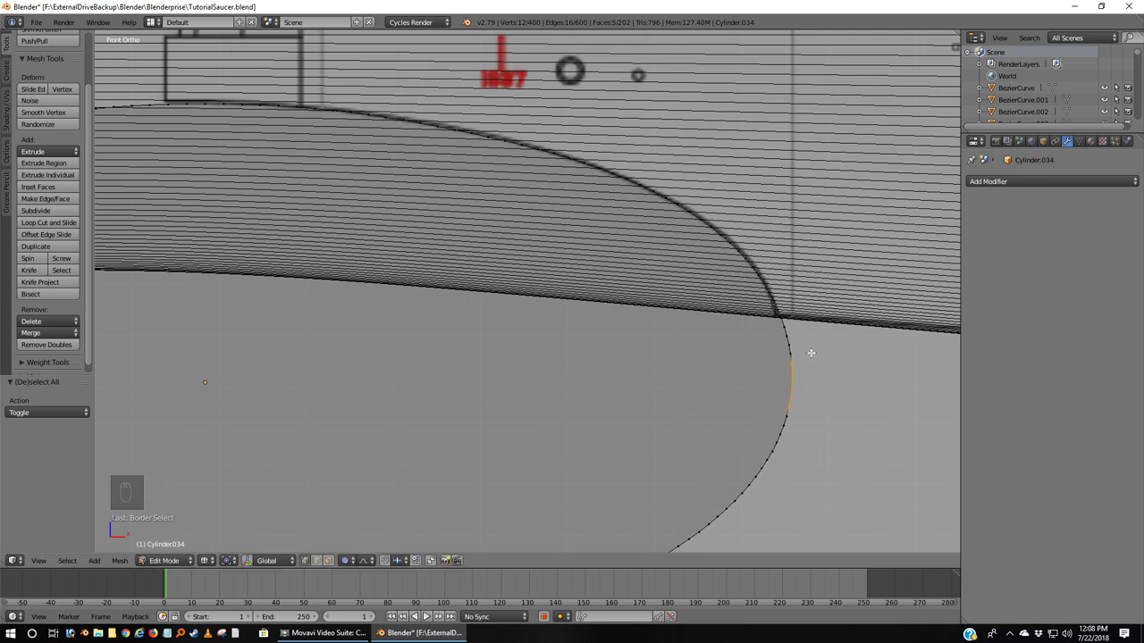
key("a")
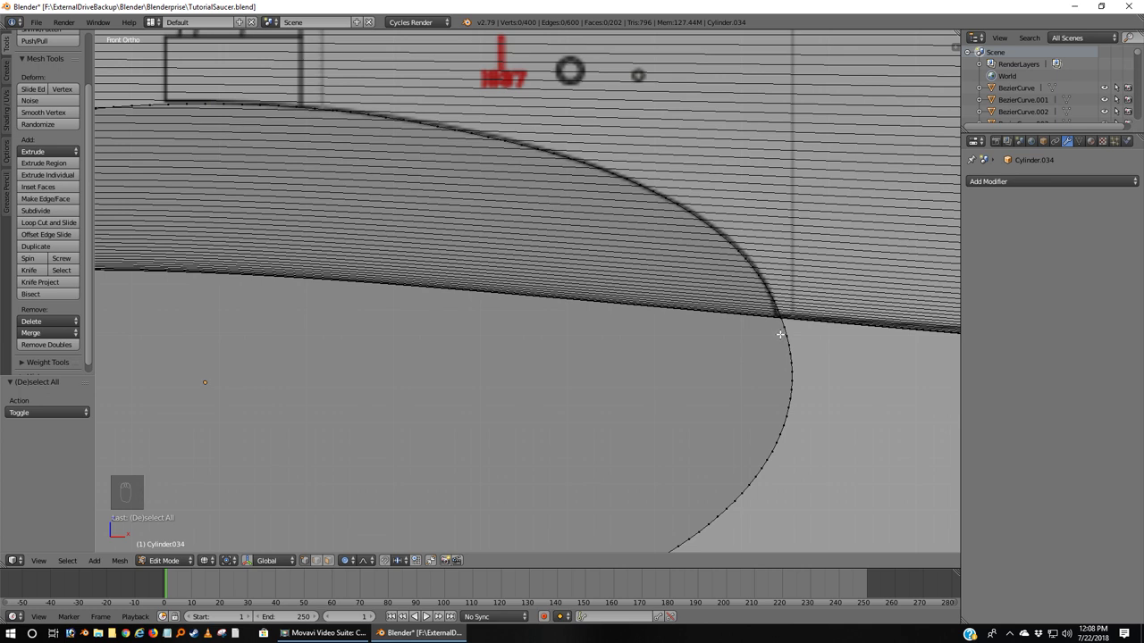
key("b")
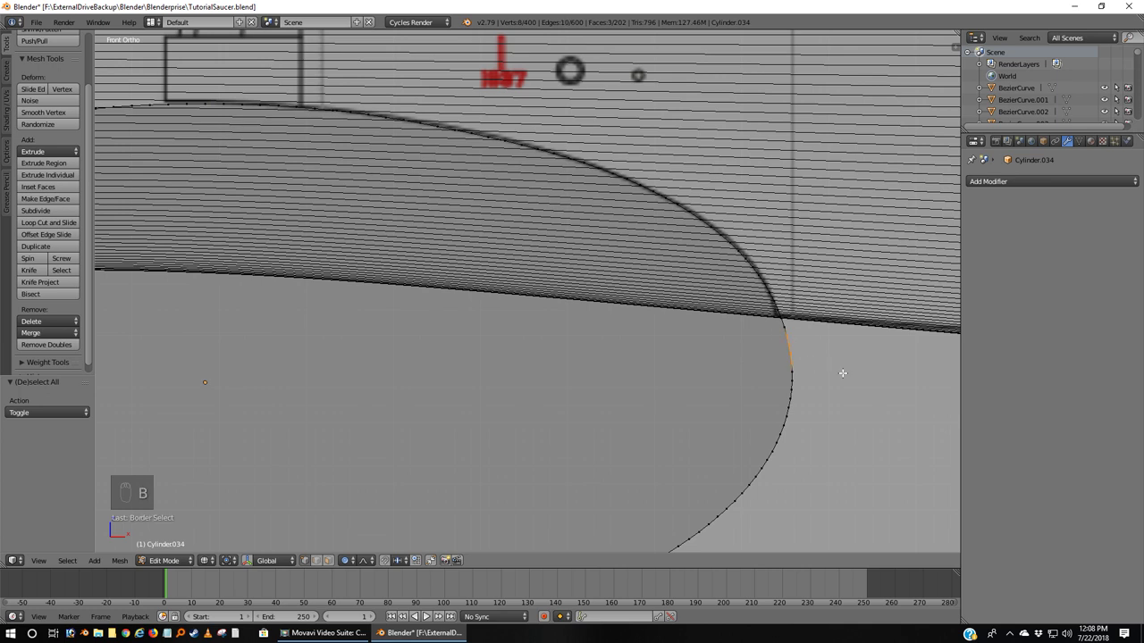
key("g")
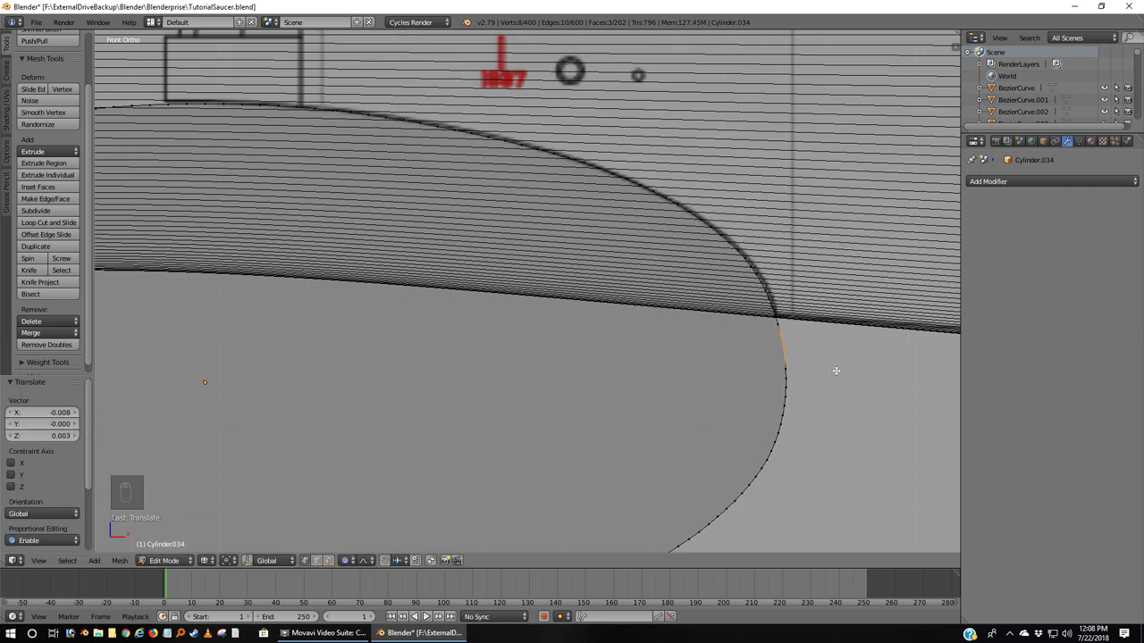
key("a")
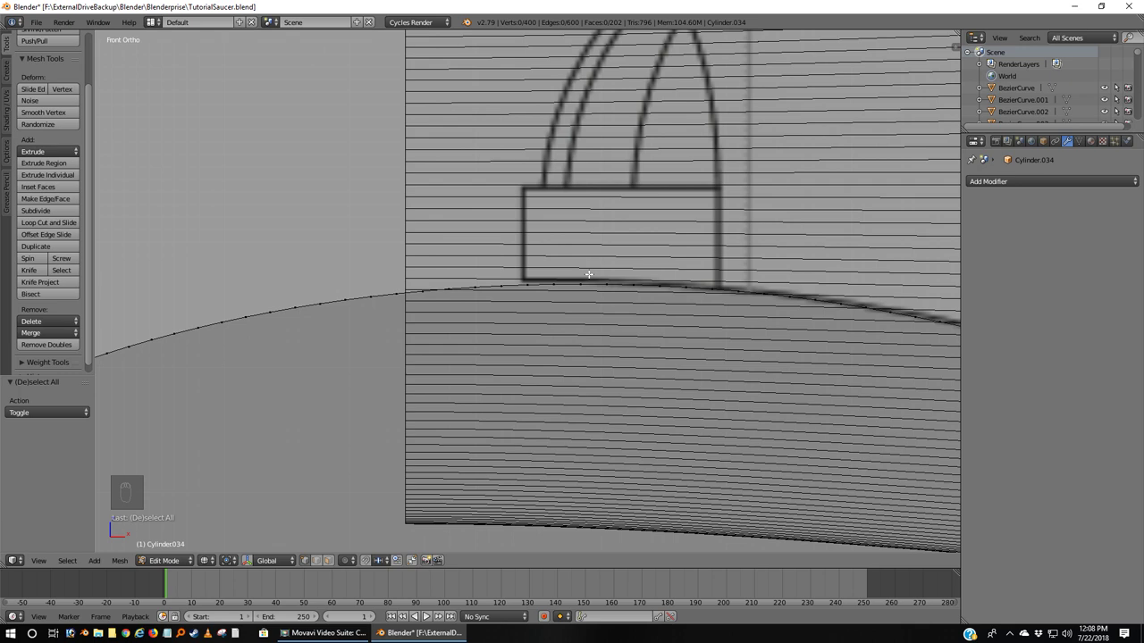
Step: Move the cap's upper-left rim points about 0.29 units along X to meet the hull line
key("b")
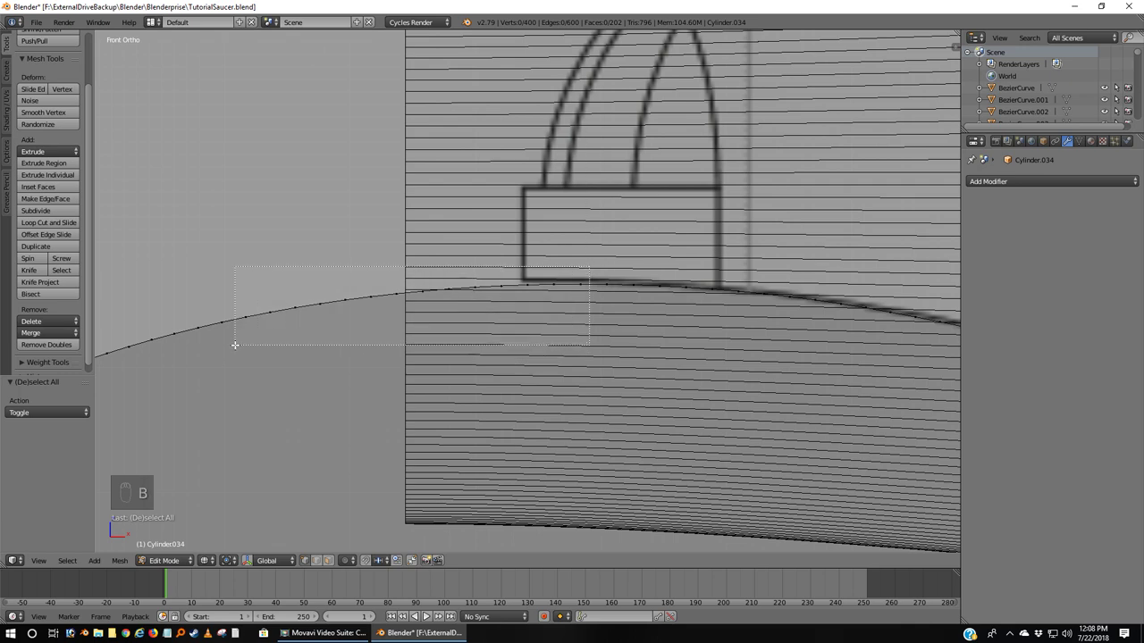
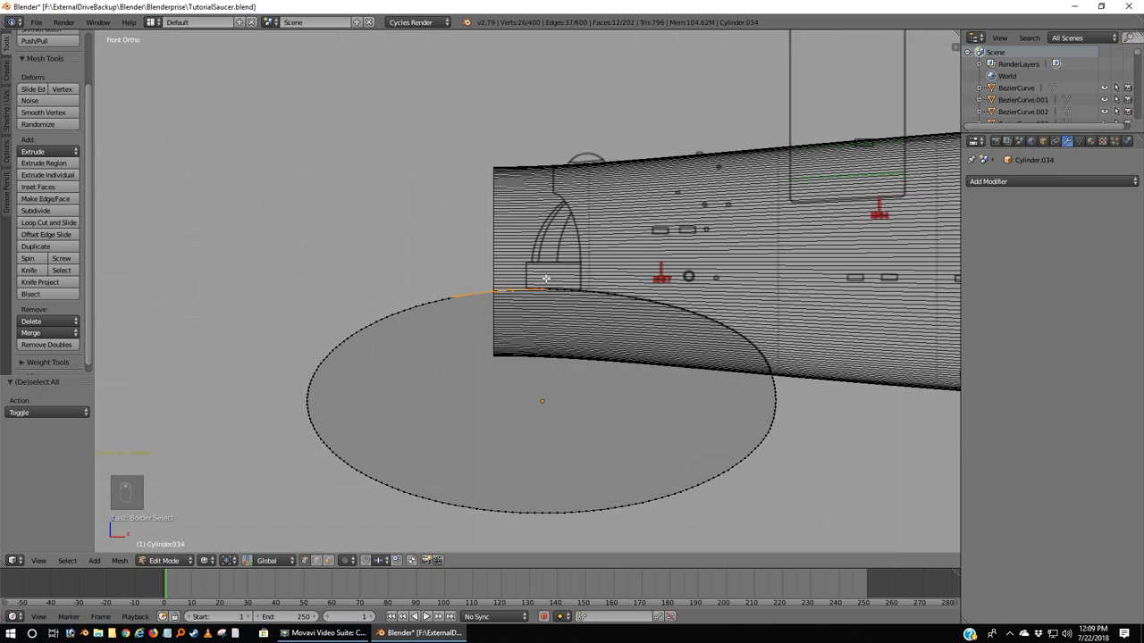
key("b")
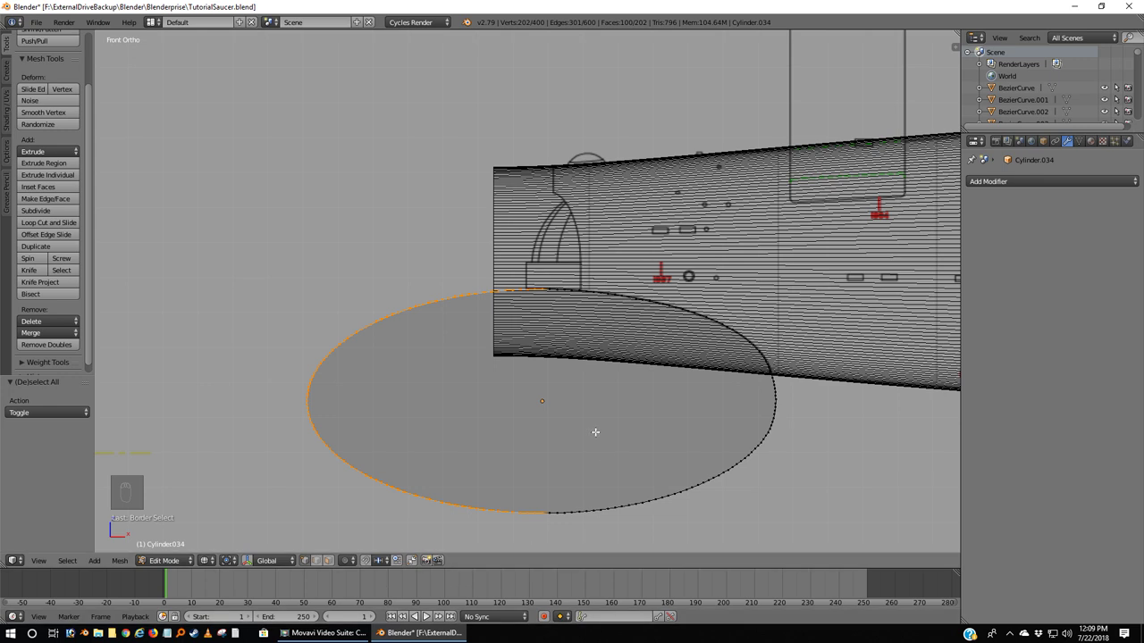
key("g")
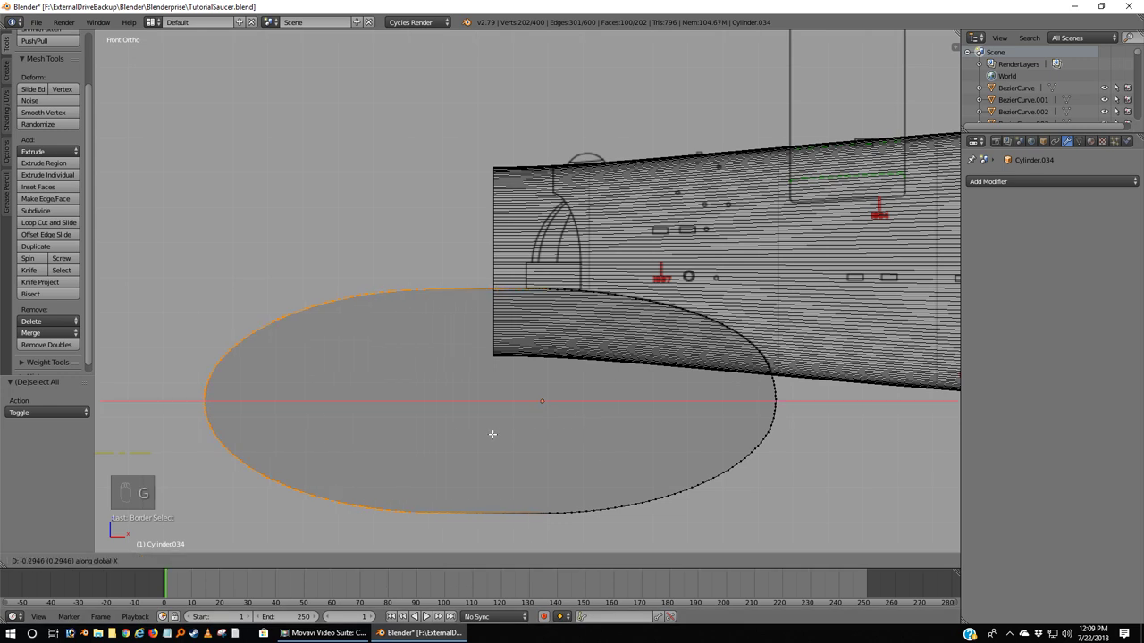
key("a")
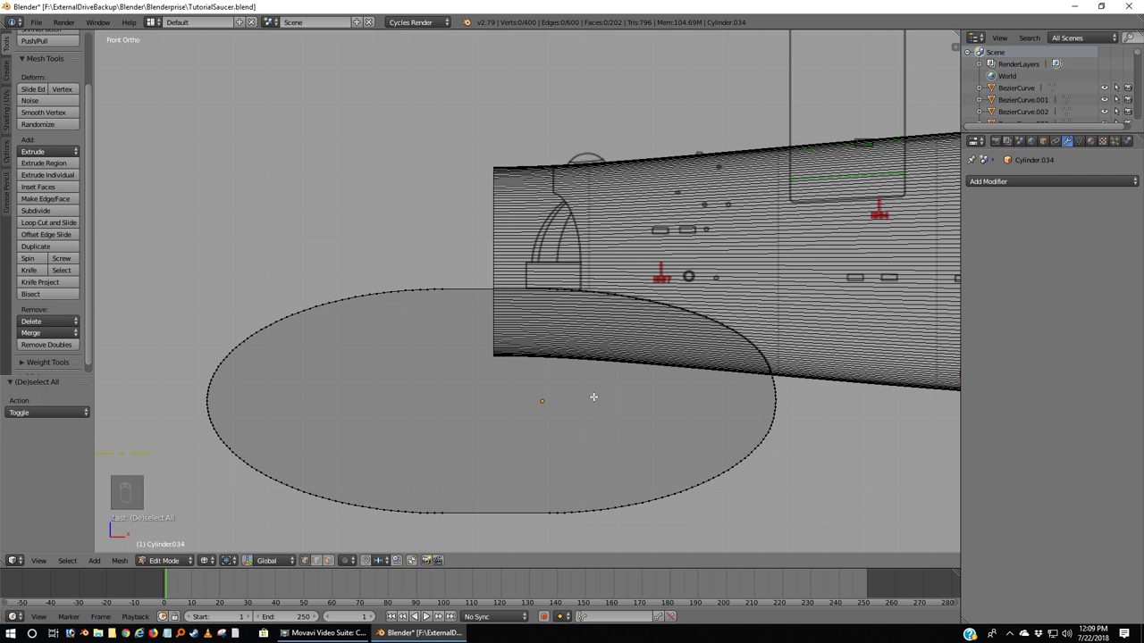
Step: Finish editing the cap's mesh and leave no objects selected in the scene
key("Tab")
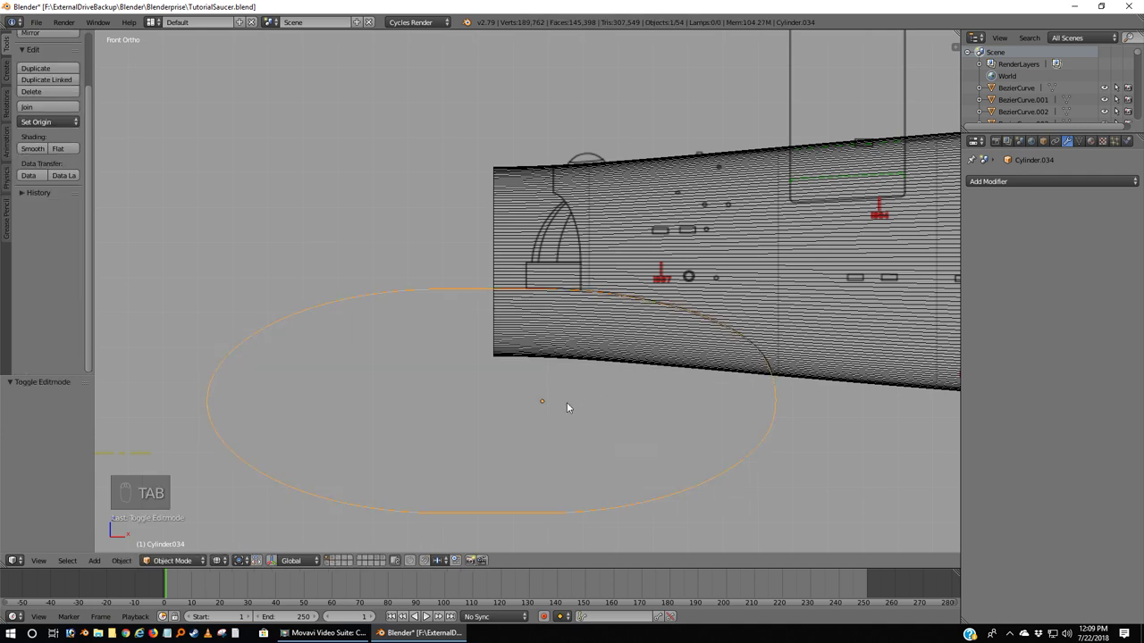
key("a")
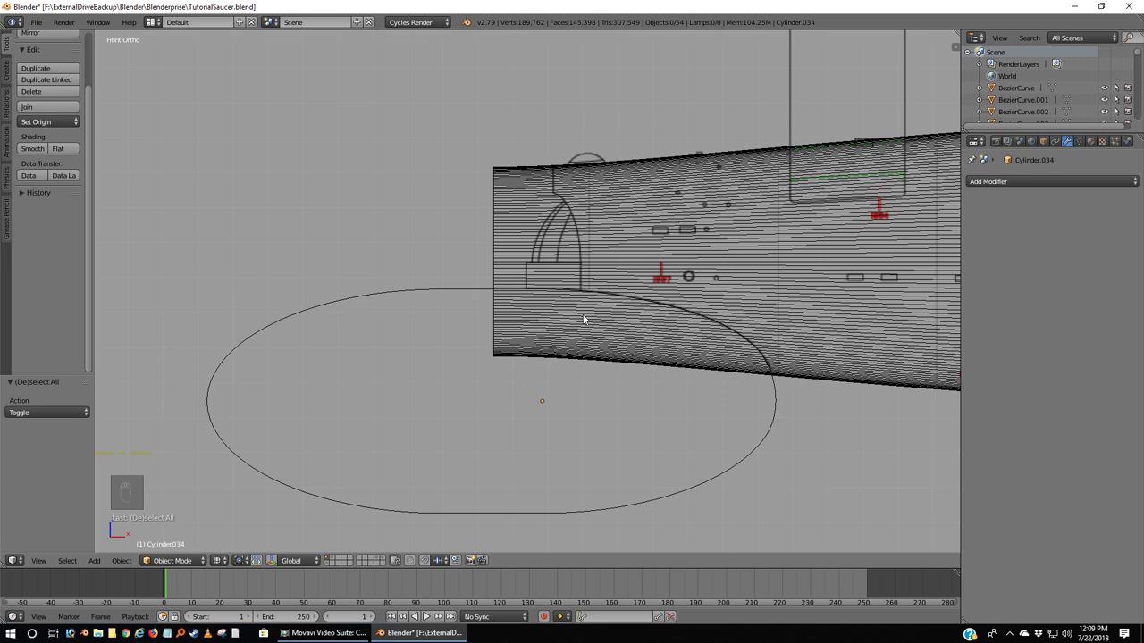
left_click_drag(379, 298, 508, 326)
key("a")
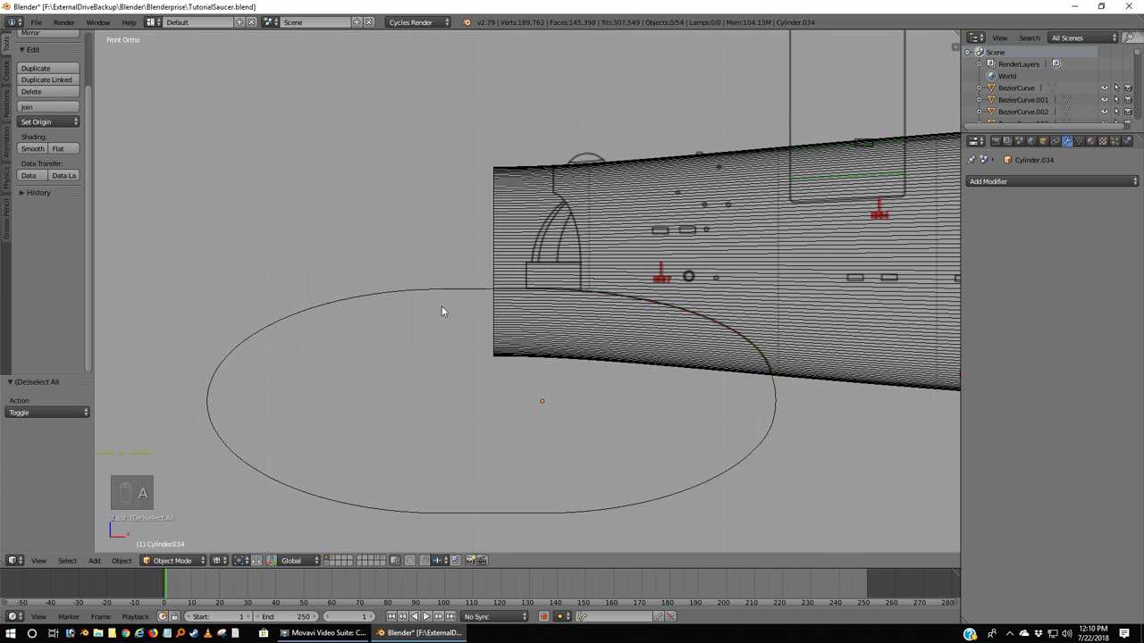
Step: Add a ten-sided cylinder, turn it end-on and move it to the nacelle's front end
key("shift+a")
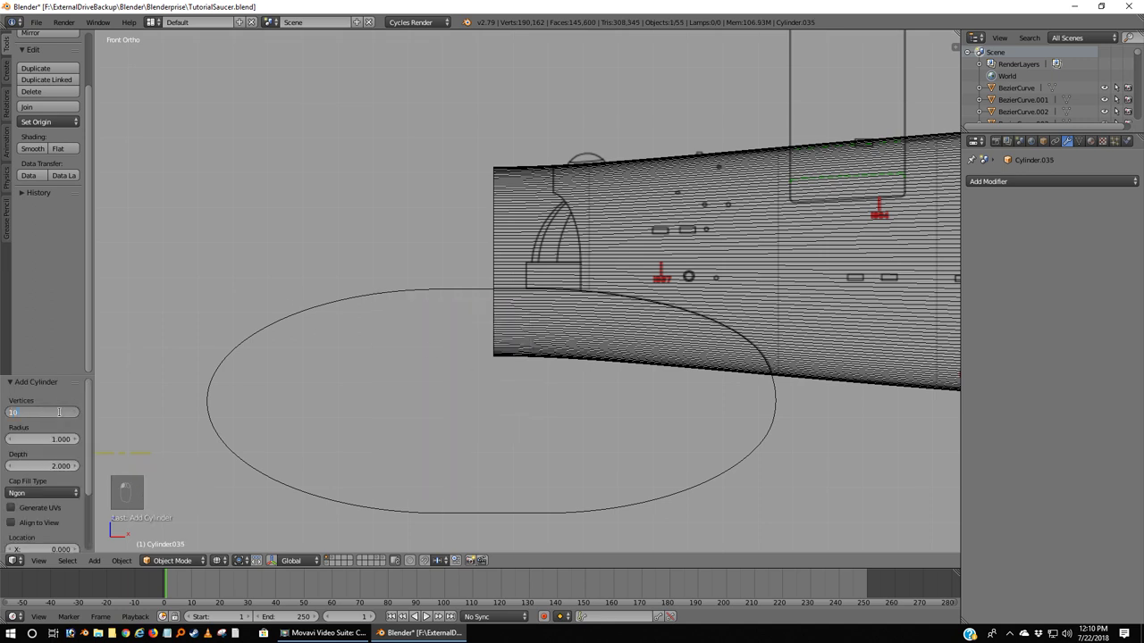
key("KP_0")
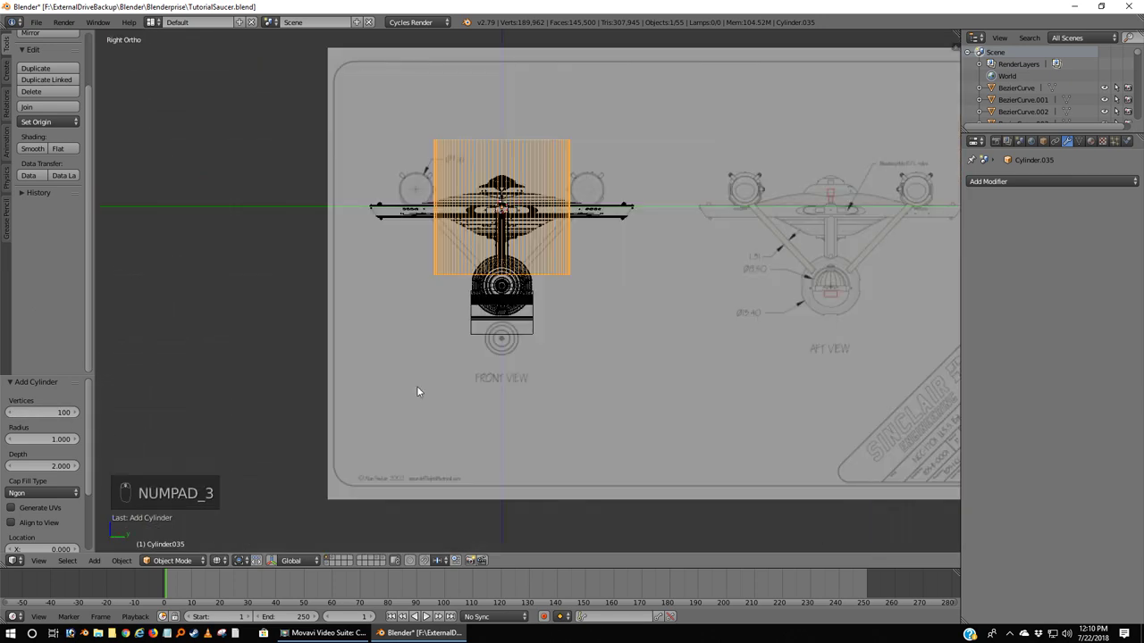
key("KP_3")
key("r")
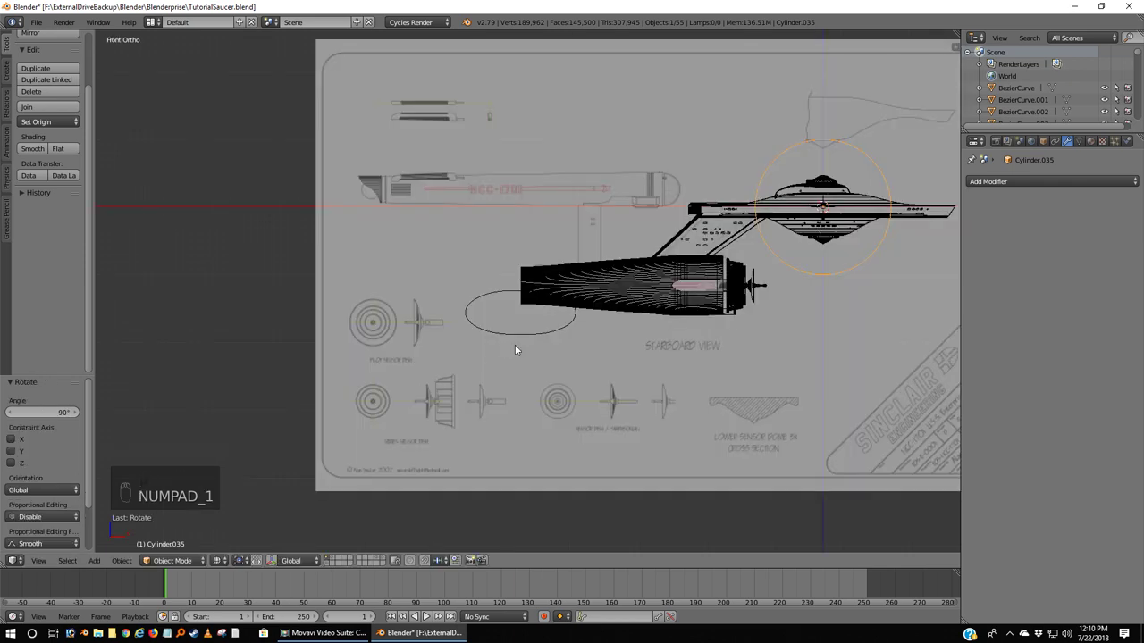
key("g")
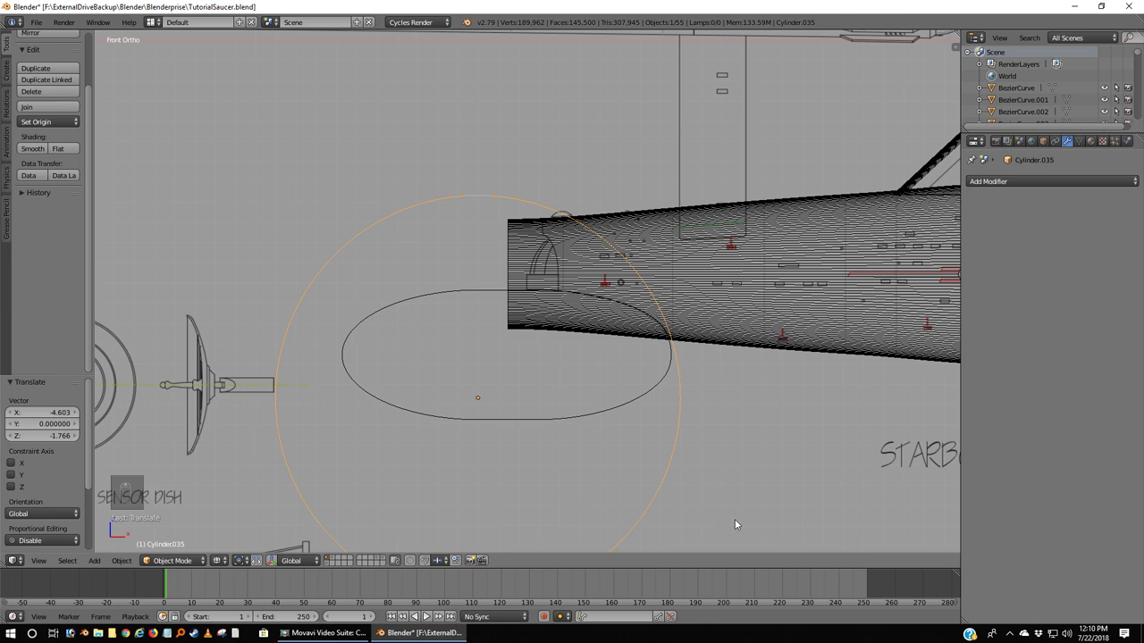
Step: Scale the cylinder into a narrow oval of about 0.86 fitting the outline beneath the hatch
key("s")
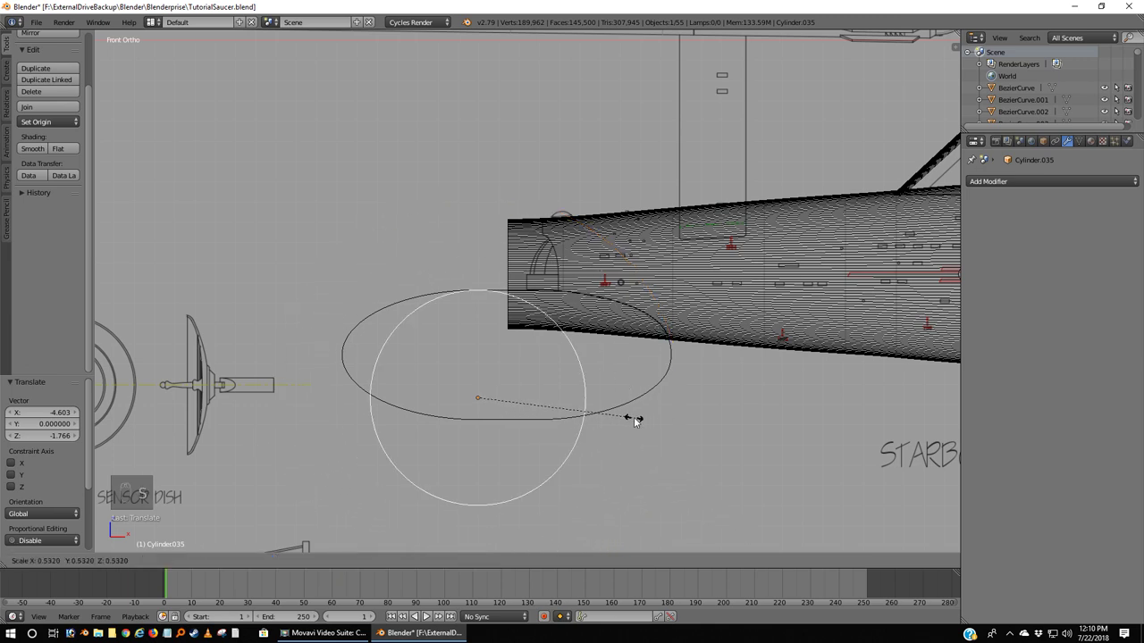
key("g")
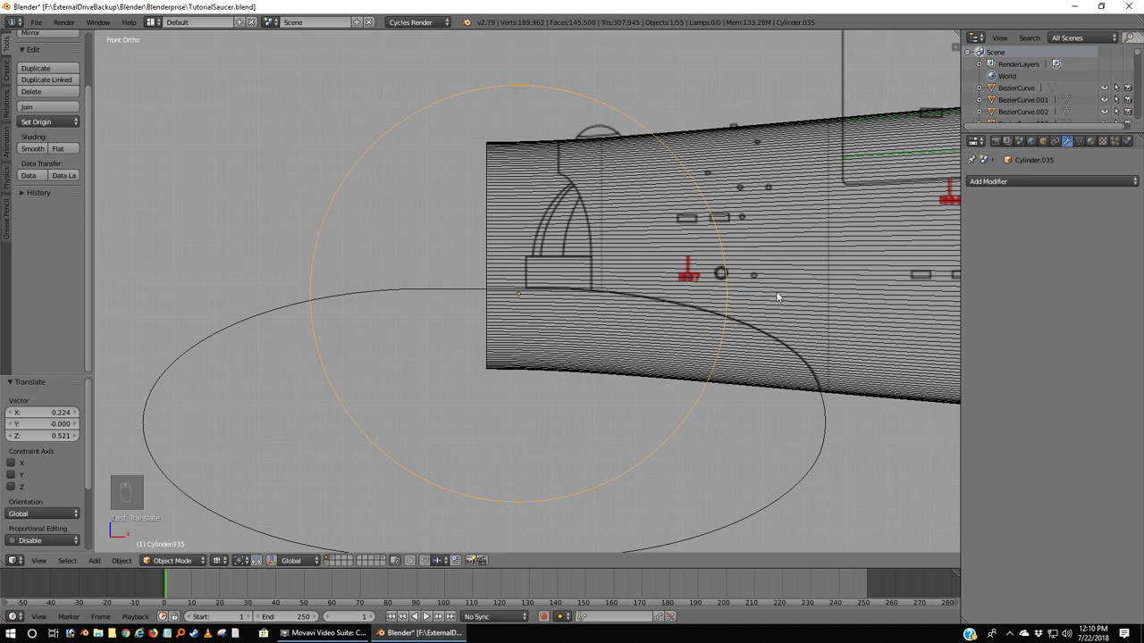
key("s")
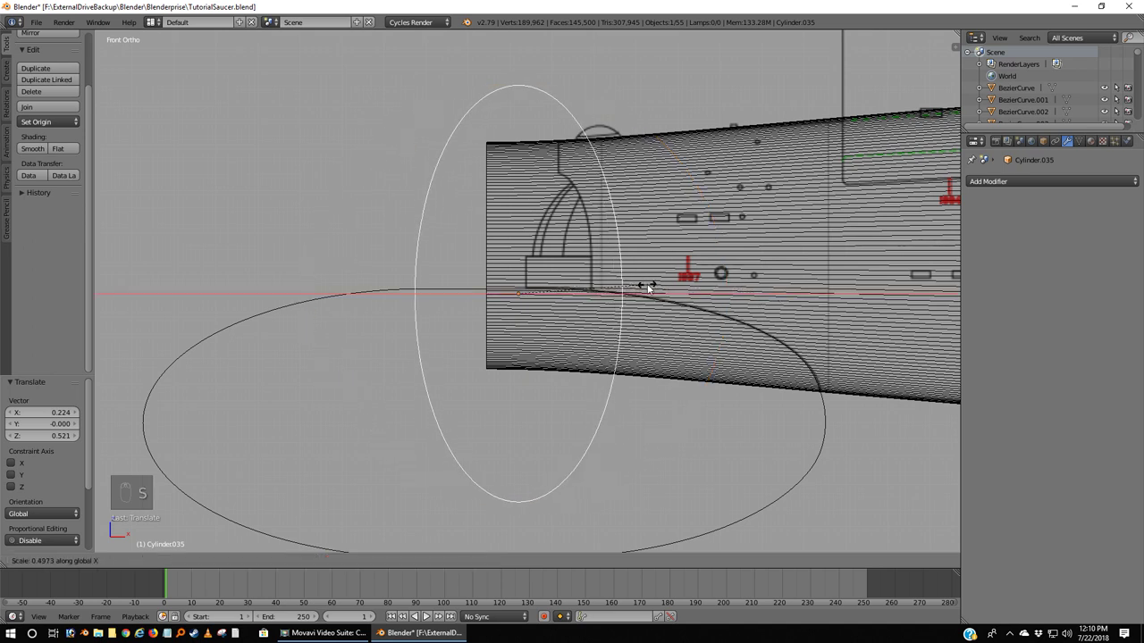
key("s")
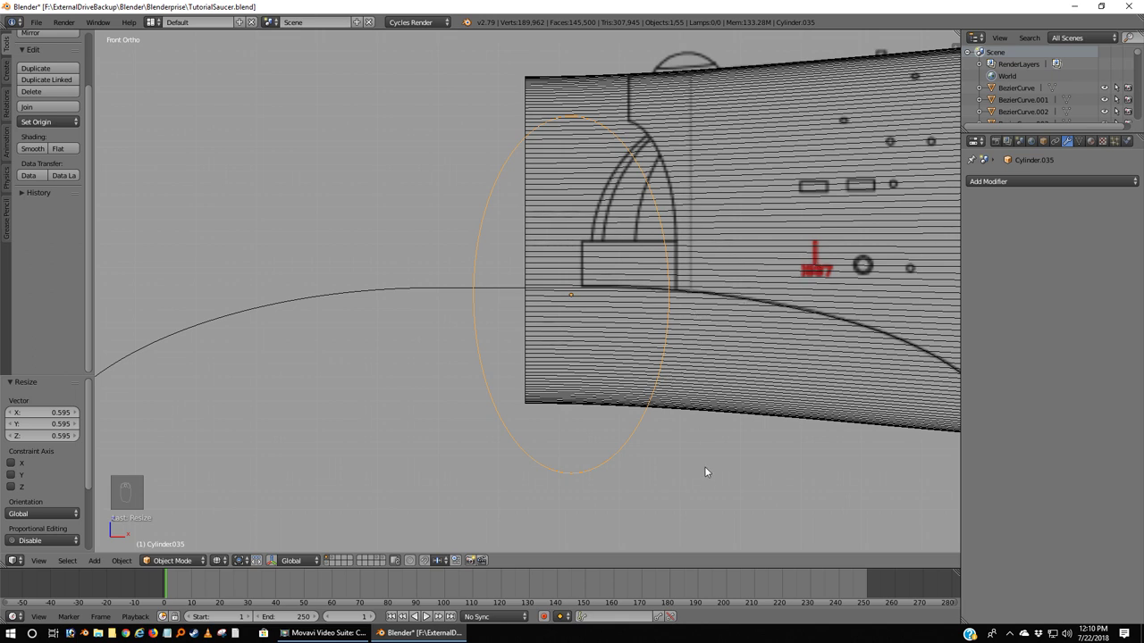
key("s")
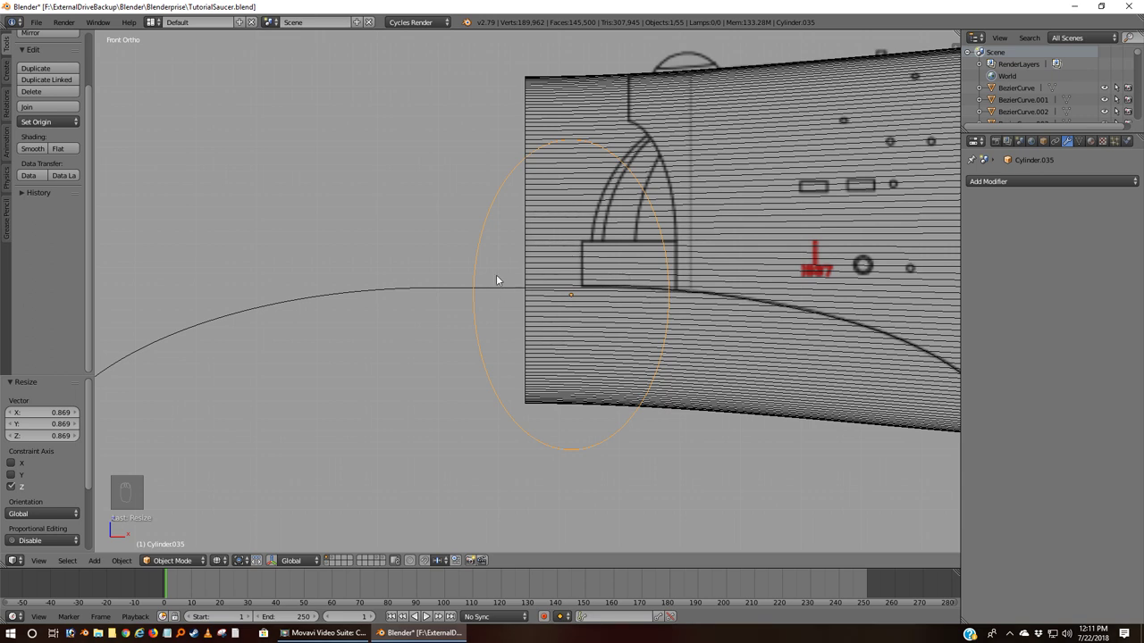
Step: Pull the cylinder's lower vertices downward so the oval becomes a tall capsule
key("Tab")
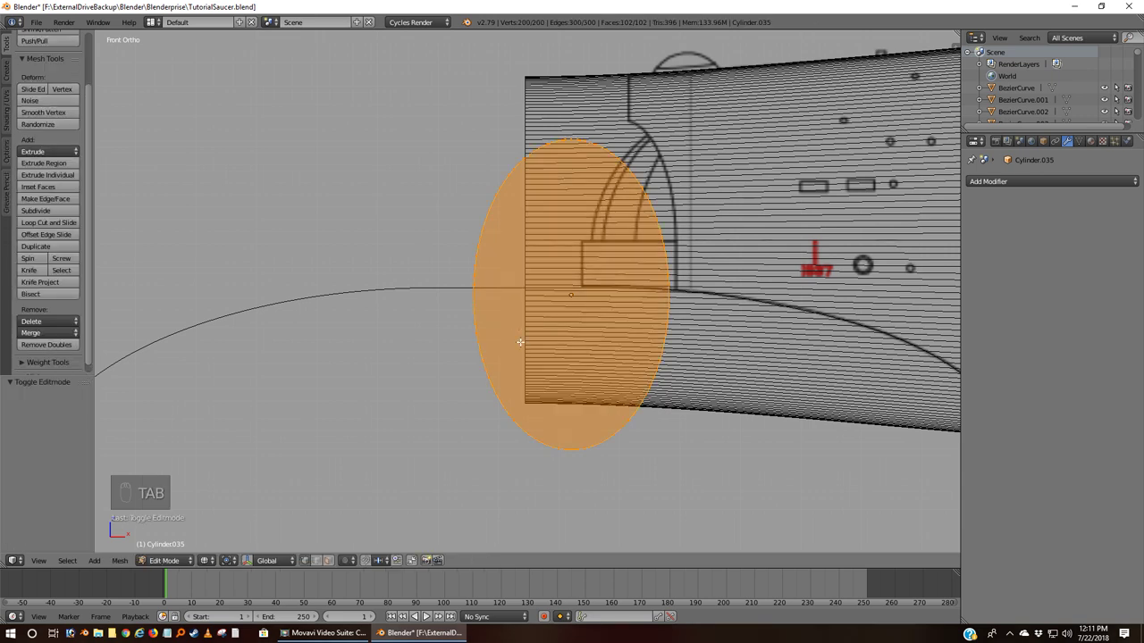
key("a")
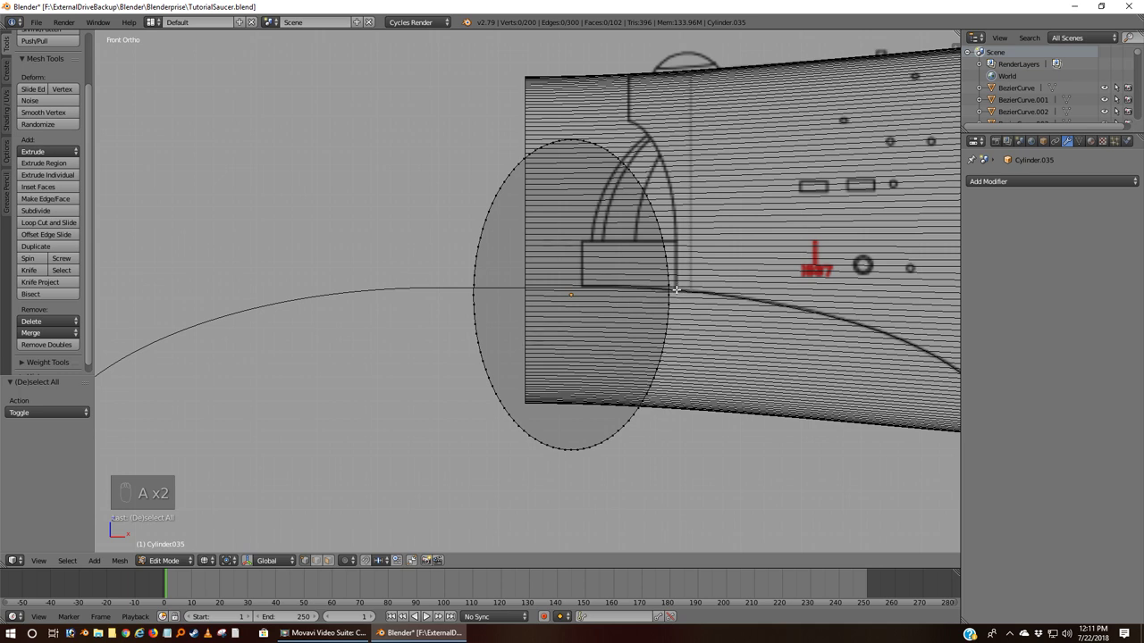
key("b")
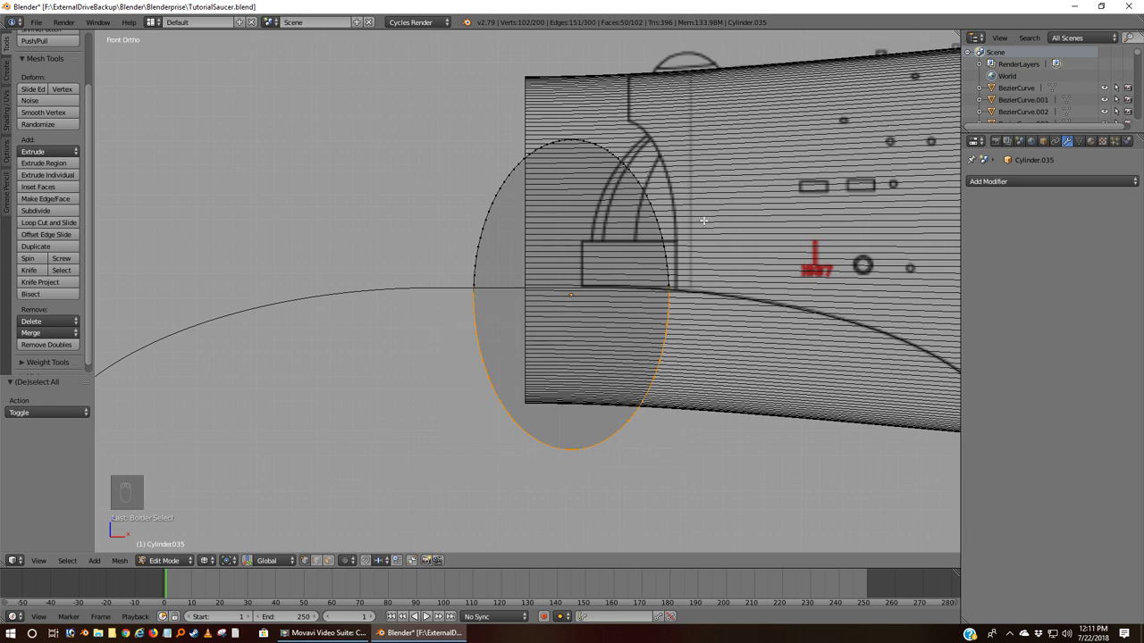
key("g")
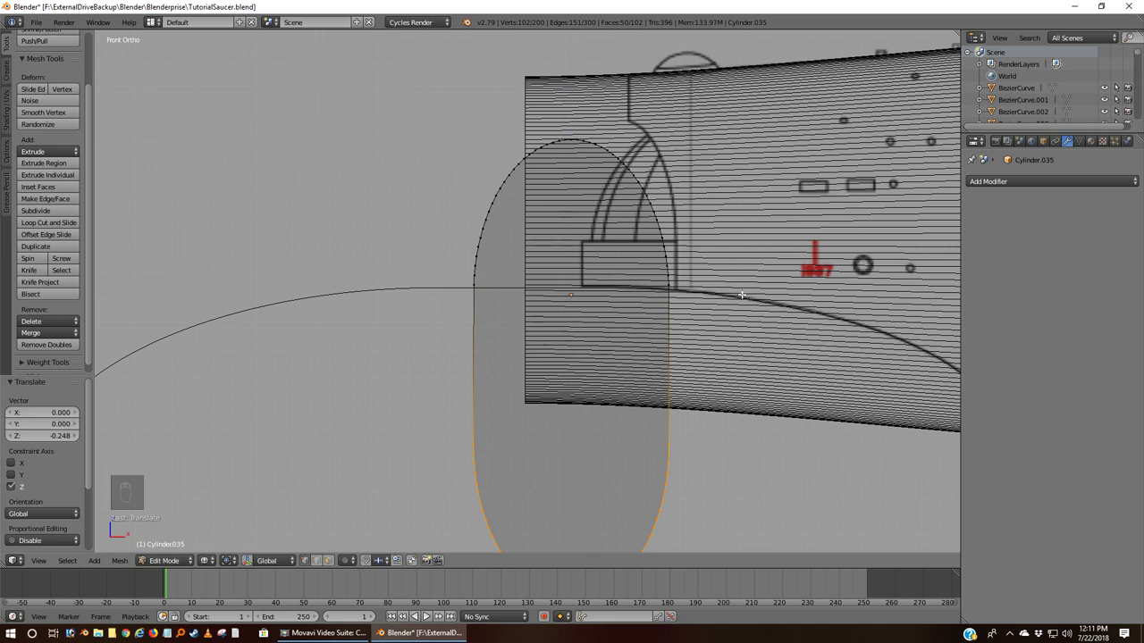
key("a")
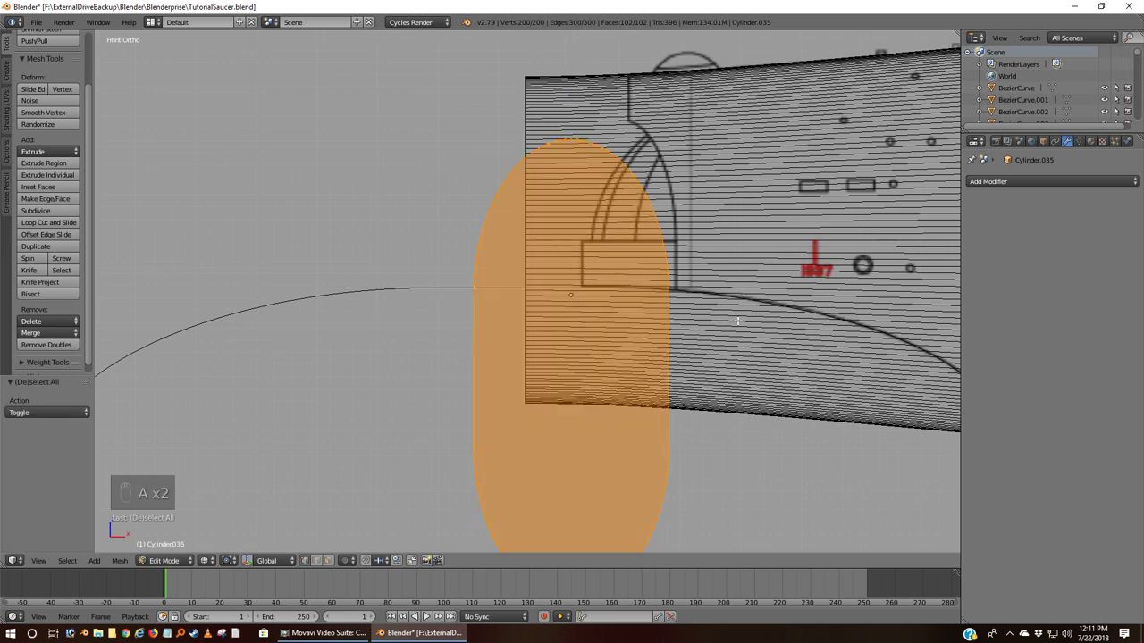
key("Tab")
Step: Reposition the capsule and stretch it vertically to about 0.93 along the hatch arch
key("g")
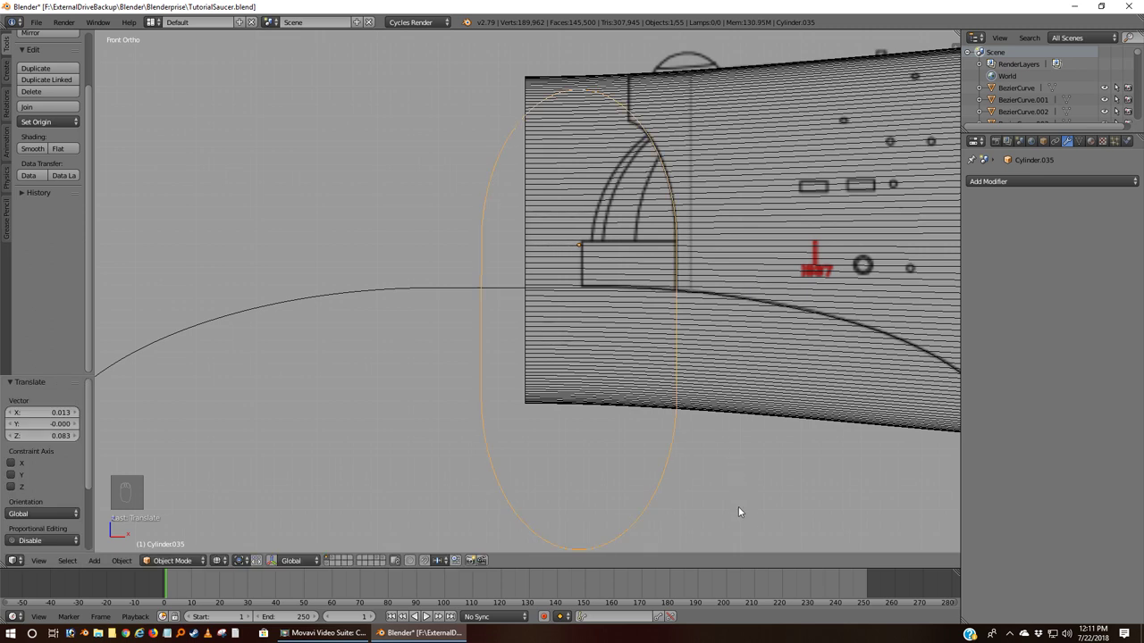
key("s")
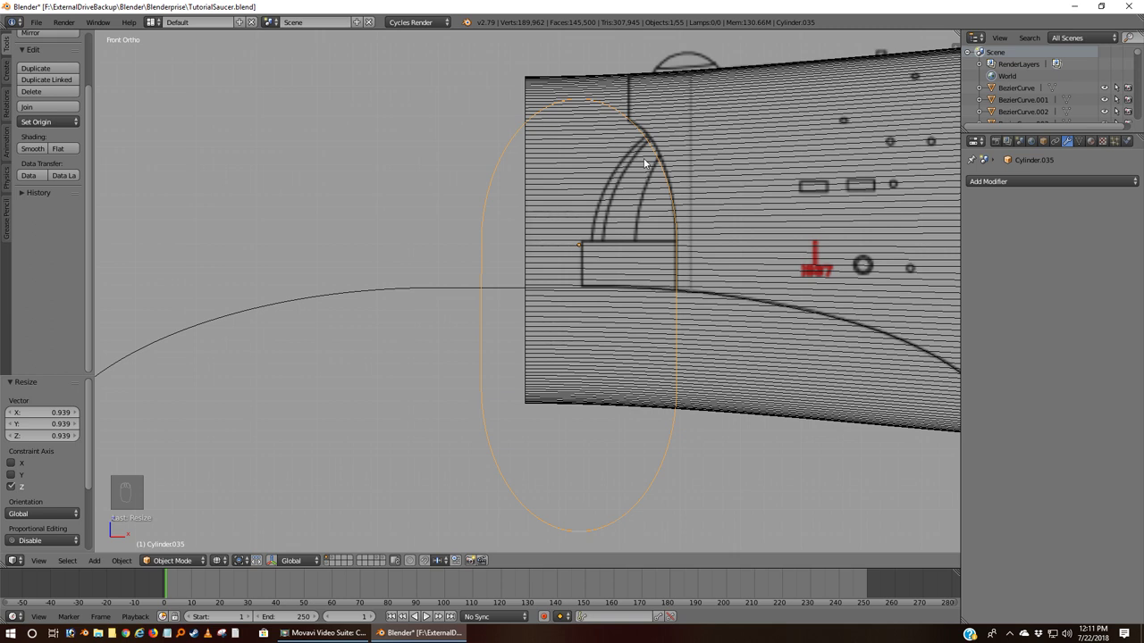
Step: Pick two rim vertices where the capsule meets the arch and inspect them from the front
key("Tab")
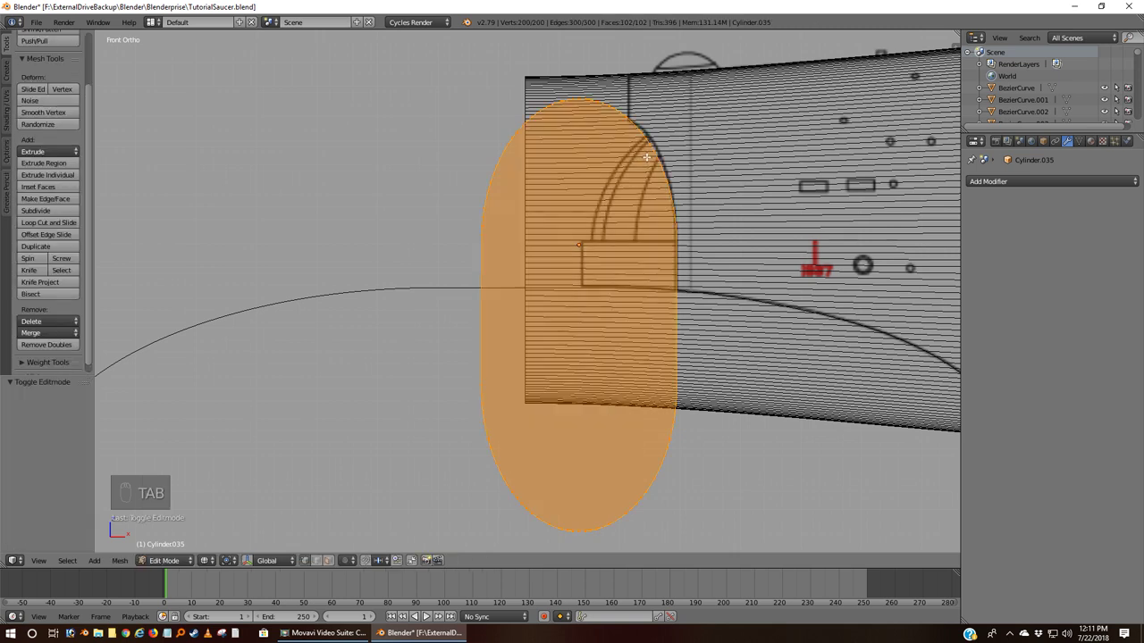
key("a")
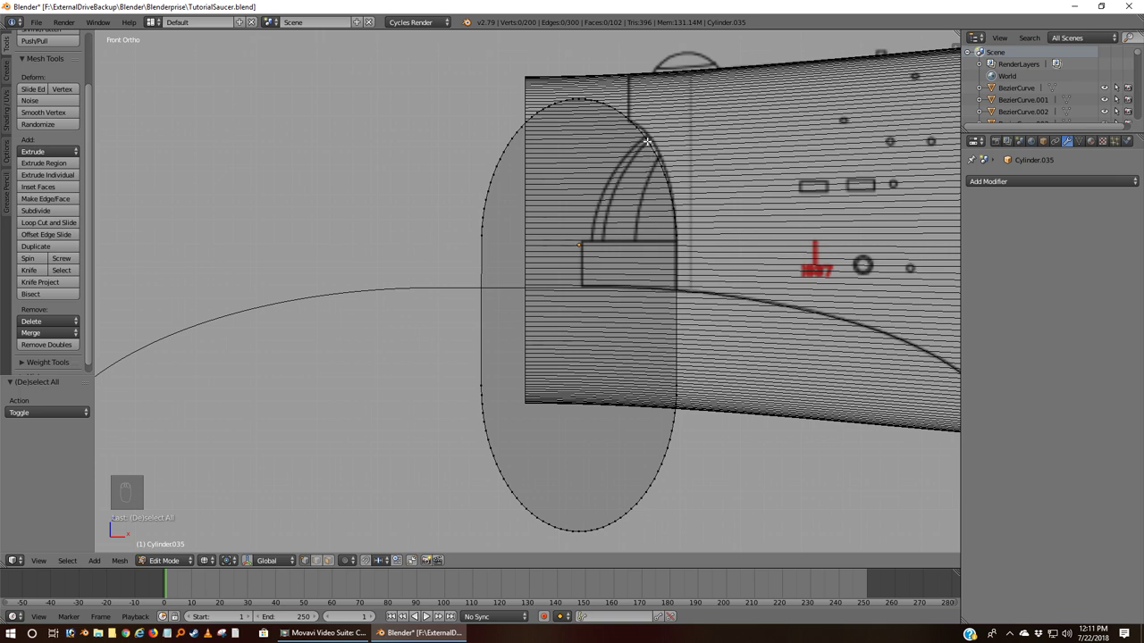
key("b")
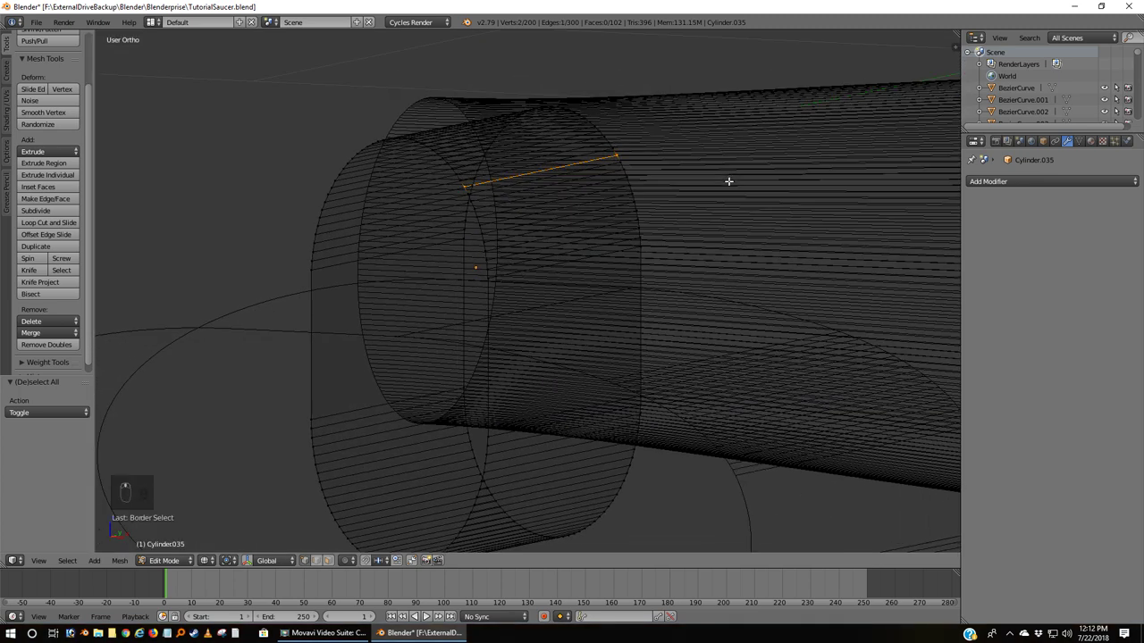
key("KP_1")
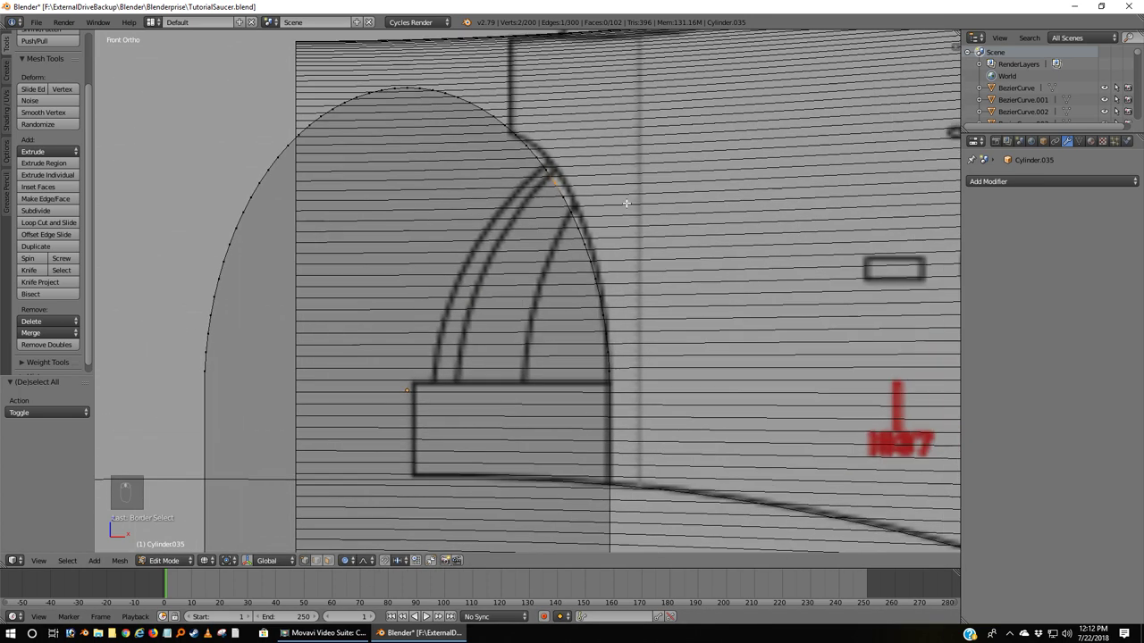
Step: Move vertices with proportional falloff and lower the capsule's top arc
key("g")
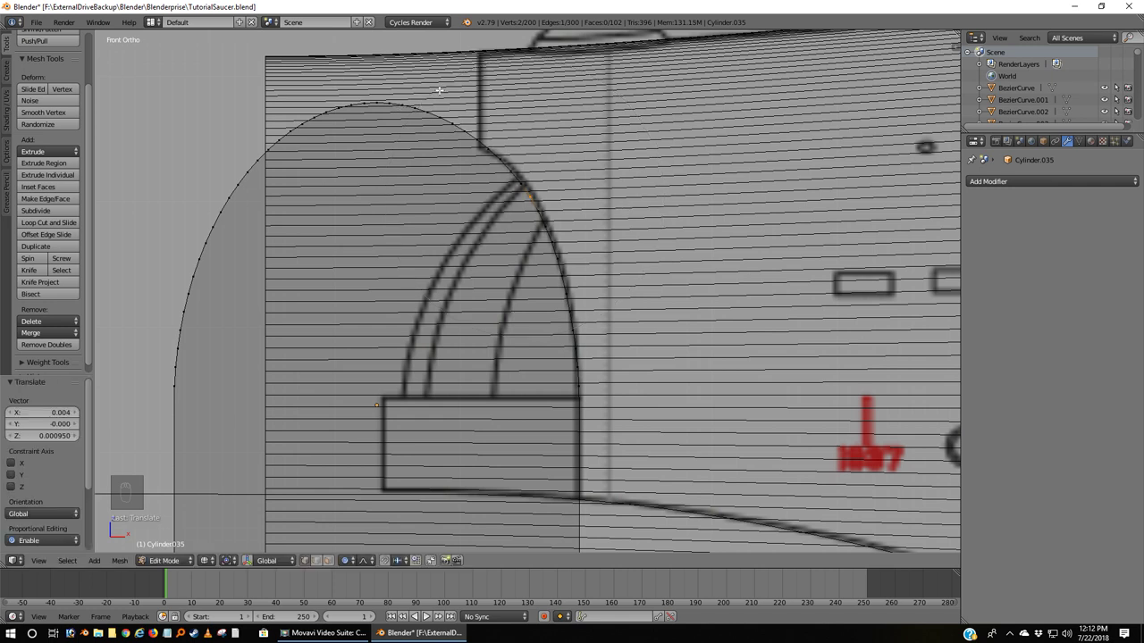
key("a")
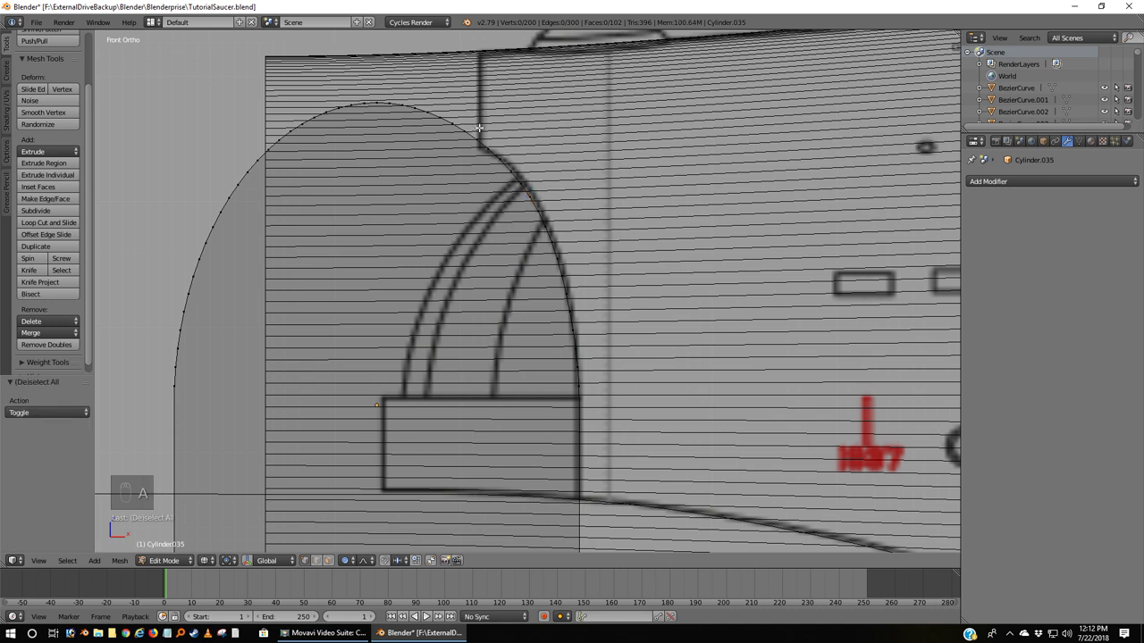
key("b")
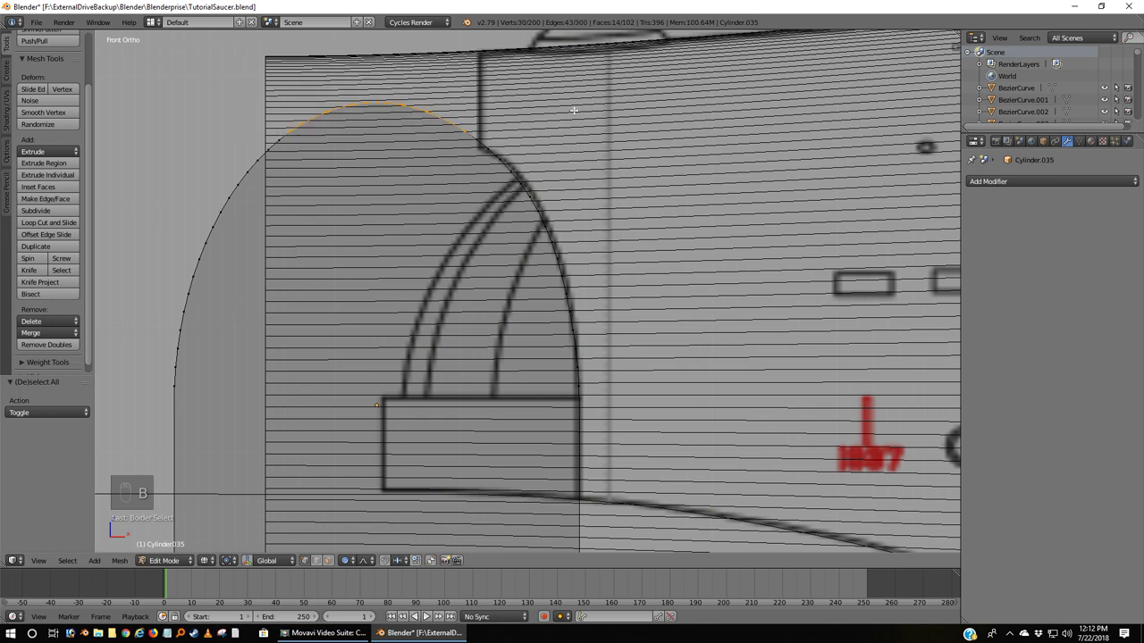
key("g")
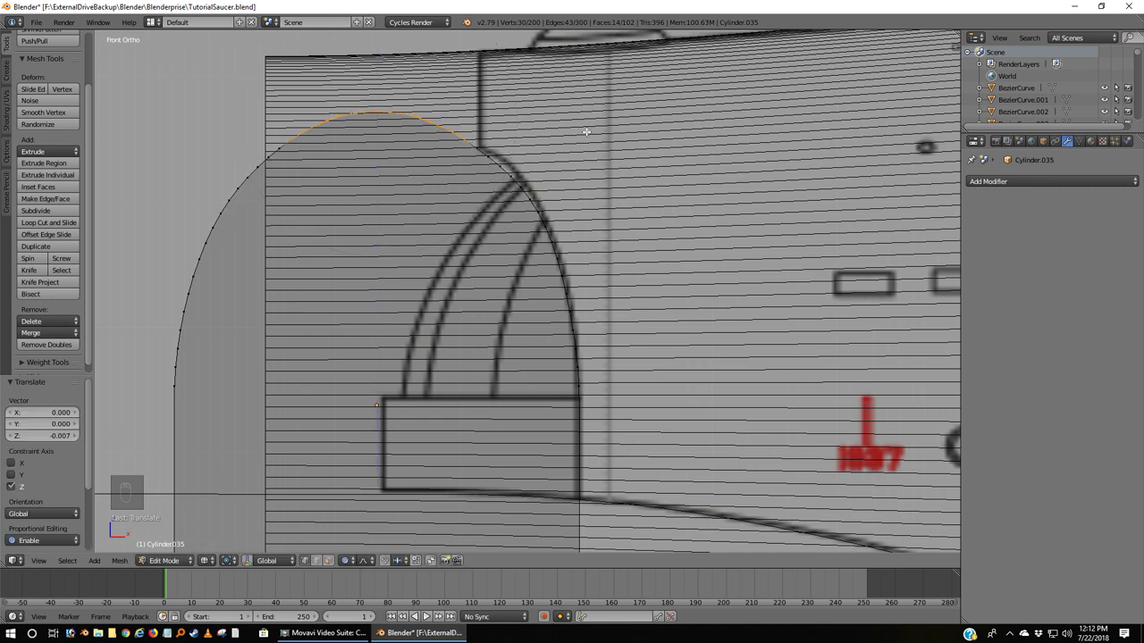
key("a")
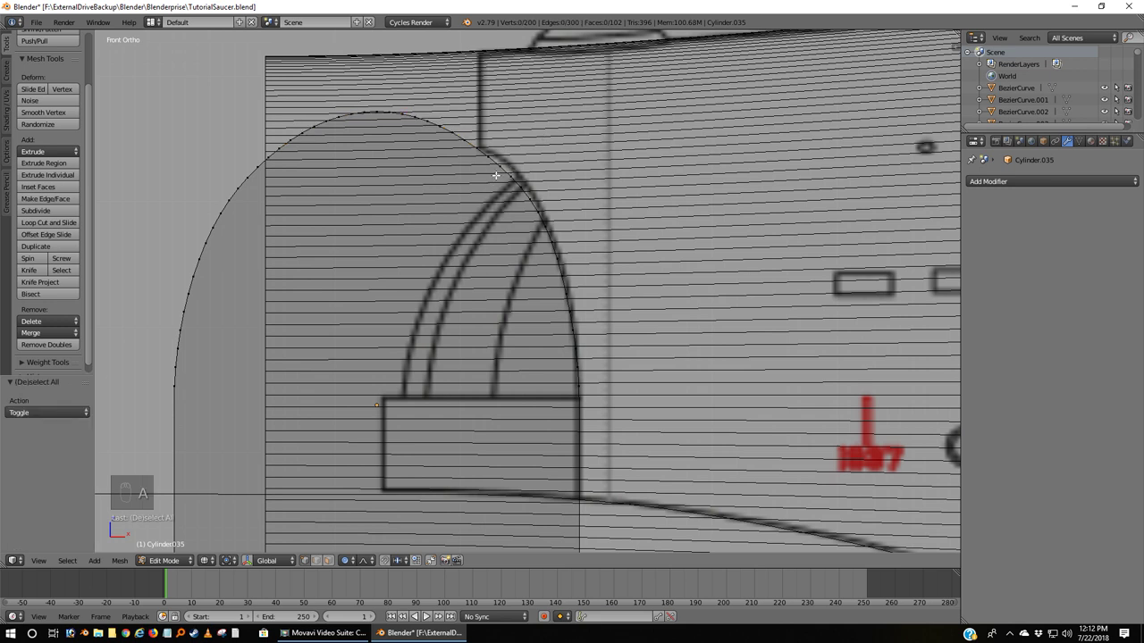
Step: Move individual points onto the dome outline and the arch line
key("b")
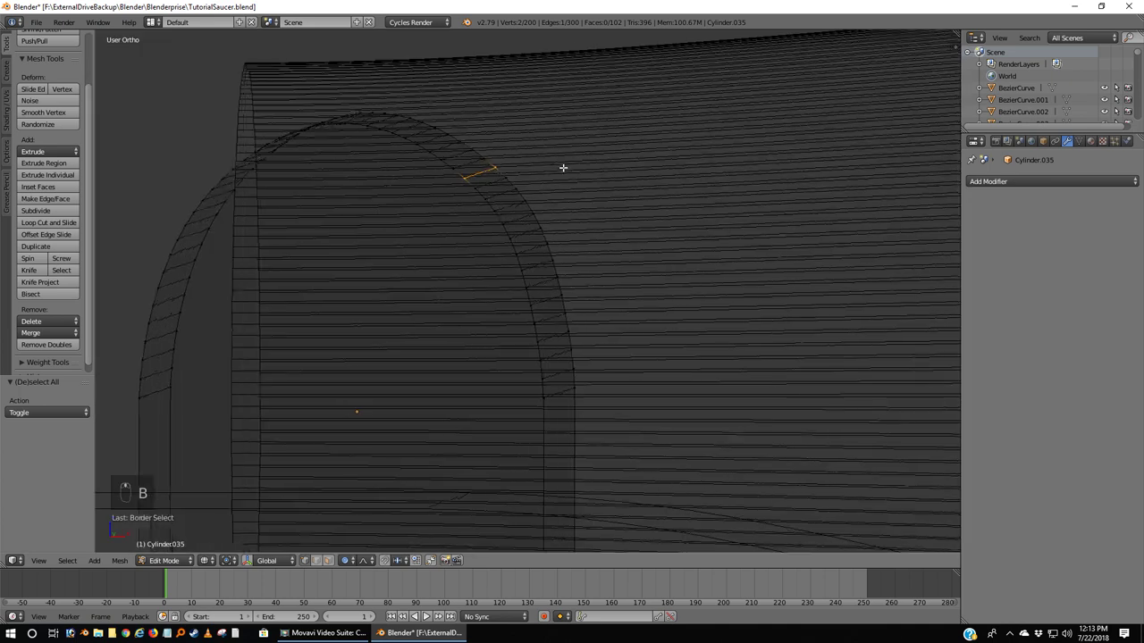
key("KP_1")
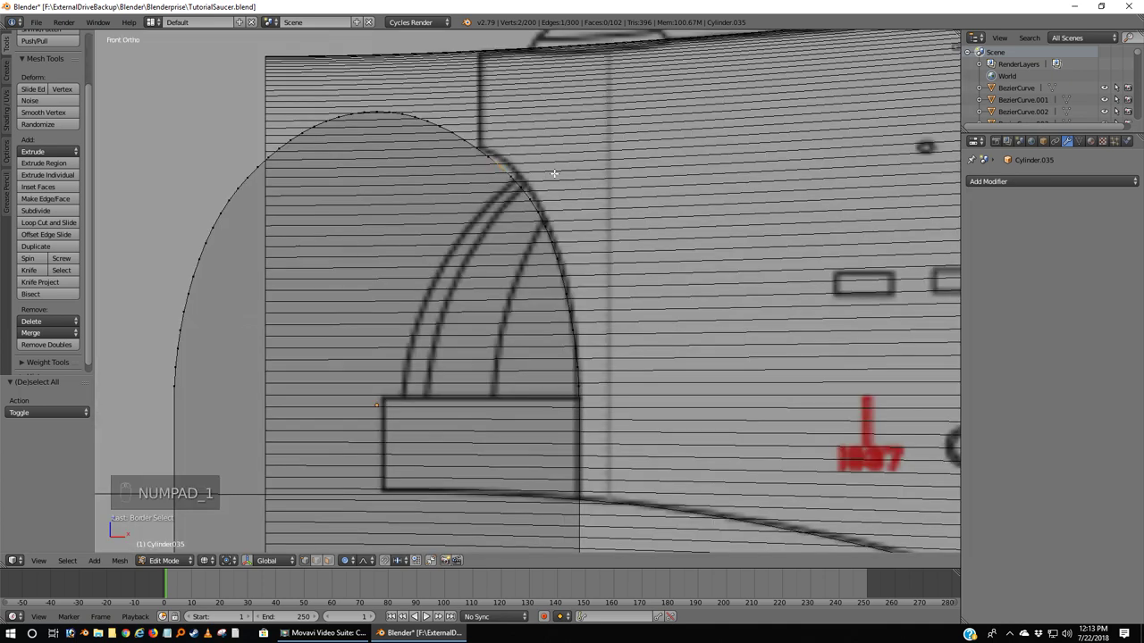
key("g")
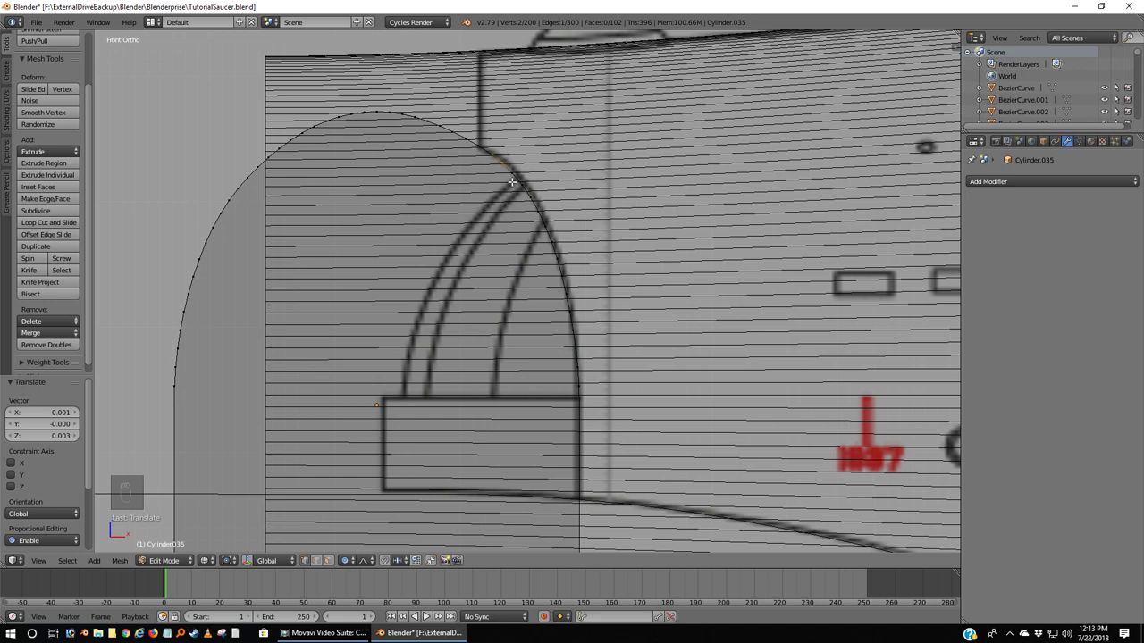
key("a")
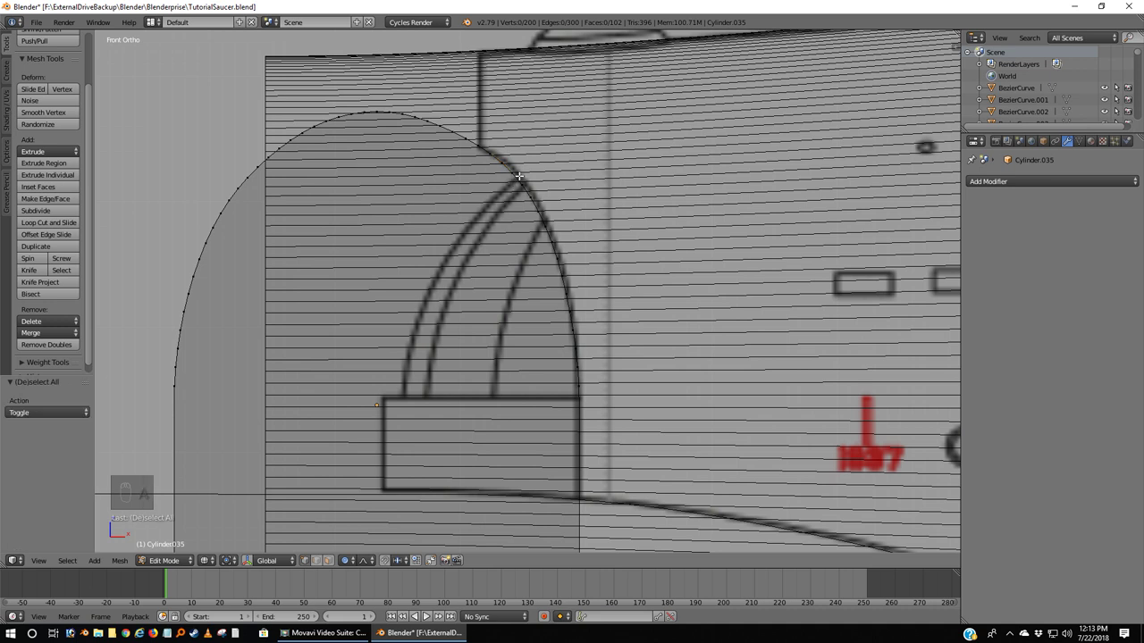
key("b")
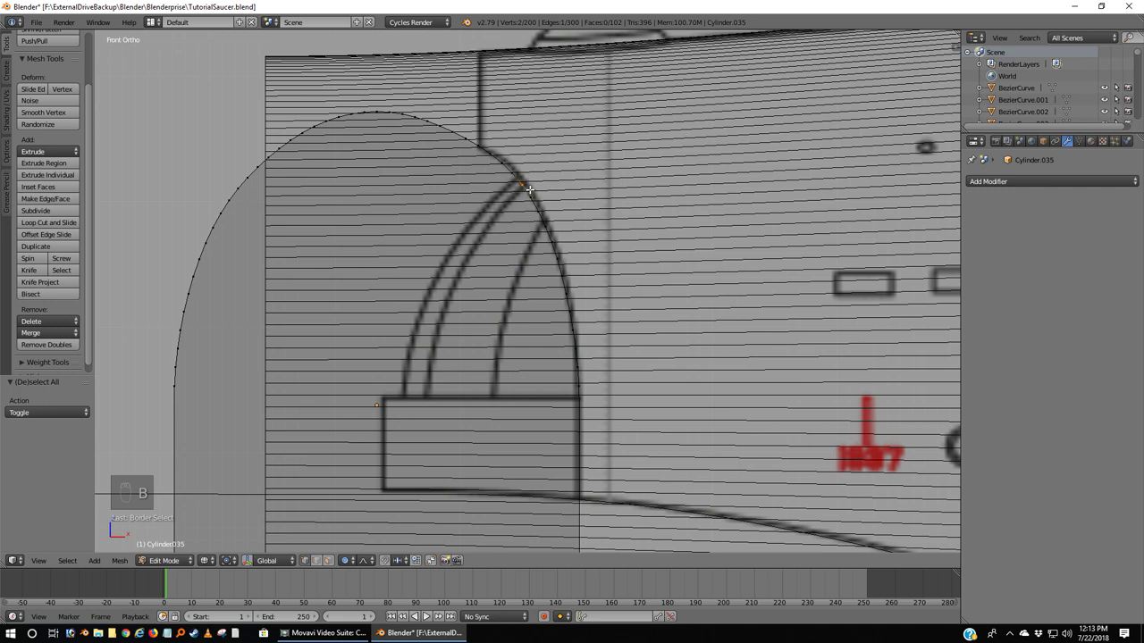
key("g")
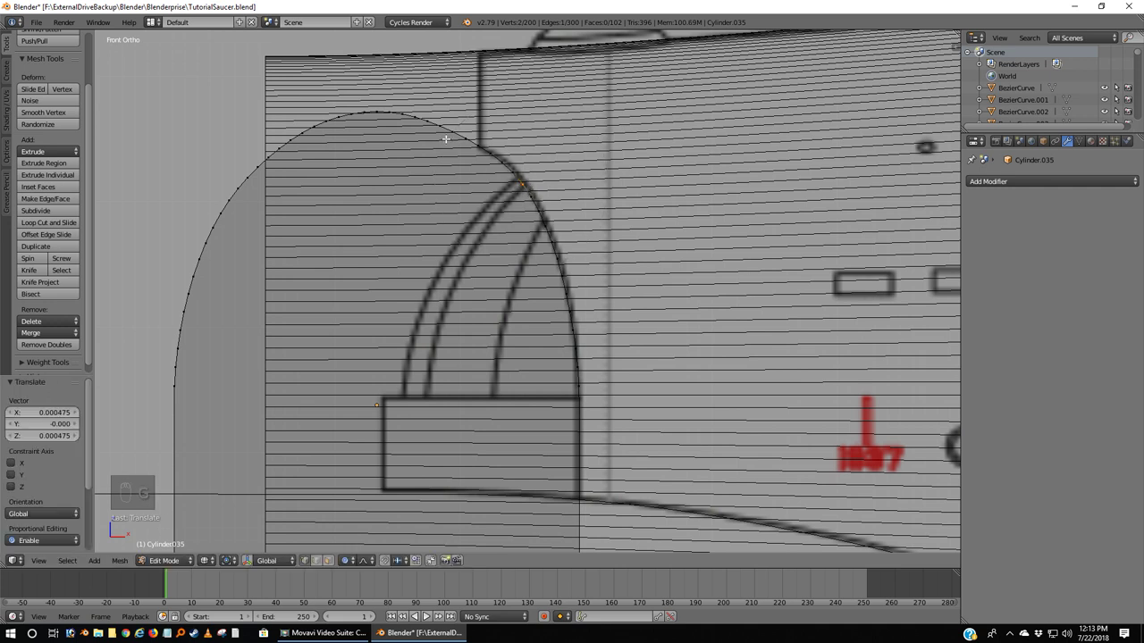
Step: Place another point on the arch, finish editing and start shifting the capsule along X
key("a")
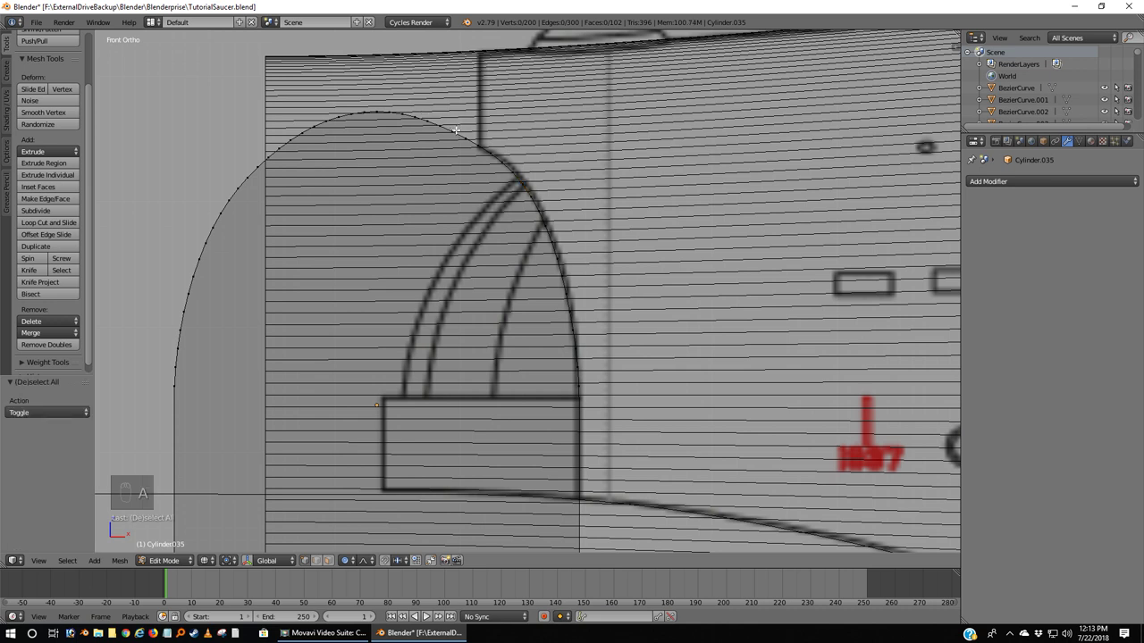
key("b")
key("g")
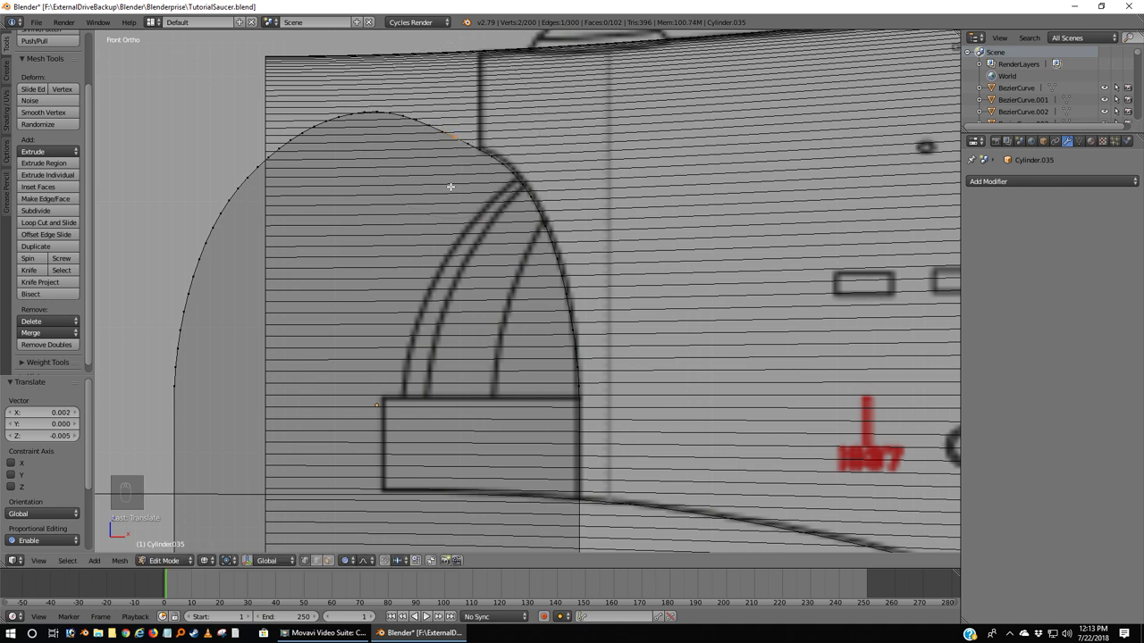
key("a")
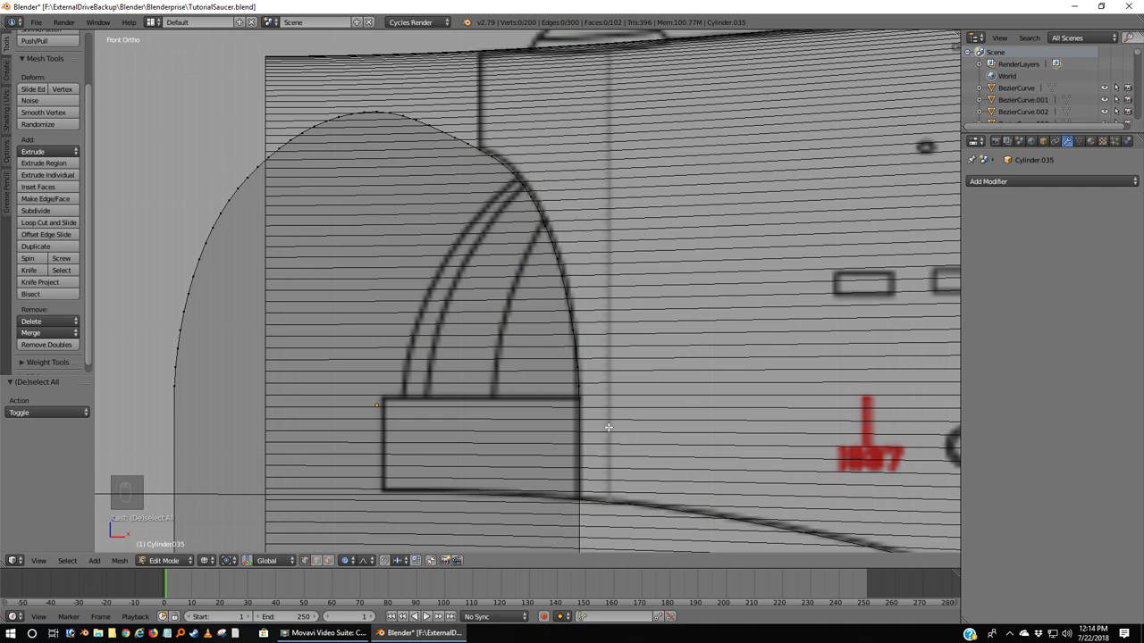
key("Tab")
key("g")
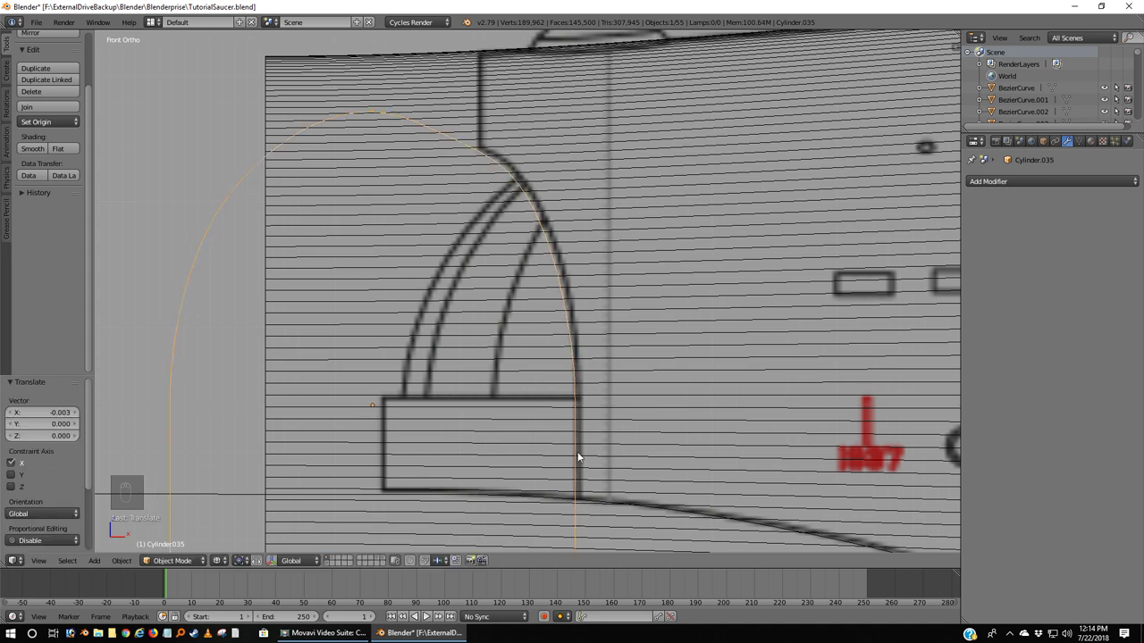
Step: Snap the cursor to a vertex and move points, one vertically, to follow the arch precisely
key("Tab")
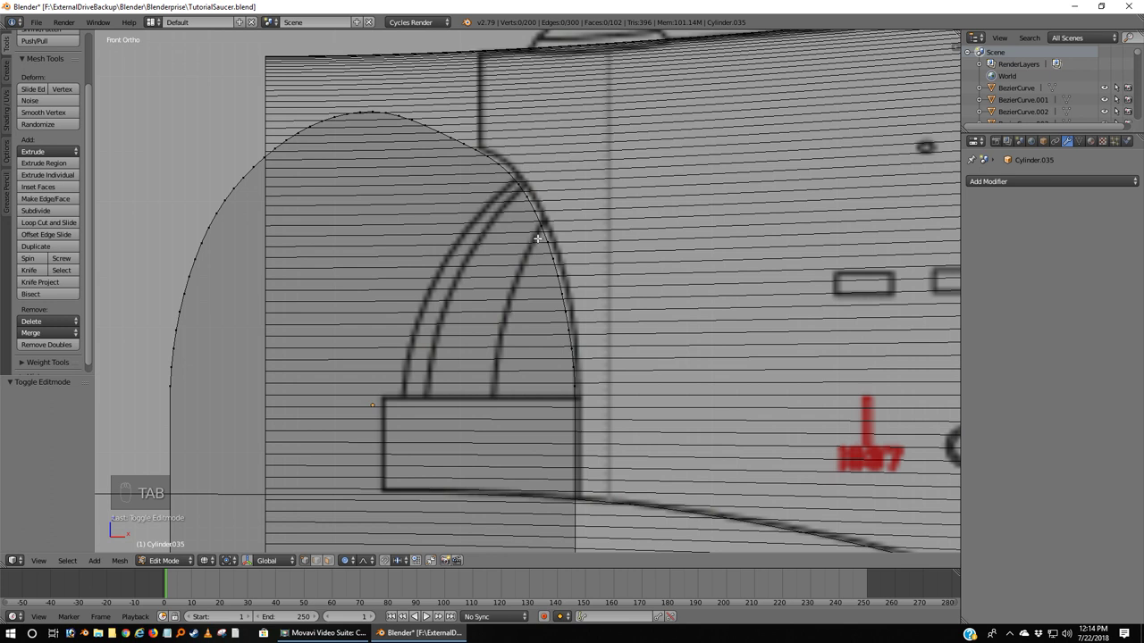
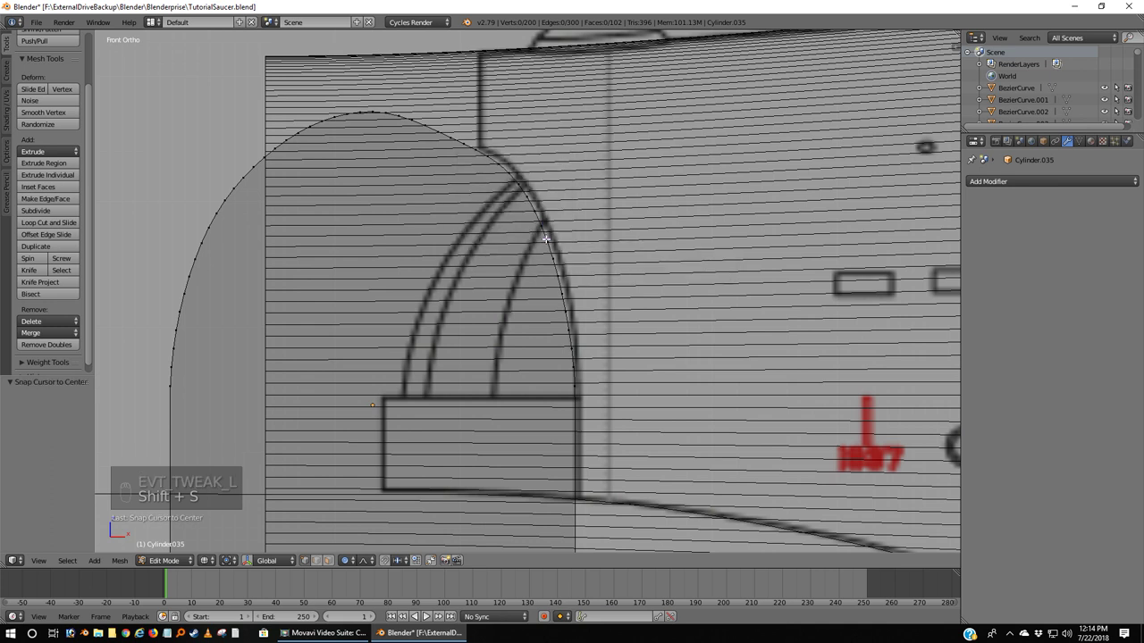
key("b")
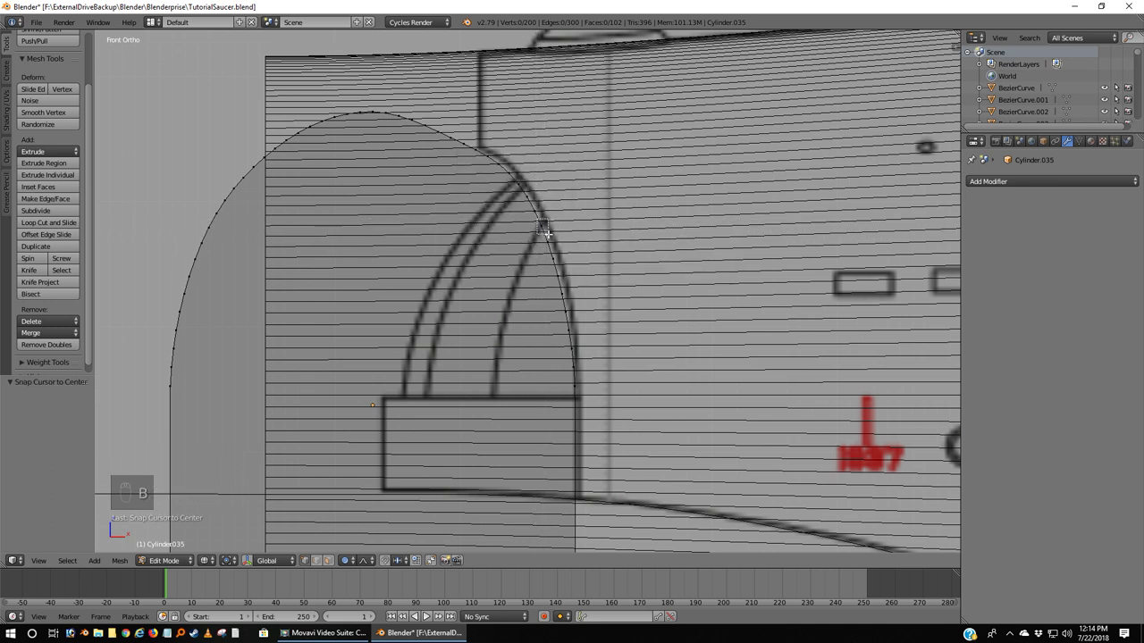
key("g")
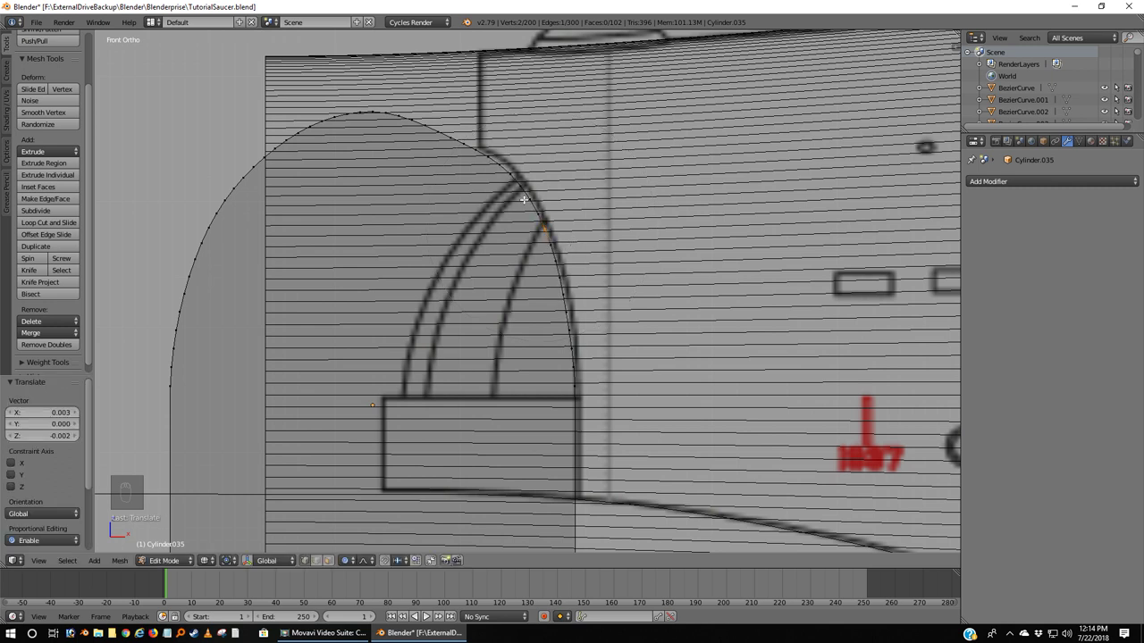
key("a")
key("b")
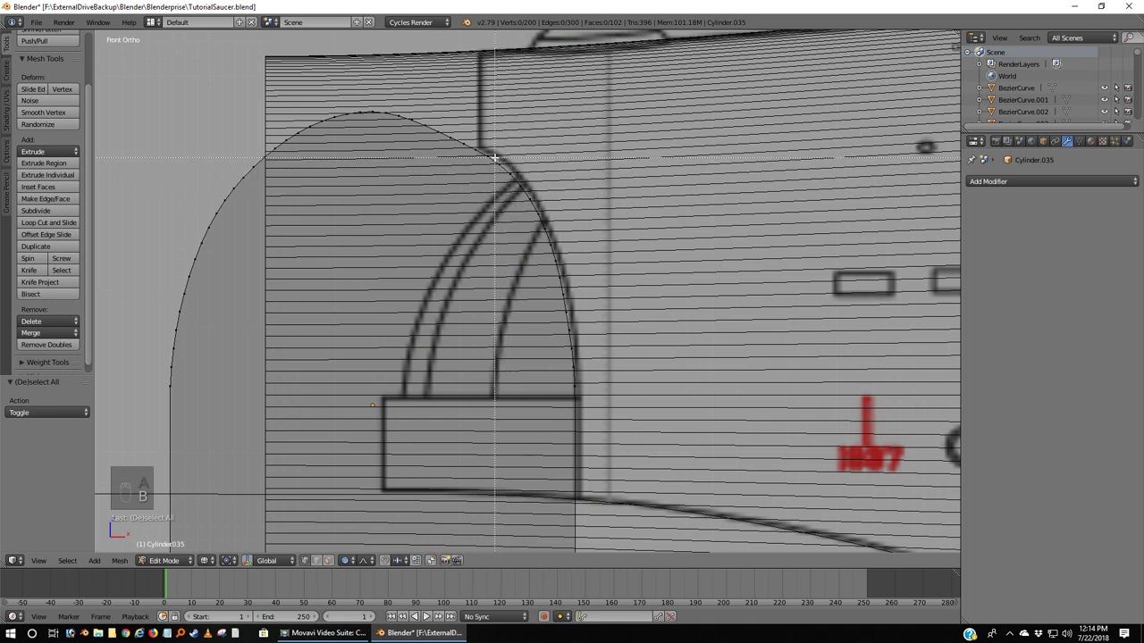
key("g")
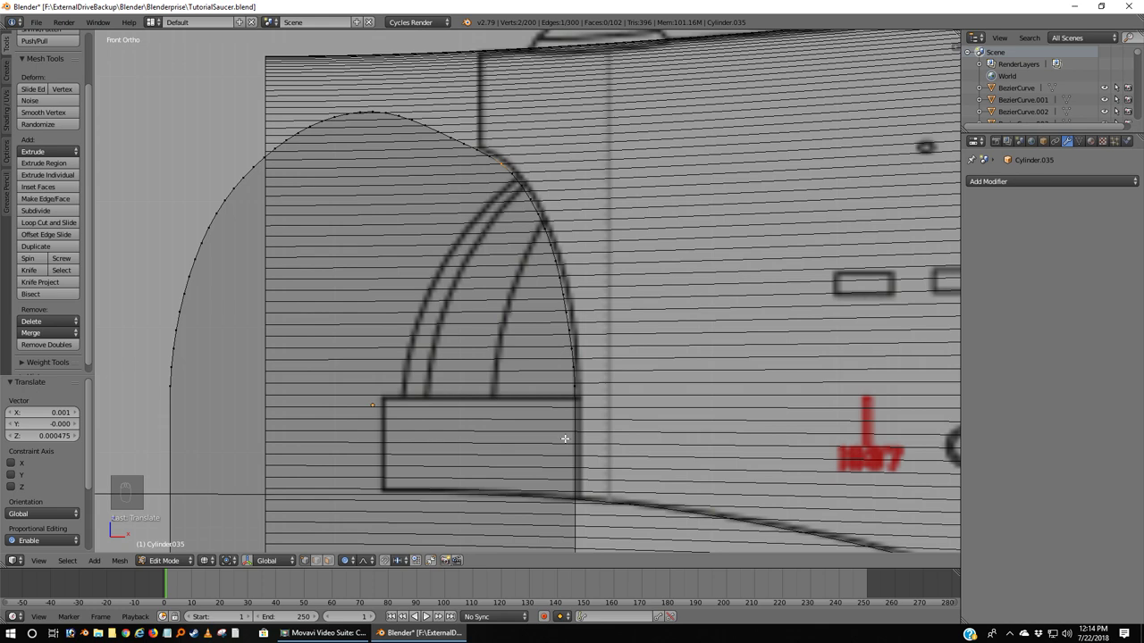
key("Tab")
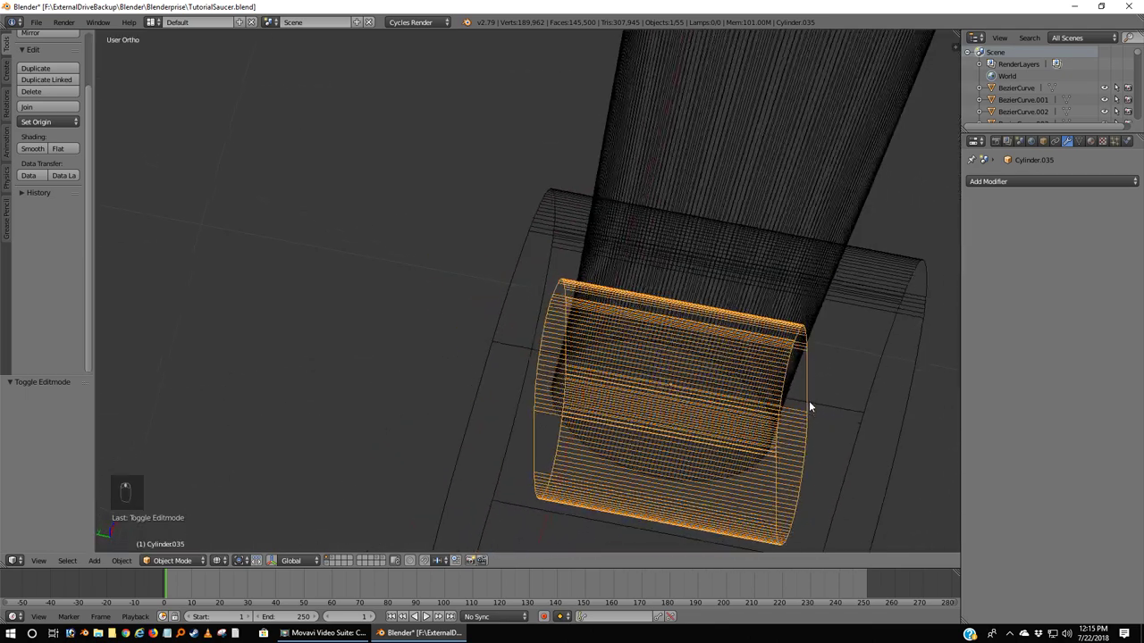
Step: From the top view, scale the end cap along Y by about 1.56 to match the blueprint width
key("KP_7")
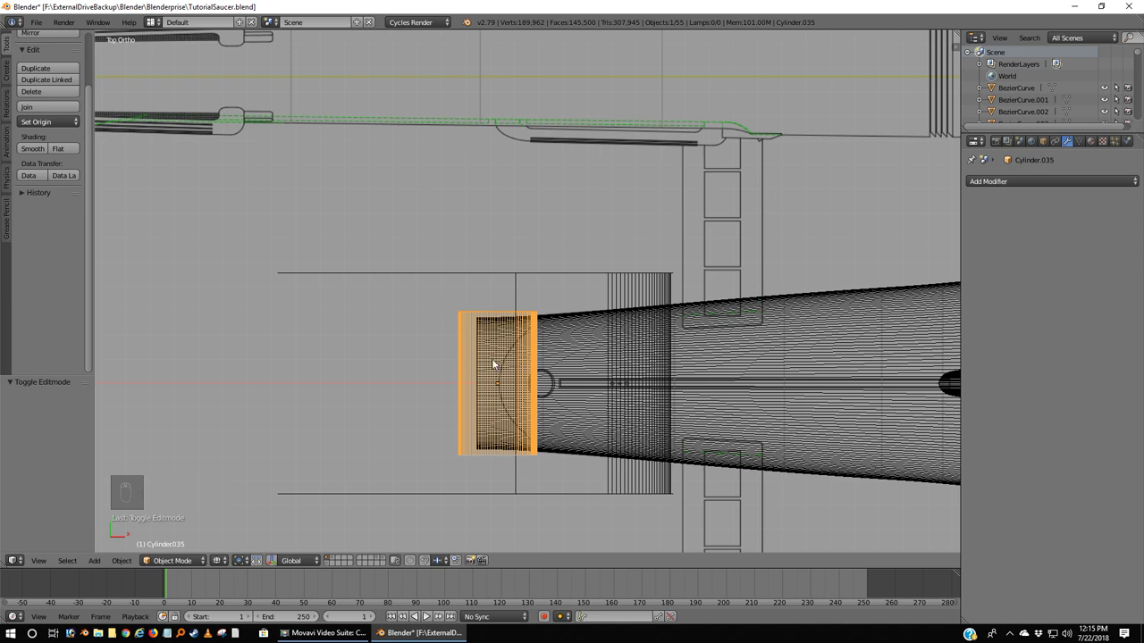
key("s")
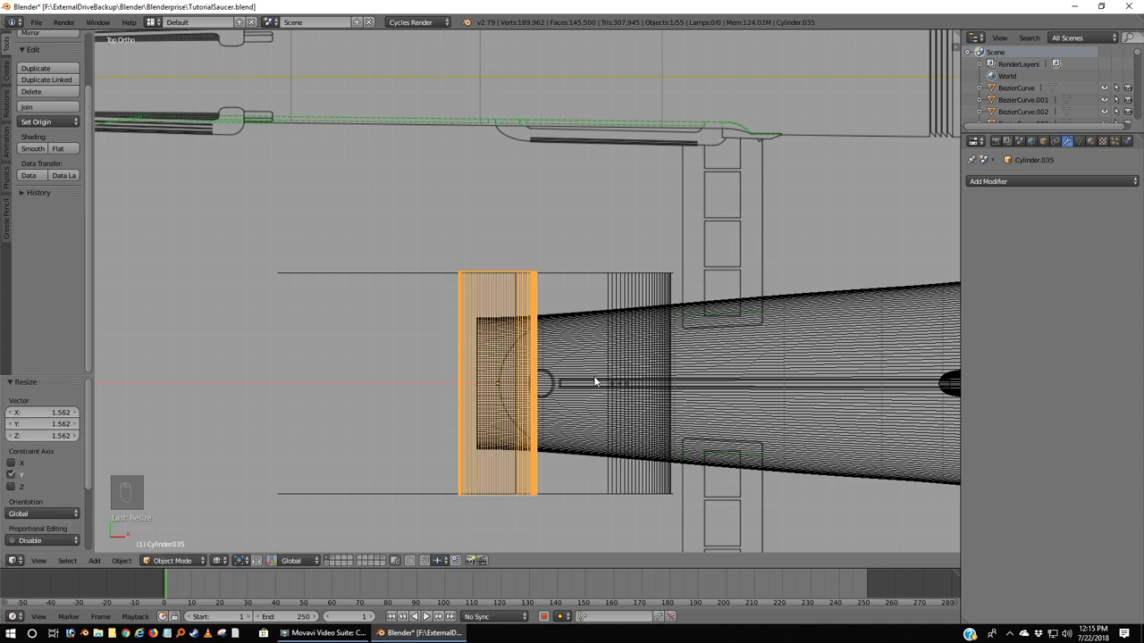
key("KP_1")
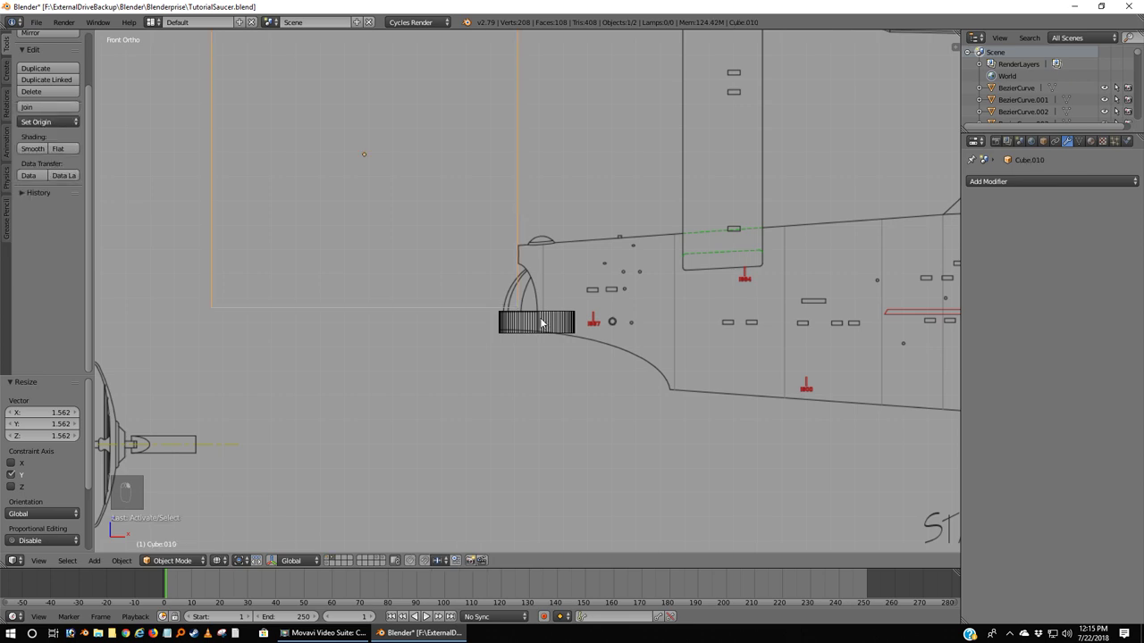
Step: Bring the nacelle body back into view and stash a copy of the end cap on another layer
key("m")
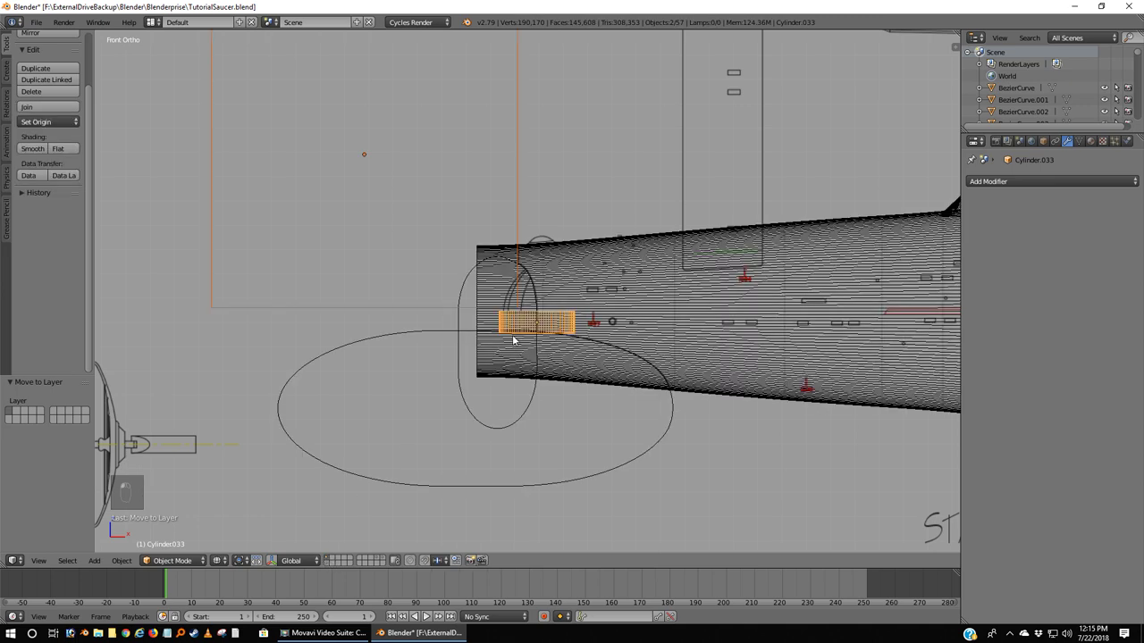
key("a")
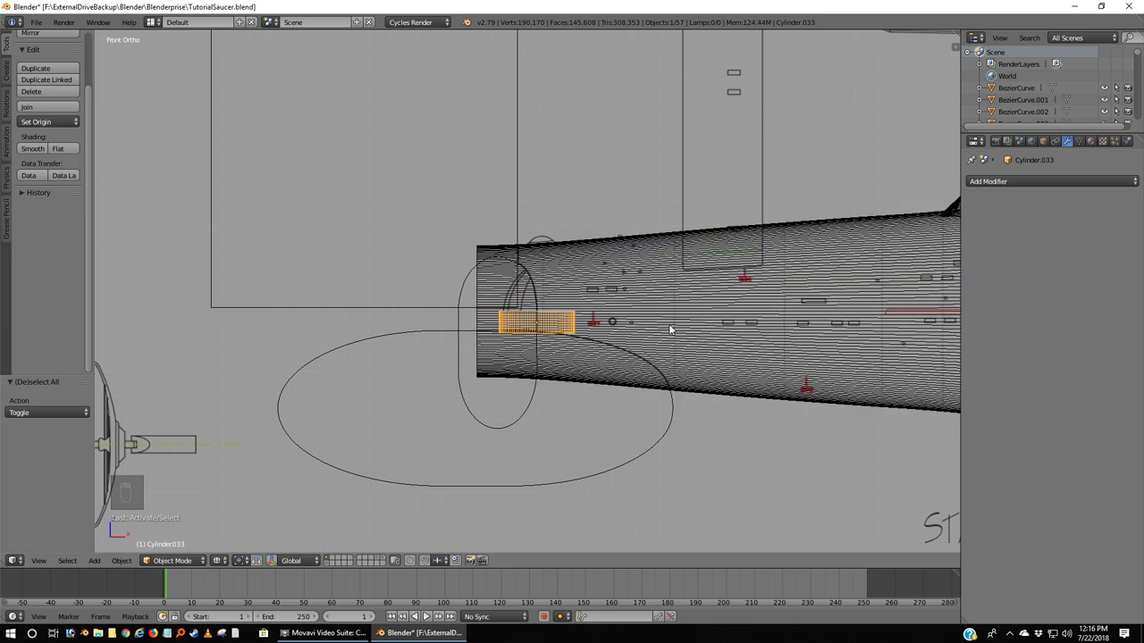
key("shift+d")
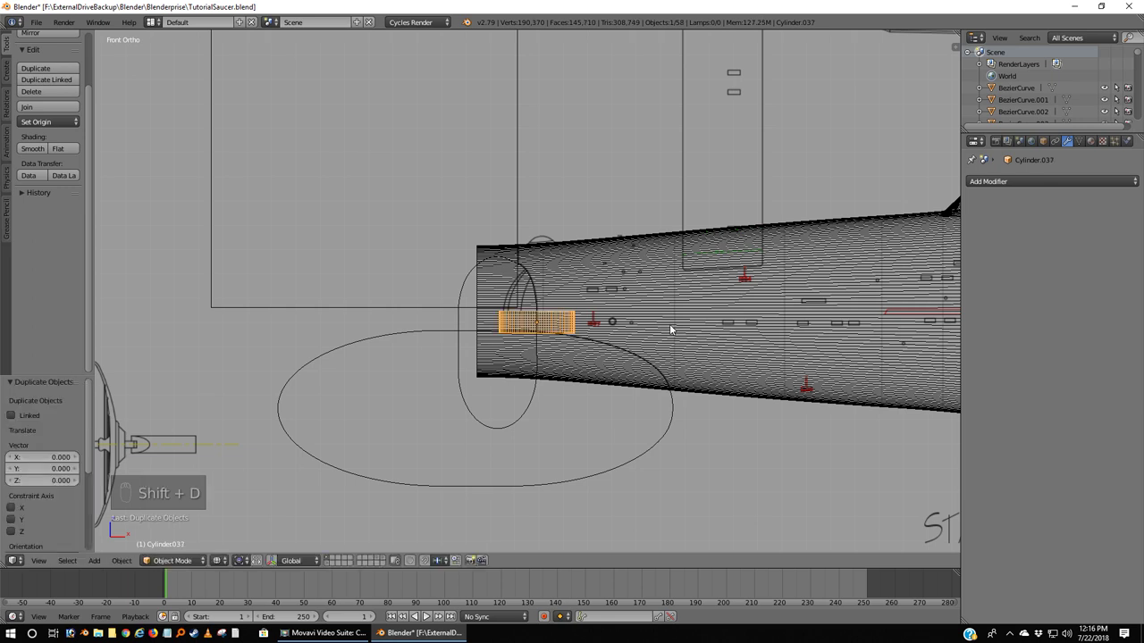
key("m")
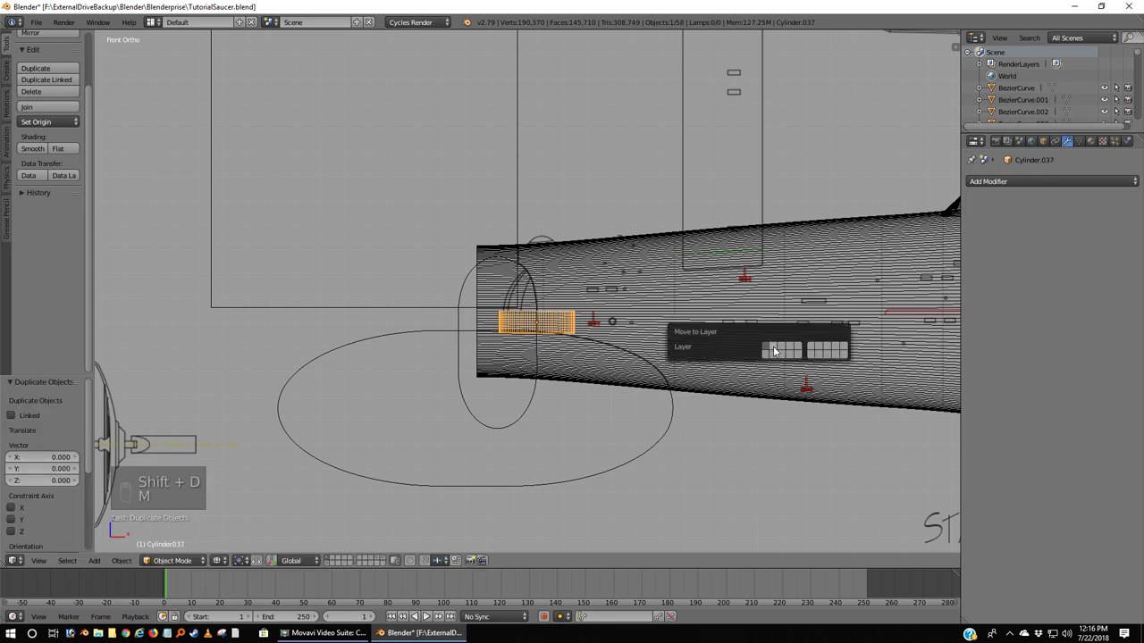
left_click(402, 331)
Step: Duplicate the oval outline in place and send the copies to another layer as well
key("shift+d")
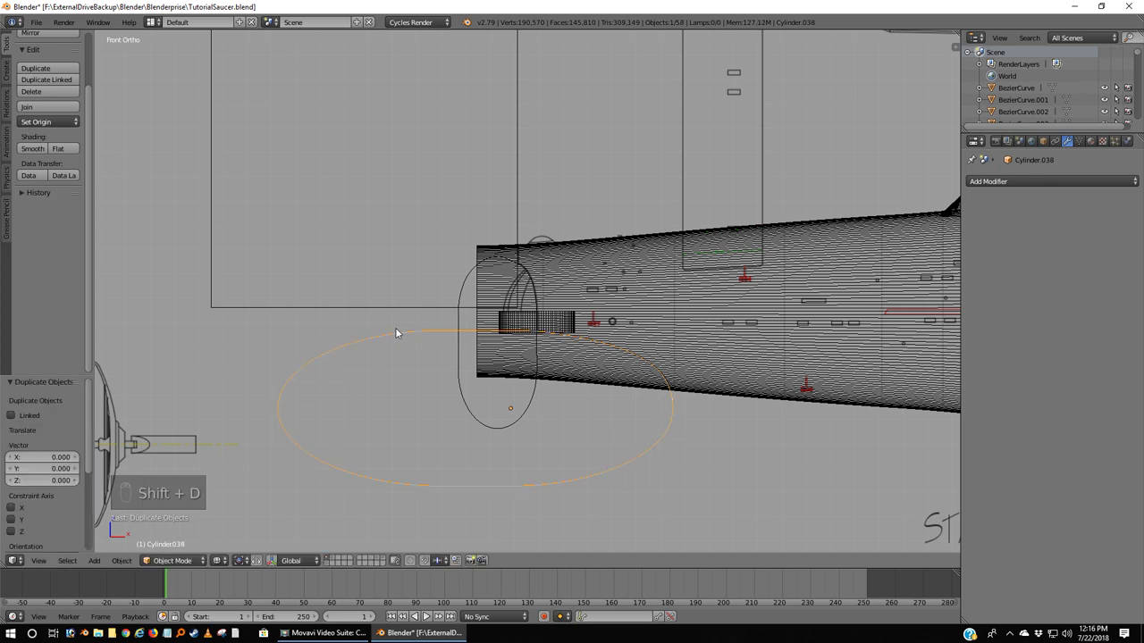
key("n")
key("n")
key("m")
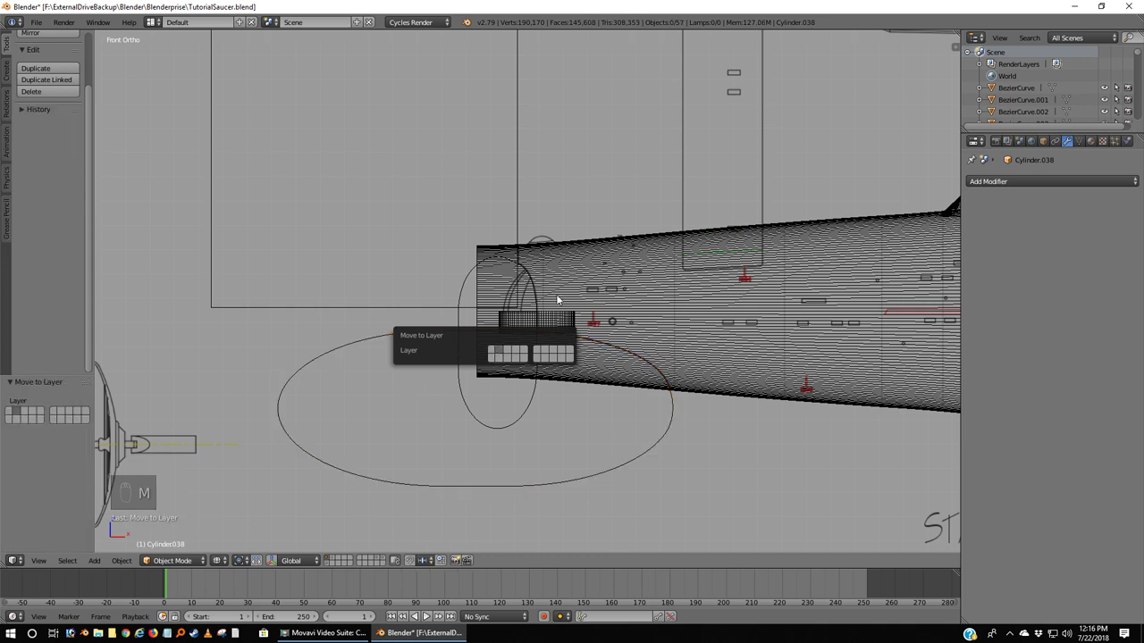
left_click_drag(583, 283, 584, 283)
key("shift+d")
key("m")
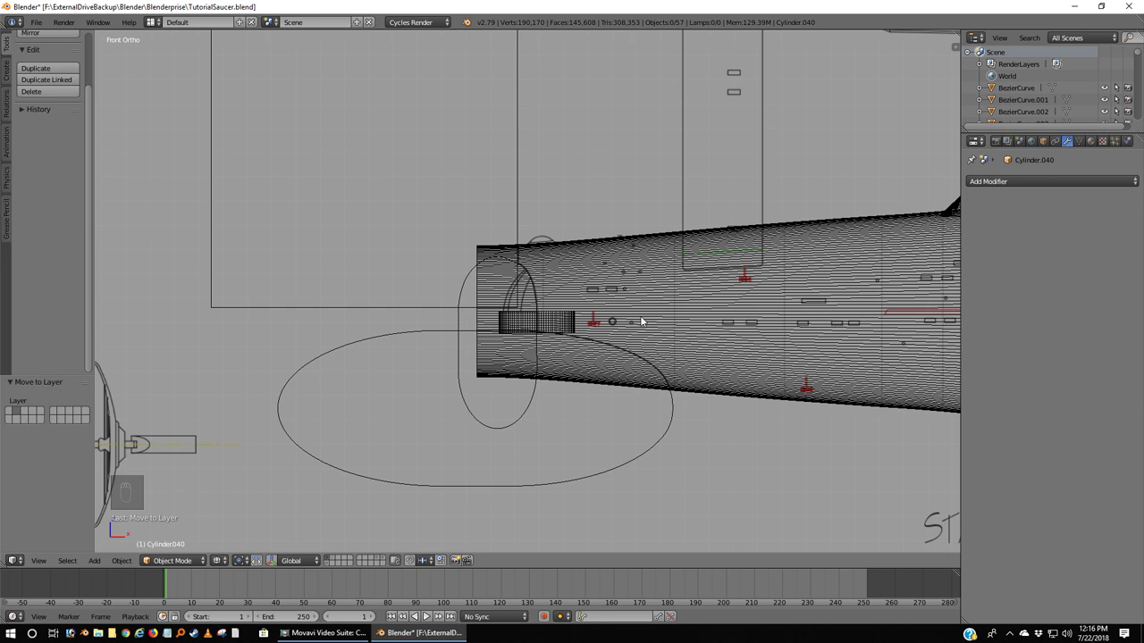
Step: Subtract the cutter from the nacelle body with an applied Boolean difference and clear the leftover cutter
left_click_drag(646, 316, 543, 393)
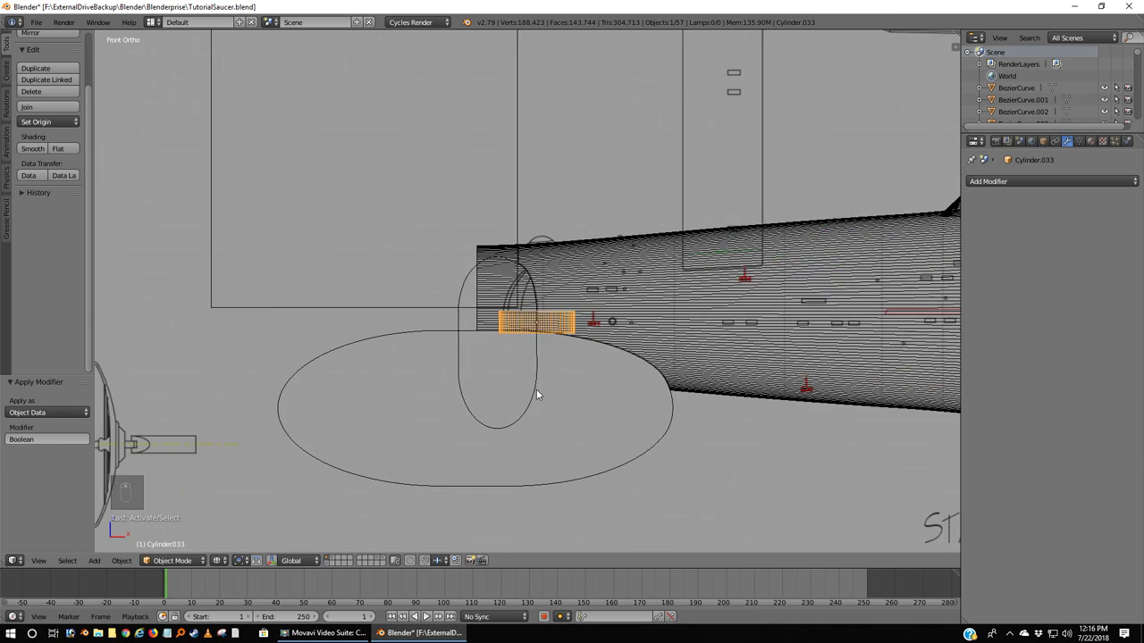
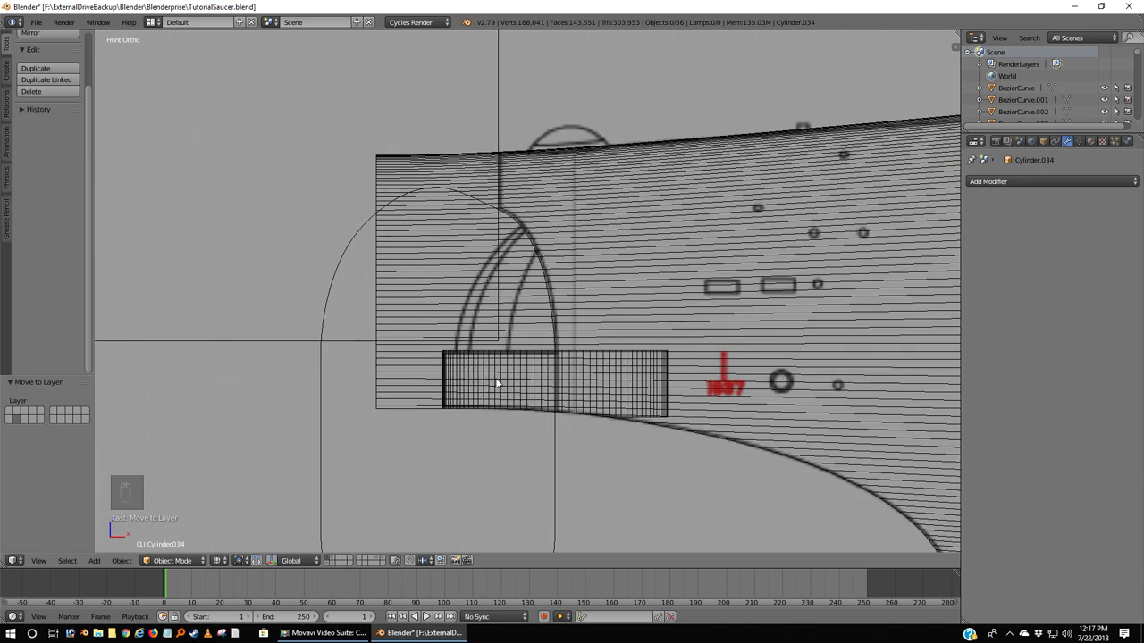
left_click_drag(605, 379, 564, 227)
key("KP_7")
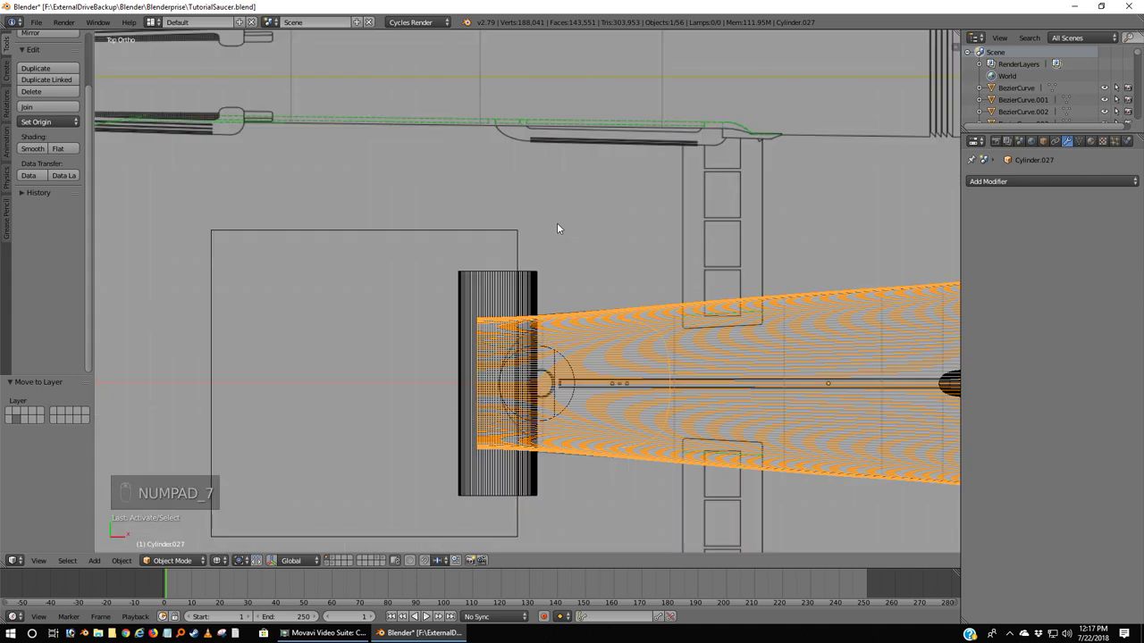
key("KP_1")
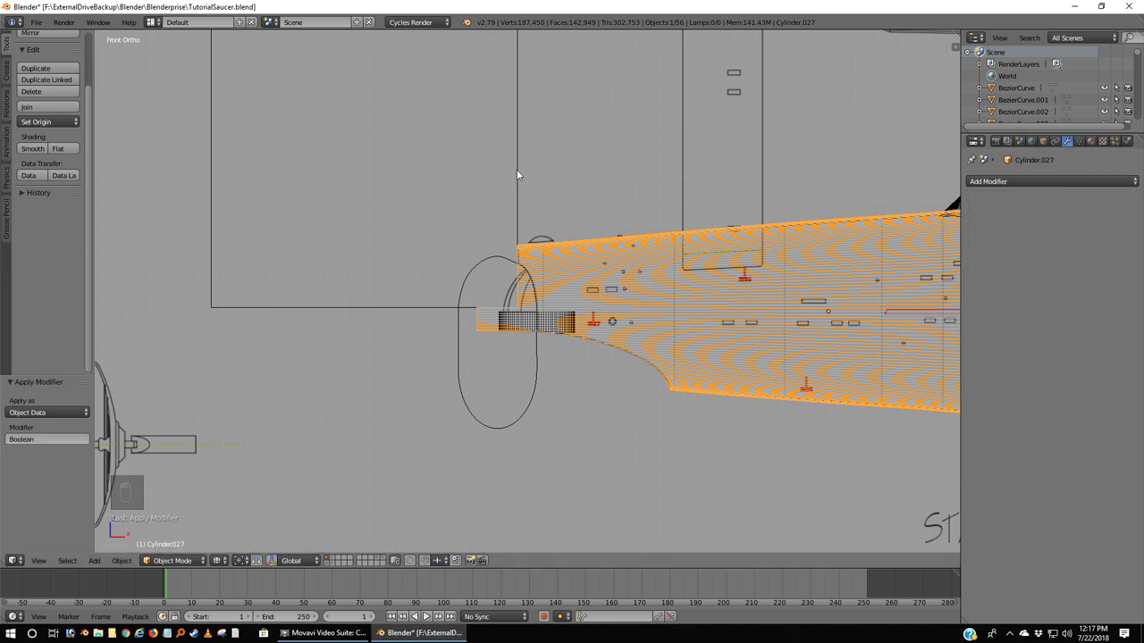
key("m")
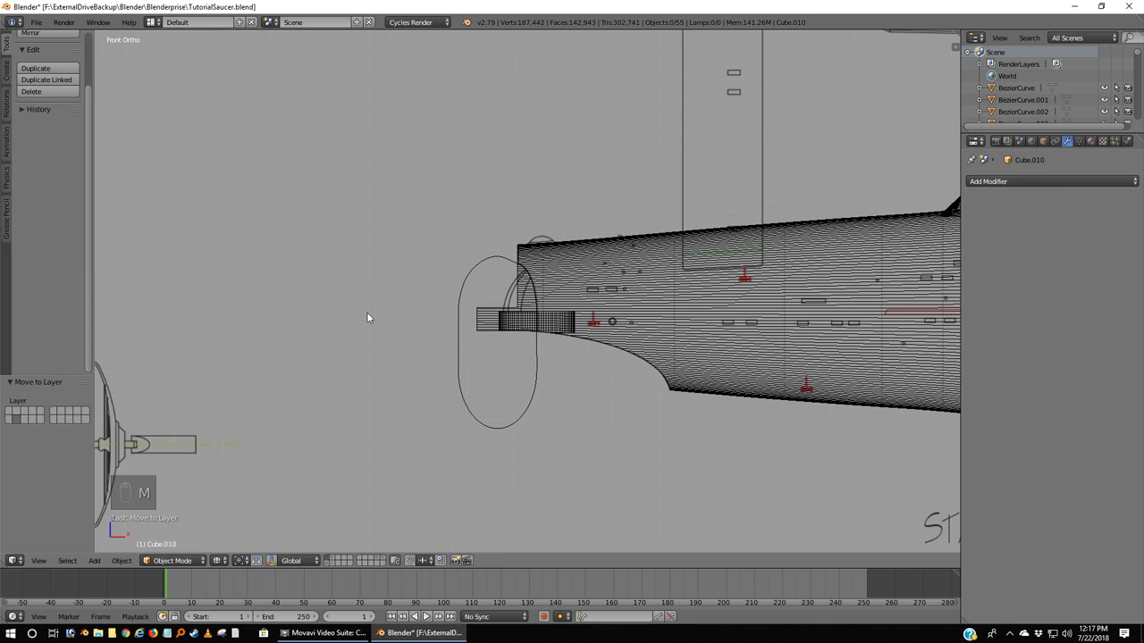
Step: Check the trimmed nacelle in solid and wireframe shading from the front and while orbiting
key("z")
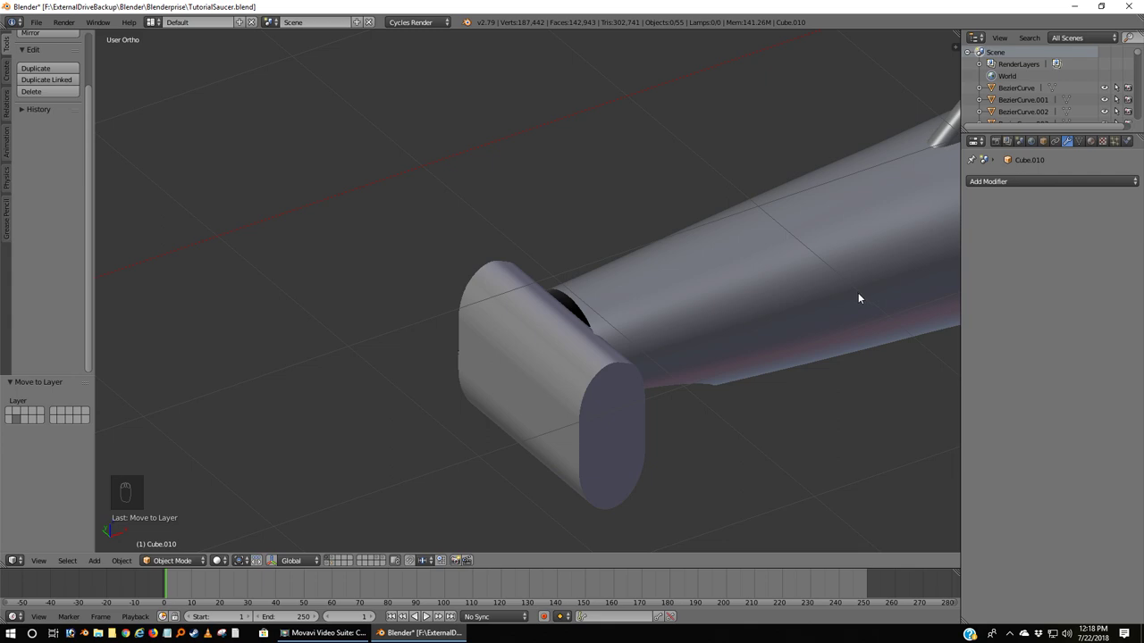
key("KP_1")
key("z")
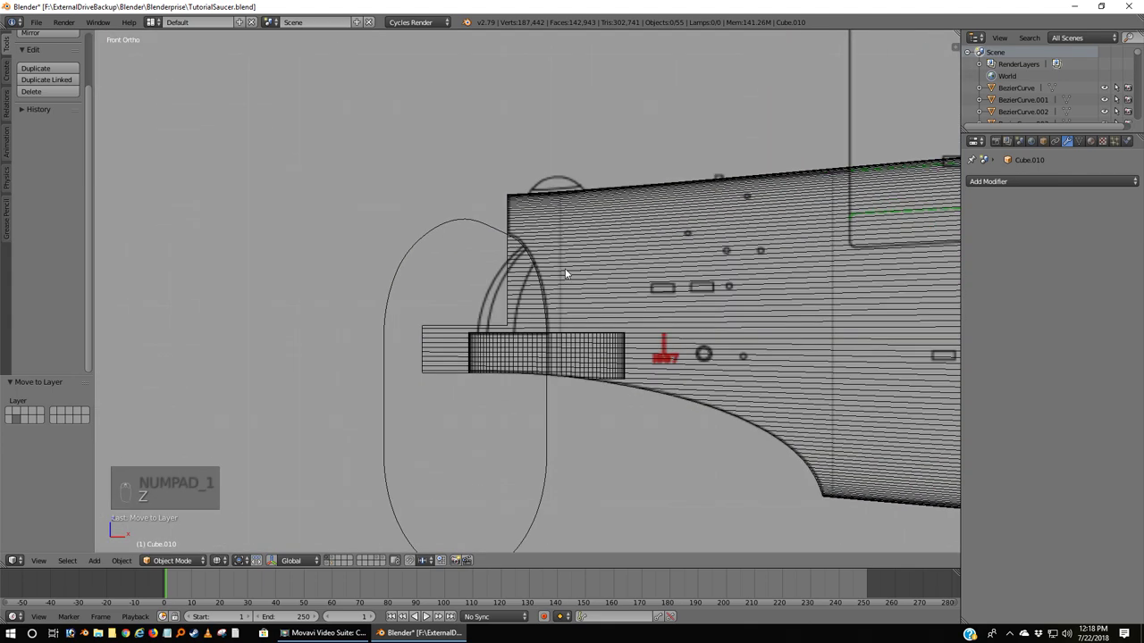
key("z")
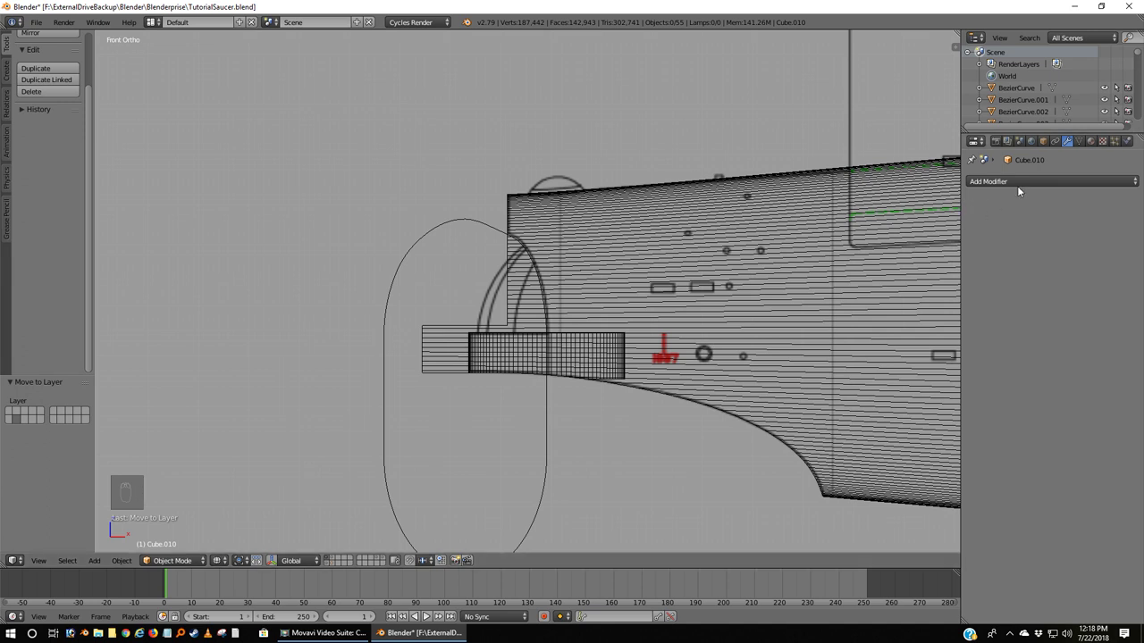
left_click_drag(814, 206, 908, 239)
left_click_drag(908, 239, 425, 237)
left_click_drag(425, 236, 528, 266)
Step: Orbit into the nacelle opening, select the cap cylinder and zoom in close on it
key("m")
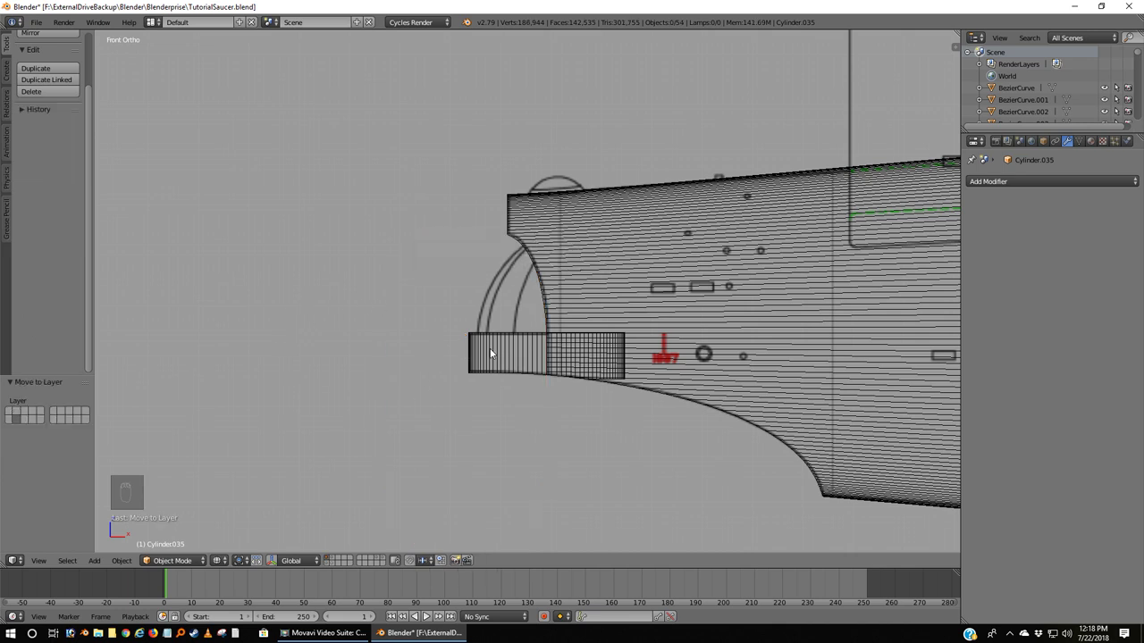
key("z")
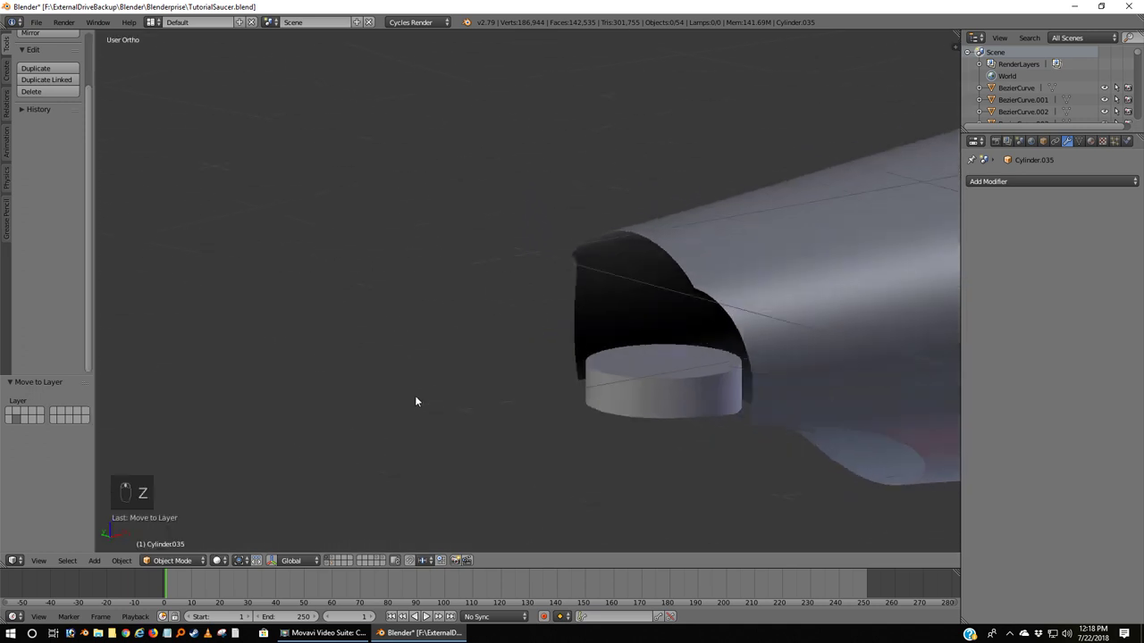
middle_click(500, 334)
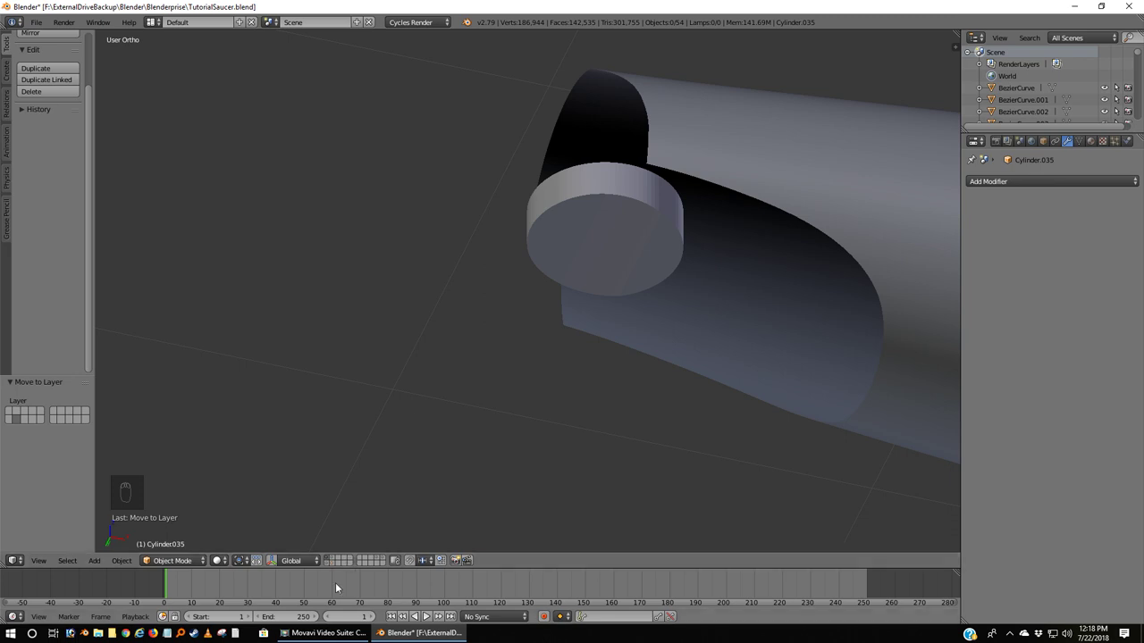
right_click(340, 562)
left_click_drag(447, 409, 553, 441)
Step: Orbit around the cap pieces and return to the front view over the blueprint
left_click_drag(447, 410, 553, 442)
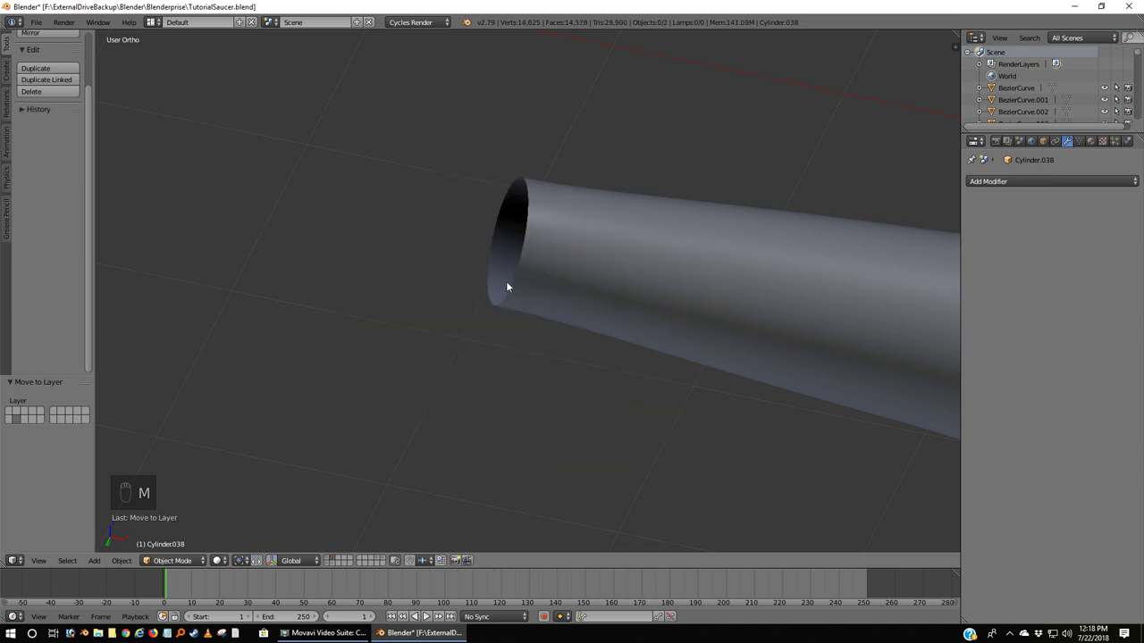
left_click_drag(579, 265, 743, 286)
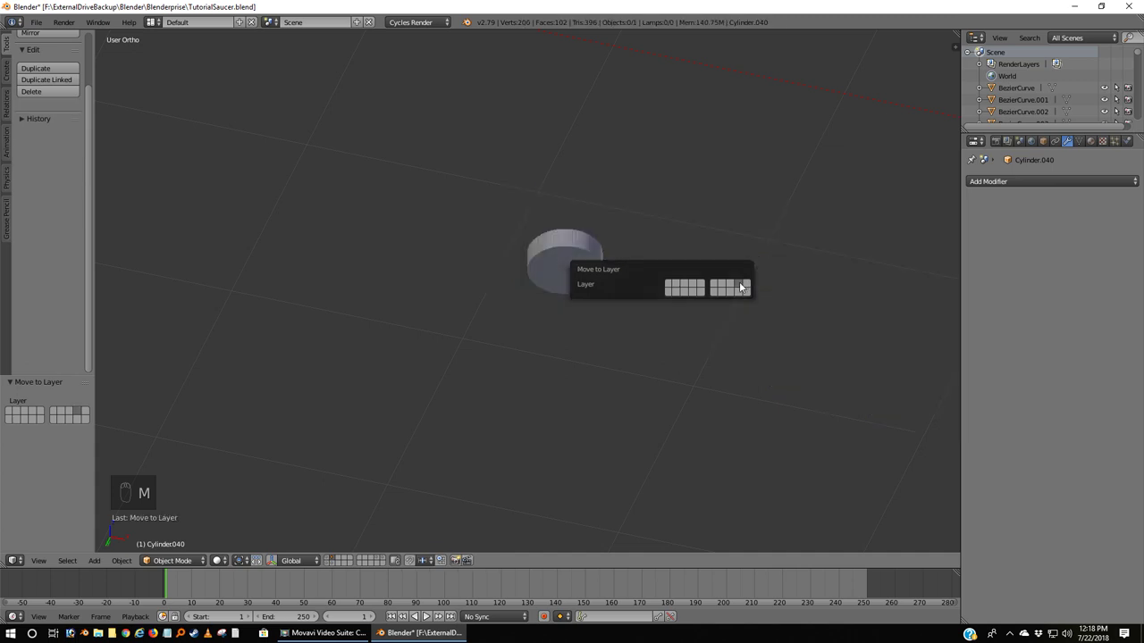
left_click_drag(566, 253, 608, 275)
key("KP_1")
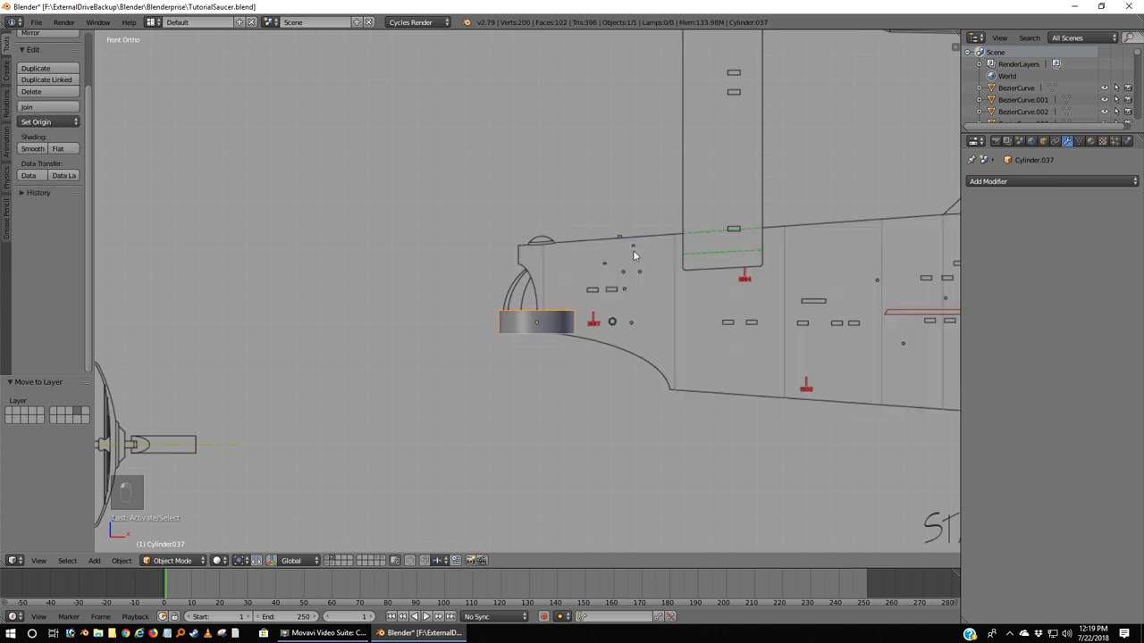
Step: Move the spare cylinder to another layer and bring the whole ship wireframe back into view
key("m")
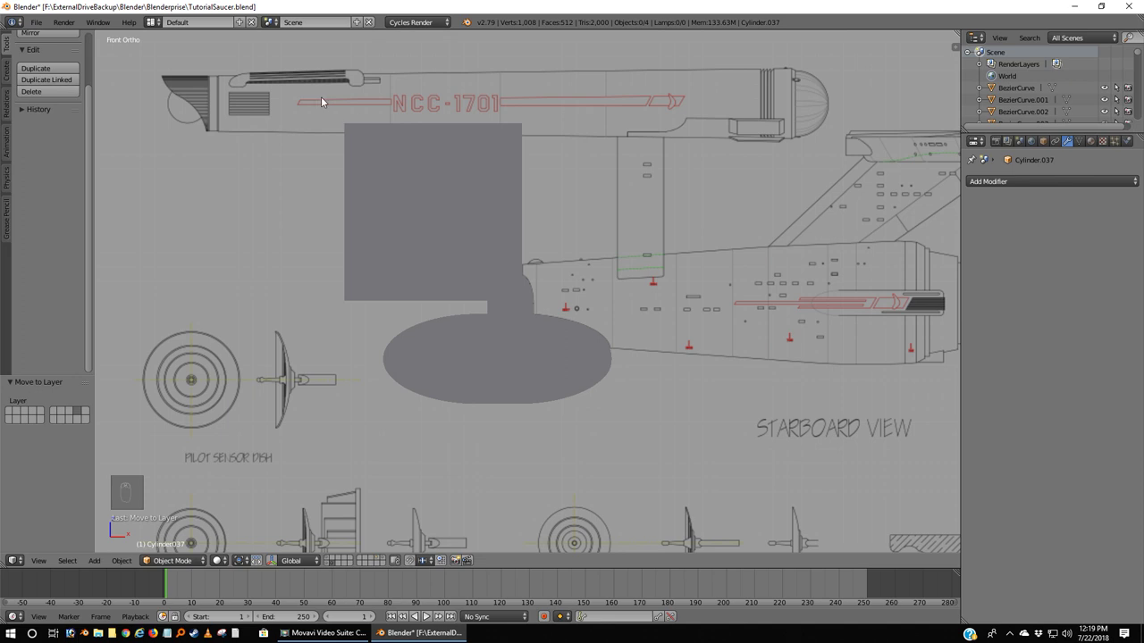
key("z")
key("b")
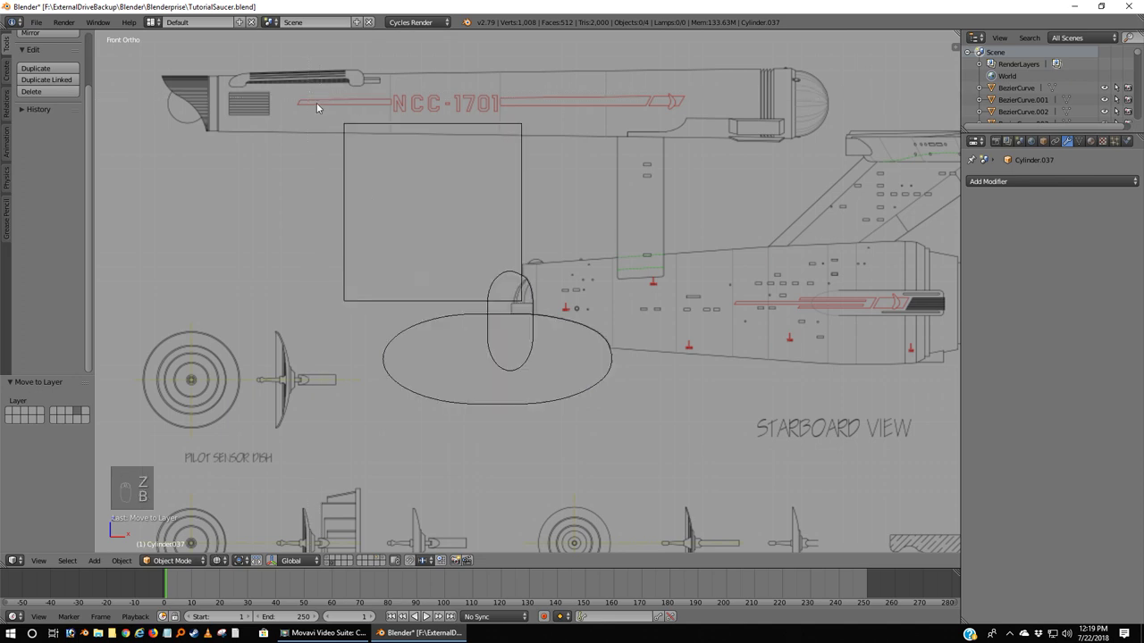
key("m")
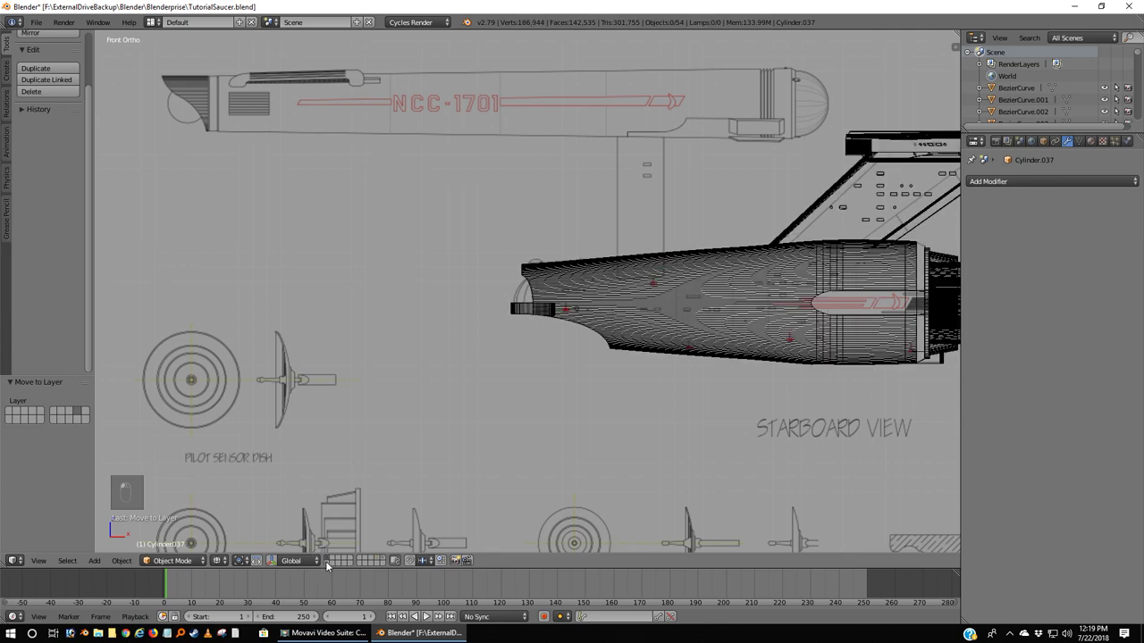
Step: Delete the leftover end-cap cylinder and view the nacelle body as wireframe from the front
left_click_drag(532, 324, 492, 373)
key("m")
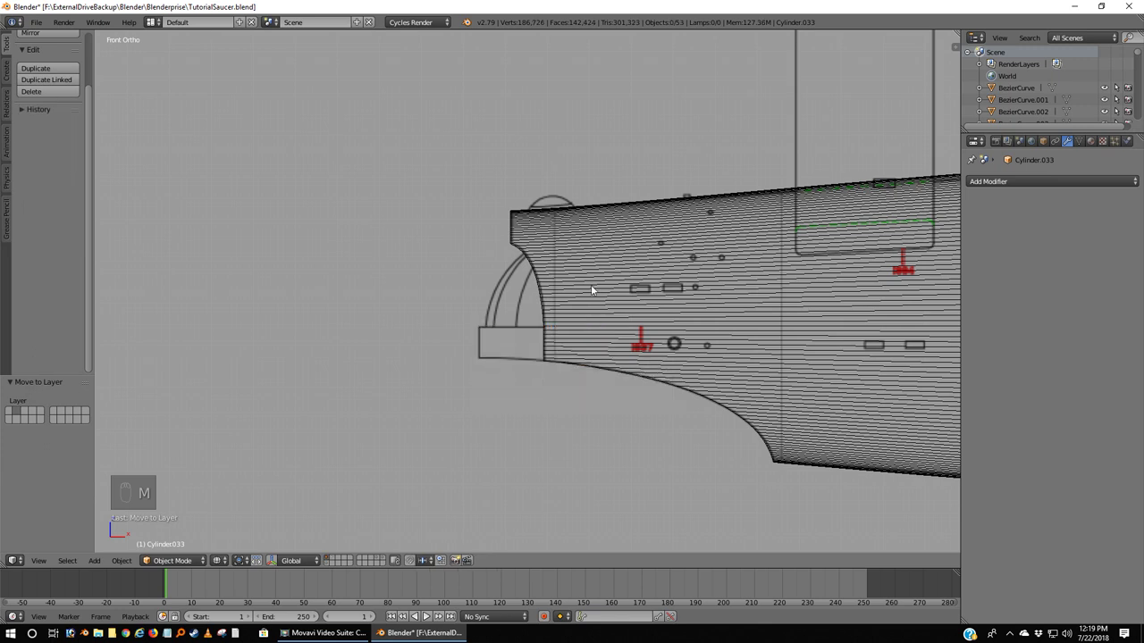
left_click_drag(594, 289, 457, 360)
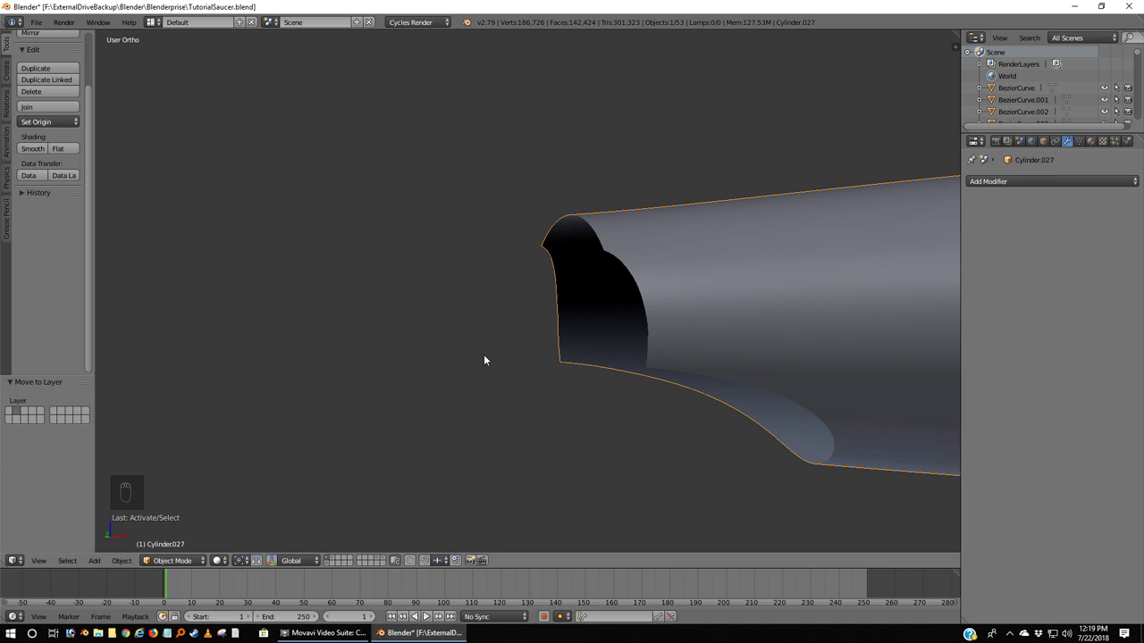
key("KP_1")
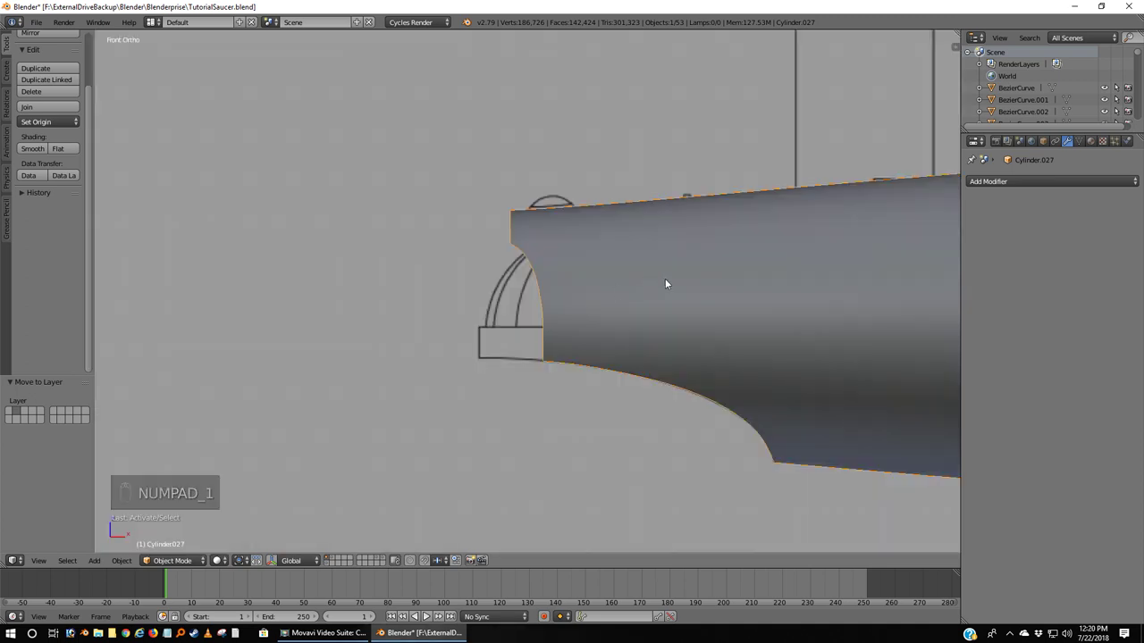
key("z")
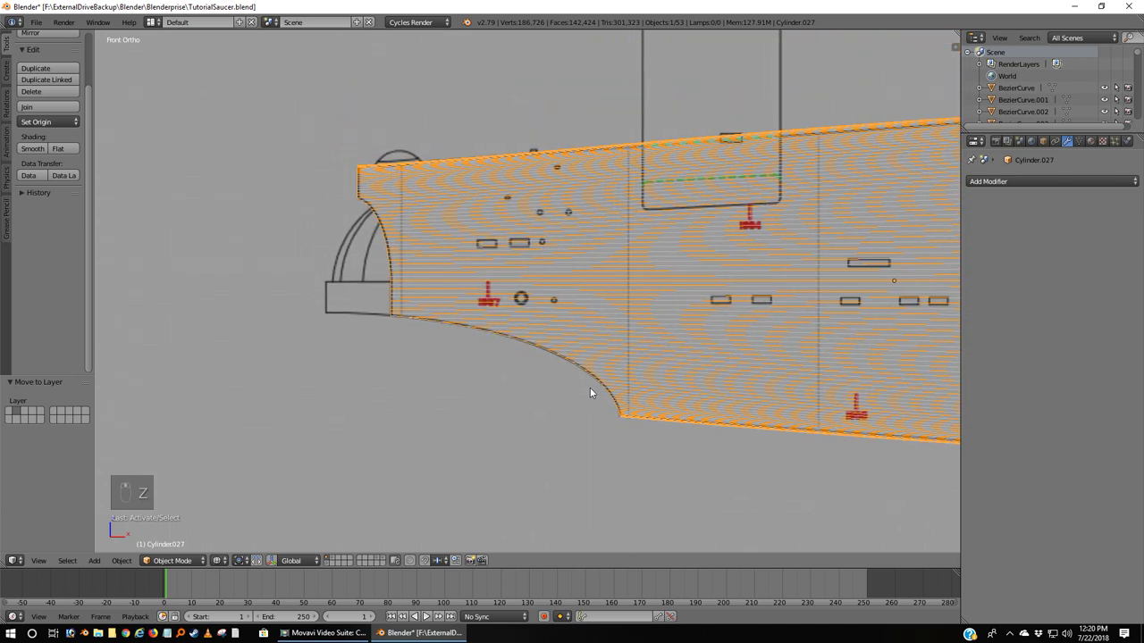
Step: Enter mesh editing on the nacelle and check its underside in solid shading
key("Tab")
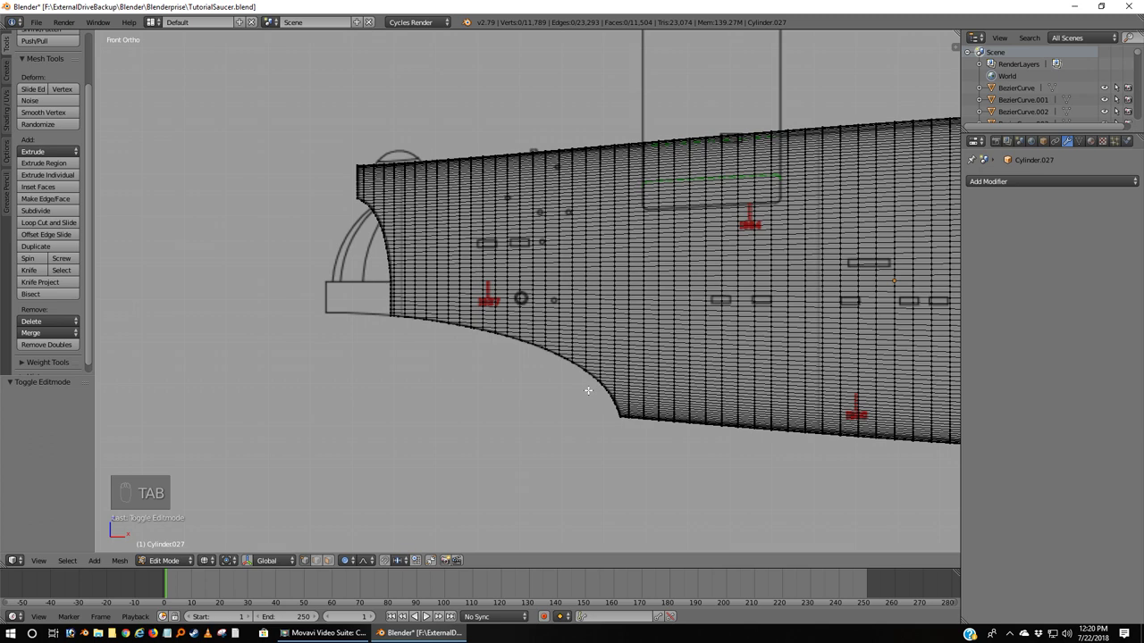
key("ctrl+KP_7")
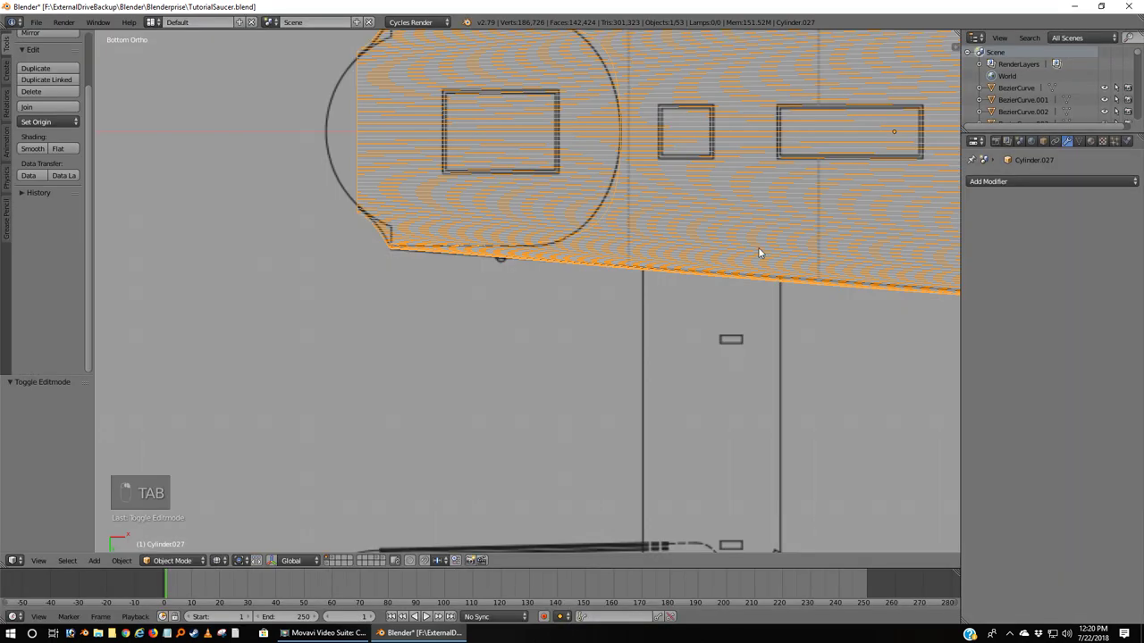
key("z")
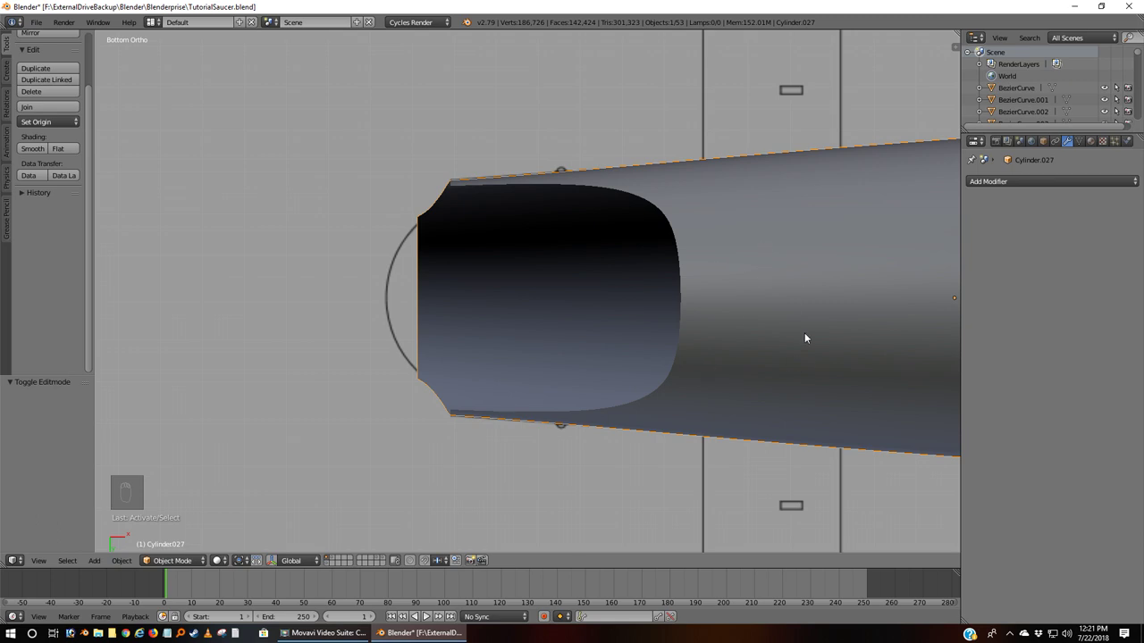
key("Tab")
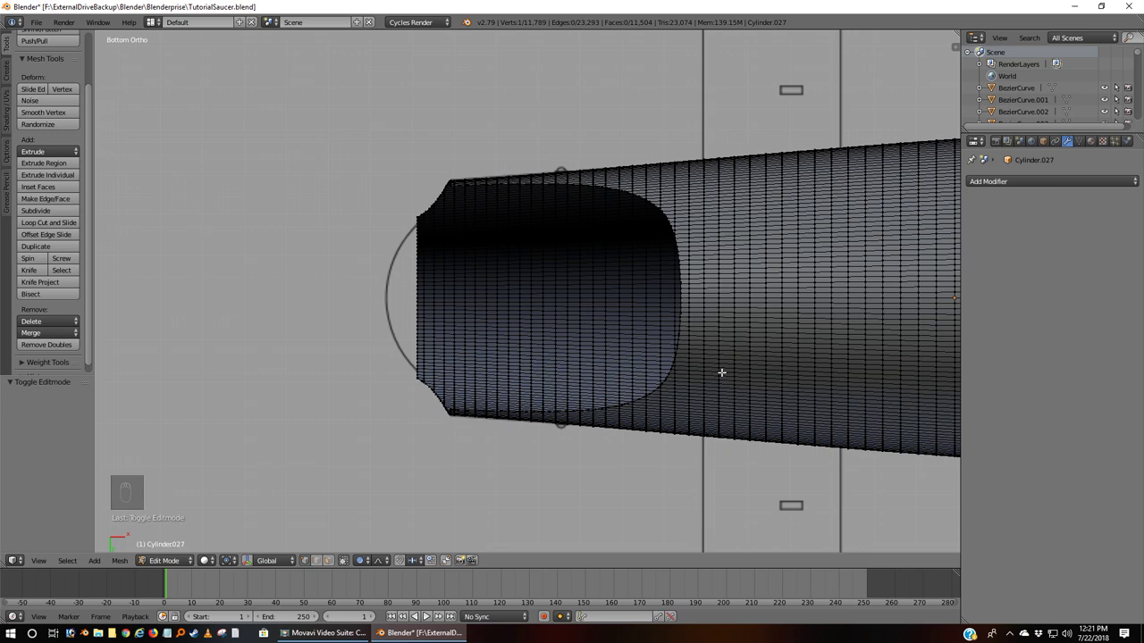
Step: Box-select the upper half of the nacelle mesh in front wireframe view
key("KP_1")
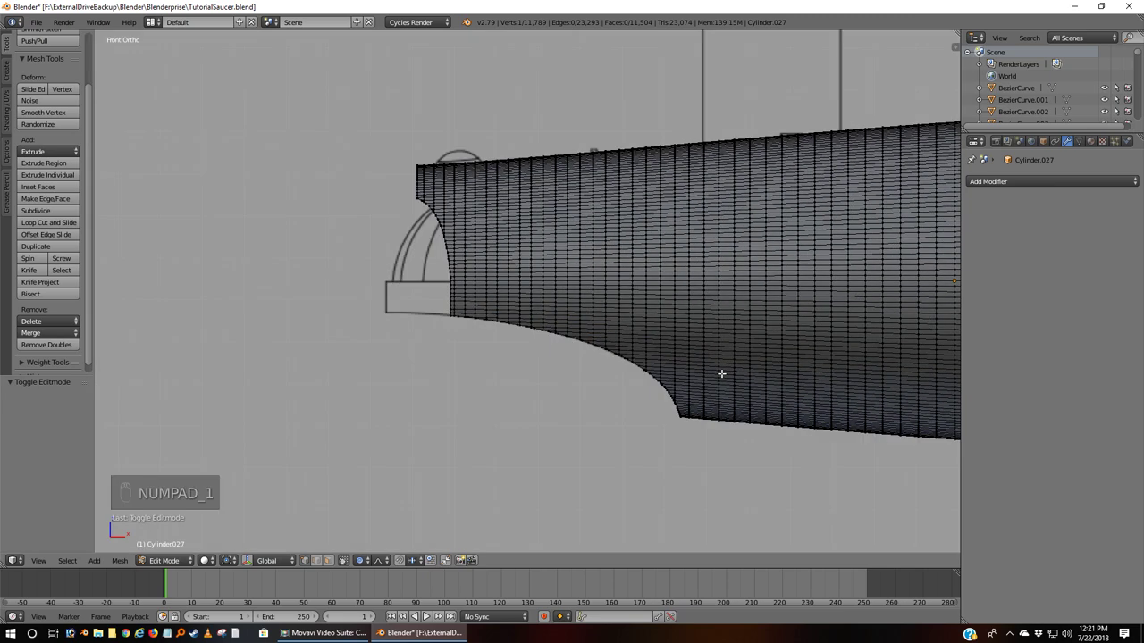
key("z")
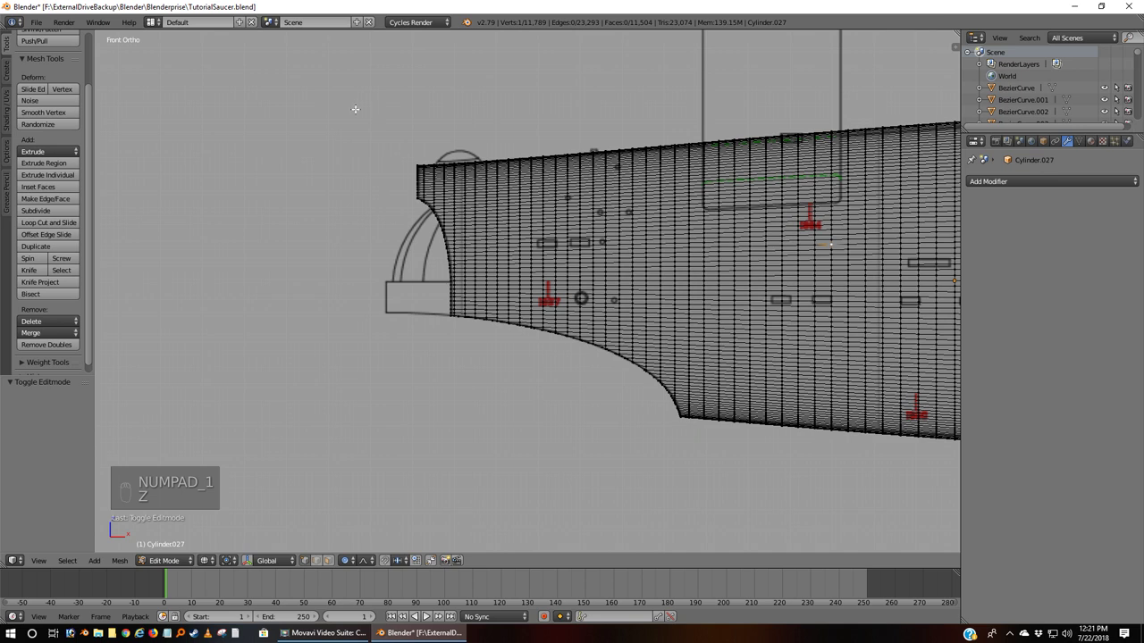
key("b")
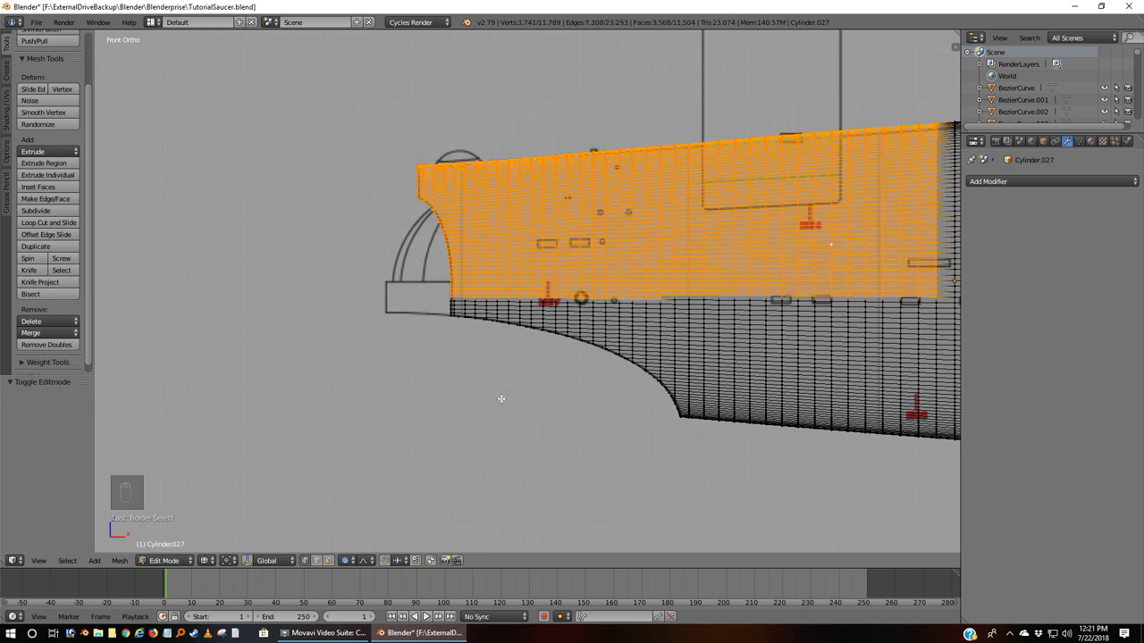
Step: Hide the selected upper vertices and view the remaining lower boundary from below in solid shading
key("h")
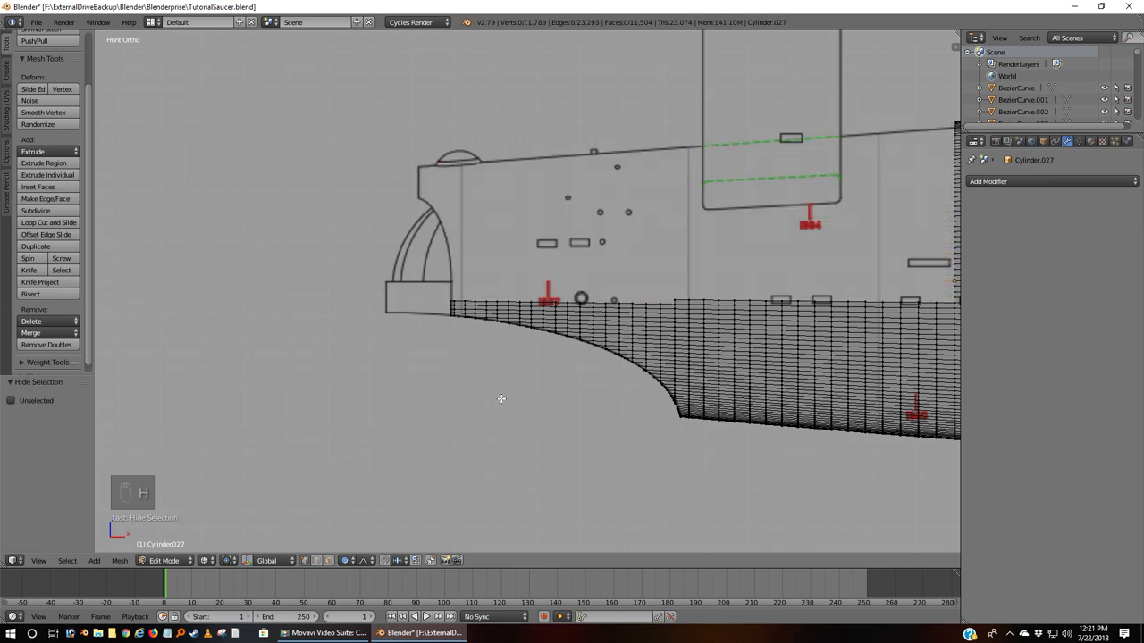
key("ctrl+KP_7")
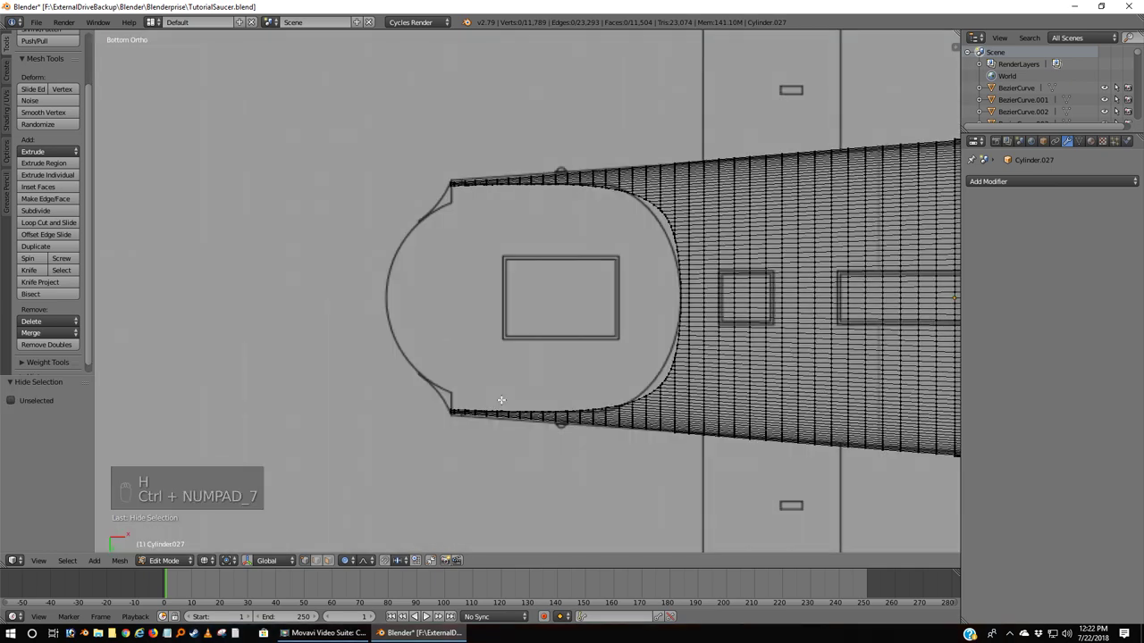
key("z")
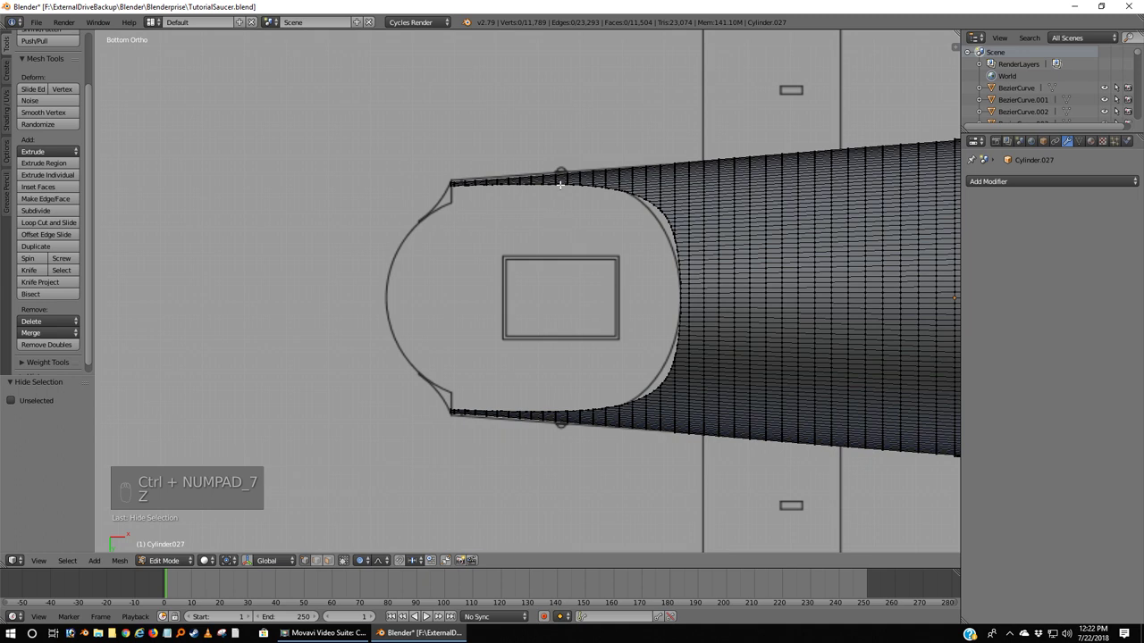
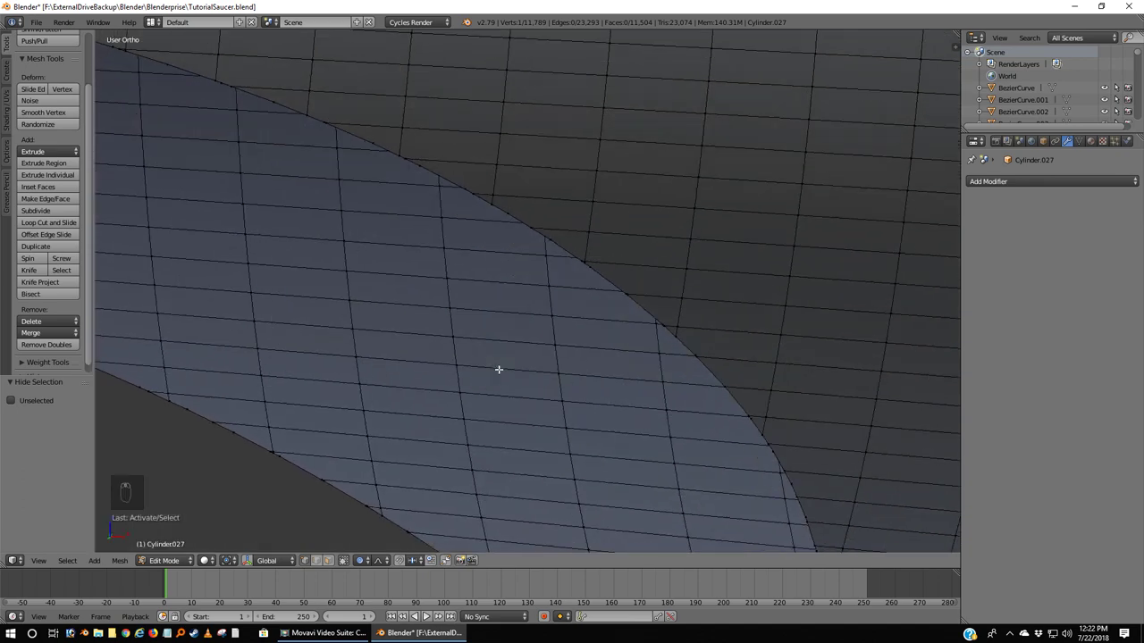
key("ctrl+KP_7")
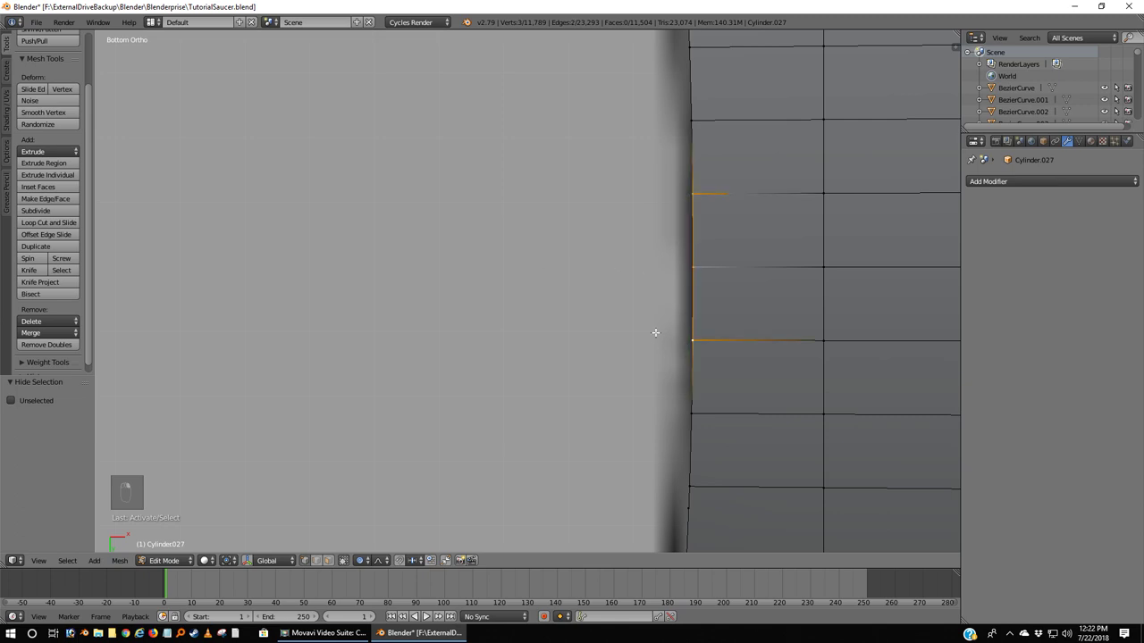
Step: Make a face spanning the three selected boundary vertices
key("f")
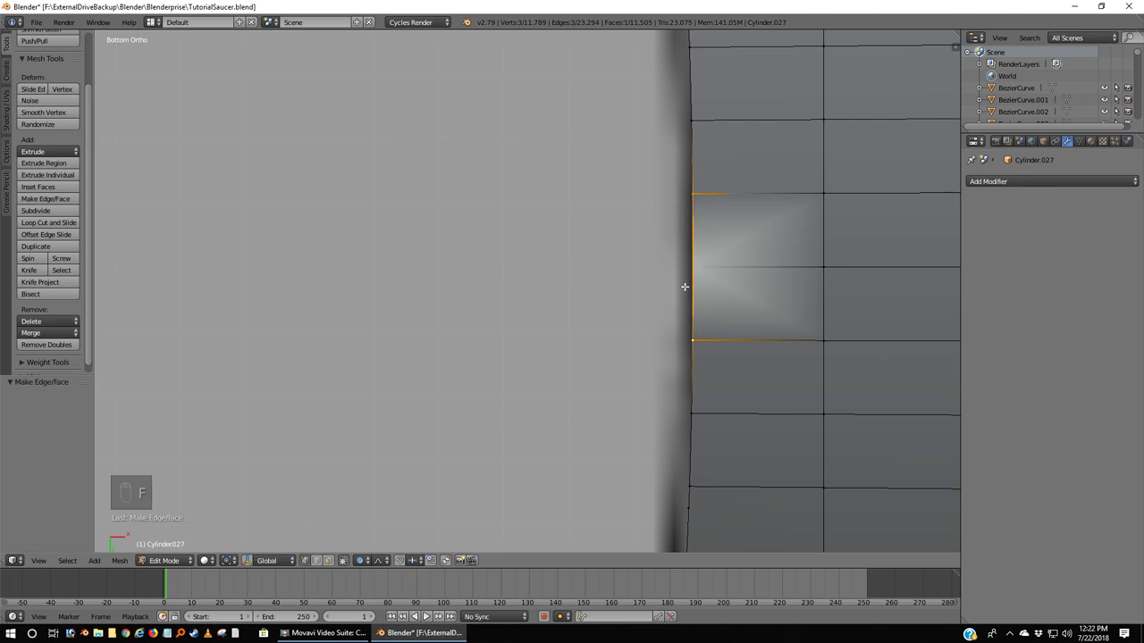
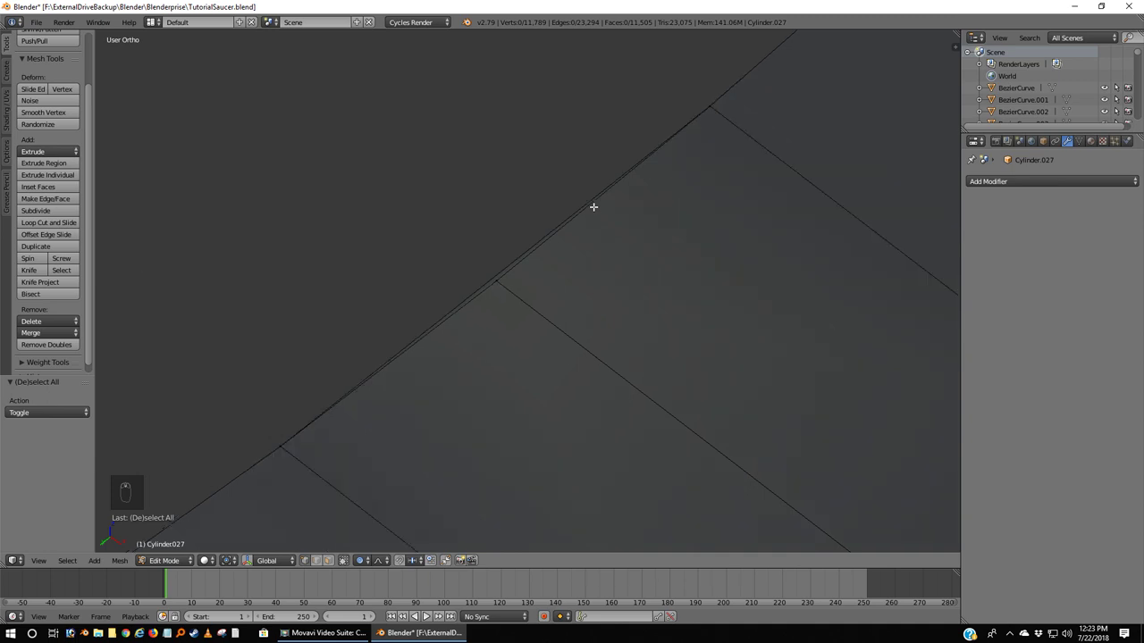
Step: Undo the last fill and clear the selection before building the next boundary faces
key("ctrl+z")
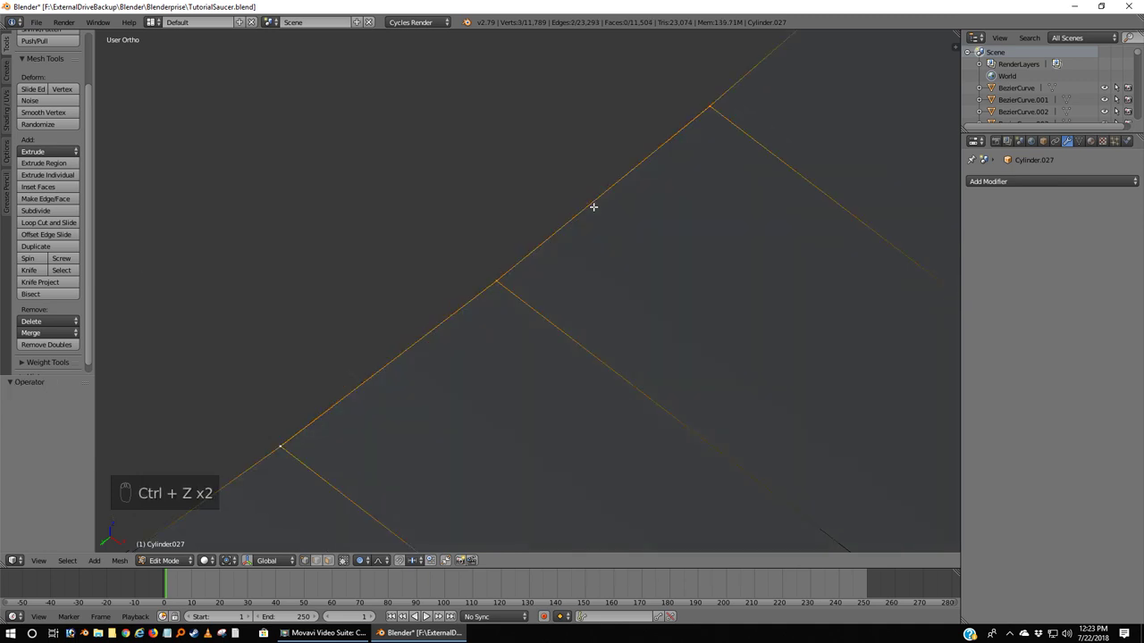
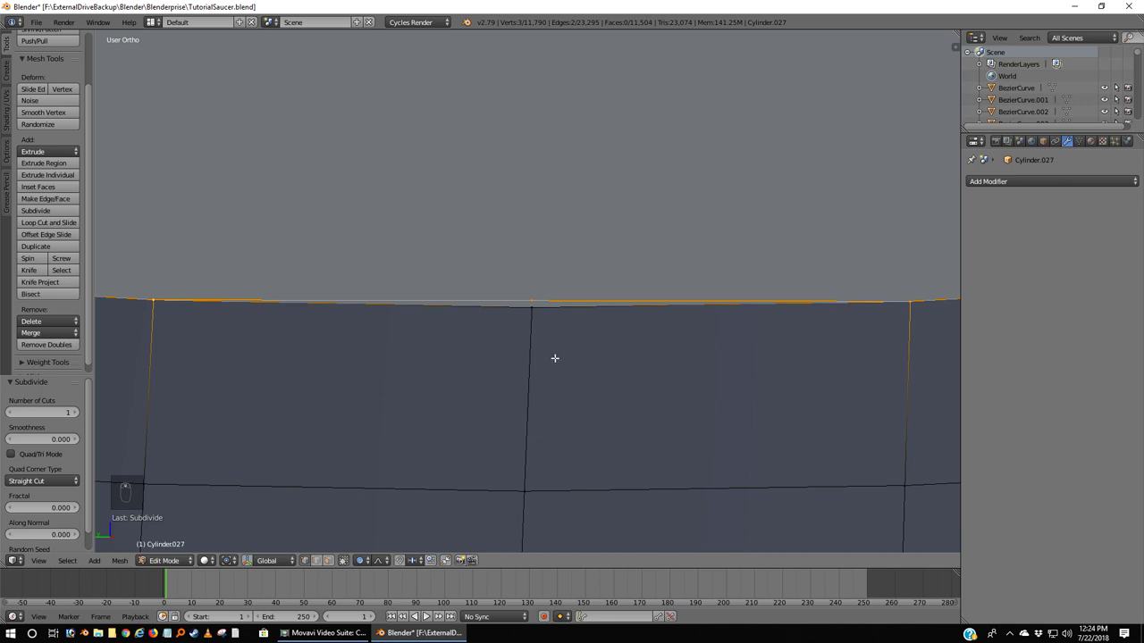
key("a")
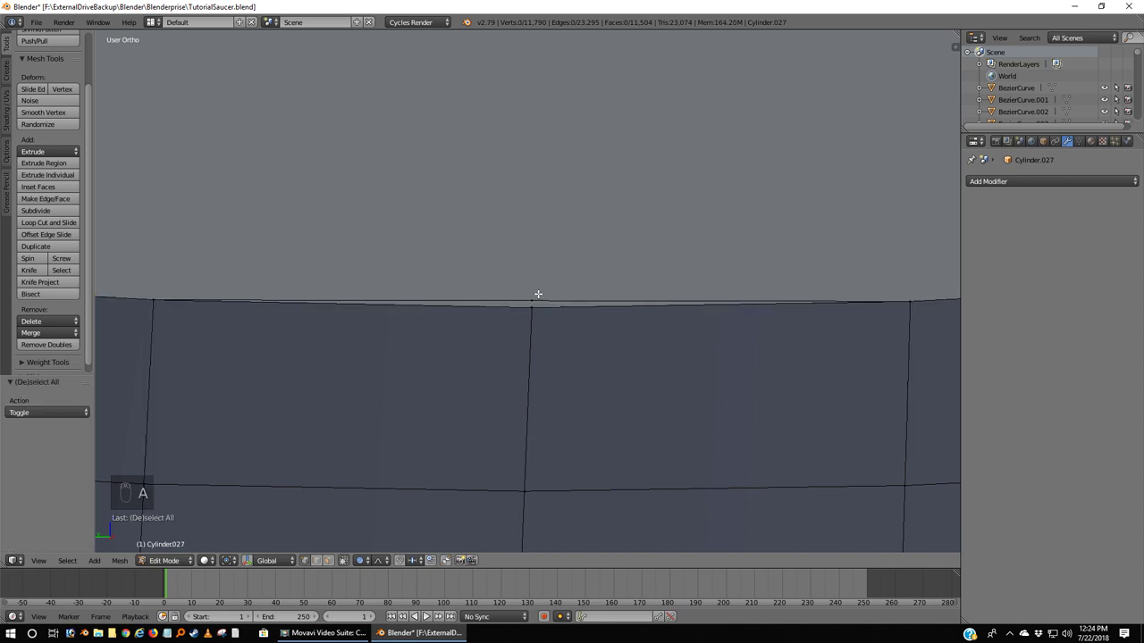
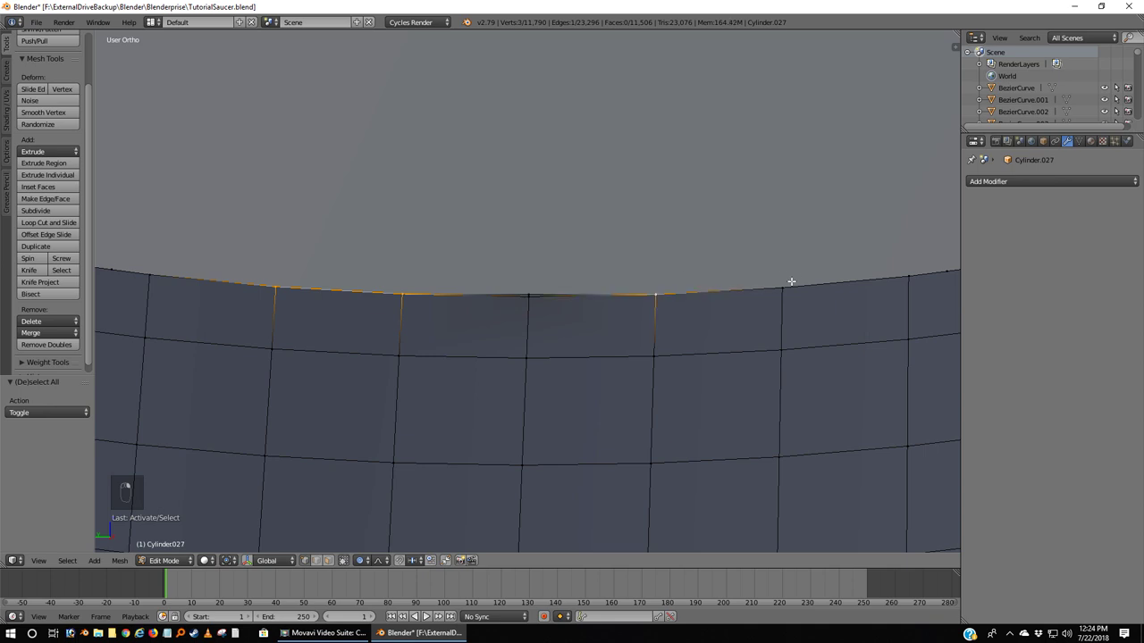
Step: Fill a face across four vertices on the cap's open edge, view it from below, and deselect everything
key("f")
key("ctrl+KP_7")
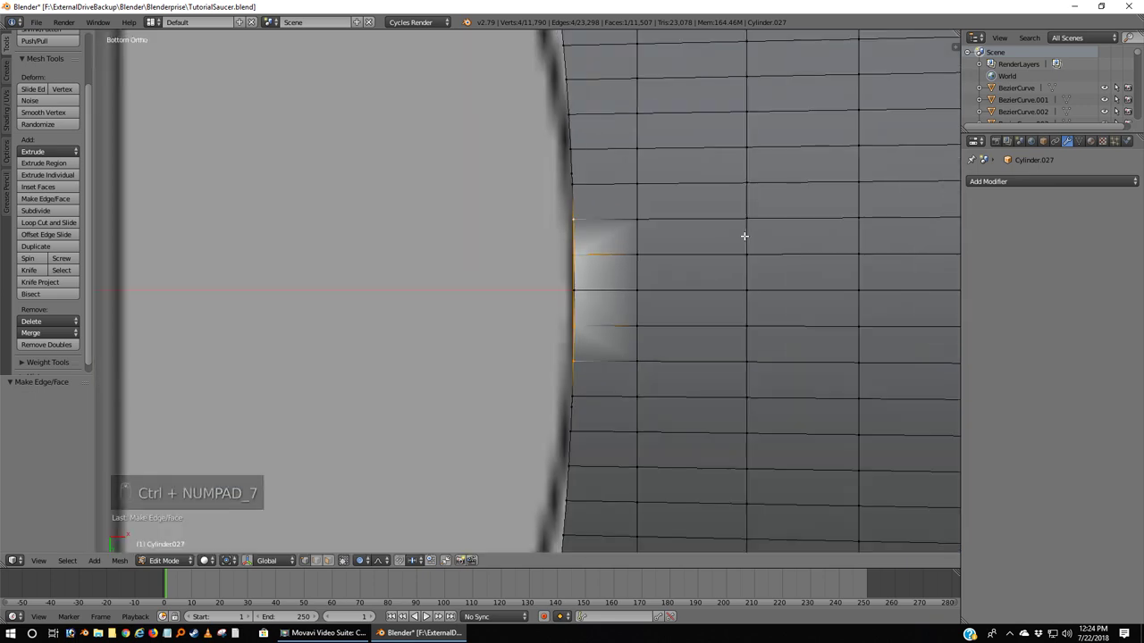
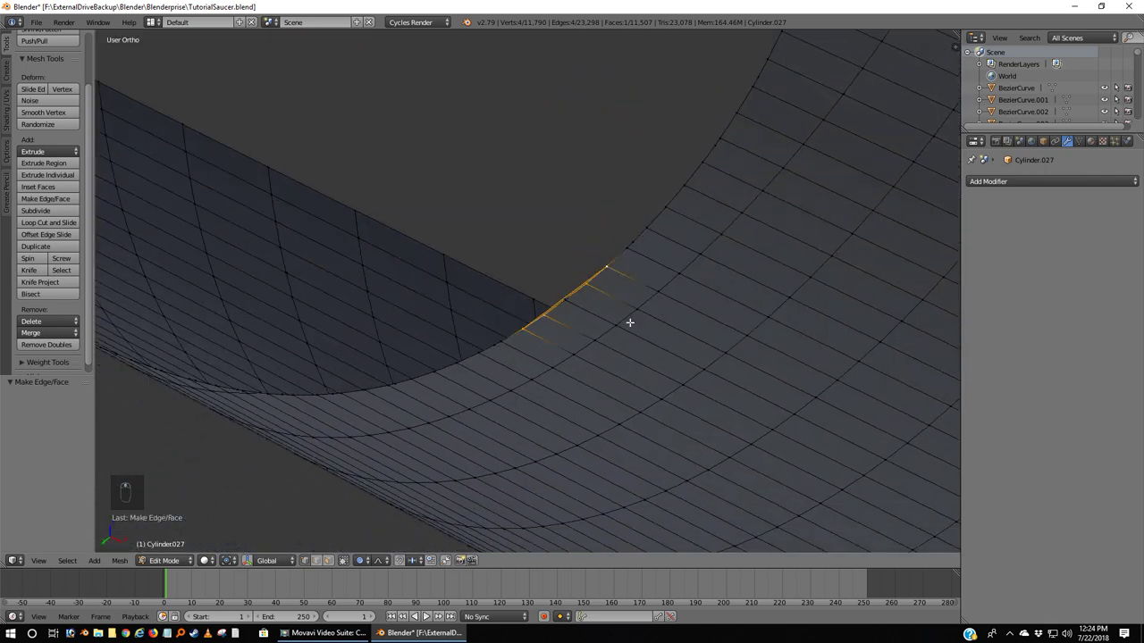
key("ctrl+KP_7")
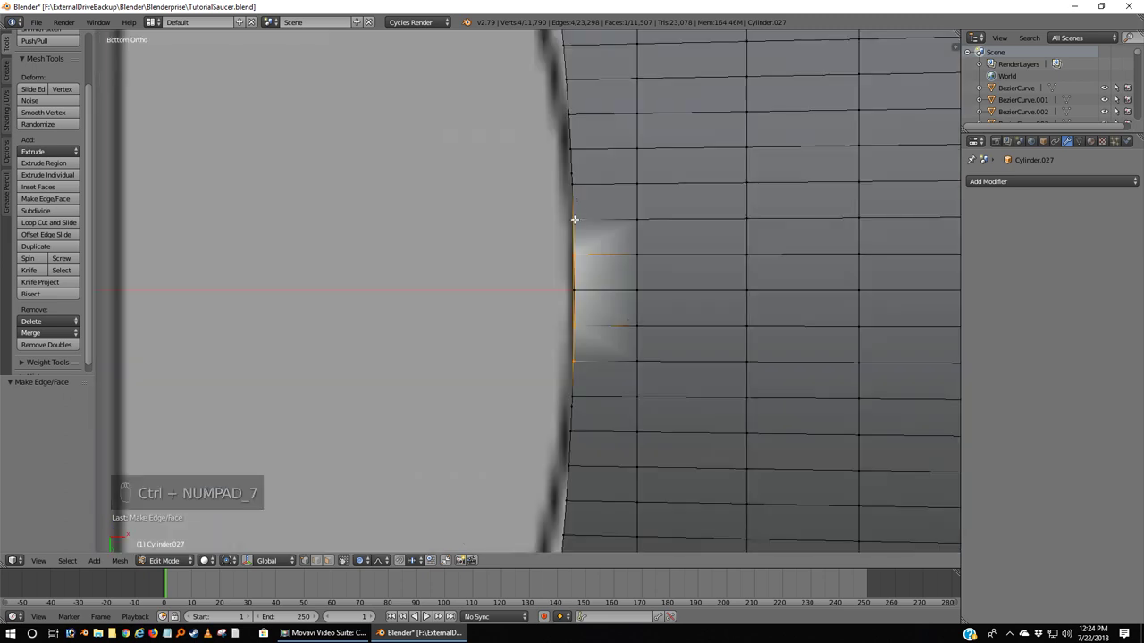
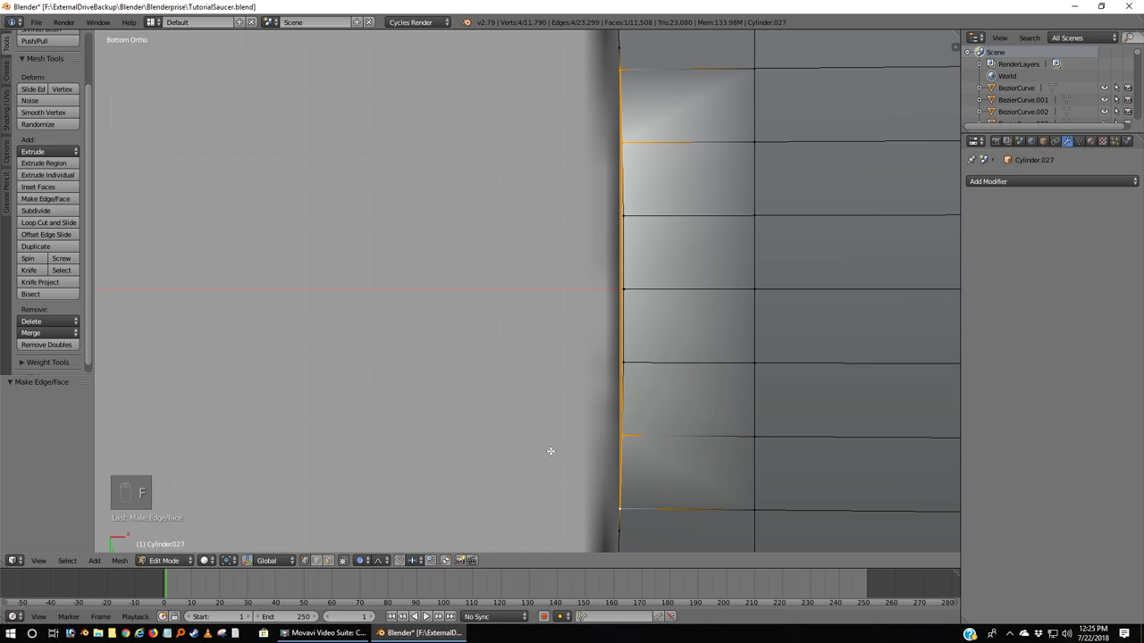
key("a")
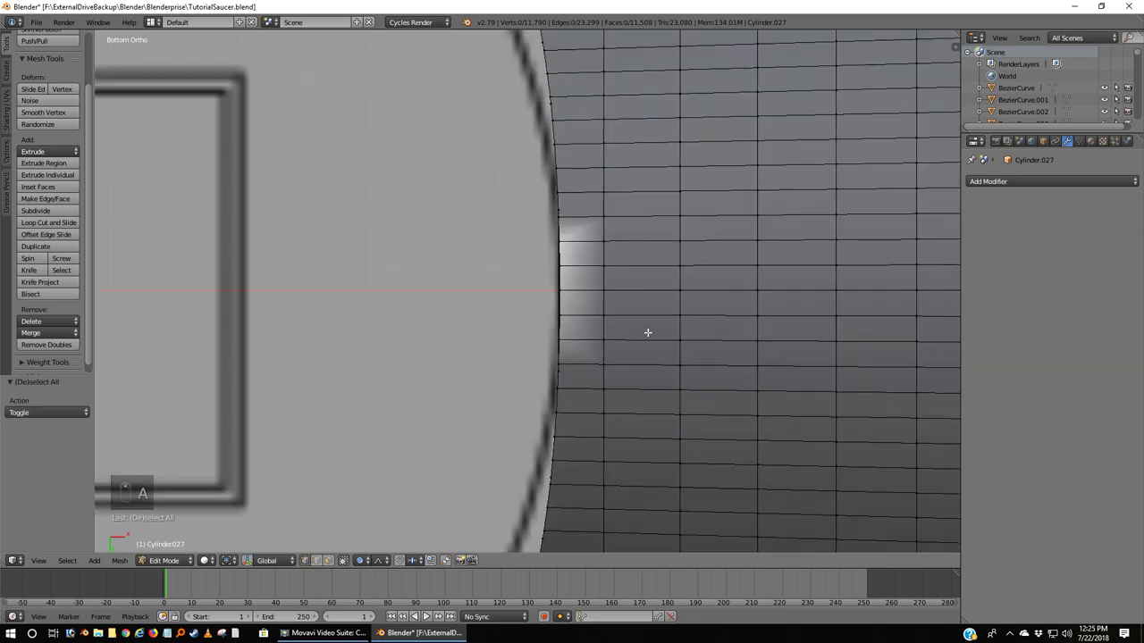
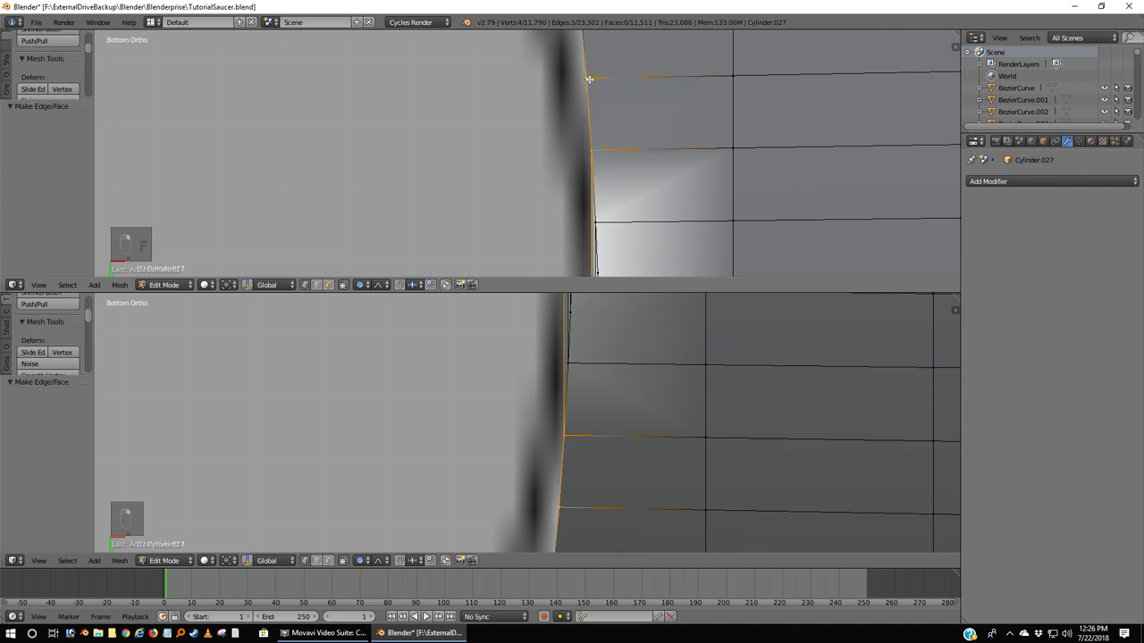
Step: Fill eleven successive faces between vertex pairs along the cap's trimmed rim
key("f")
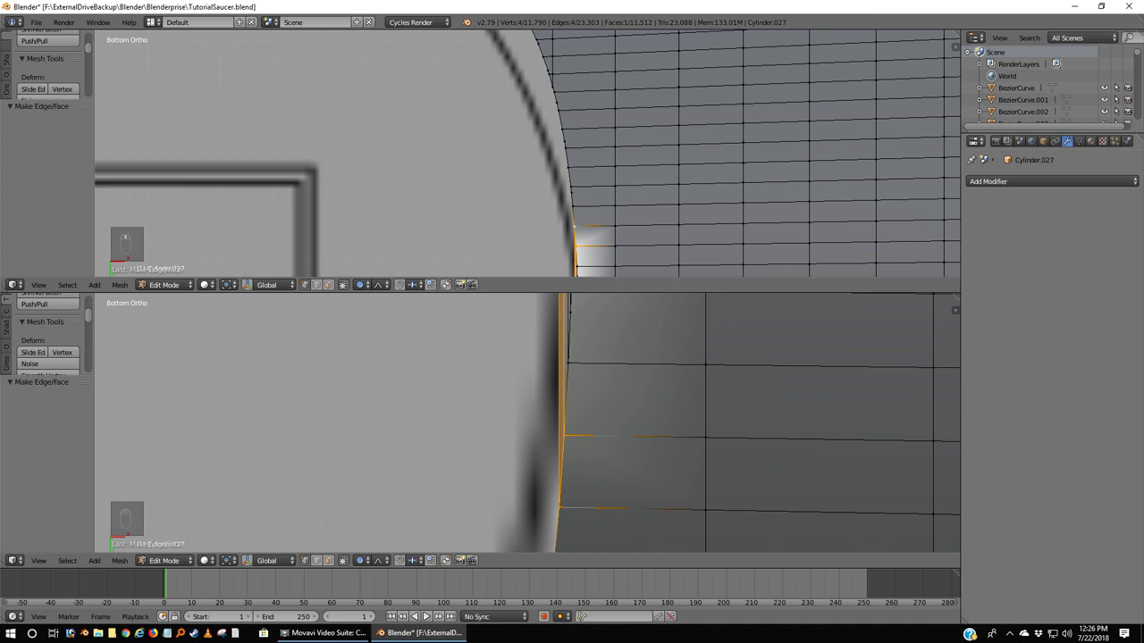
key("f")
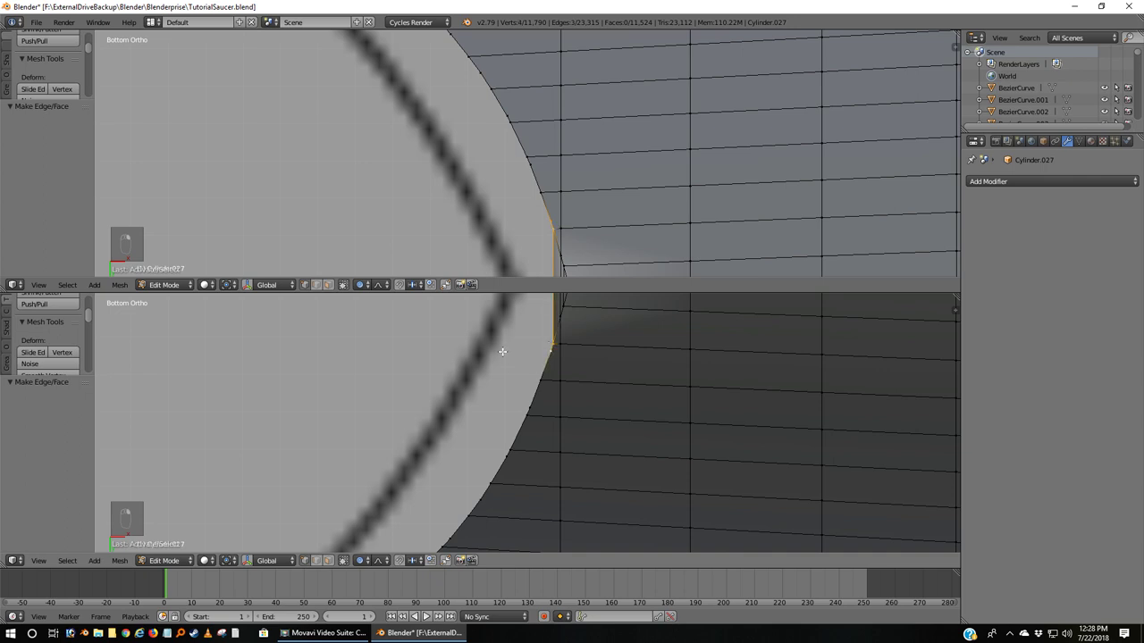
key("f")
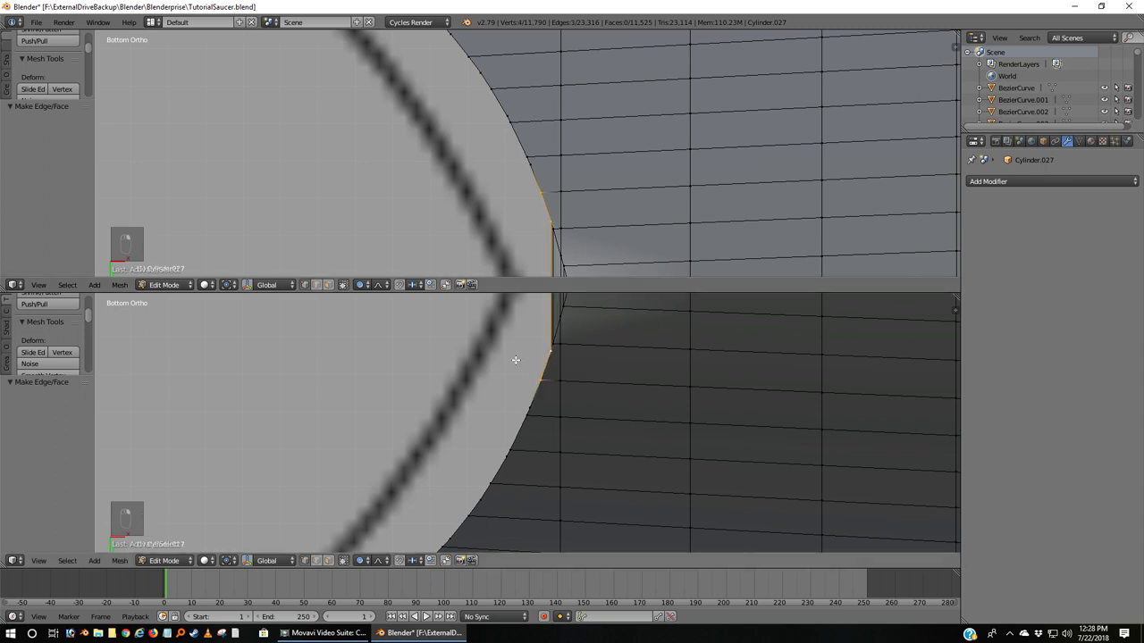
key("f")
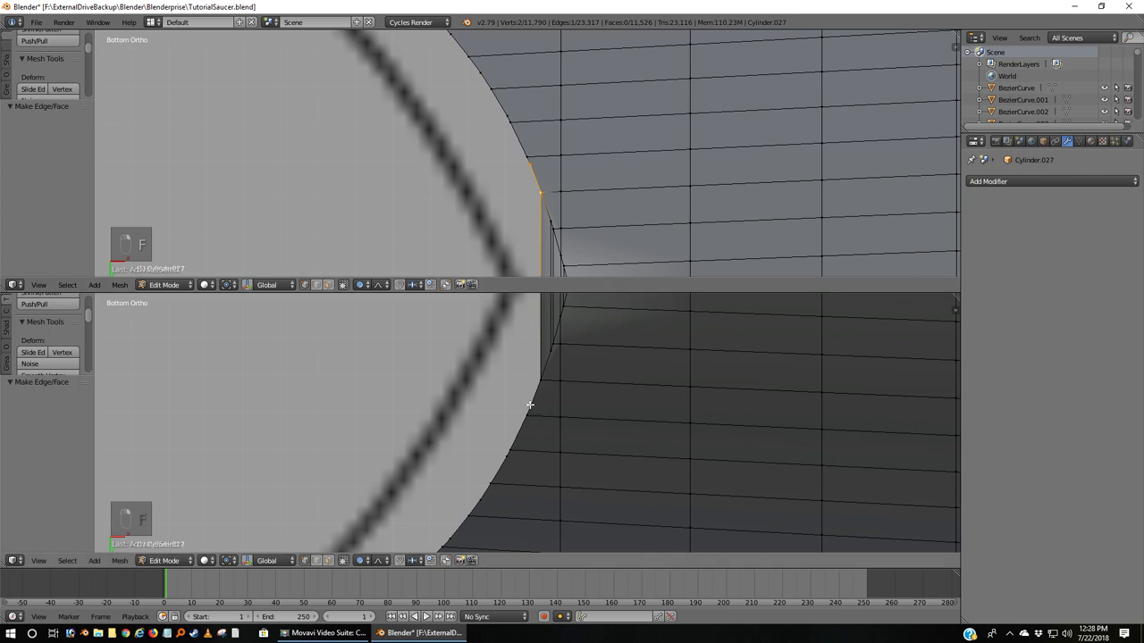
key("f")
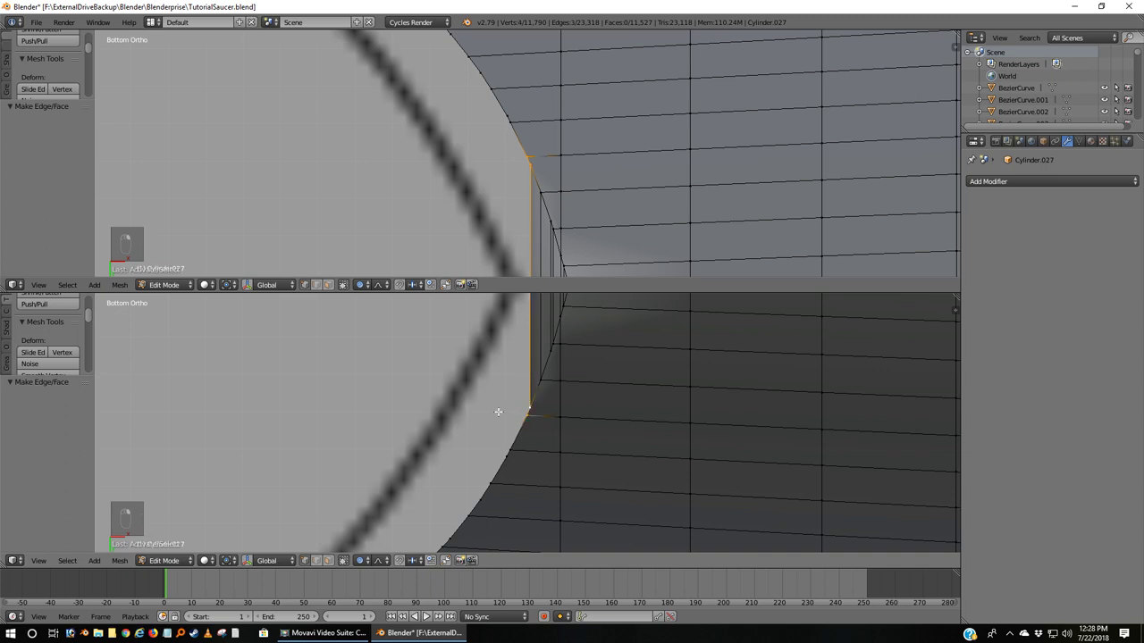
key("f")
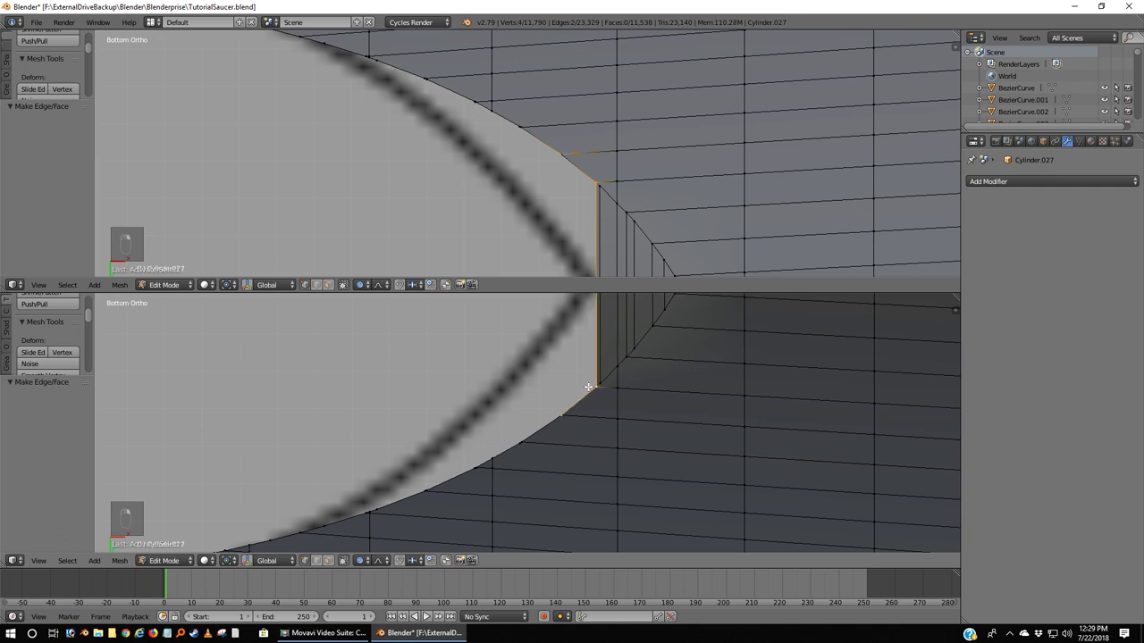
key("f")
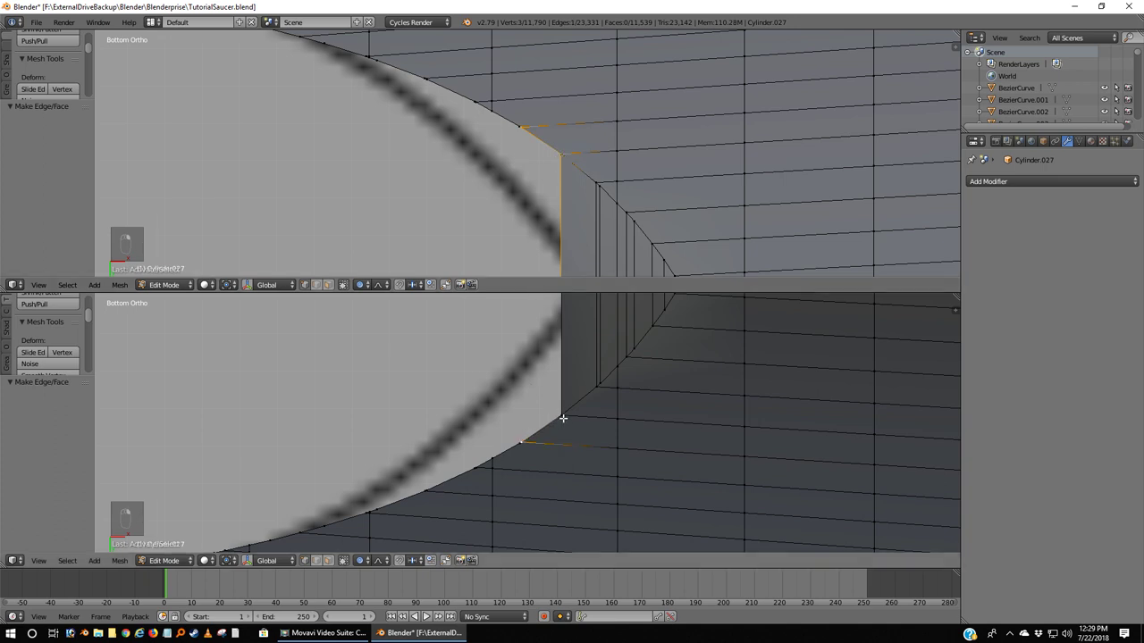
key("f")
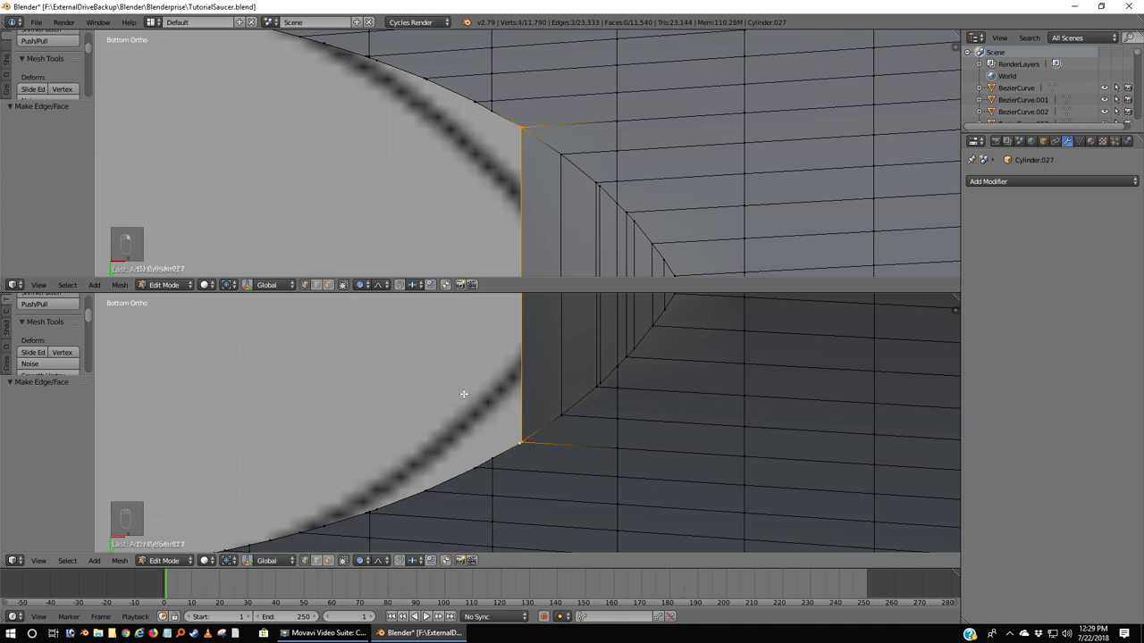
key("f")
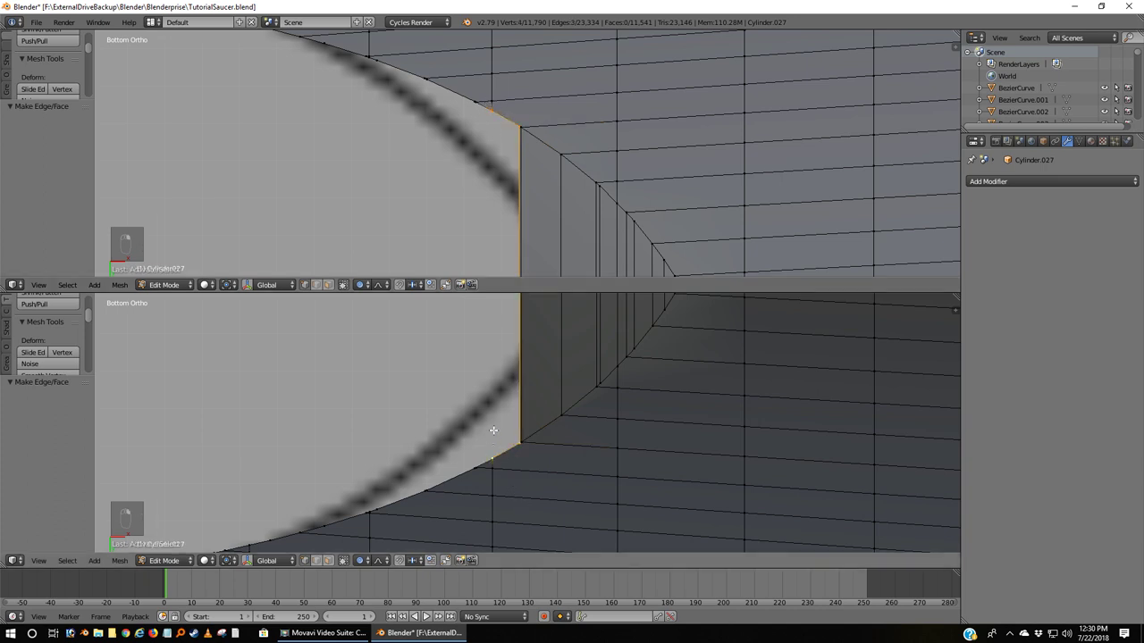
key("f")
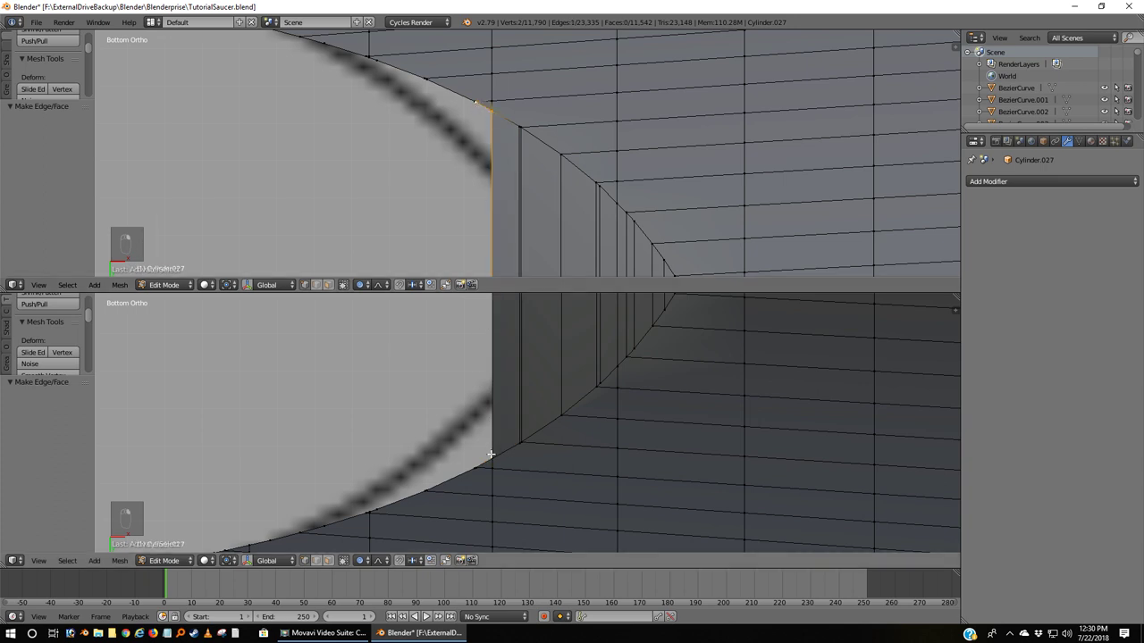
key("f")
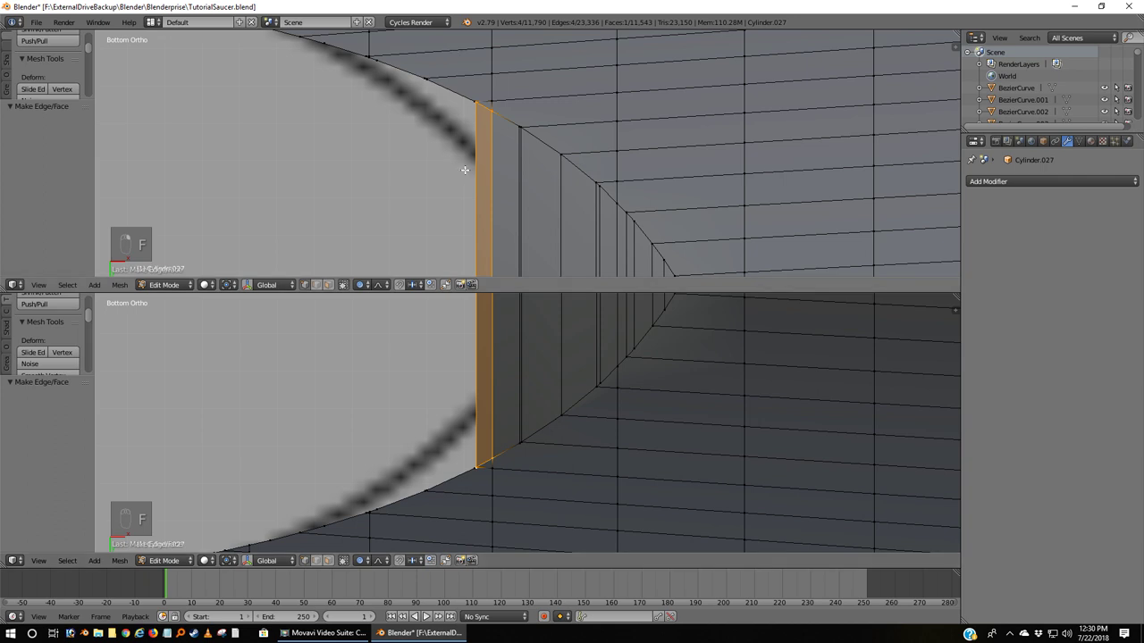
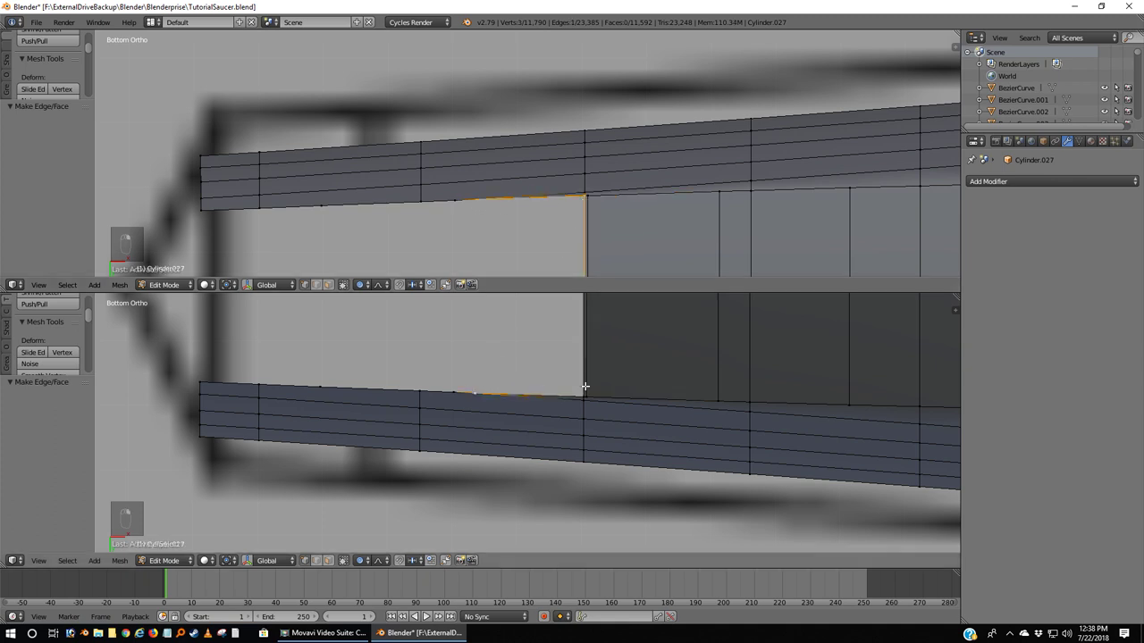
Step: Fill the six remaining faces closing the cap edge, then leave the mesh with nothing selected
key("f")
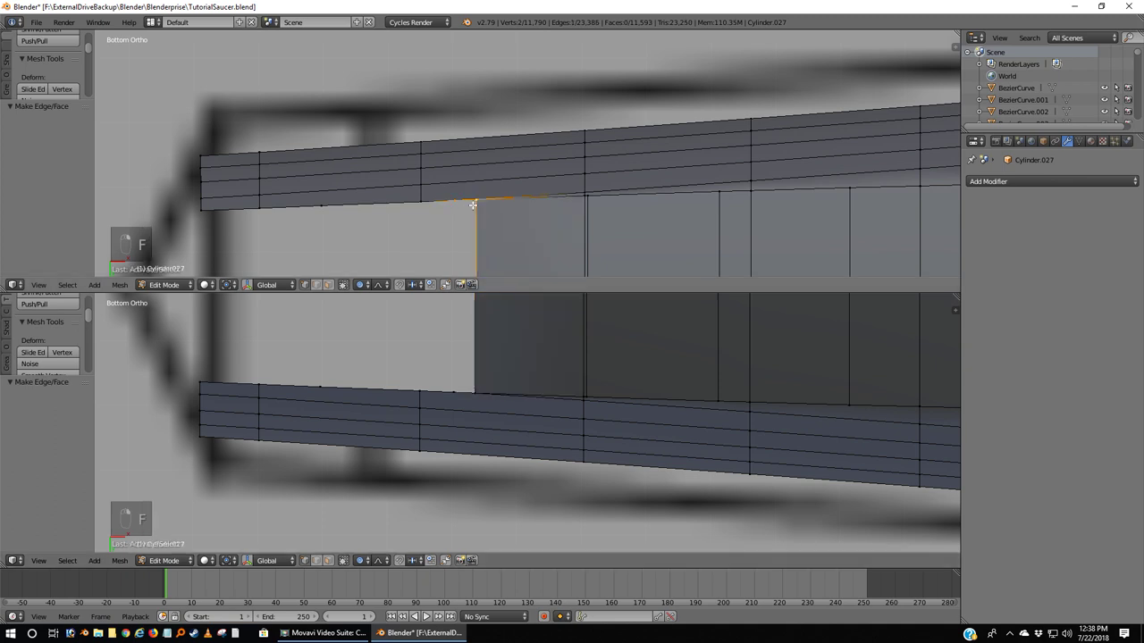
key("f")
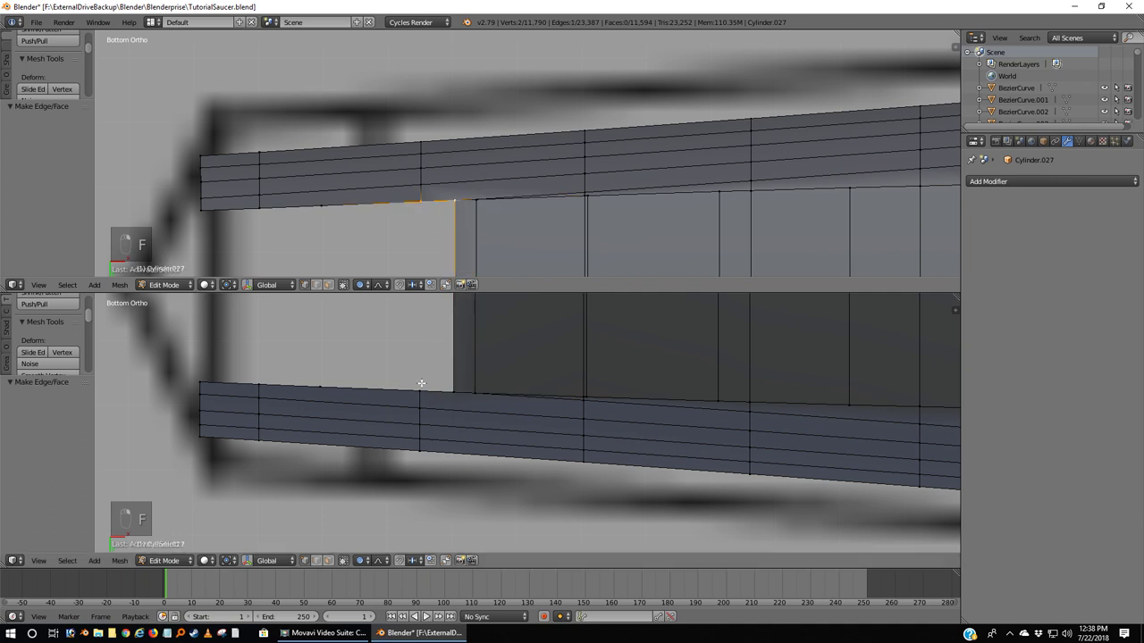
key("f")
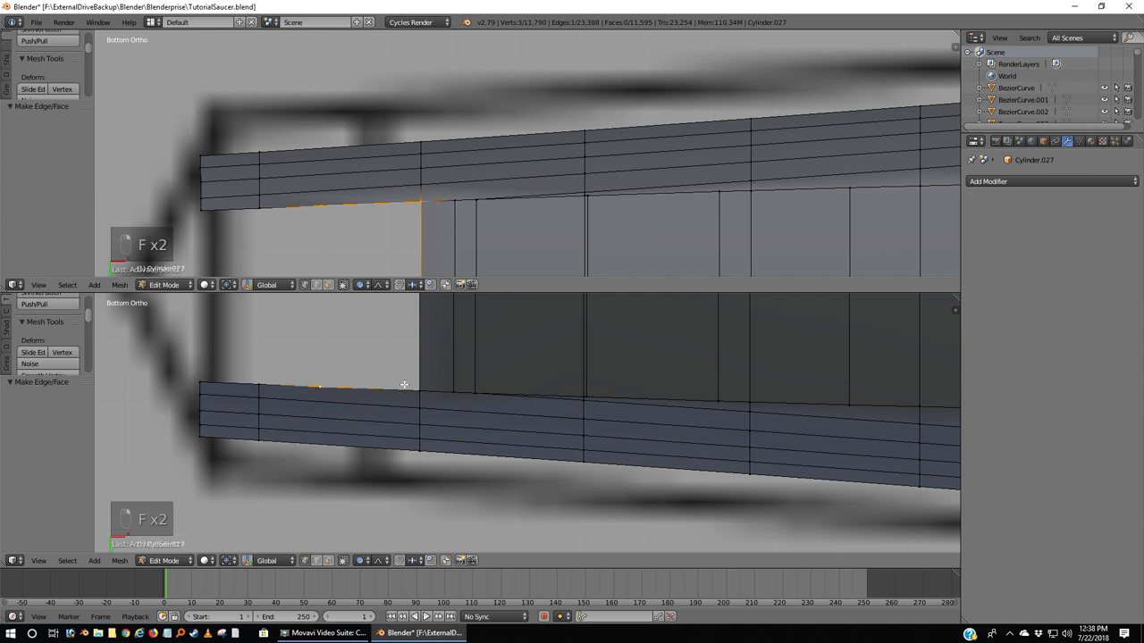
key("f")
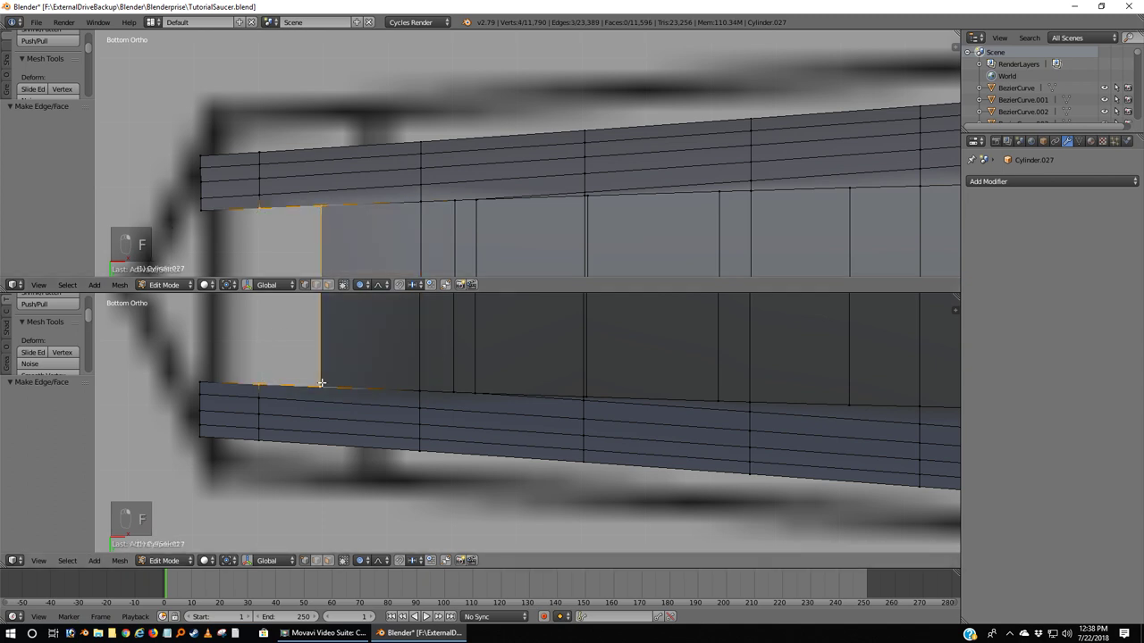
key("f")
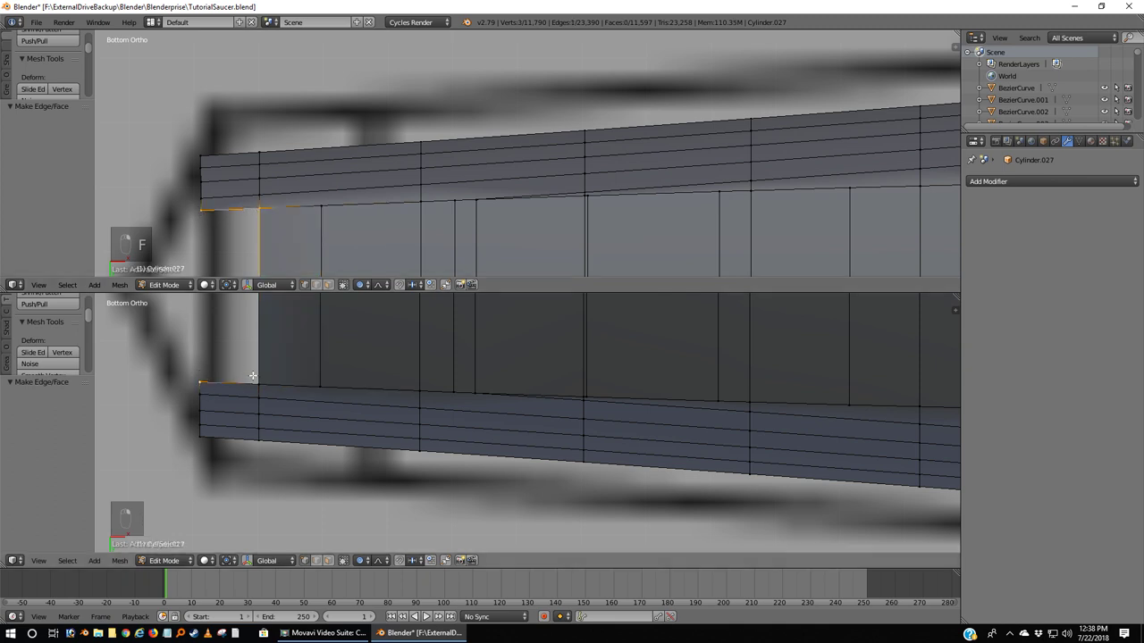
key("f")
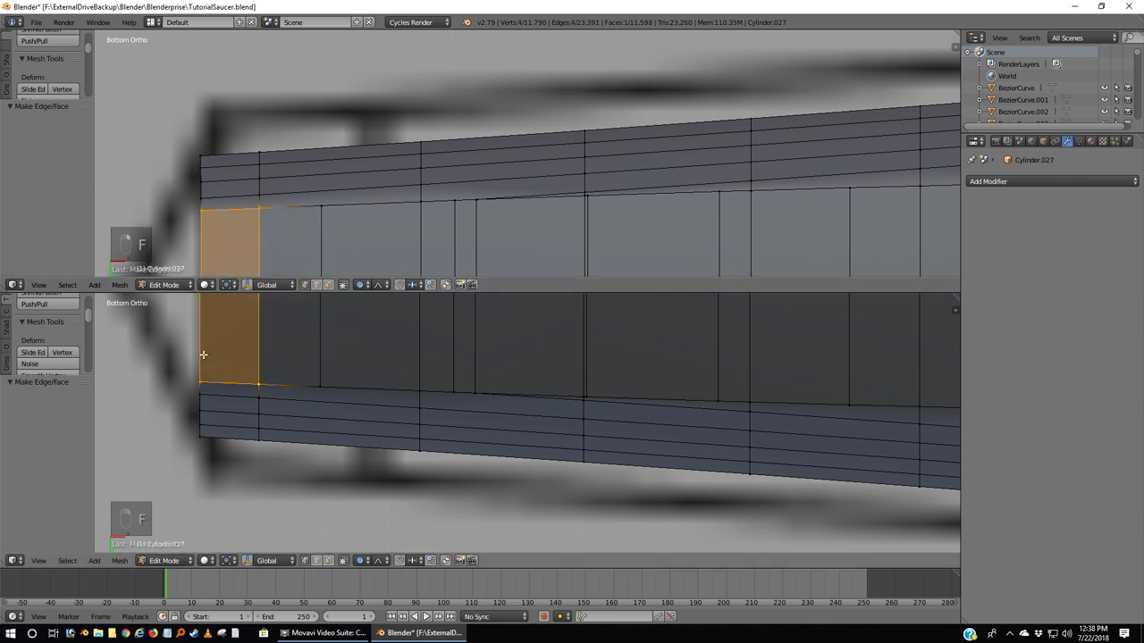
key("a")
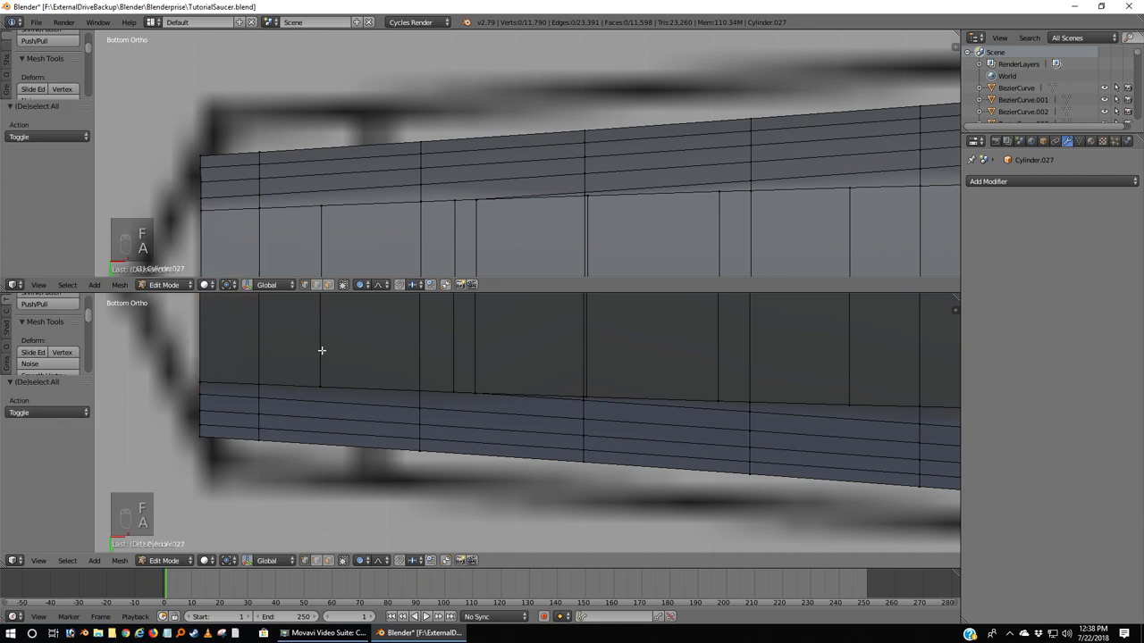
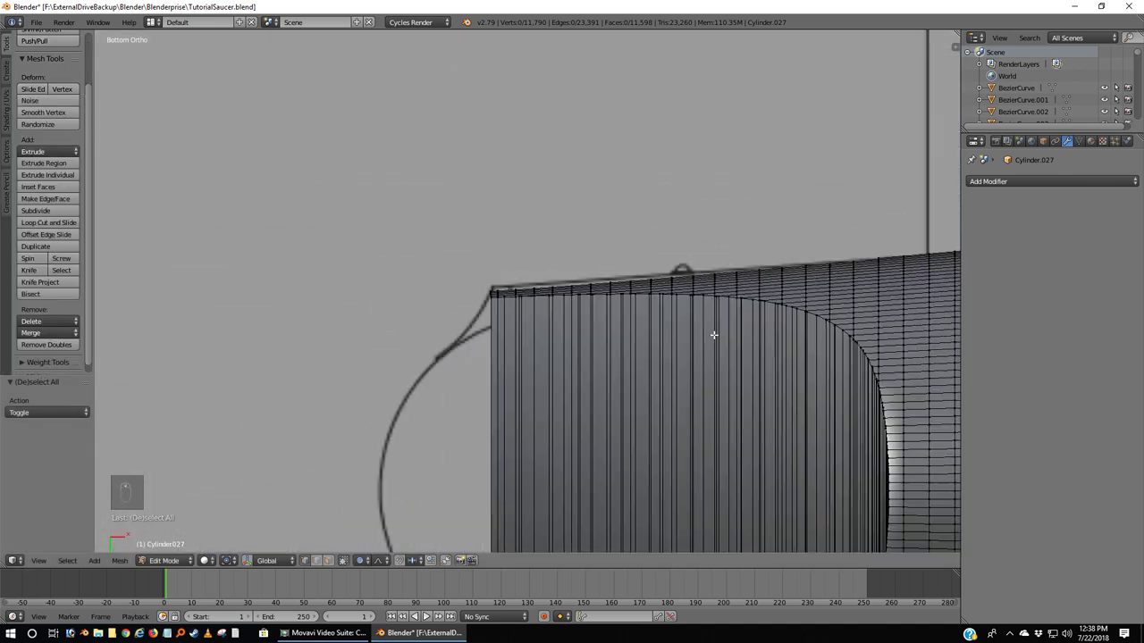
Step: Apply an Edge Split modifier to the nacelle in Object Mode, then reveal and deselect its hidden upper mesh
key("Tab")
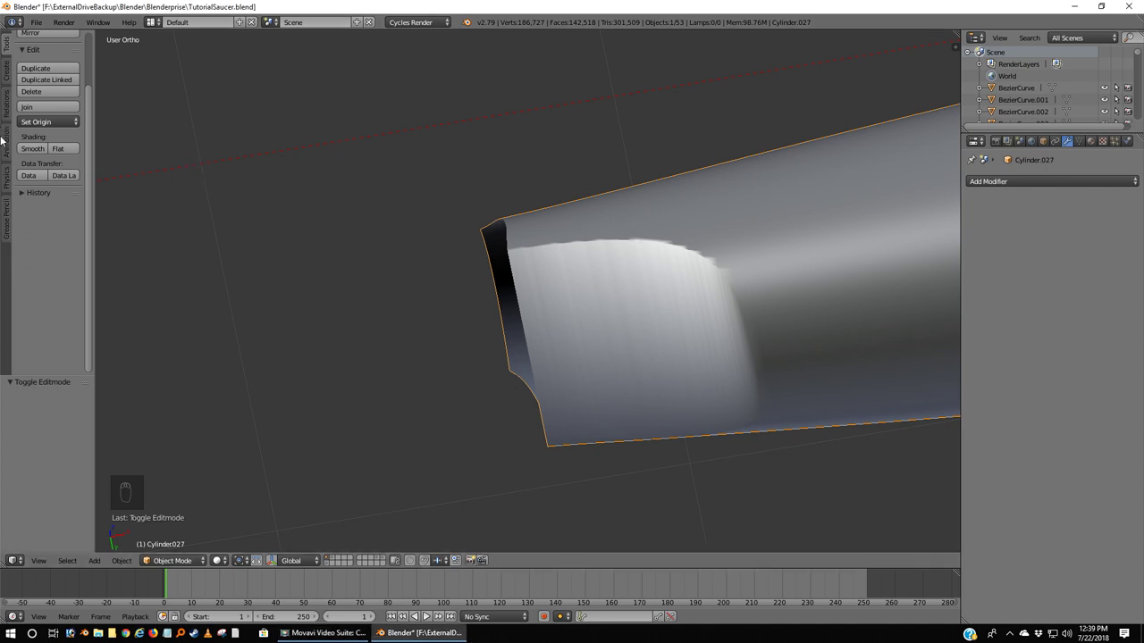
left_click_drag(38, 151, 925, 280)
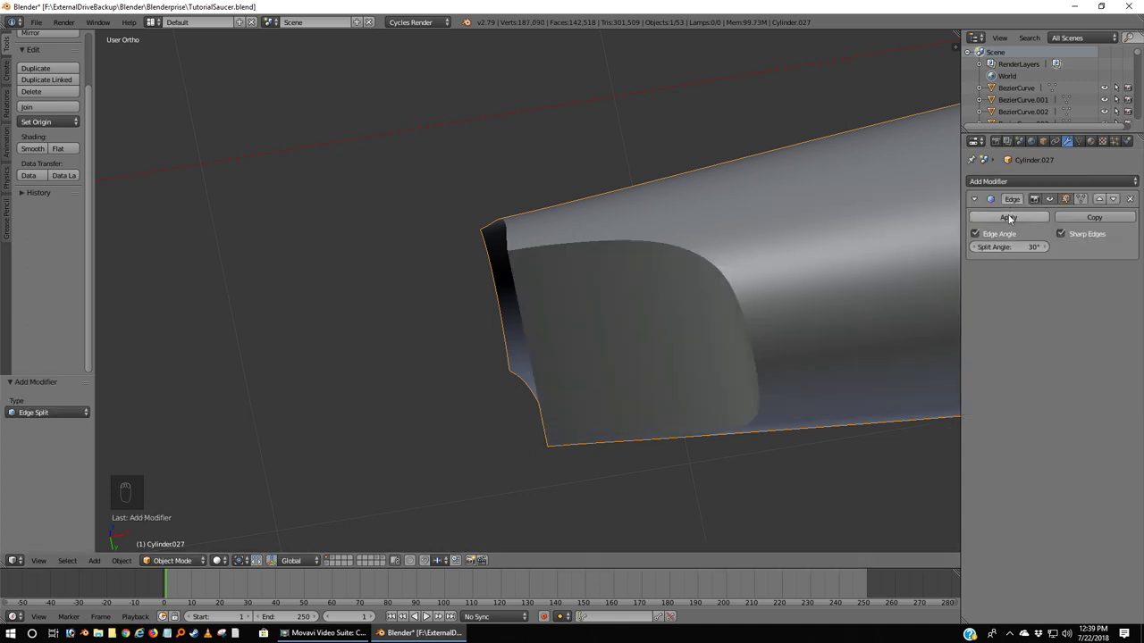
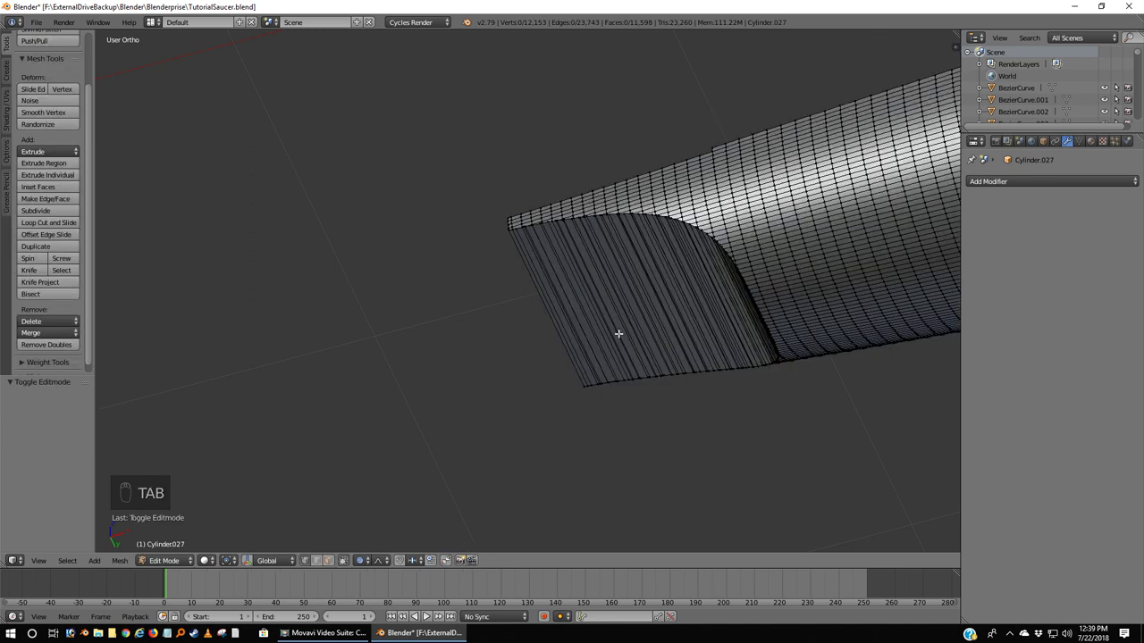
key("alt+h")
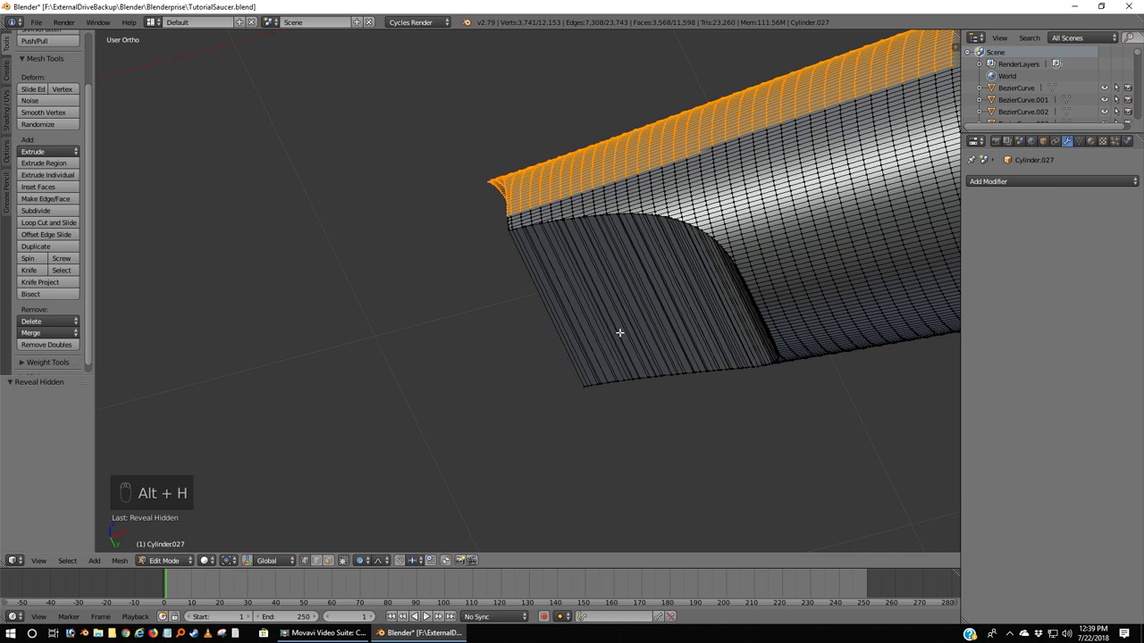
key("a")
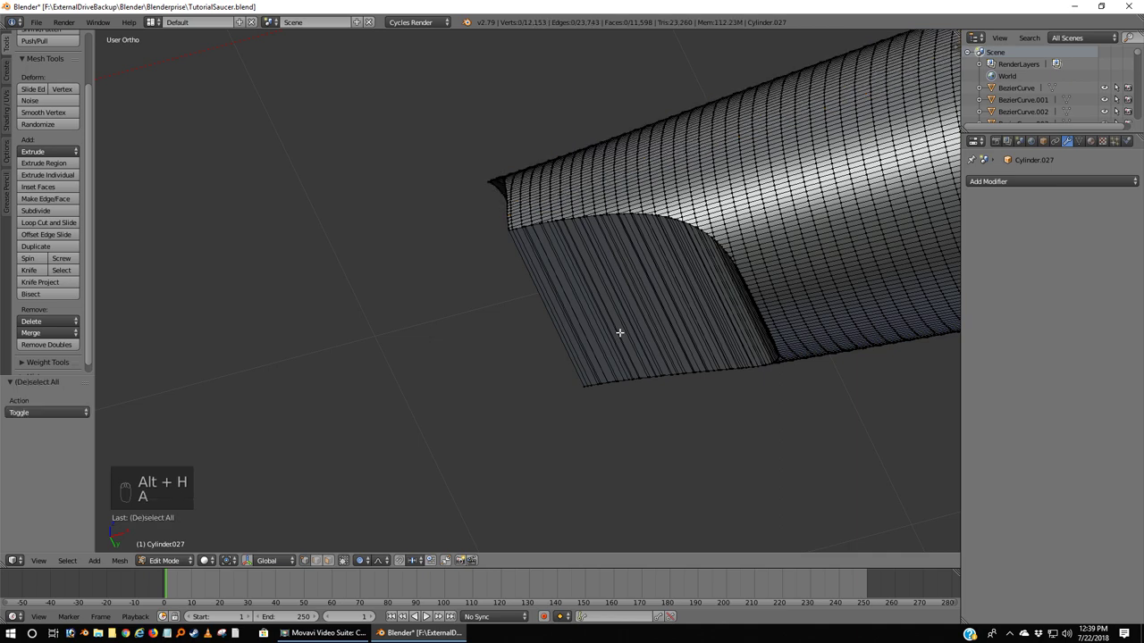
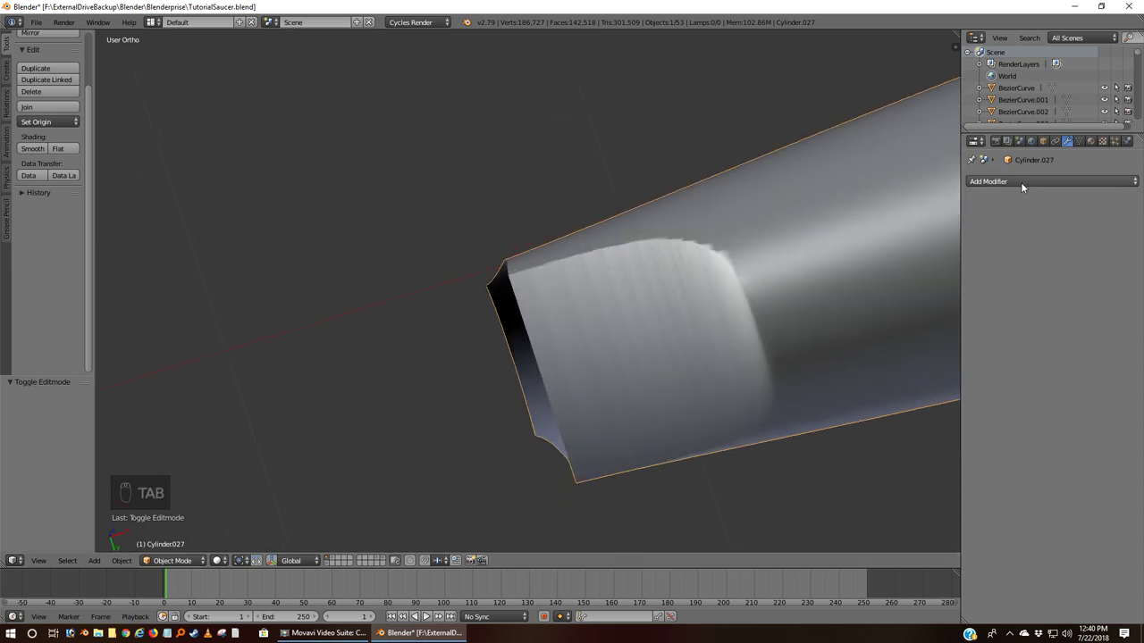
Step: Remove the Edge Split modifier and reopen the nacelle mesh in wireframe front view with nothing selected
left_click_drag(914, 276, 708, 377)
key("KP_1")
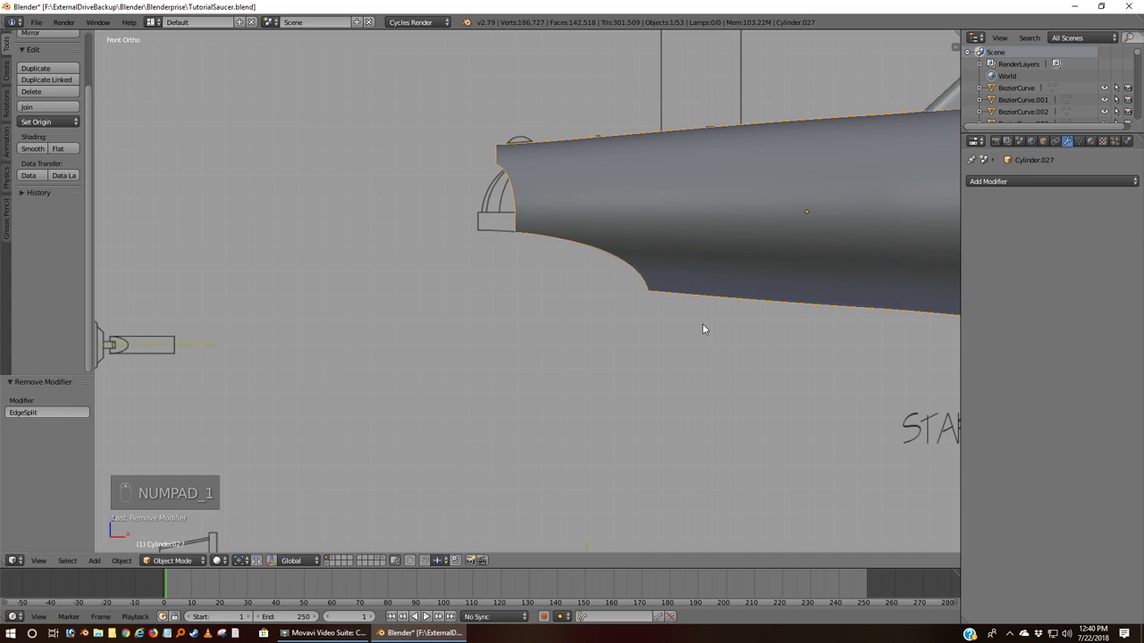
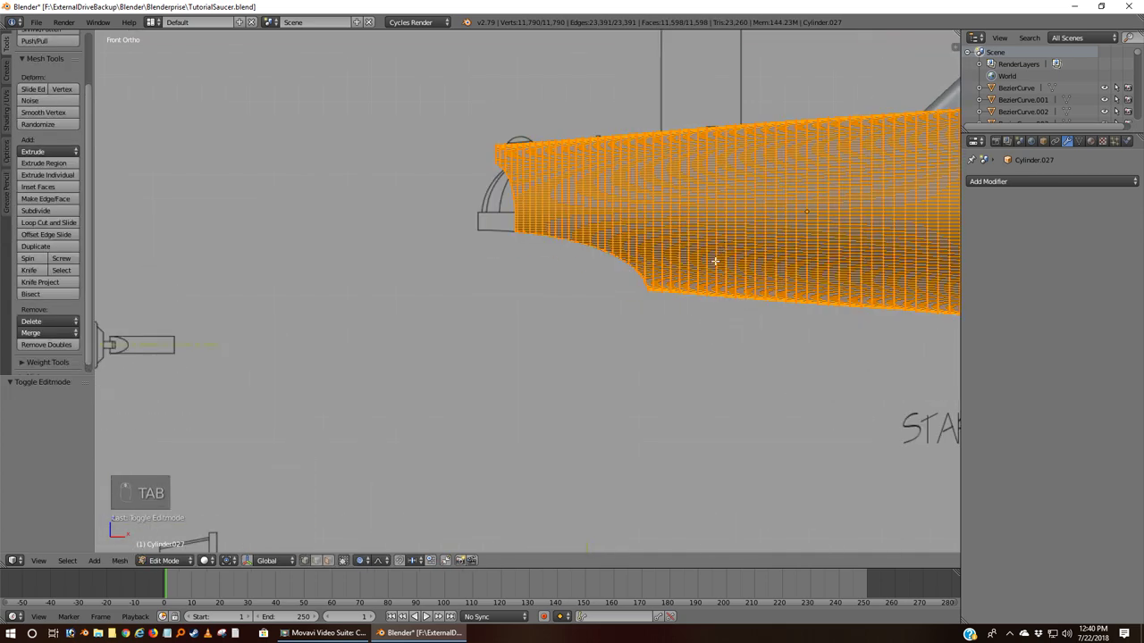
key("z")
key("a")
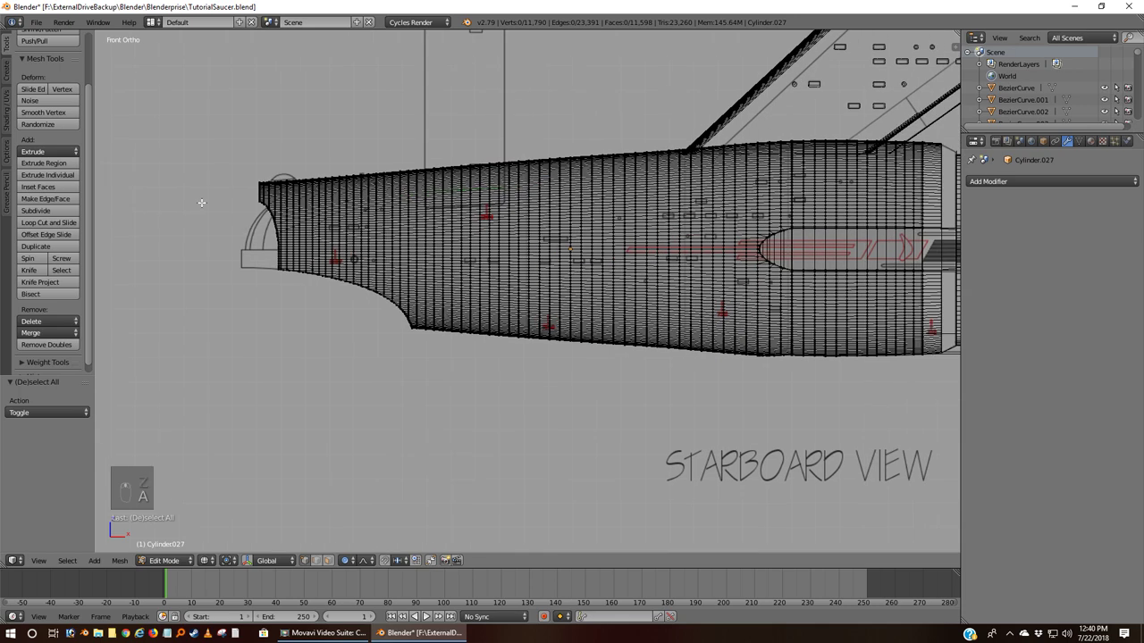
Step: Box-select the upper half of the nacelle mesh and hide it, leaving the underside
key("b")
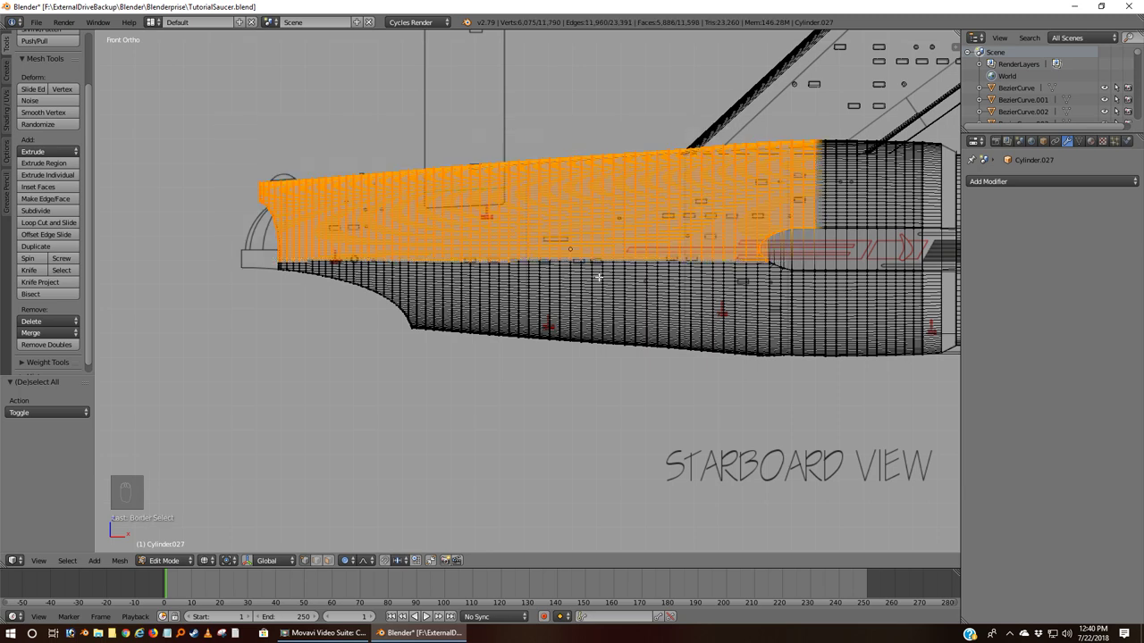
key("h")
Step: From below, box-select unwanted edges across the end cap close-up and delete them
key("ctrl+KP_7")
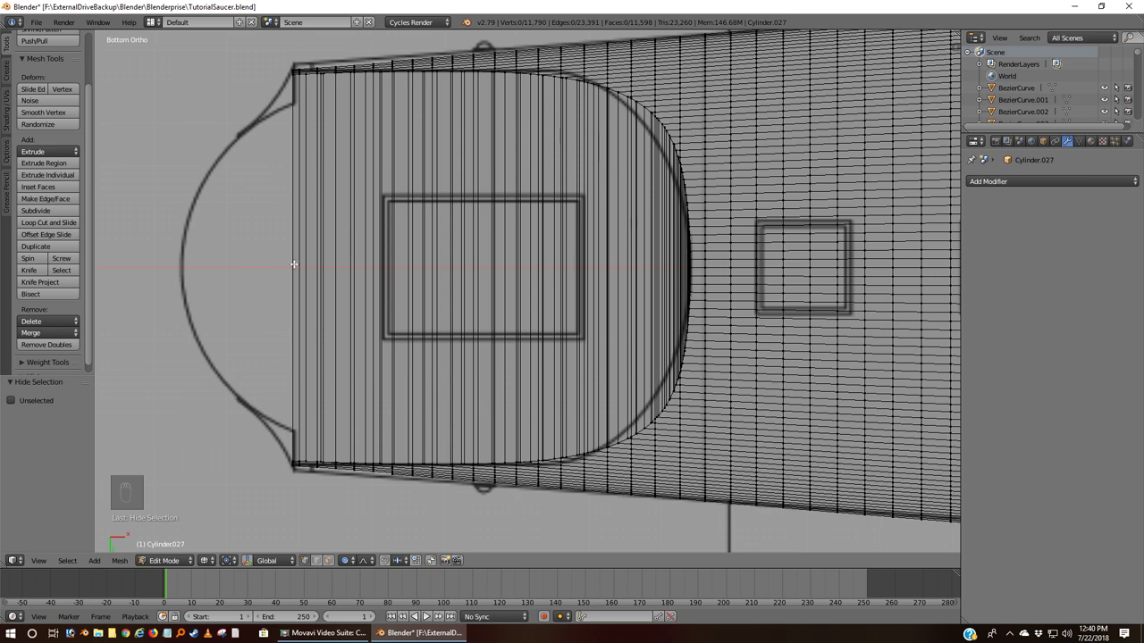
key("b")
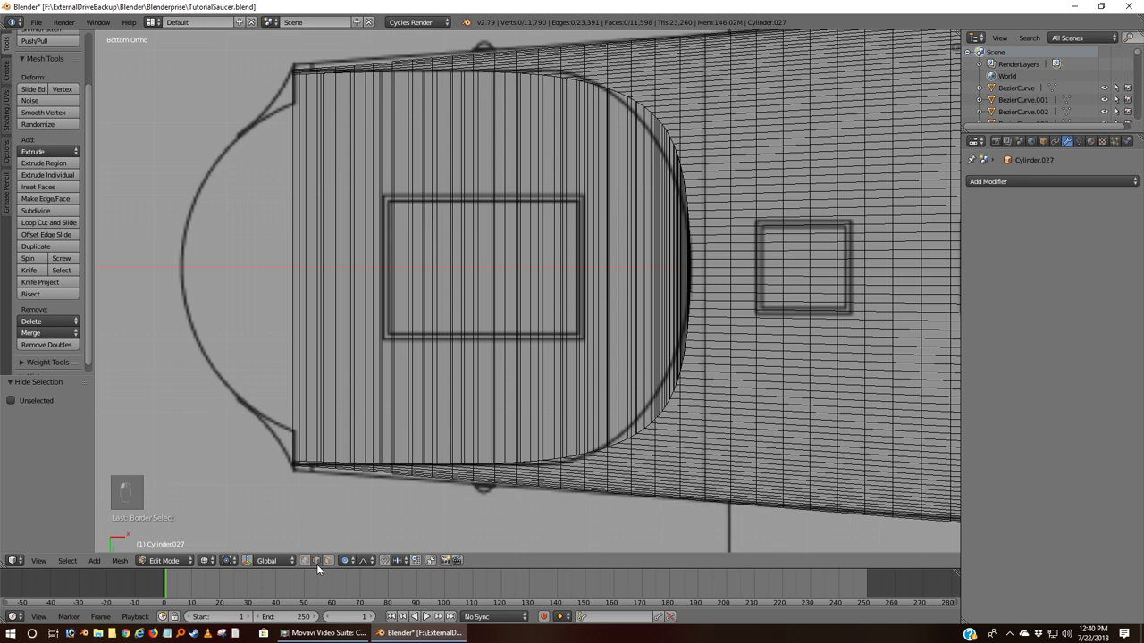
key("b")
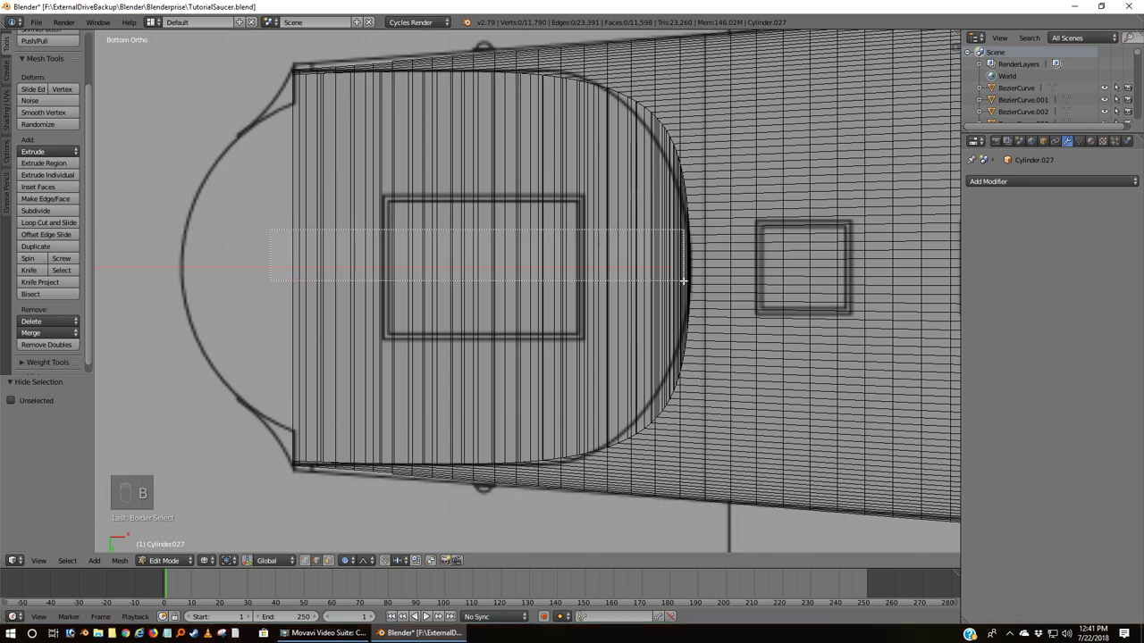
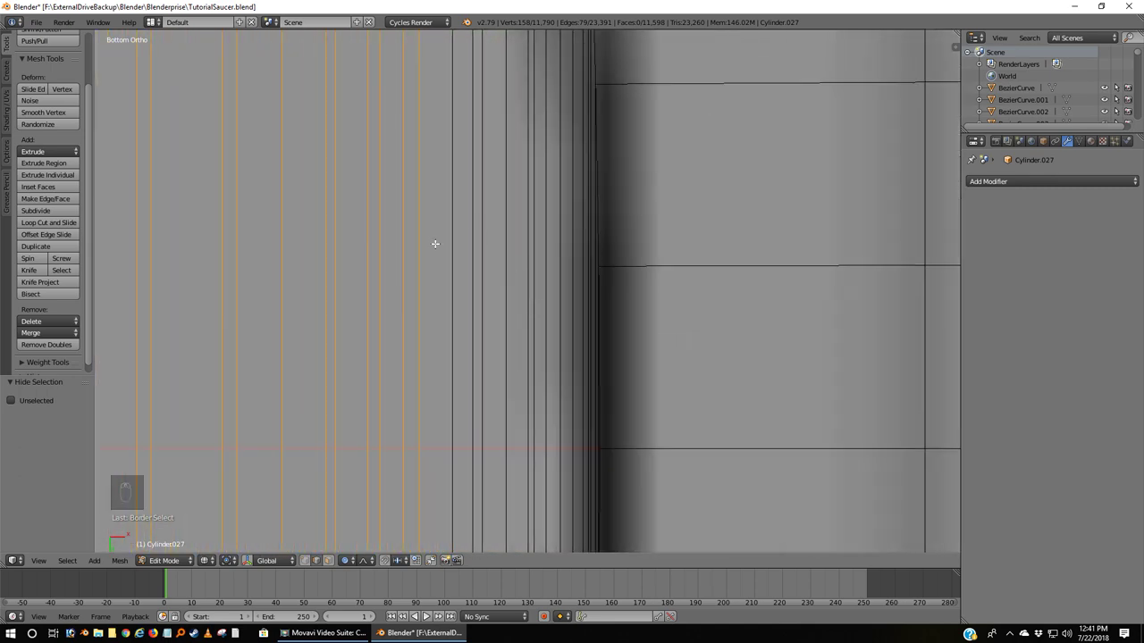
key("b")
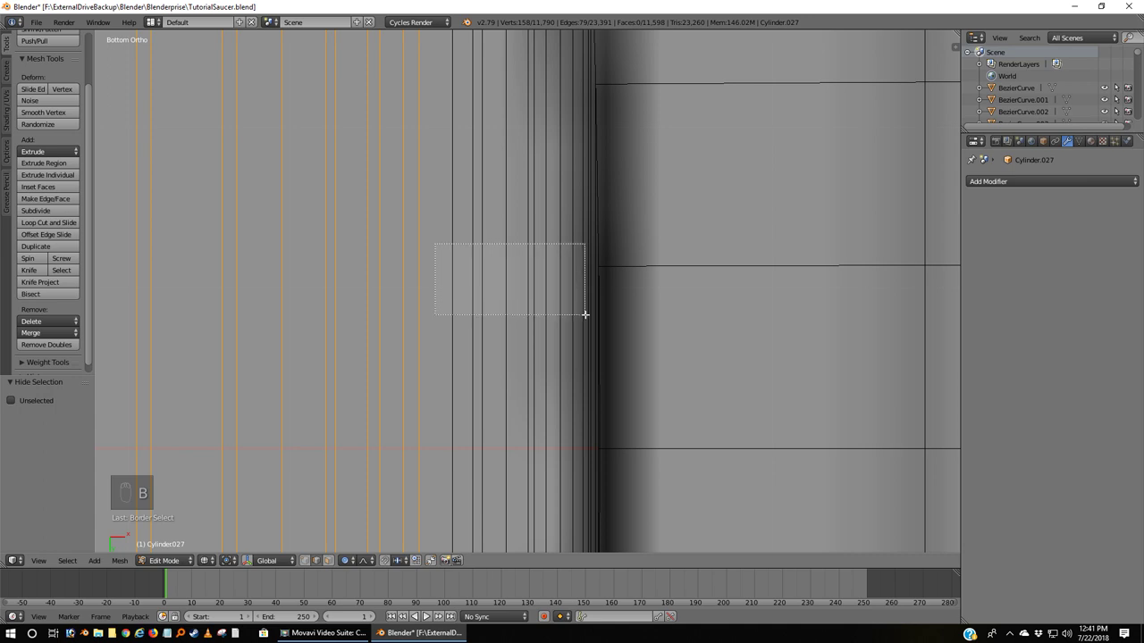
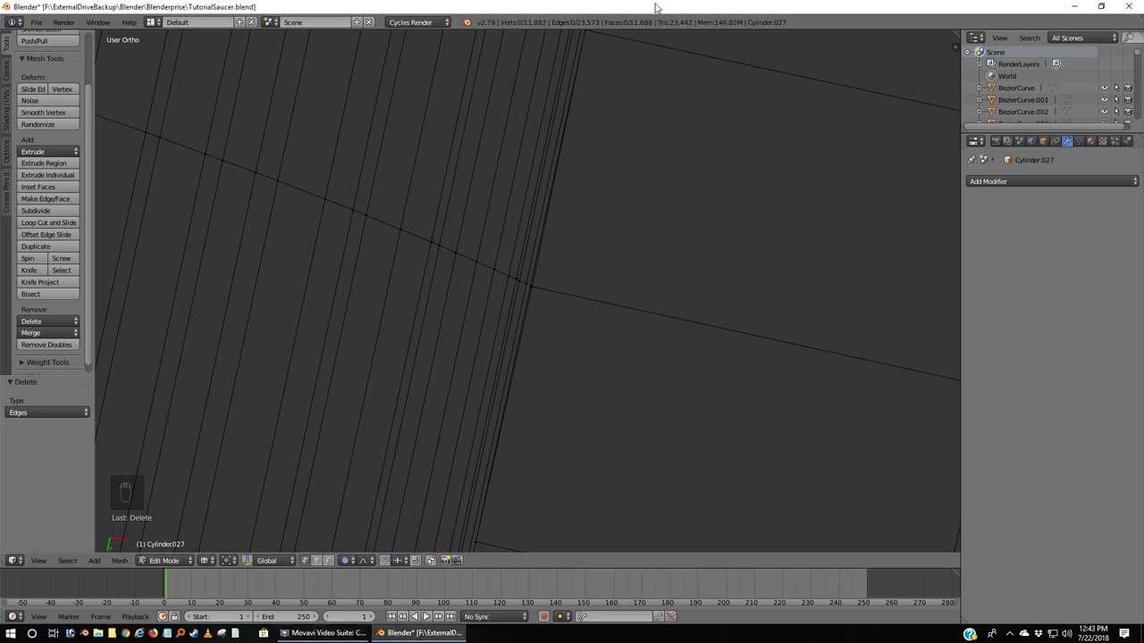
Step: Switch to solid shading, fill faces across the cap's open gaps, and deselect the new edge strip
key("z")
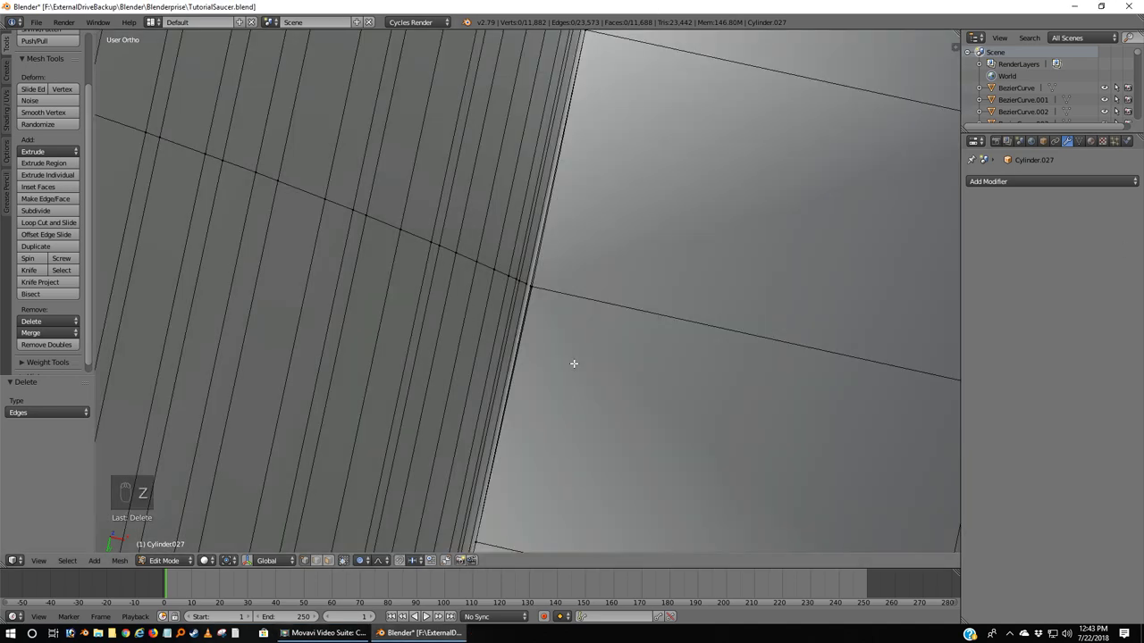
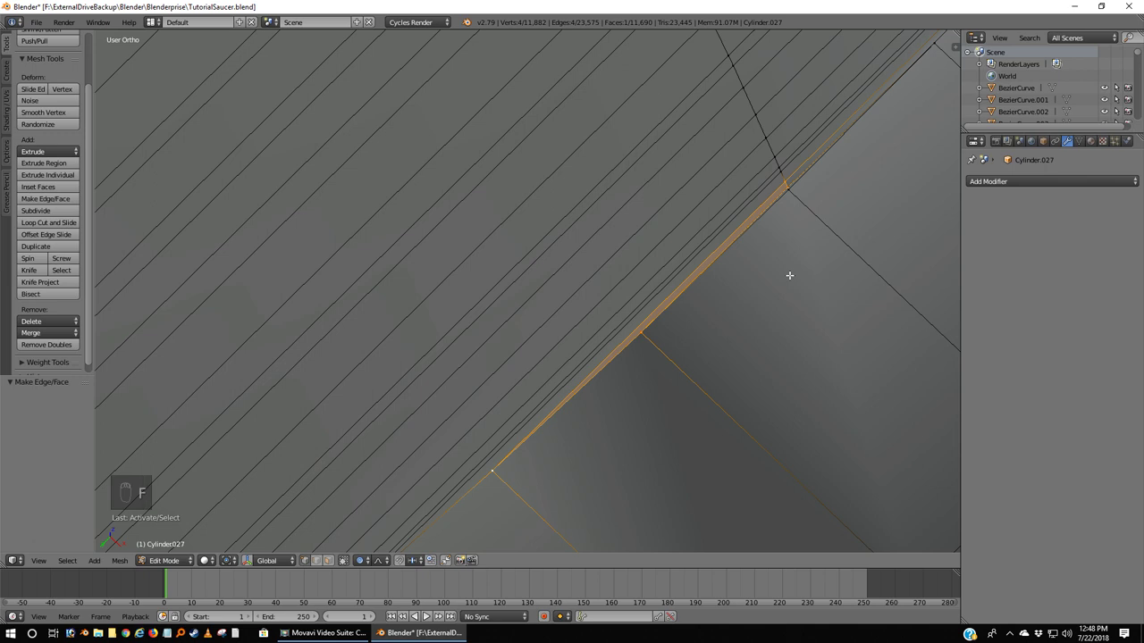
key("a")
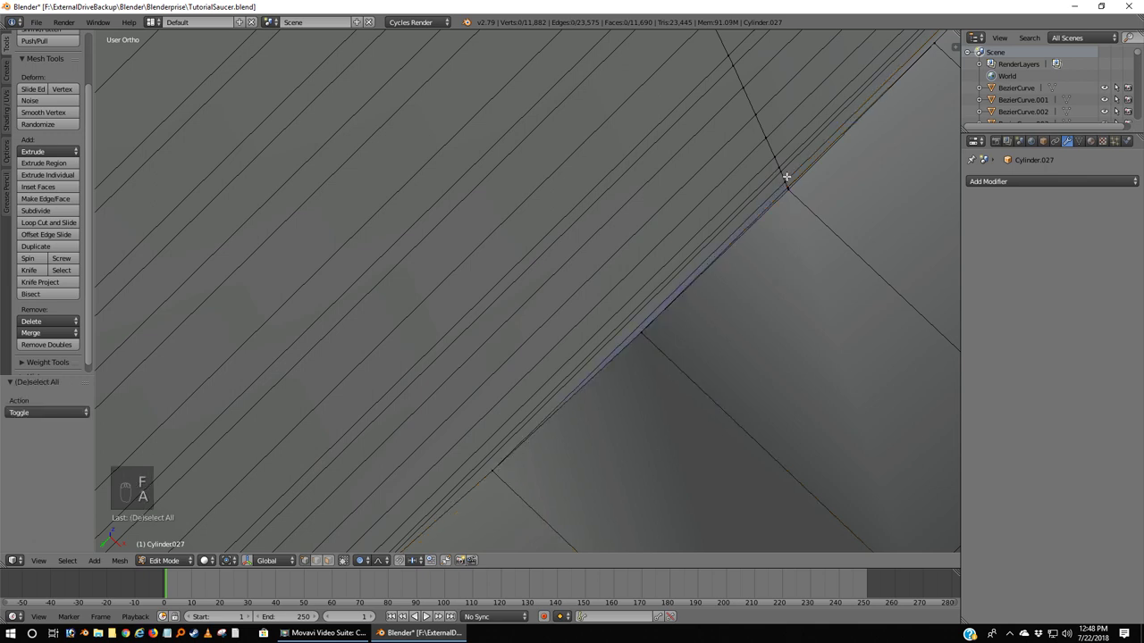
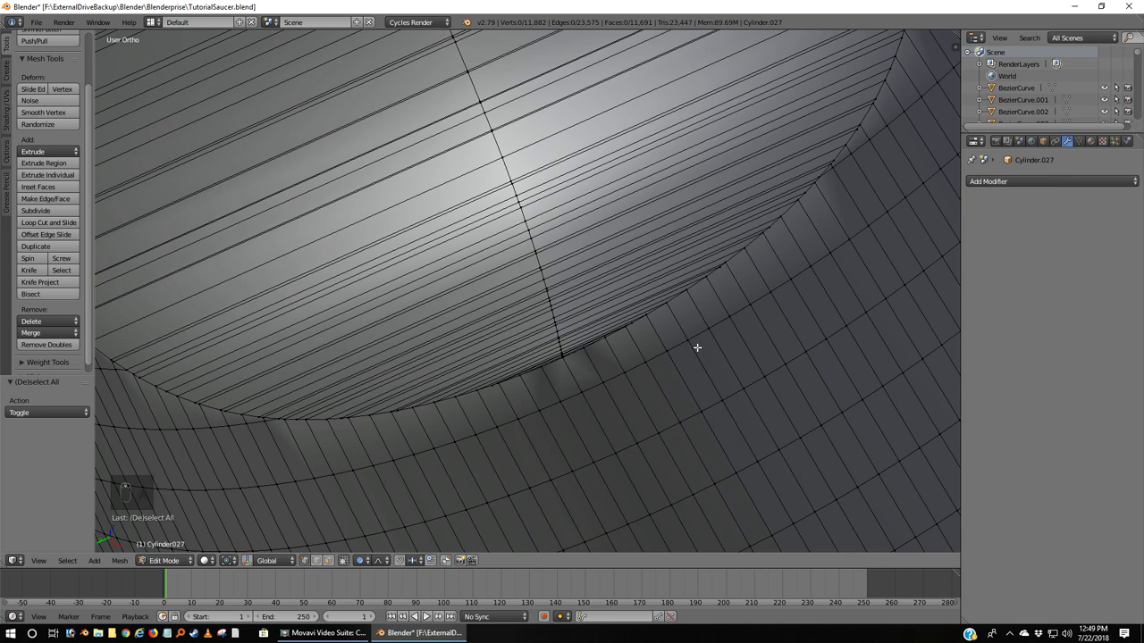
Step: Return to Object Mode and add a fresh Edge Split modifier to the nacelle
key("Tab")
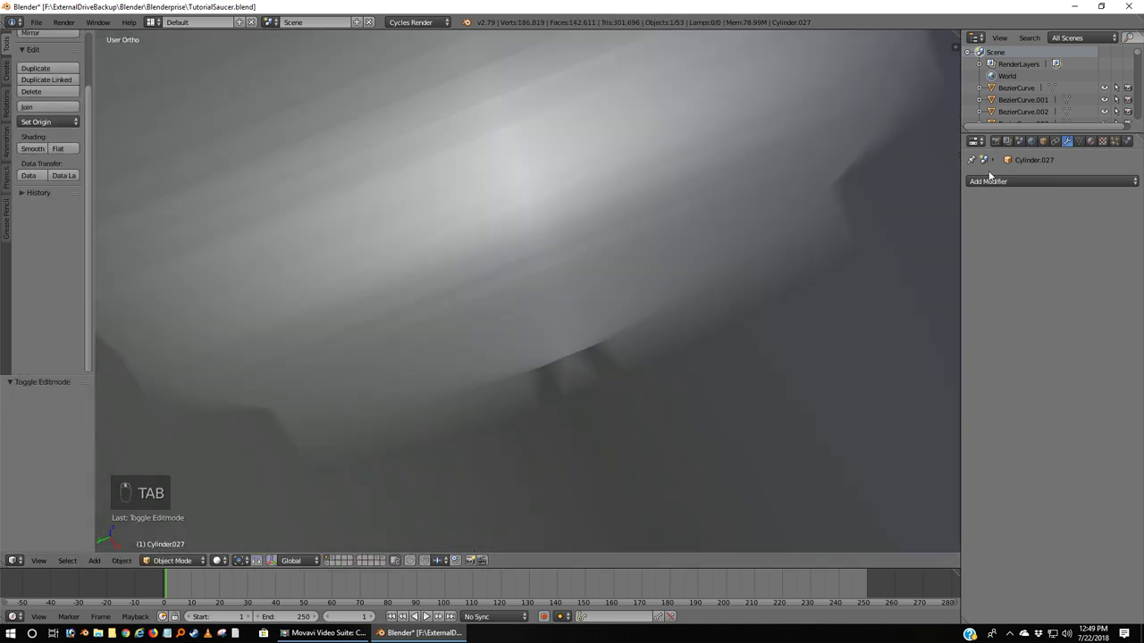
left_click(911, 275)
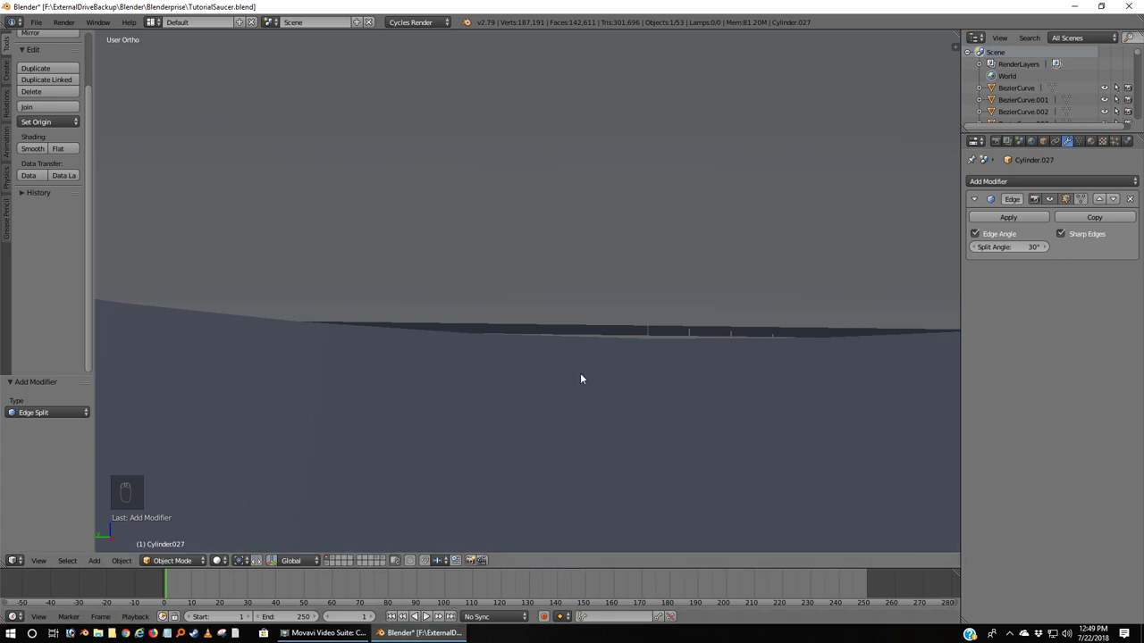
Step: Delete the stray rim face in Edit Mode, then inspect the shaded nacelle end head-on against the blueprint
key("Tab")
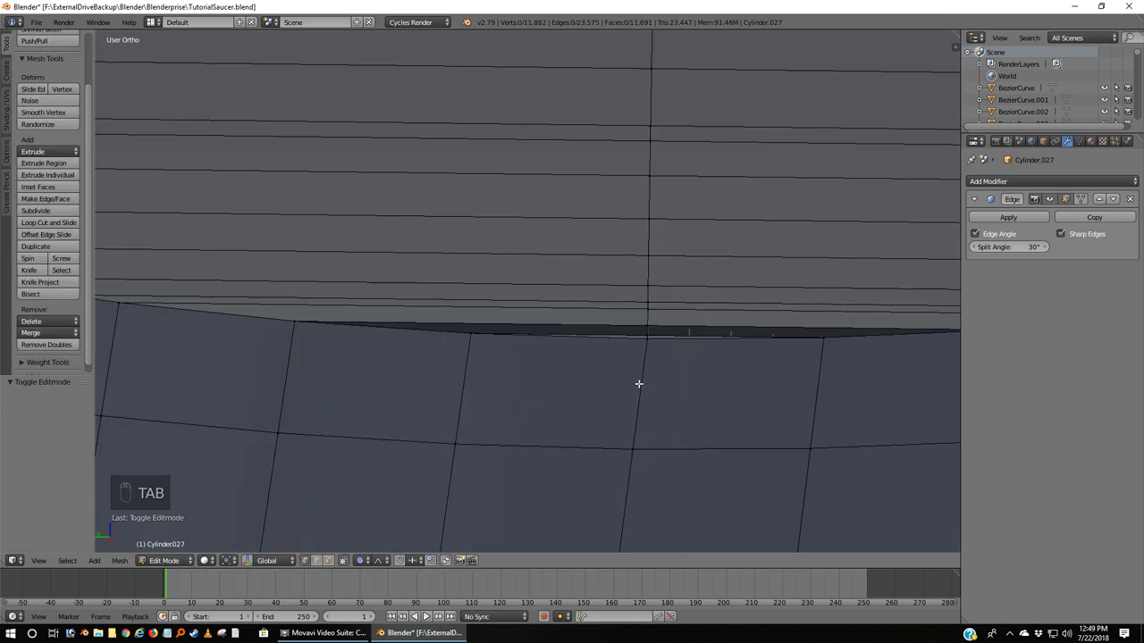
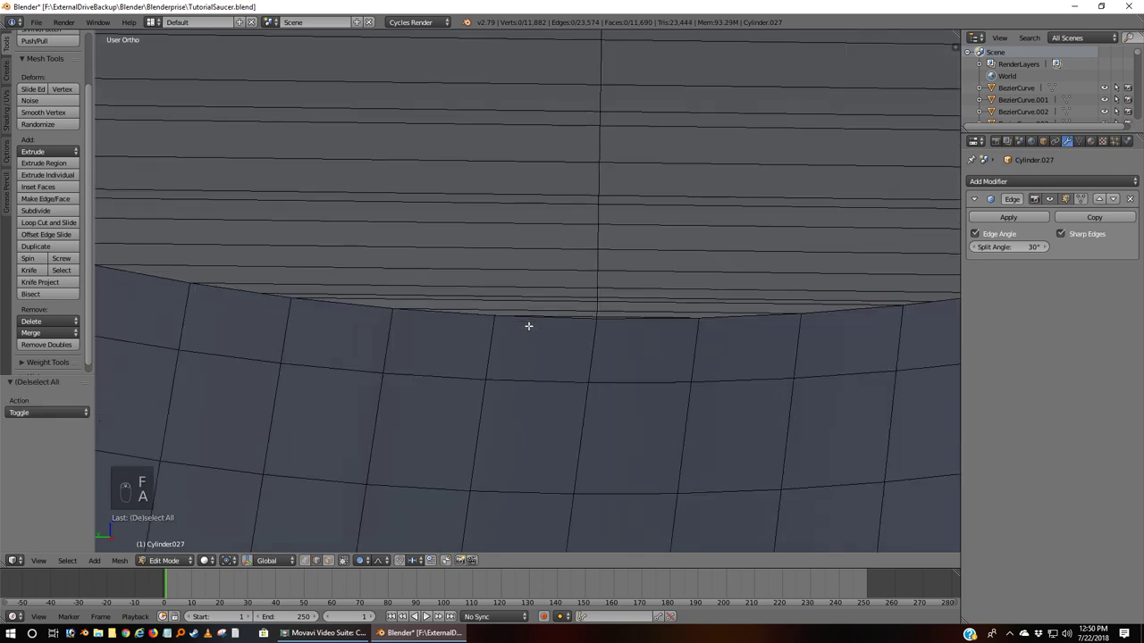
key("z")
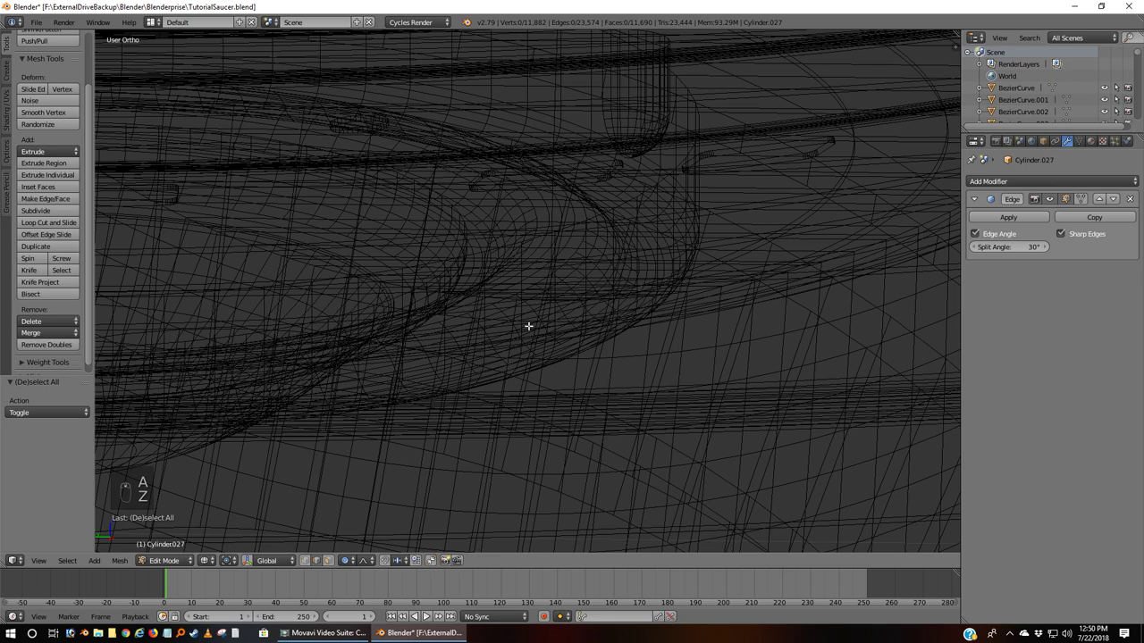
key("z")
key("Tab")
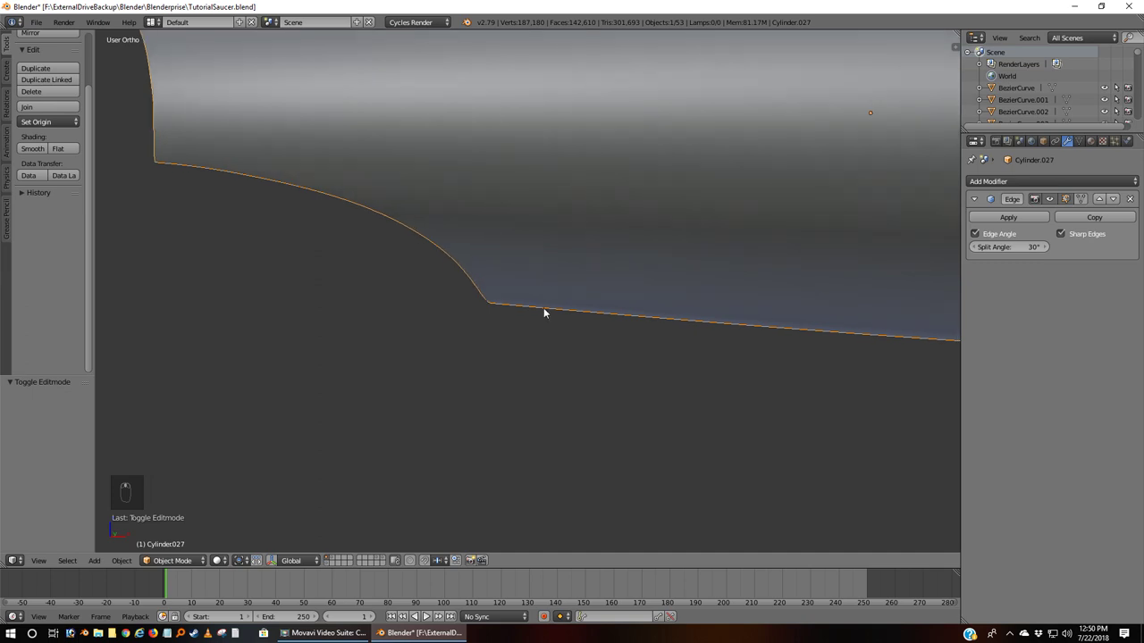
key("KP_1")
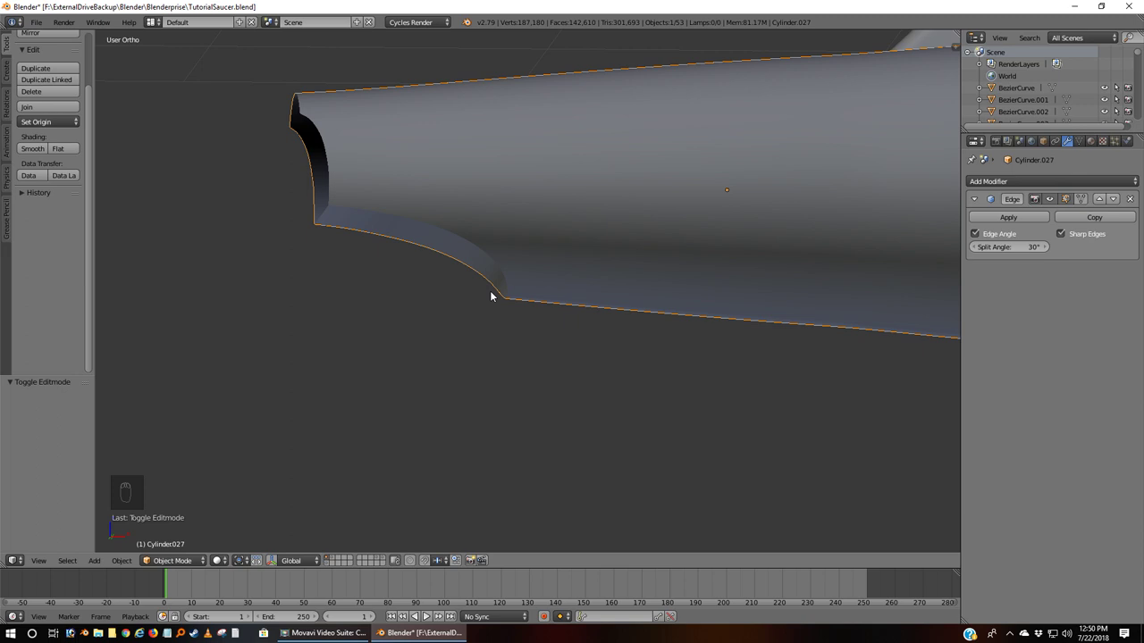
key("KP_1")
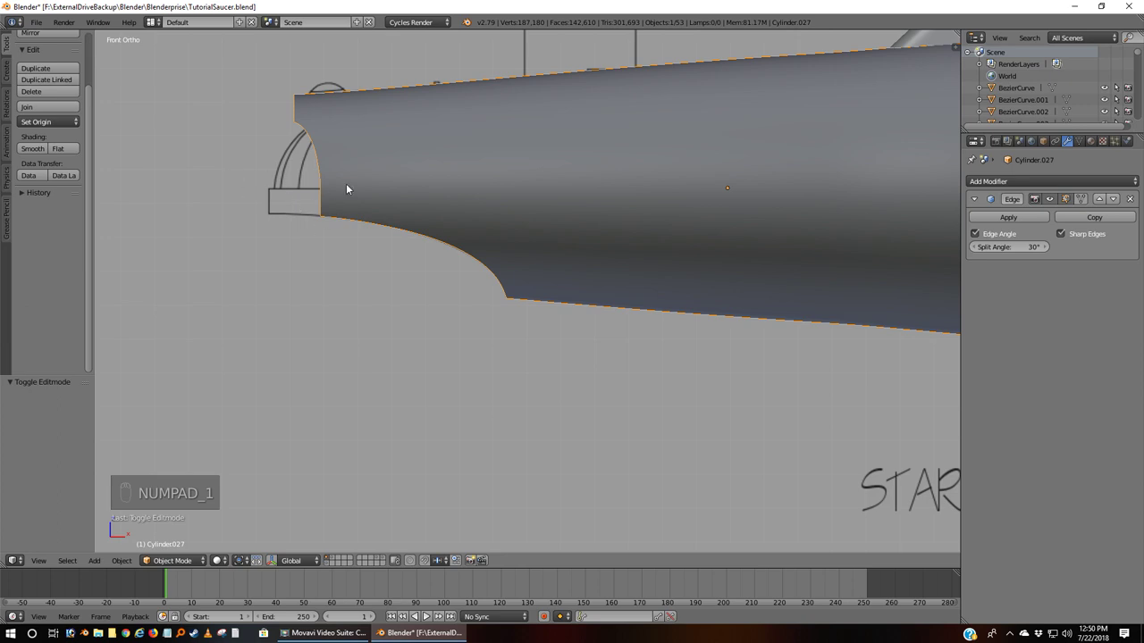
Step: Back in Edit Mode, reveal the hidden upper half of the nacelle mesh and deselect it
key("Tab")
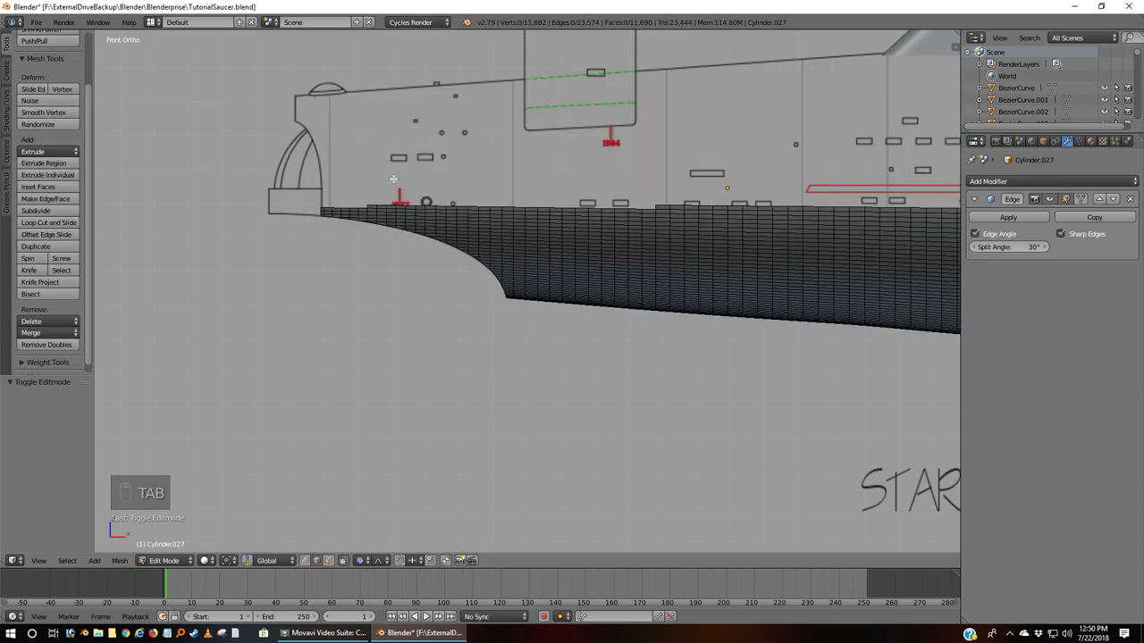
key("alt+h")
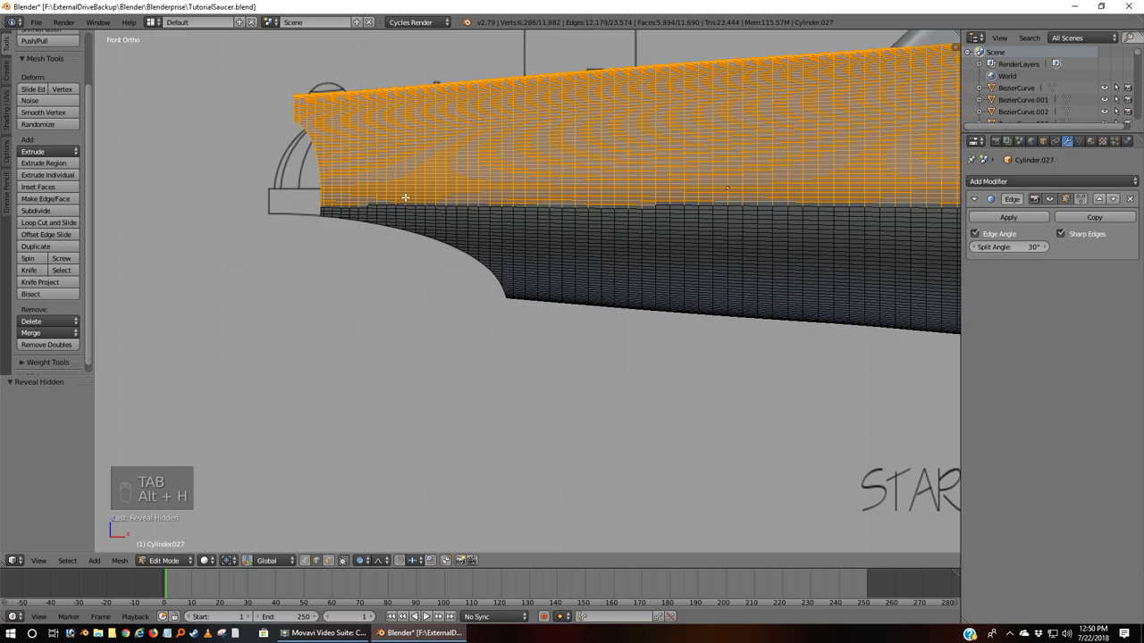
key("a")
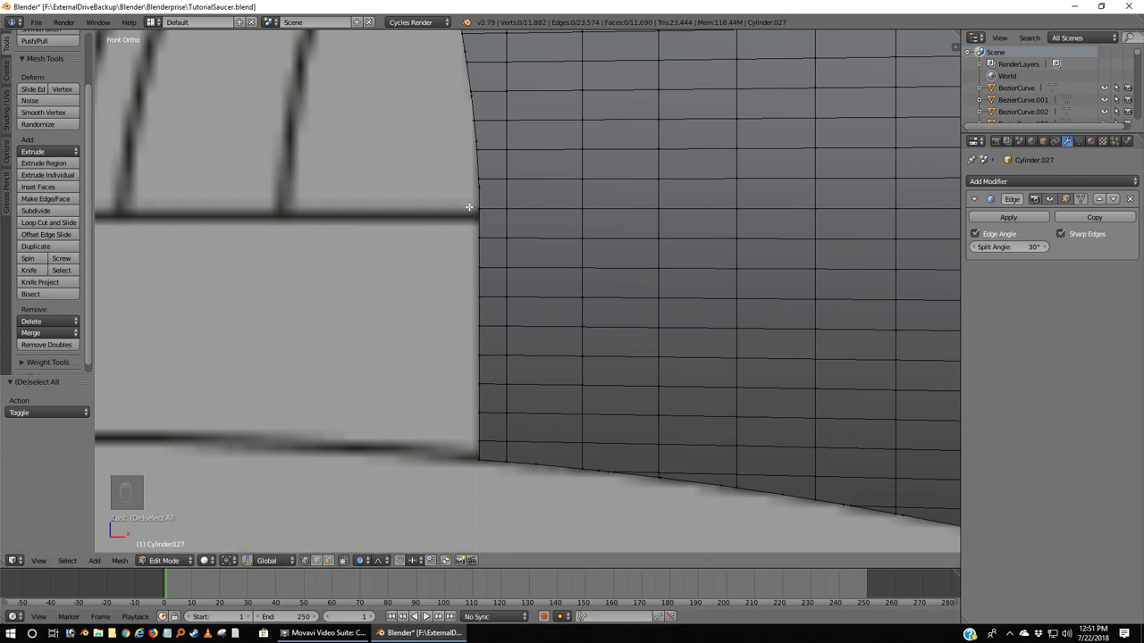
Step: In wireframe front view, fill the missing faces pair by pair down the grid's upper left boundary
key("z")
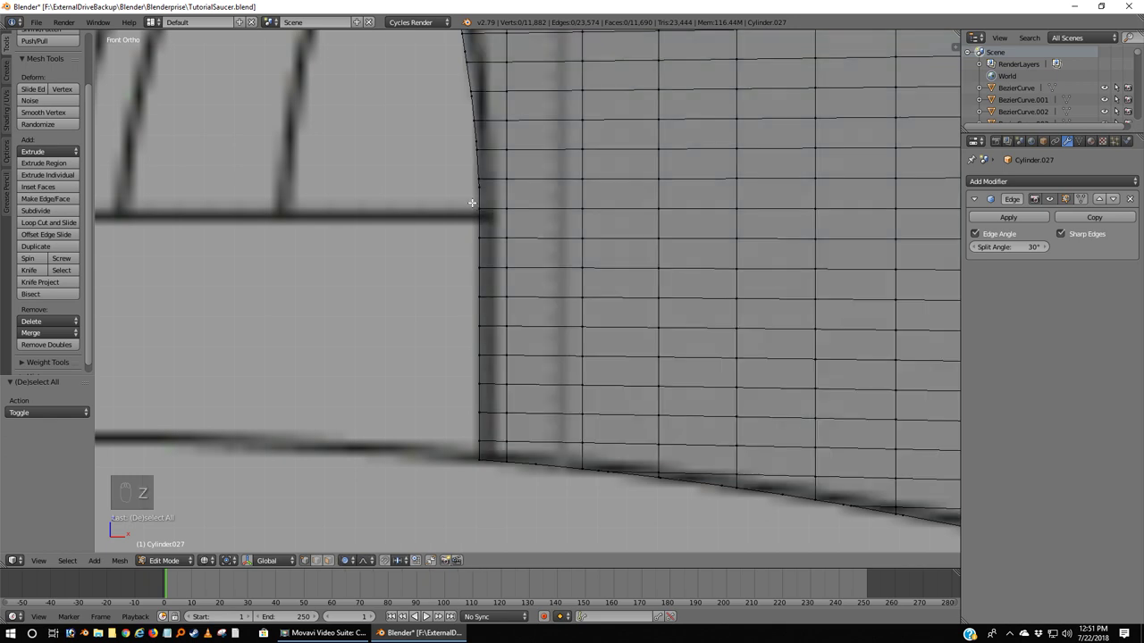
key("b")
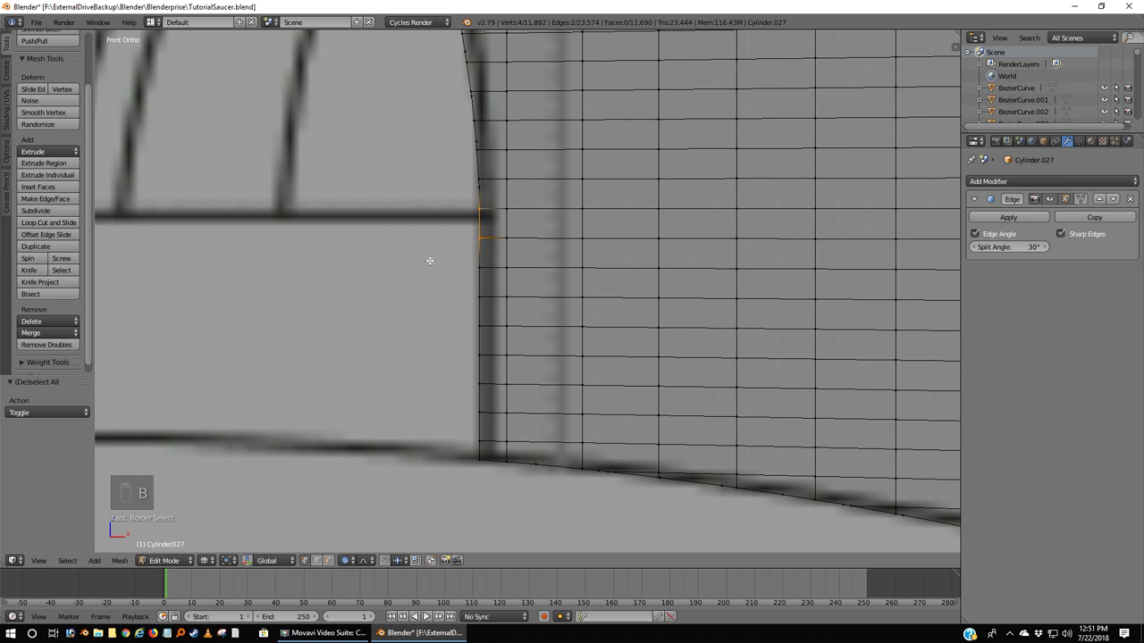
key("f")
key("KP_1")
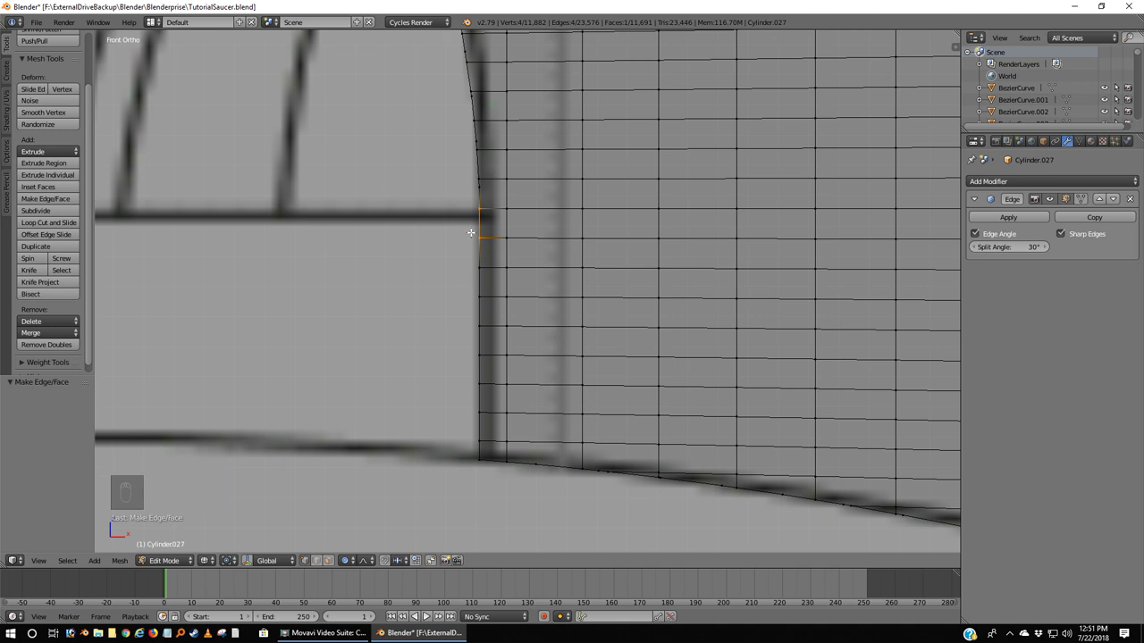
key("a")
key("b")
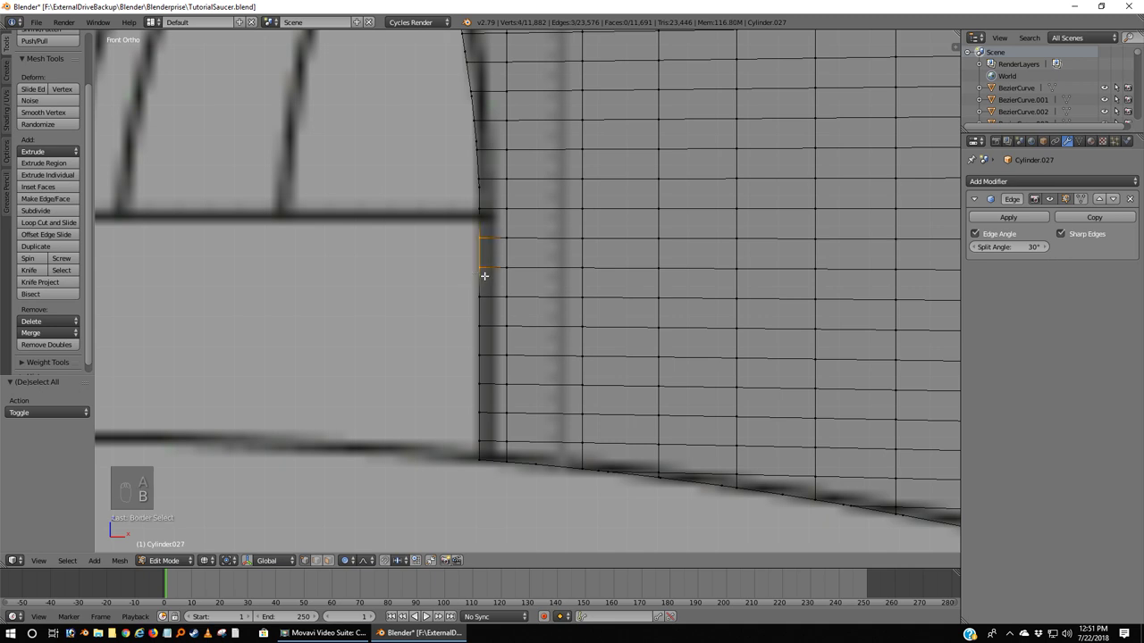
key("f")
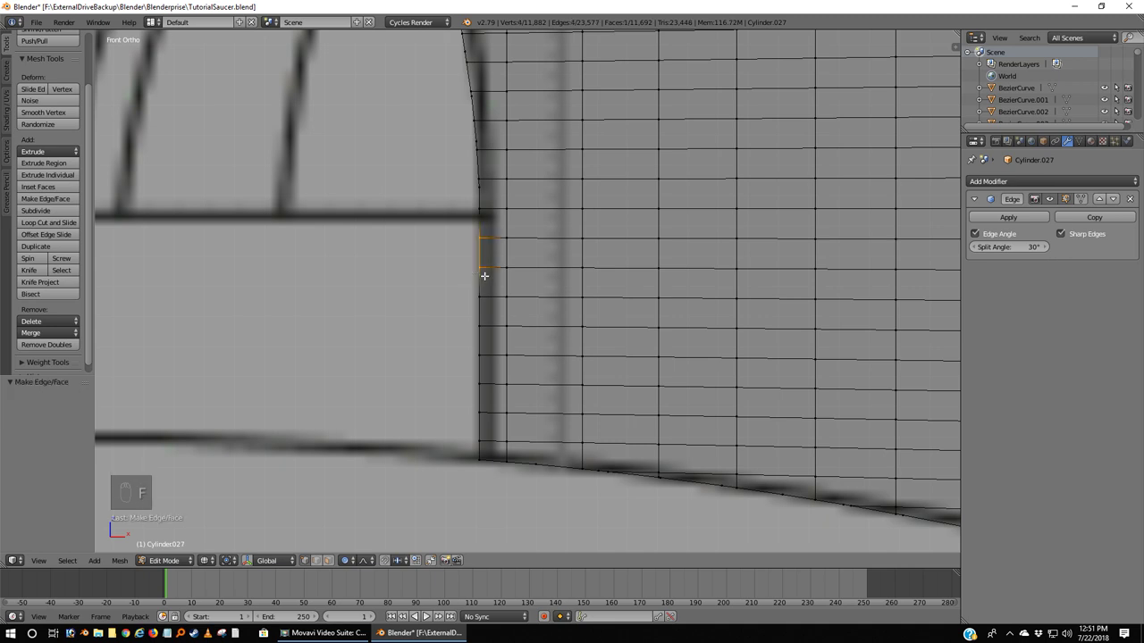
key("a")
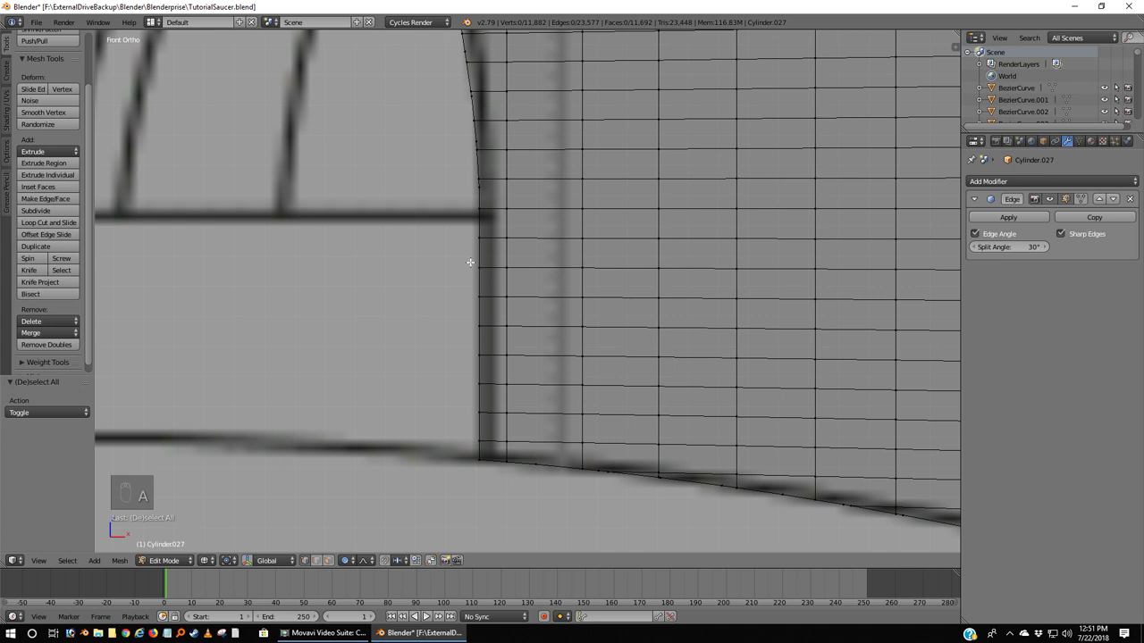
key("b")
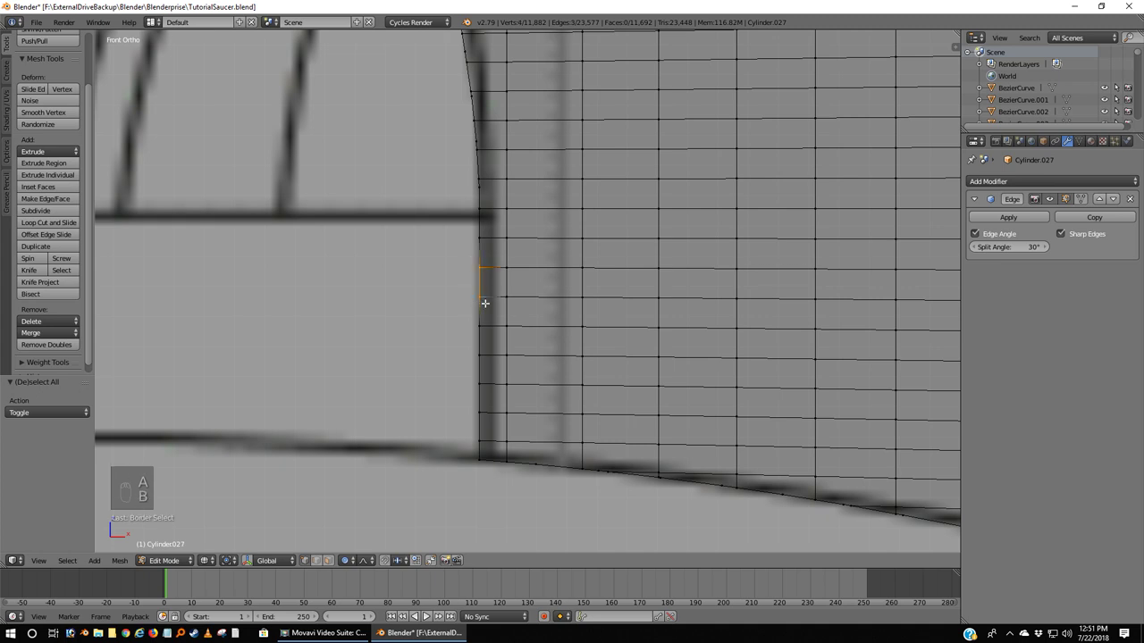
key("f")
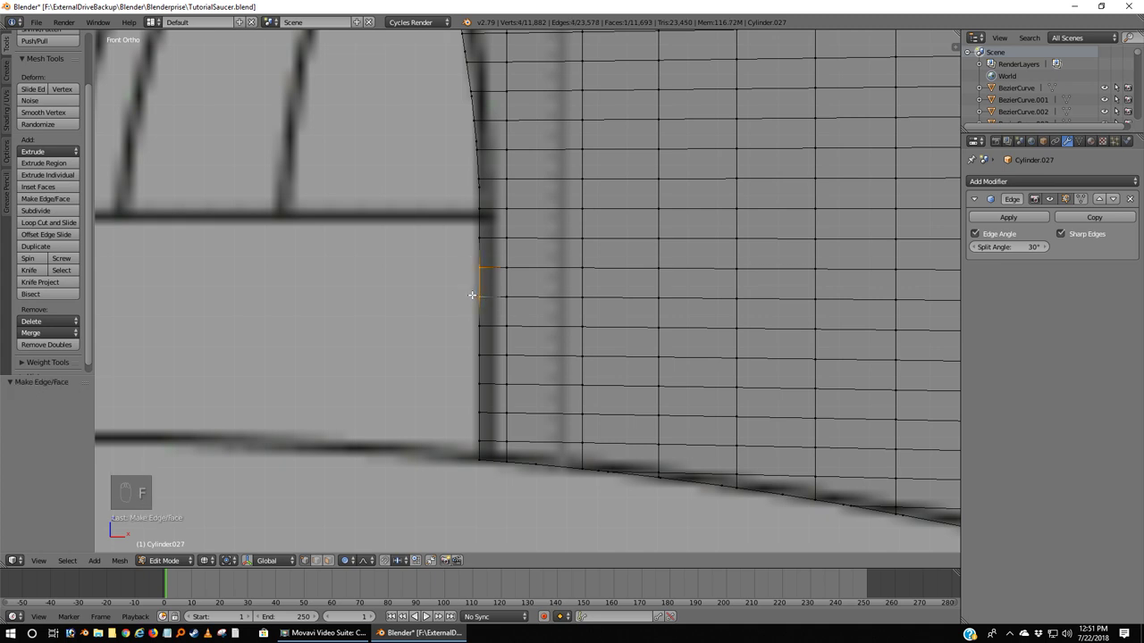
key("a")
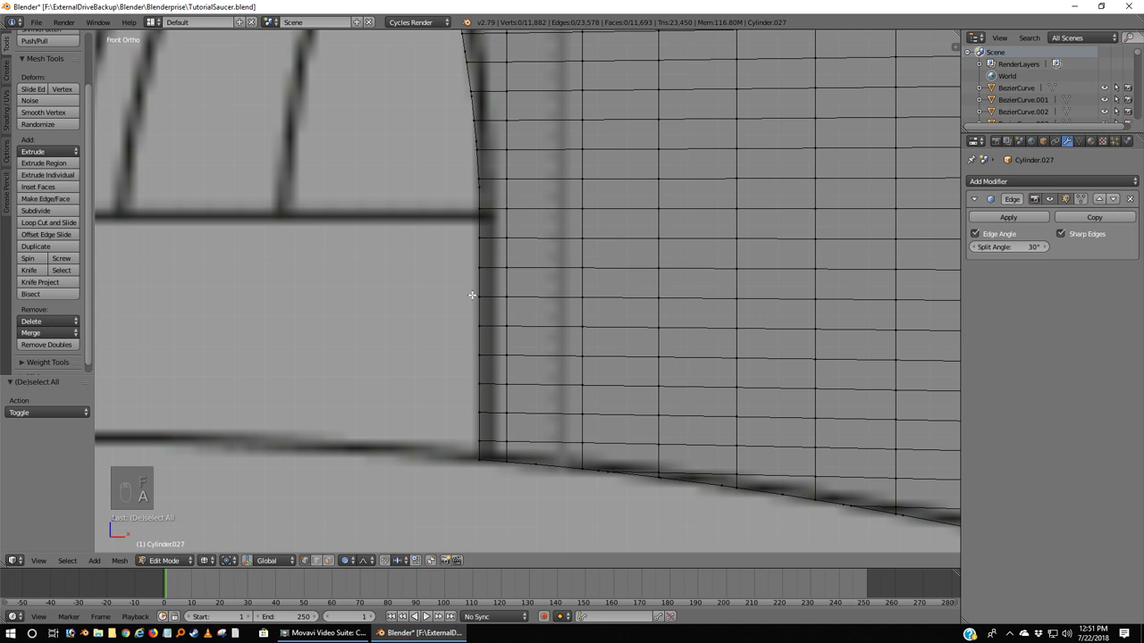
key("b")
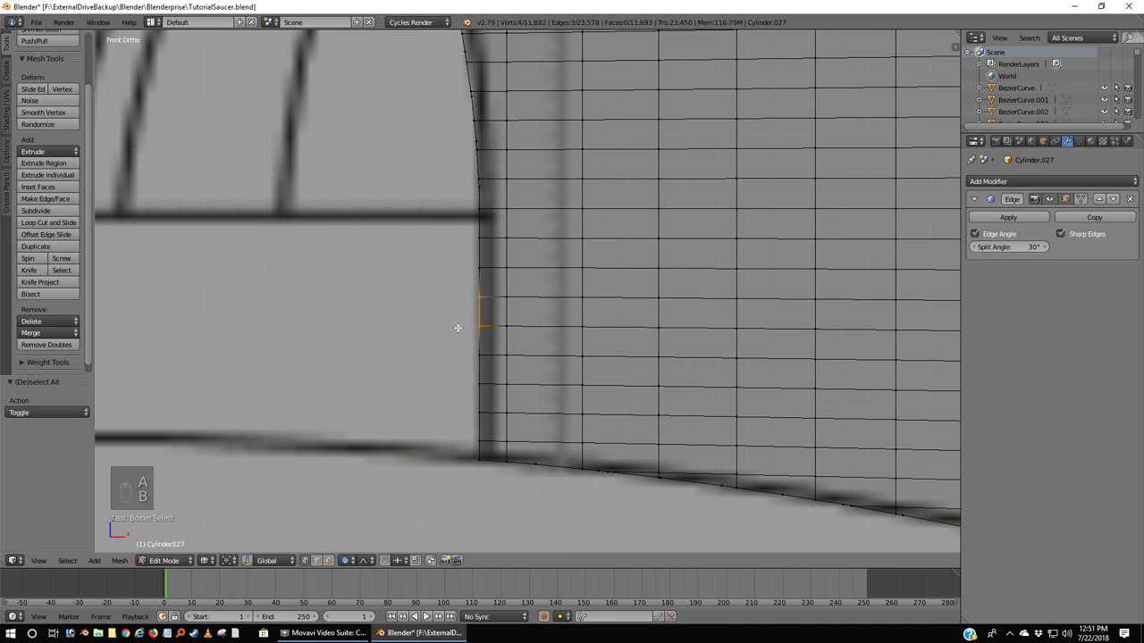
key("f")
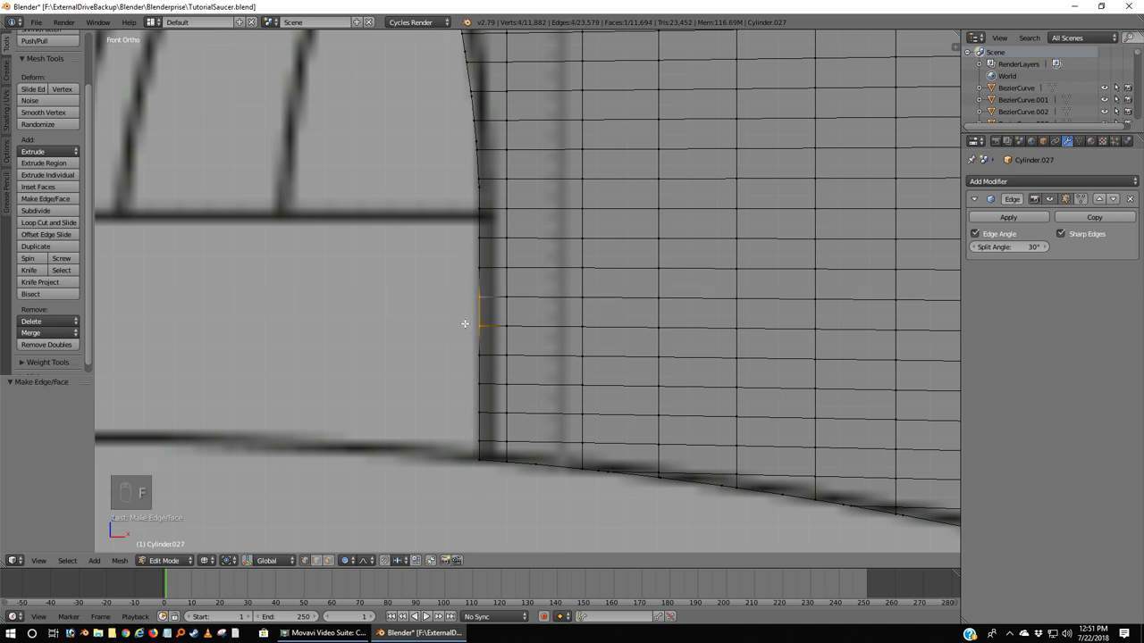
key("a")
key("b")
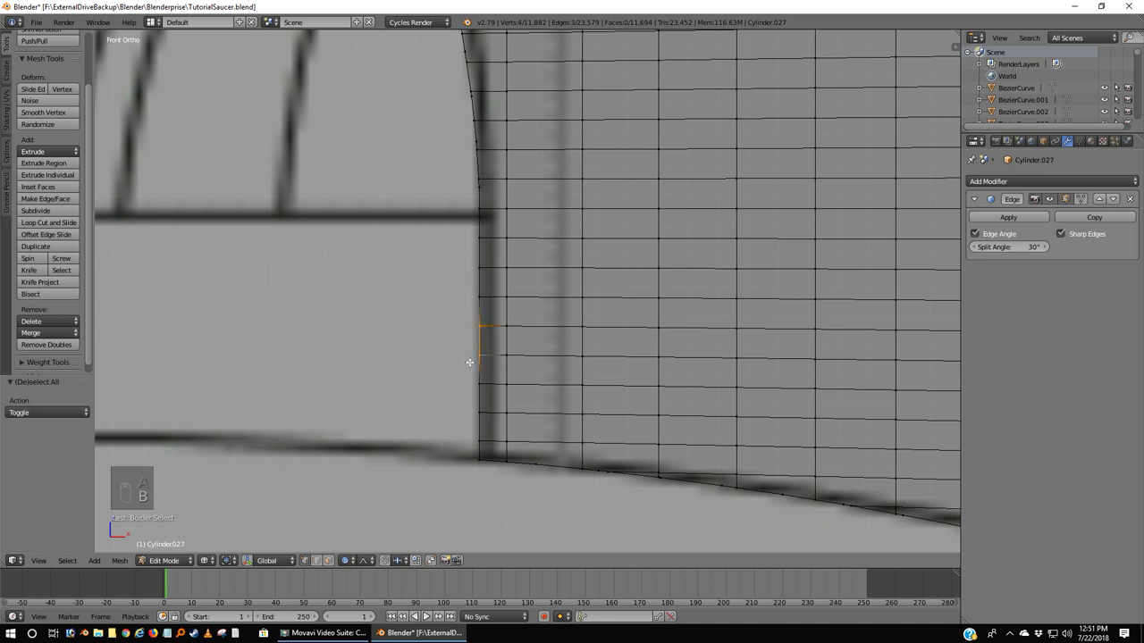
key("f")
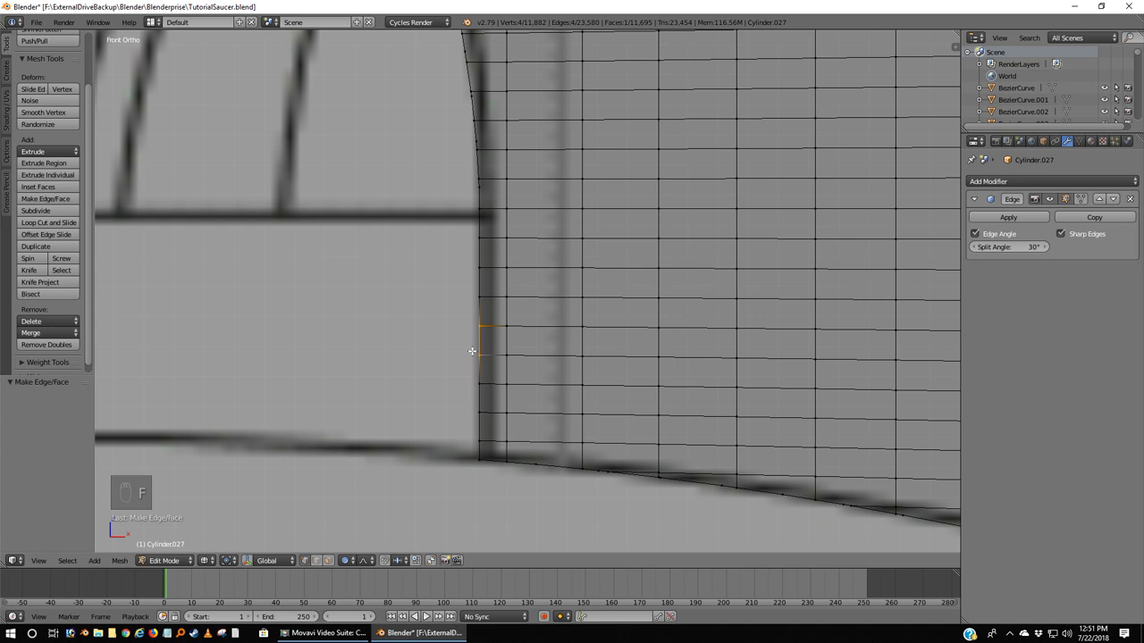
key("a")
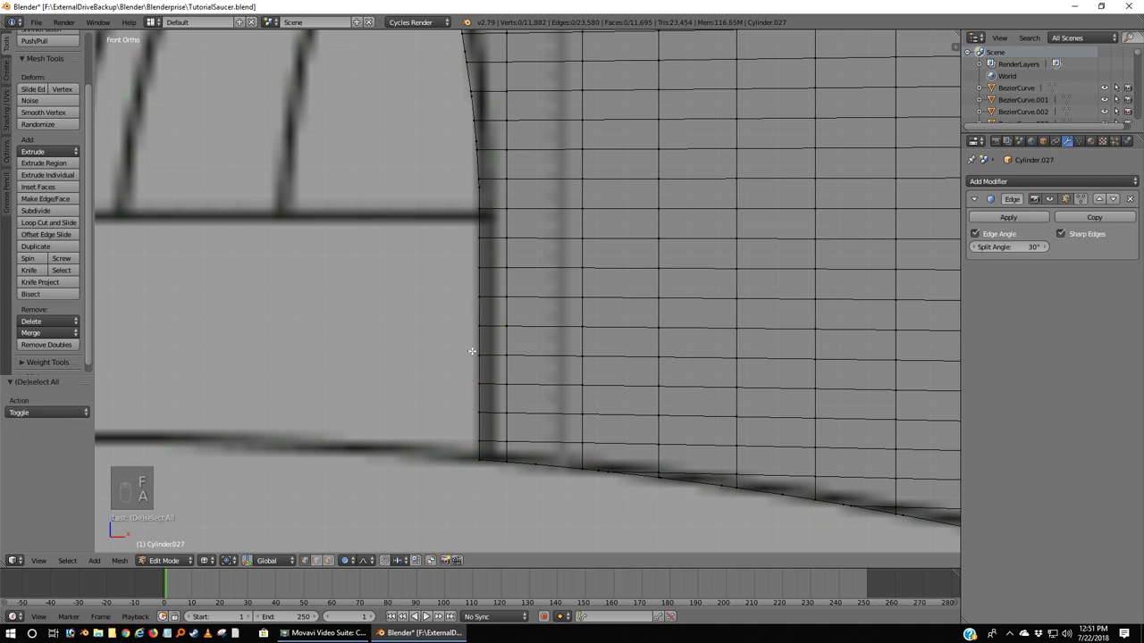
key("b")
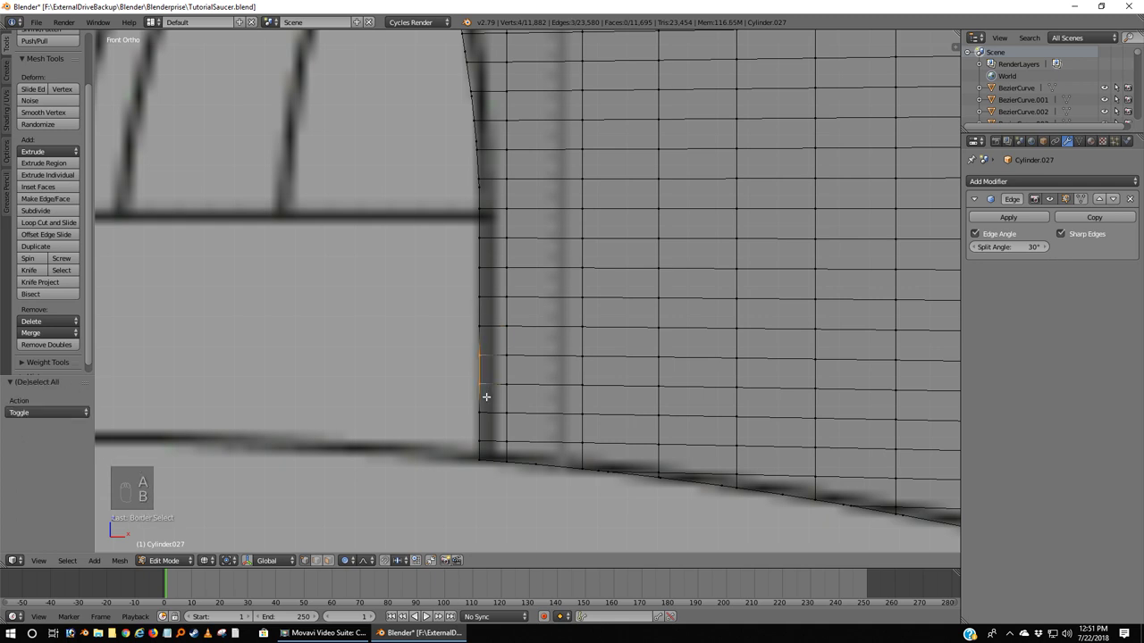
key("f")
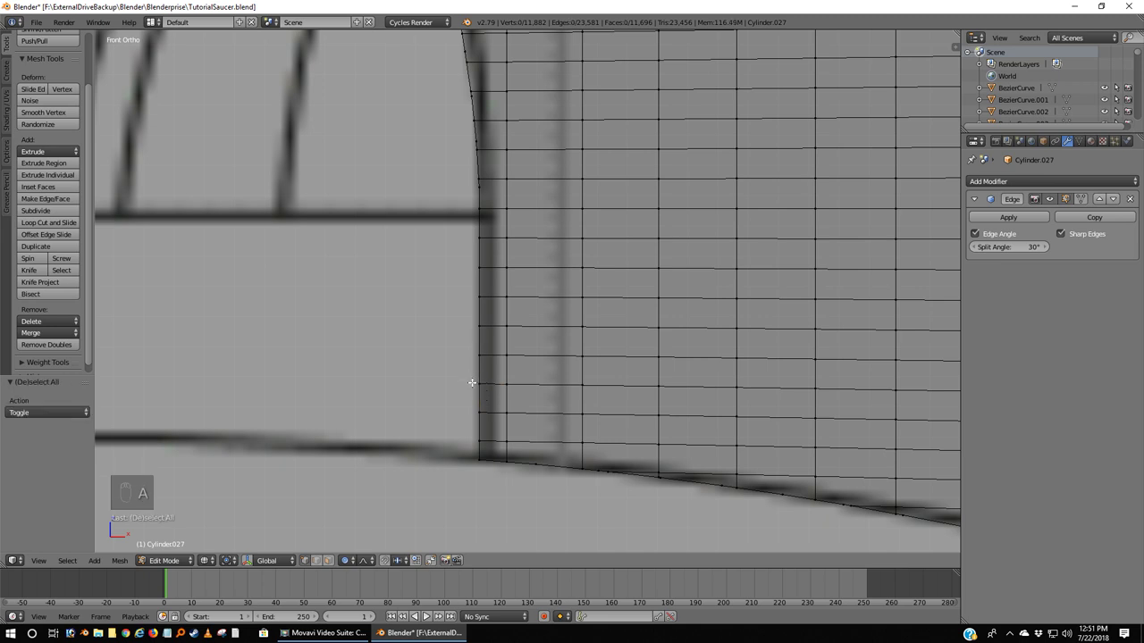
Step: Fill the remaining faces down to the bottom corner, then return to object mode to check the edge
key("b")
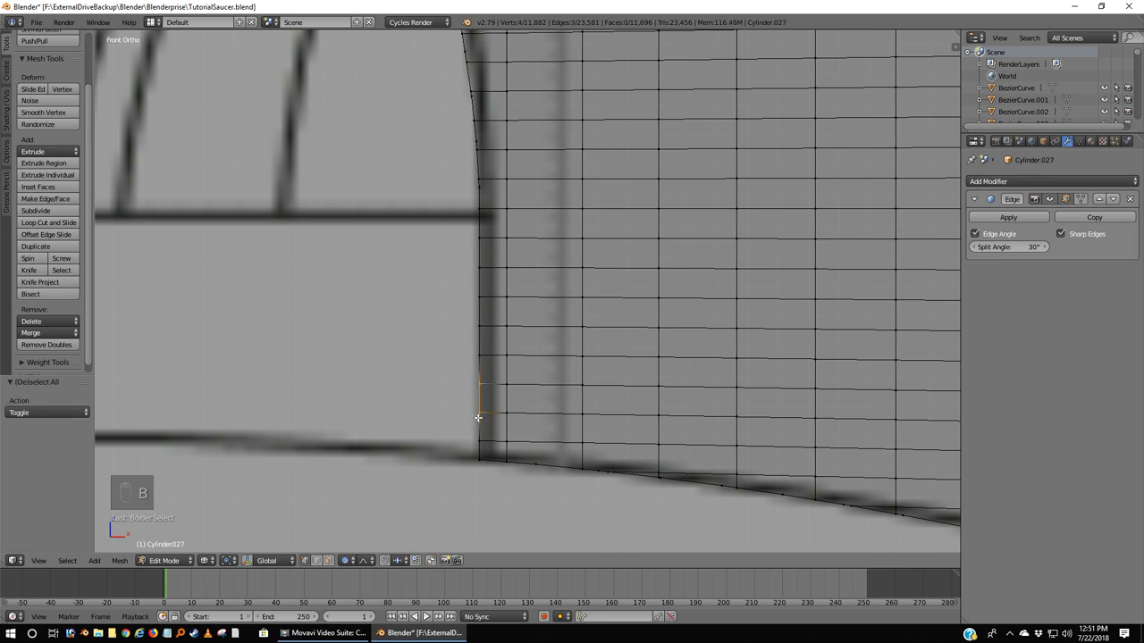
key("f")
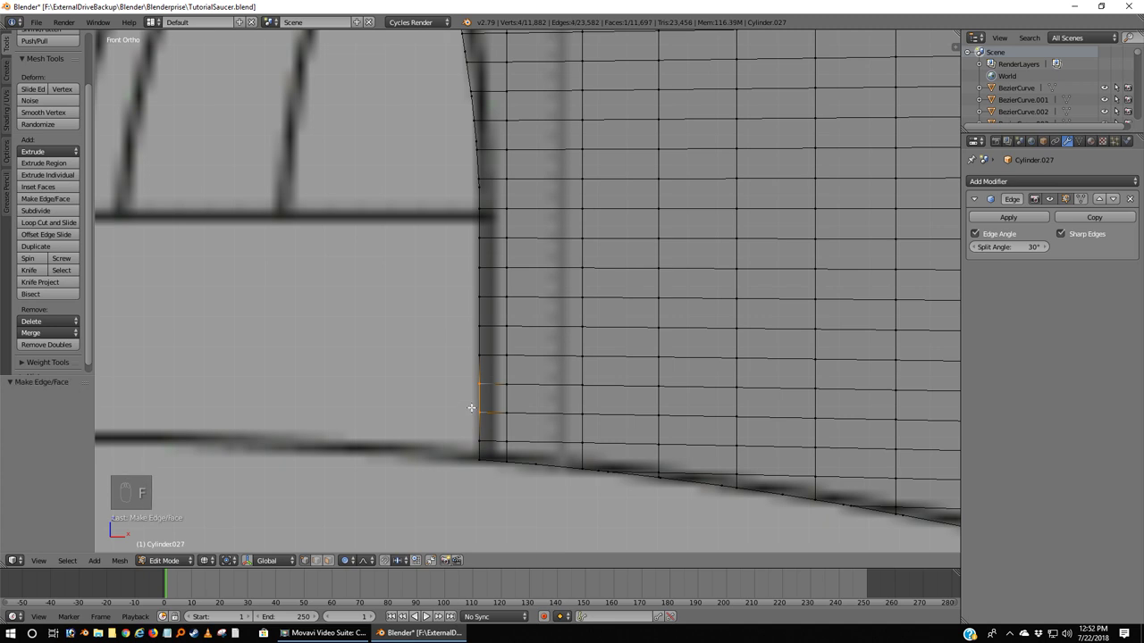
key("a")
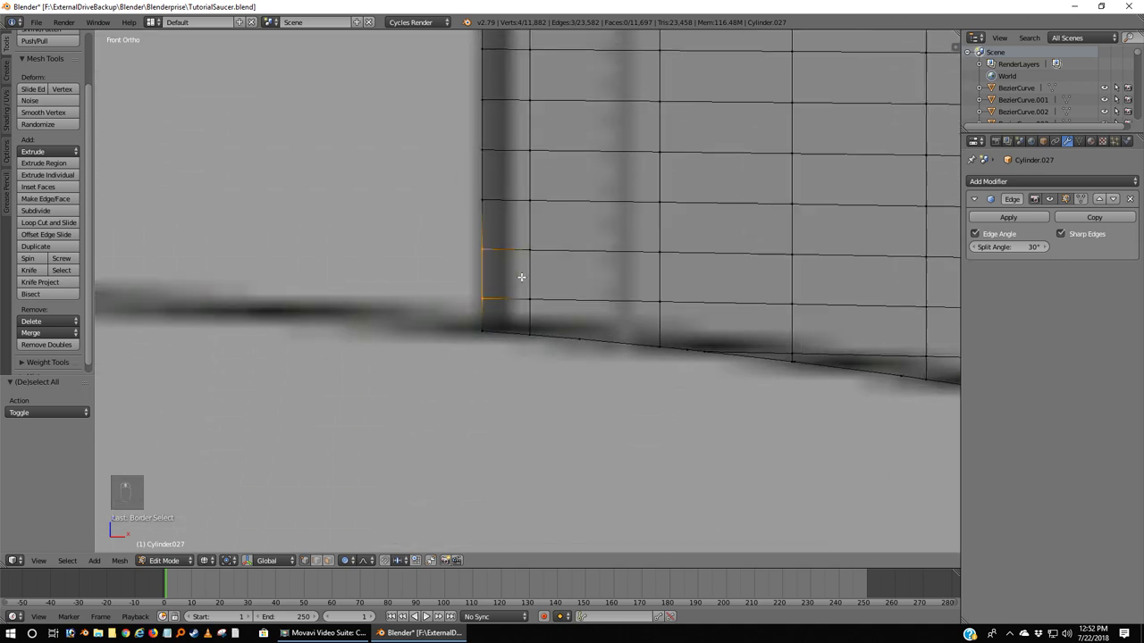
key("f")
key("a")
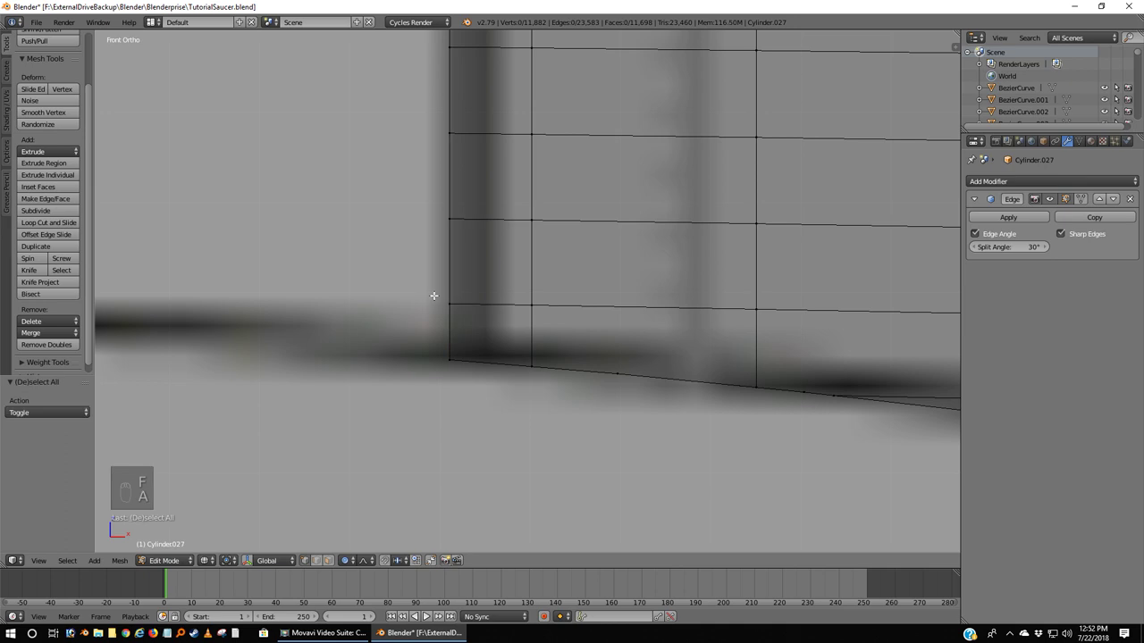
key("b")
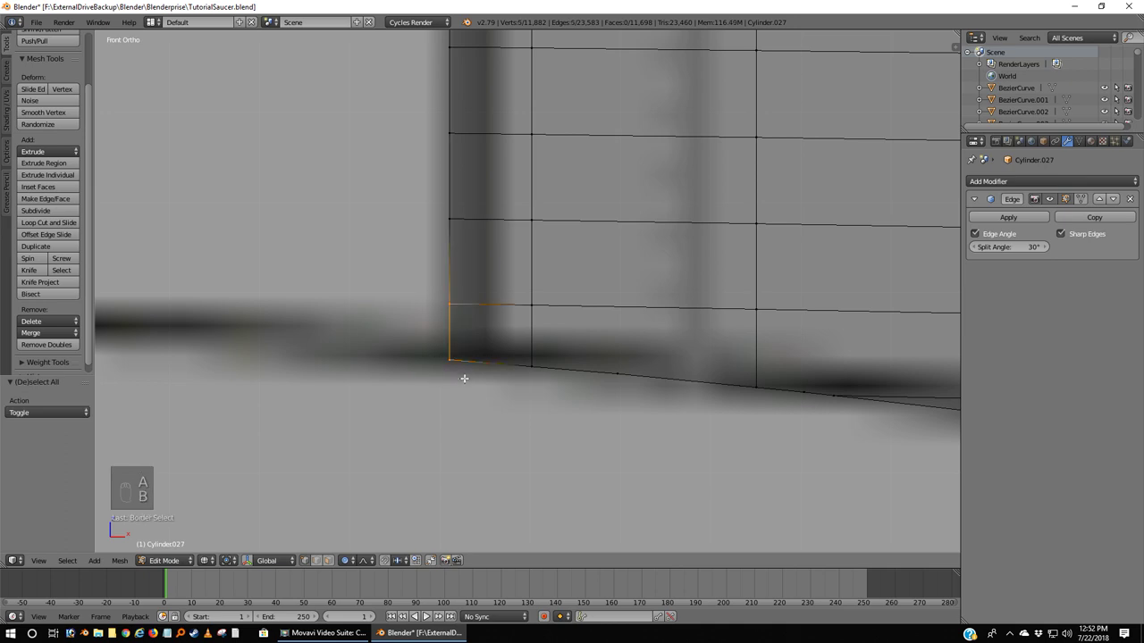
key("f")
key("a")
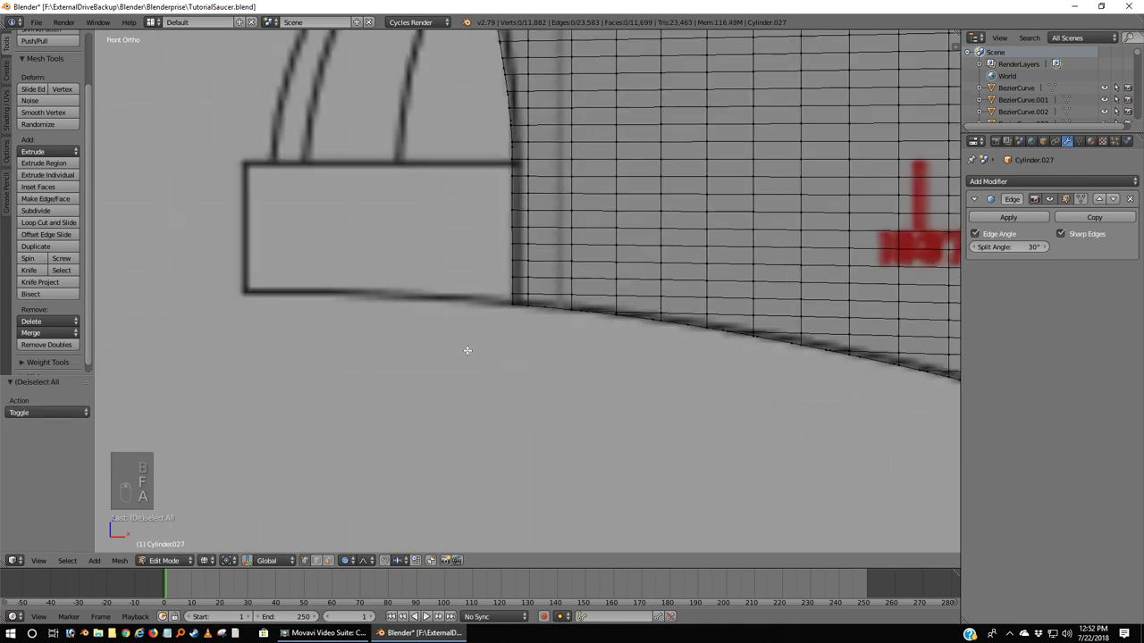
key("z")
key("Tab")
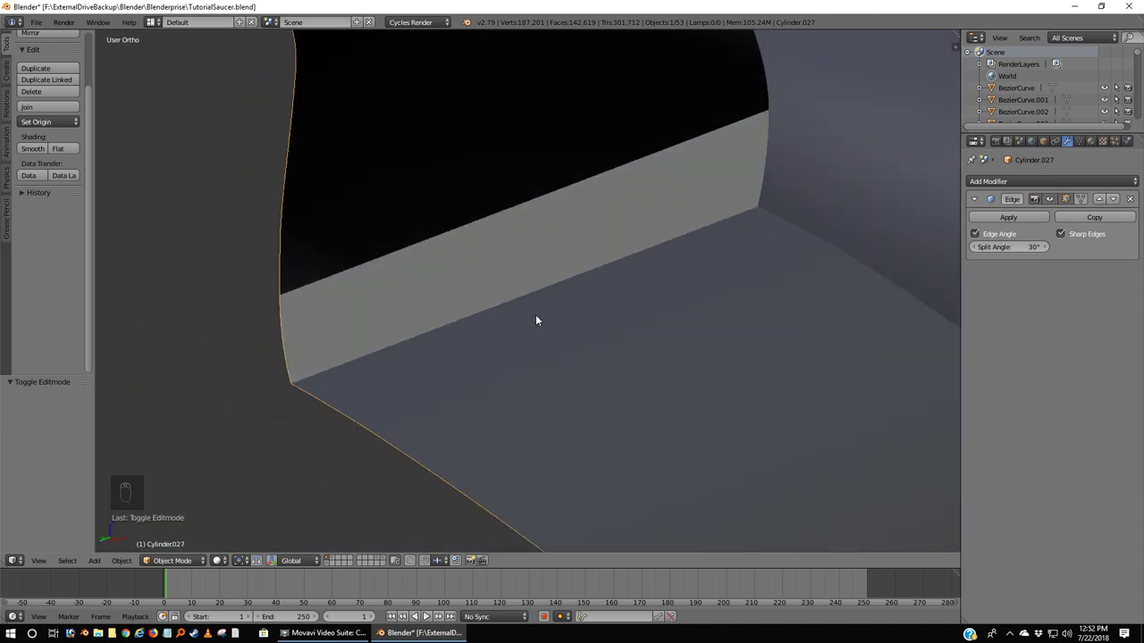
Step: Move the Cylinder.033 cap onto the working layer with an Edge Split modifier at 30° and inspect it
key("KP_1")
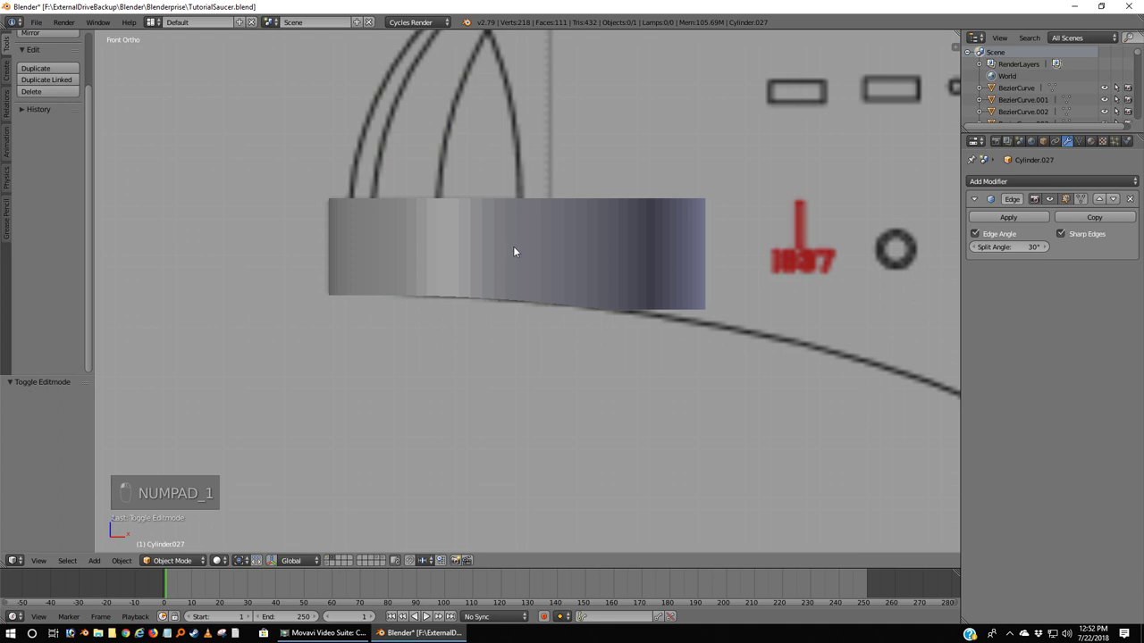
left_click_drag(521, 252, 519, 258)
key("m")
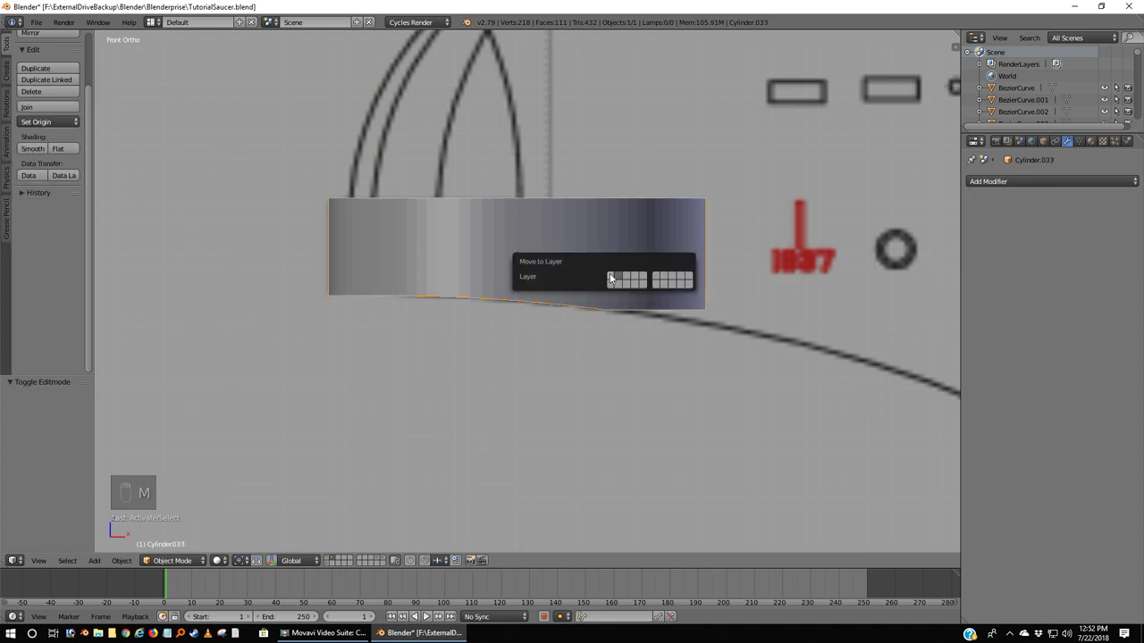
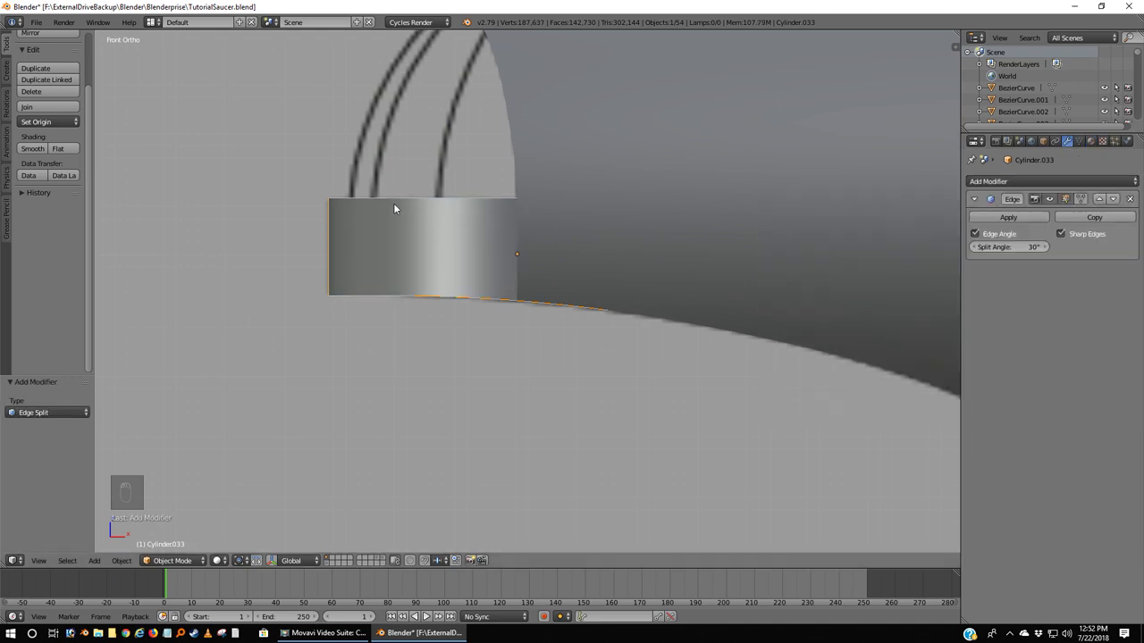
left_click_drag(464, 251, 591, 272)
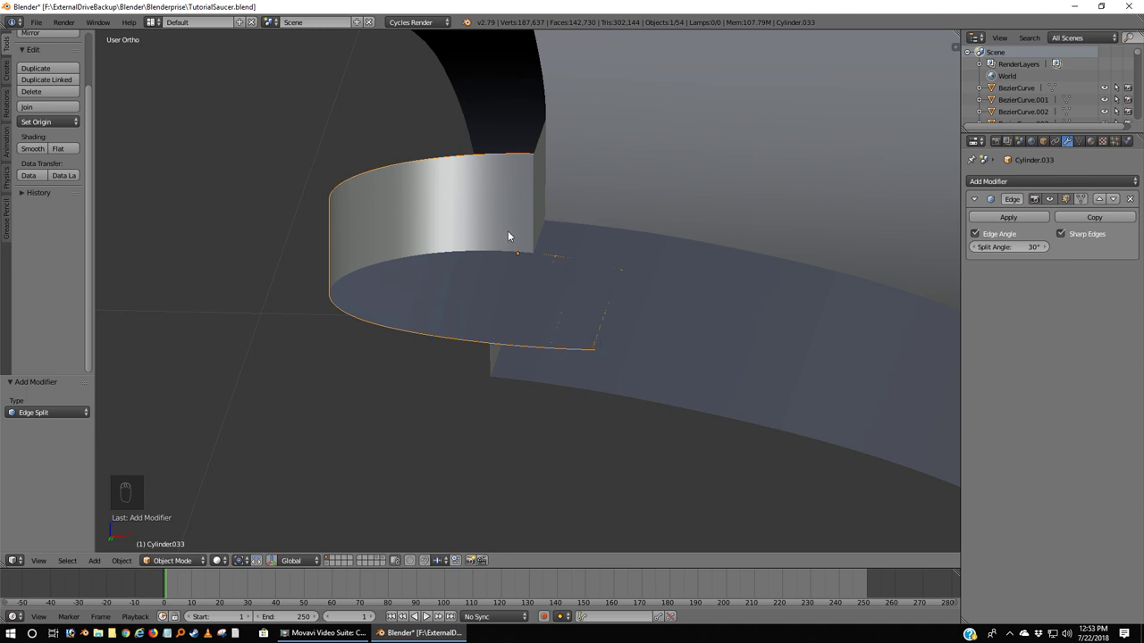
Step: In wireframe front view, box-select the cap's overhanging right-hand section and delete its vertices
key("Tab")
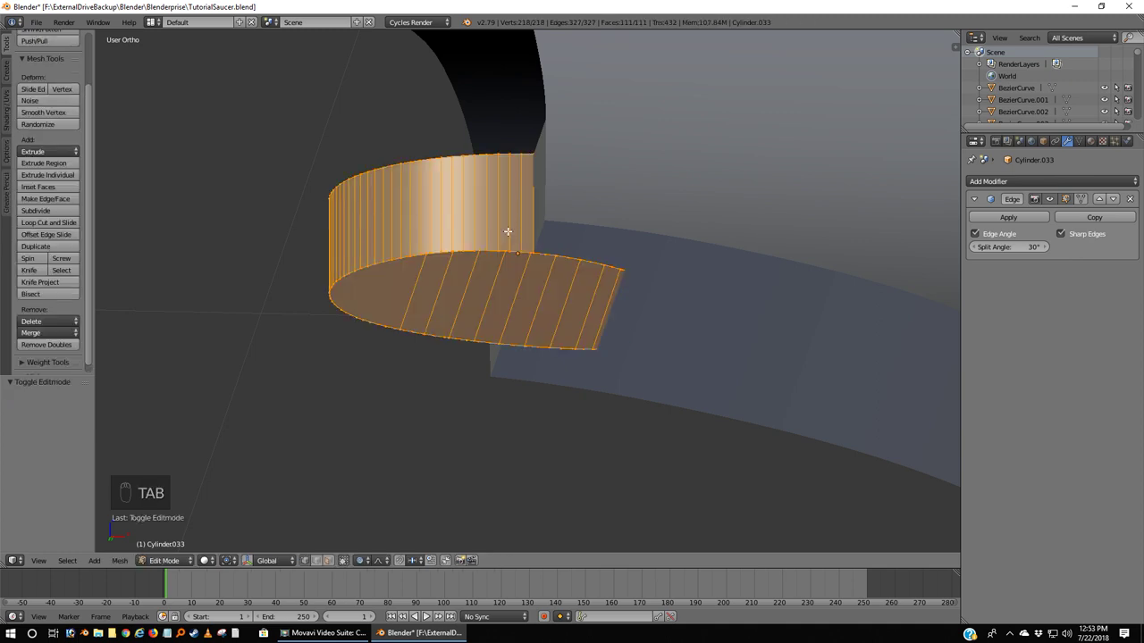
key("a")
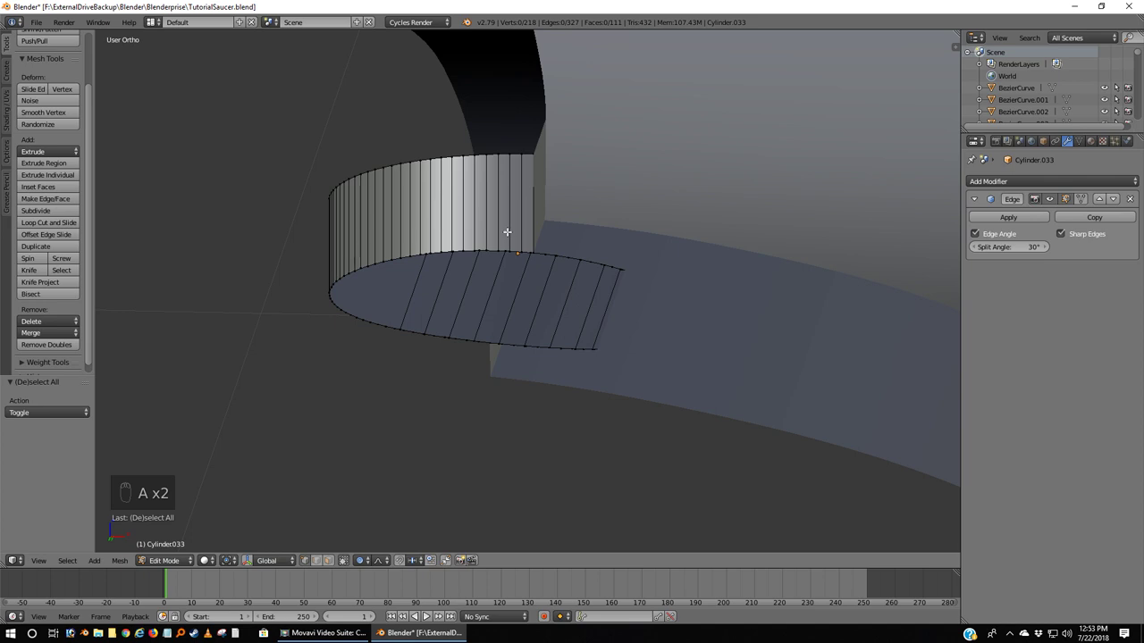
key("KP_1")
key("z")
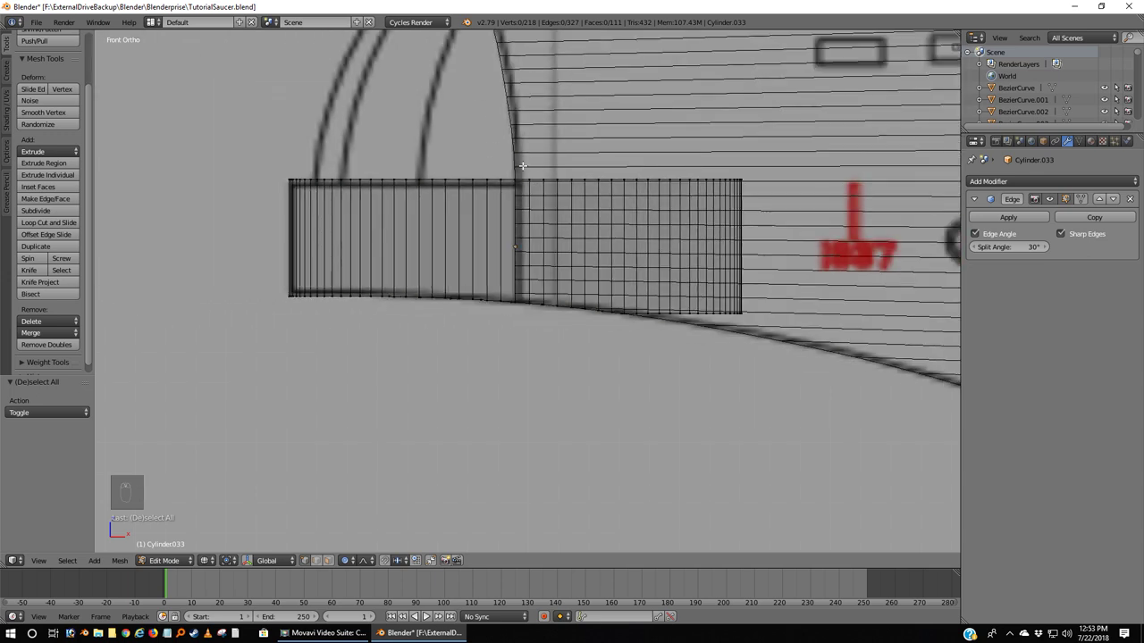
key("b")
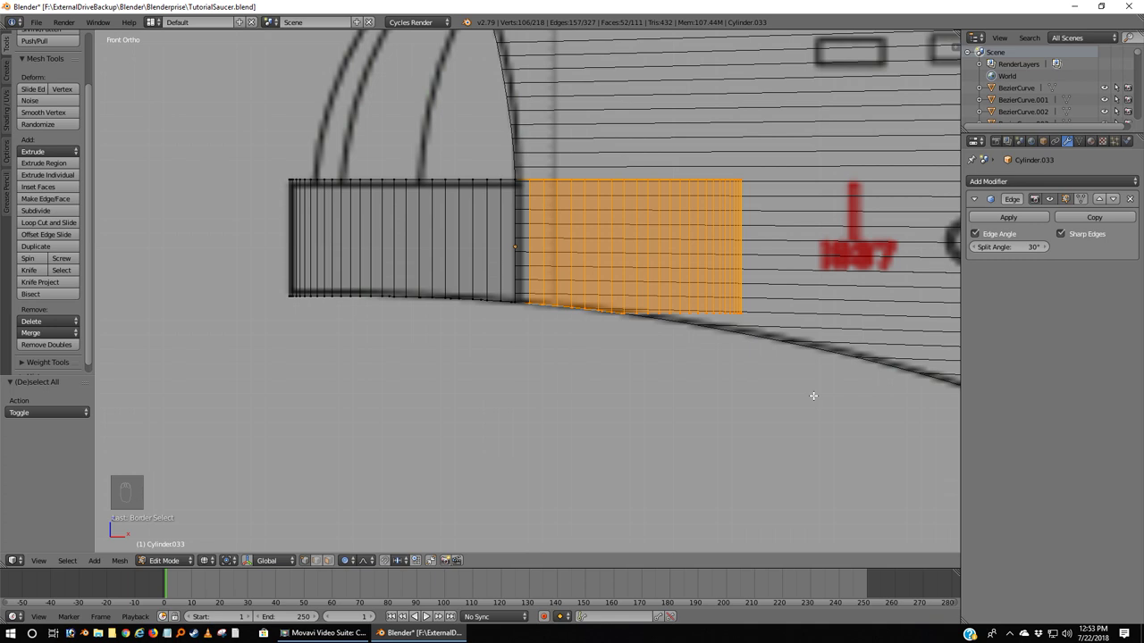
key("x")
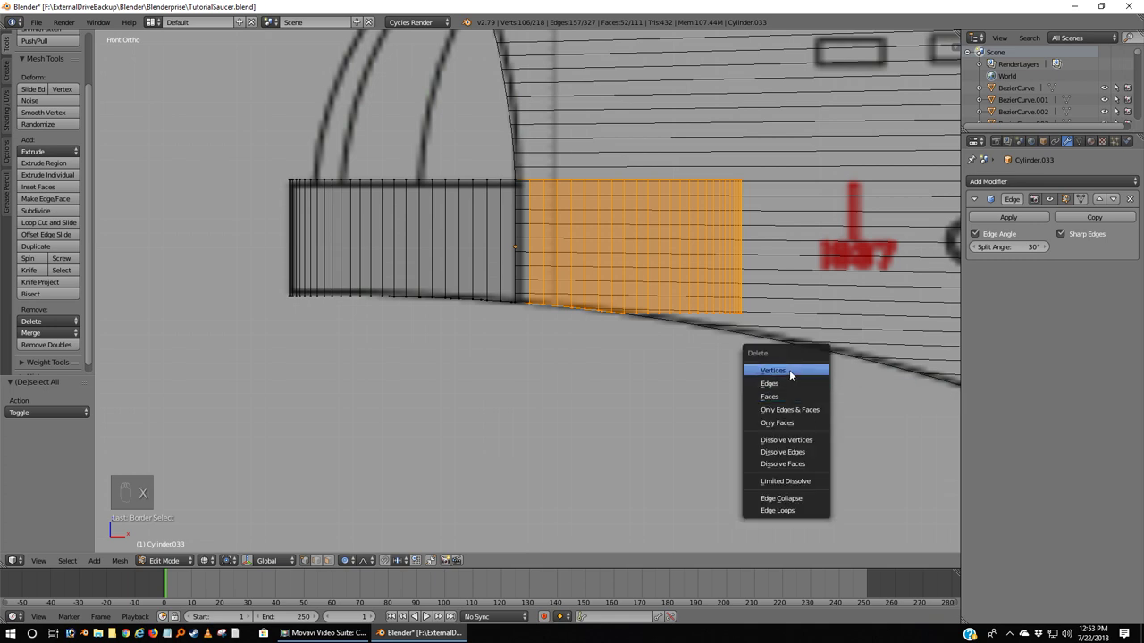
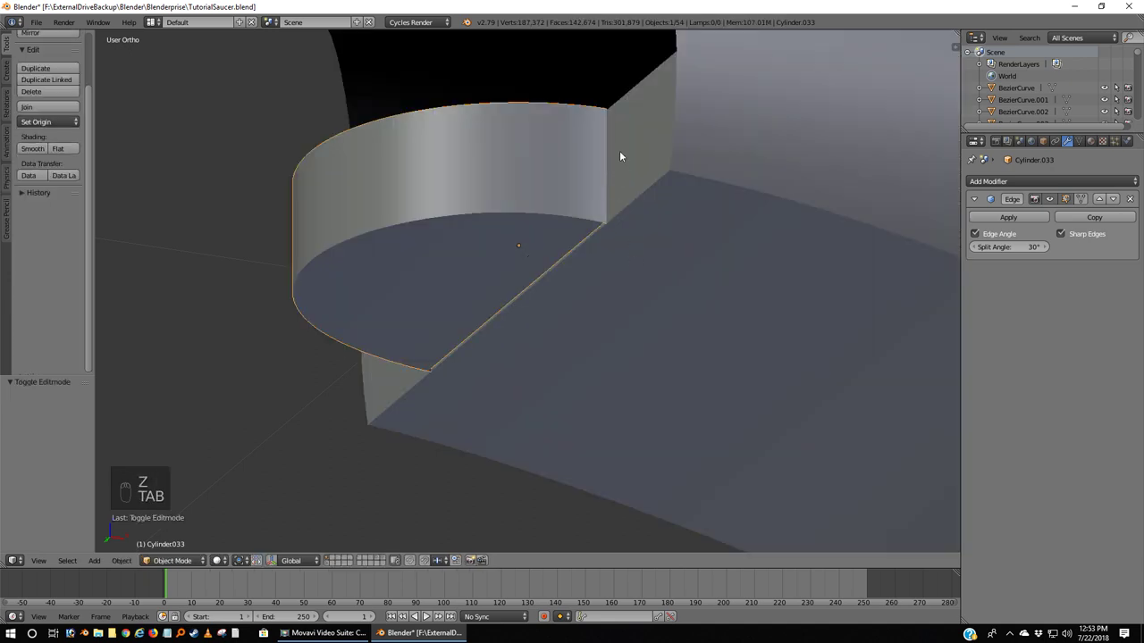
Step: Leave mesh editing and orbit around the trimmed 55-face cap alone on its layer
key("a")
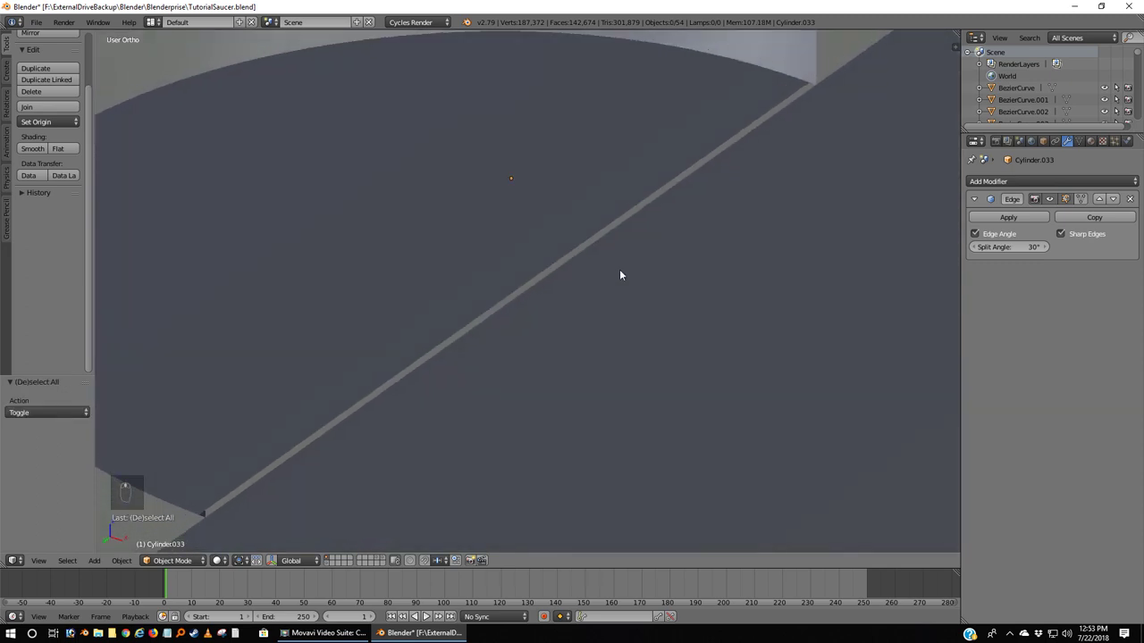
left_click_drag(624, 277, 675, 217)
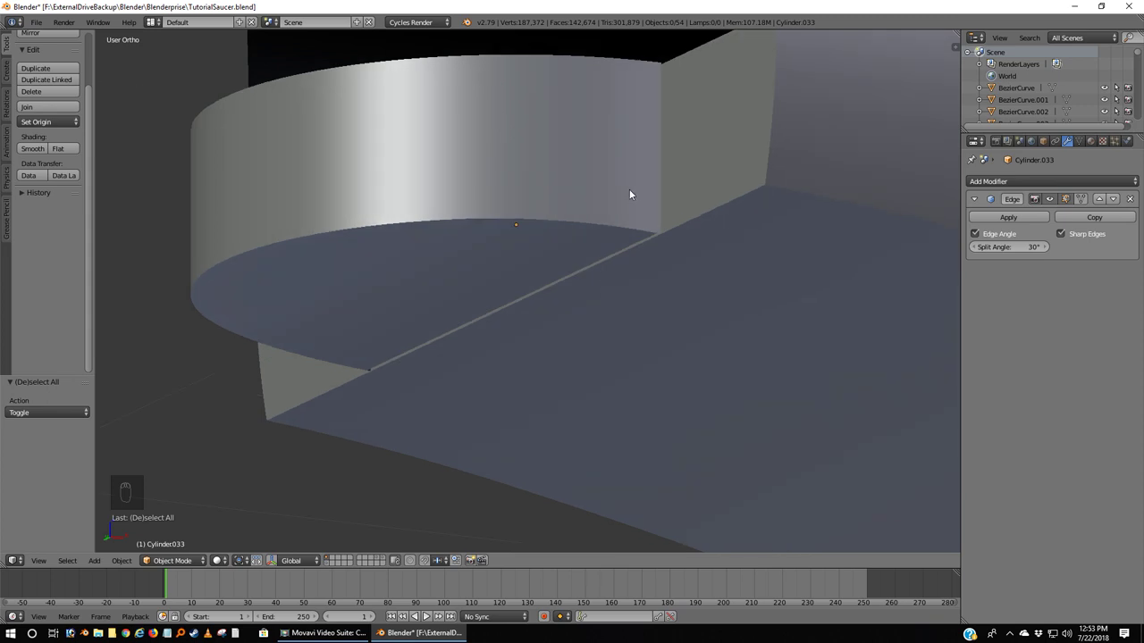
key("Tab")
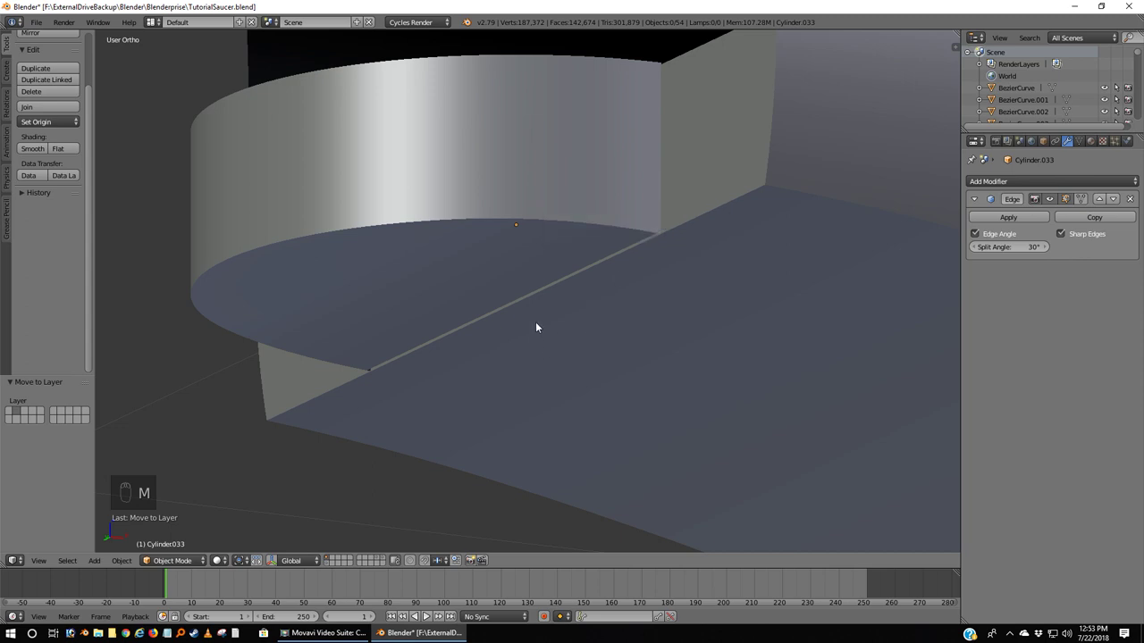
left_click_drag(458, 200, 670, 237)
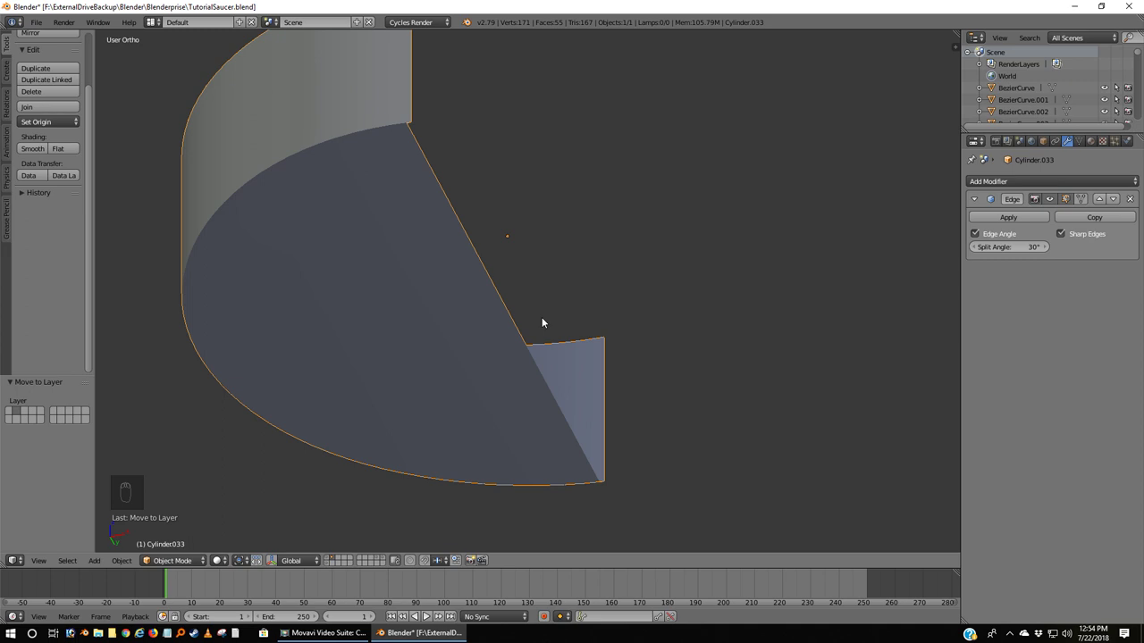
Step: In Edit Mode, fill new faces along the cap's curved rim gap by gap toward 81 faces
key("Tab")
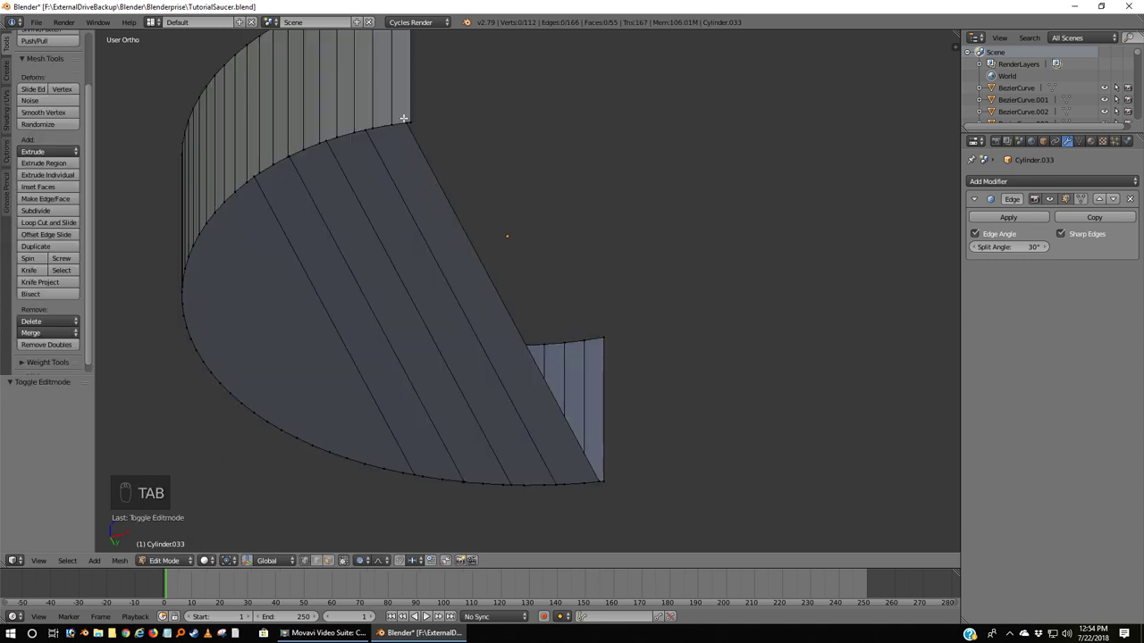
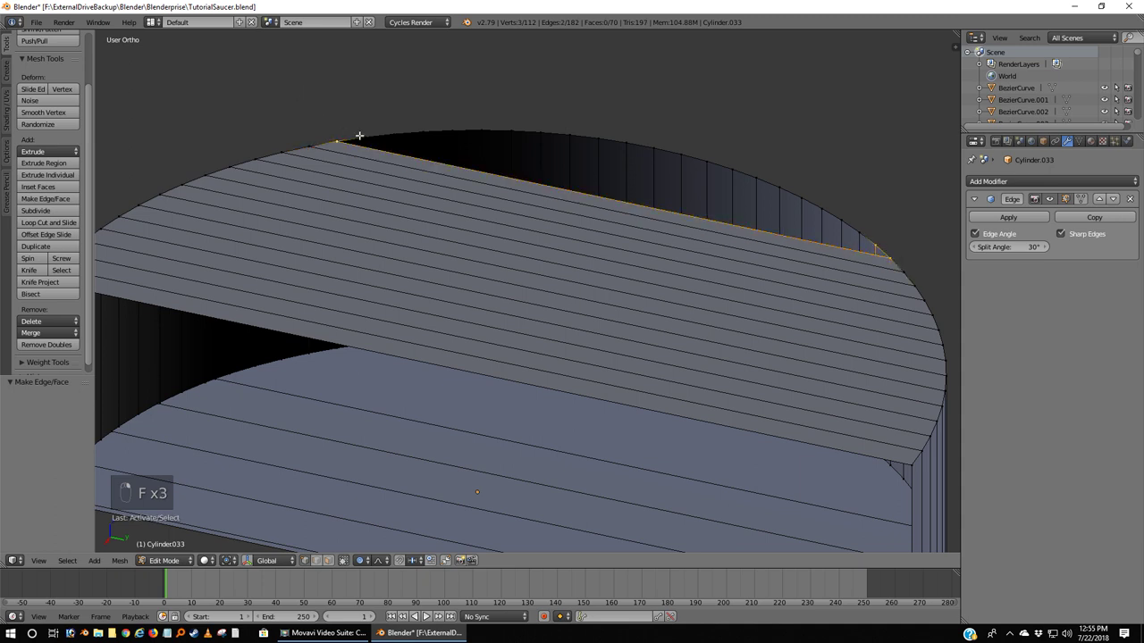
key("f")
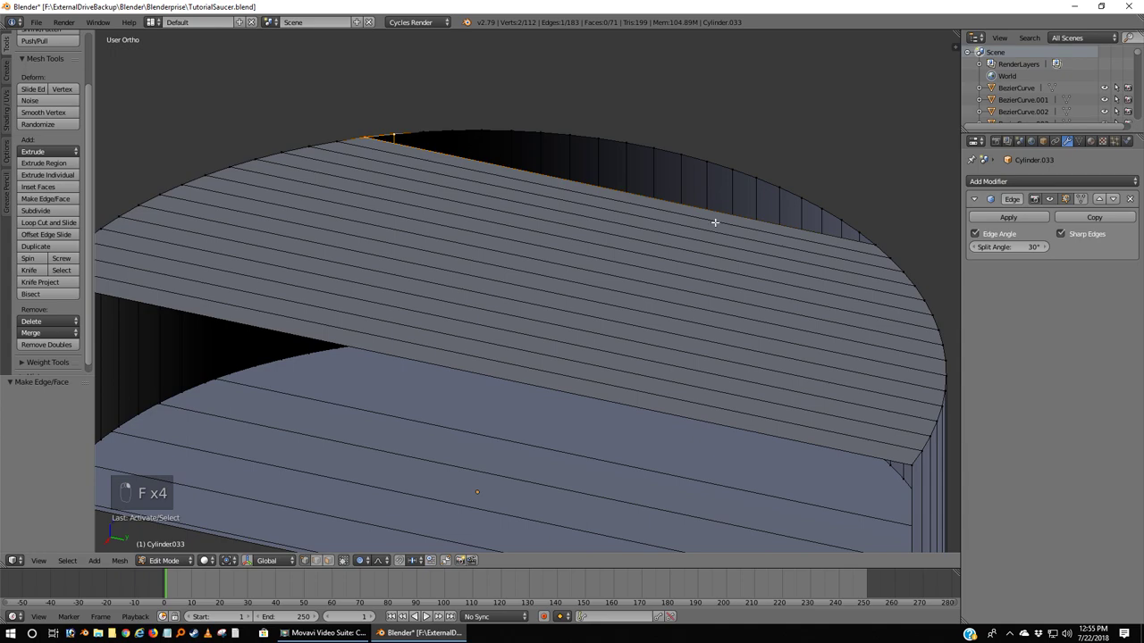
key("f")
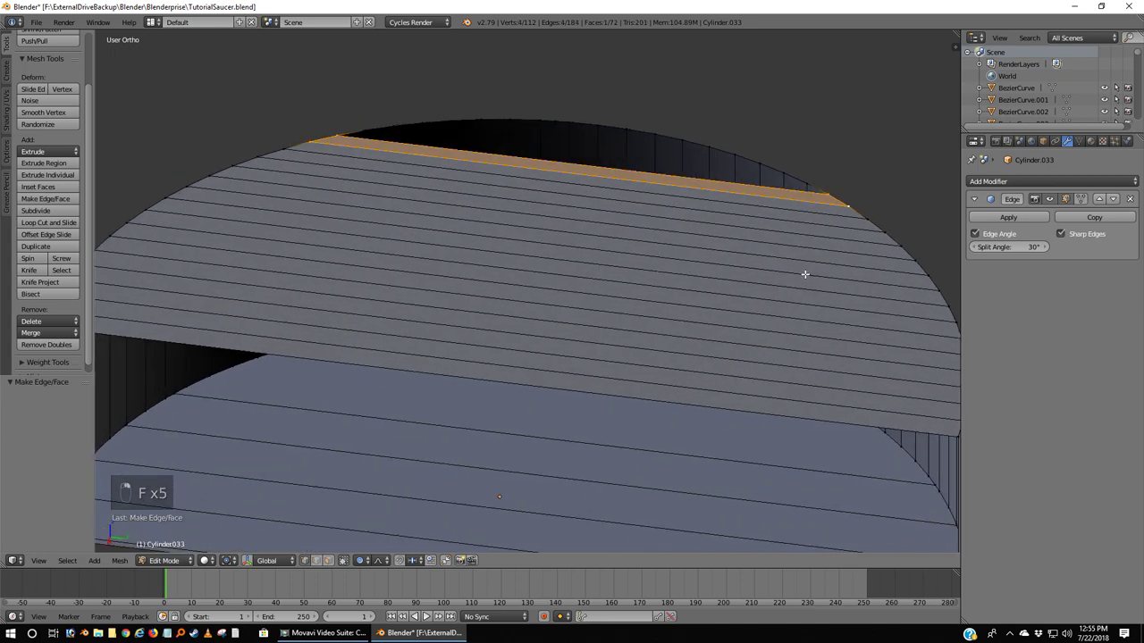
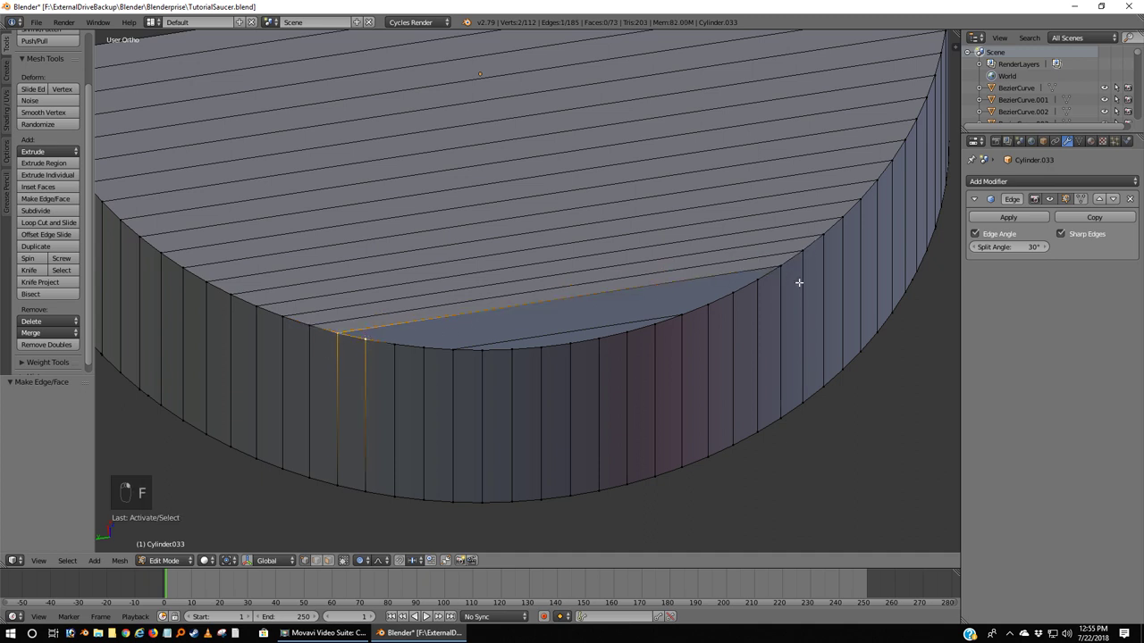
key("f")
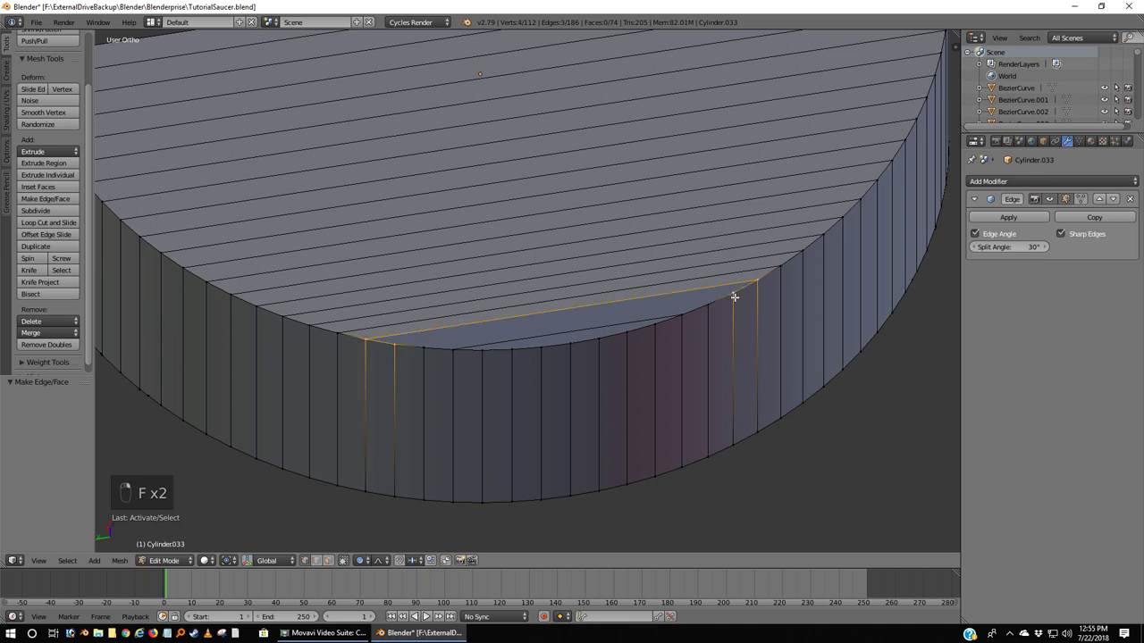
key("f")
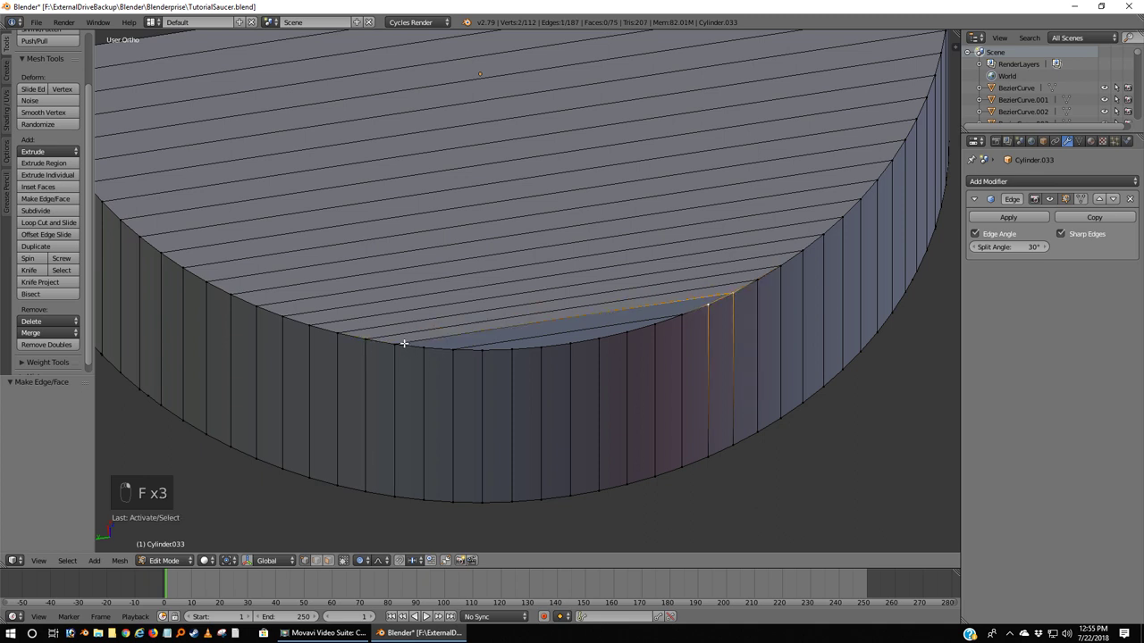
key("f")
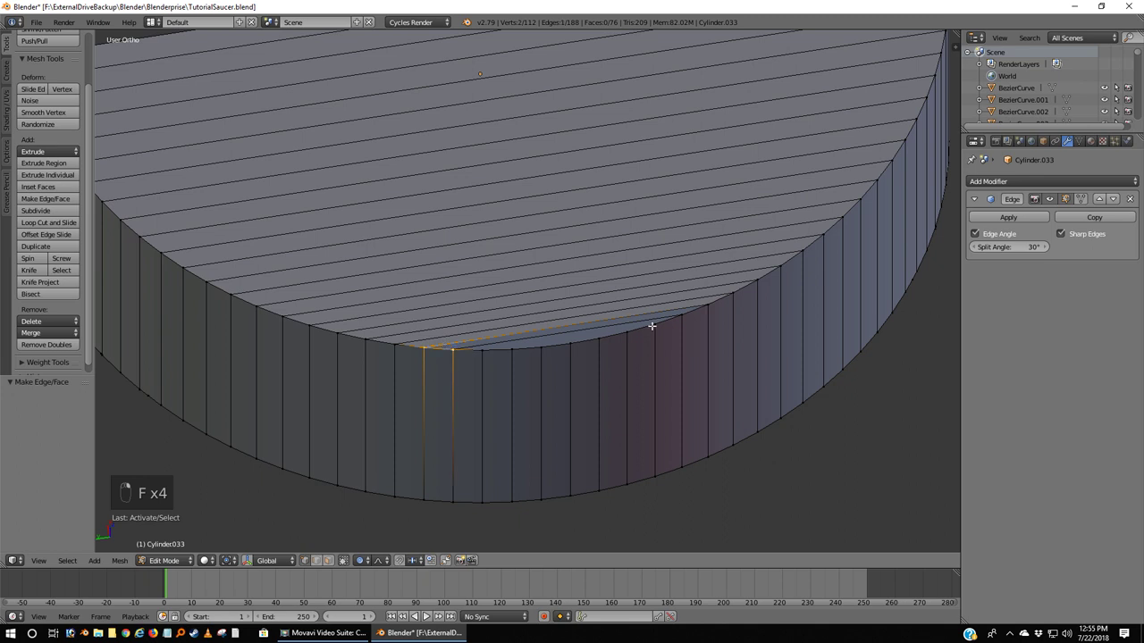
key("f")
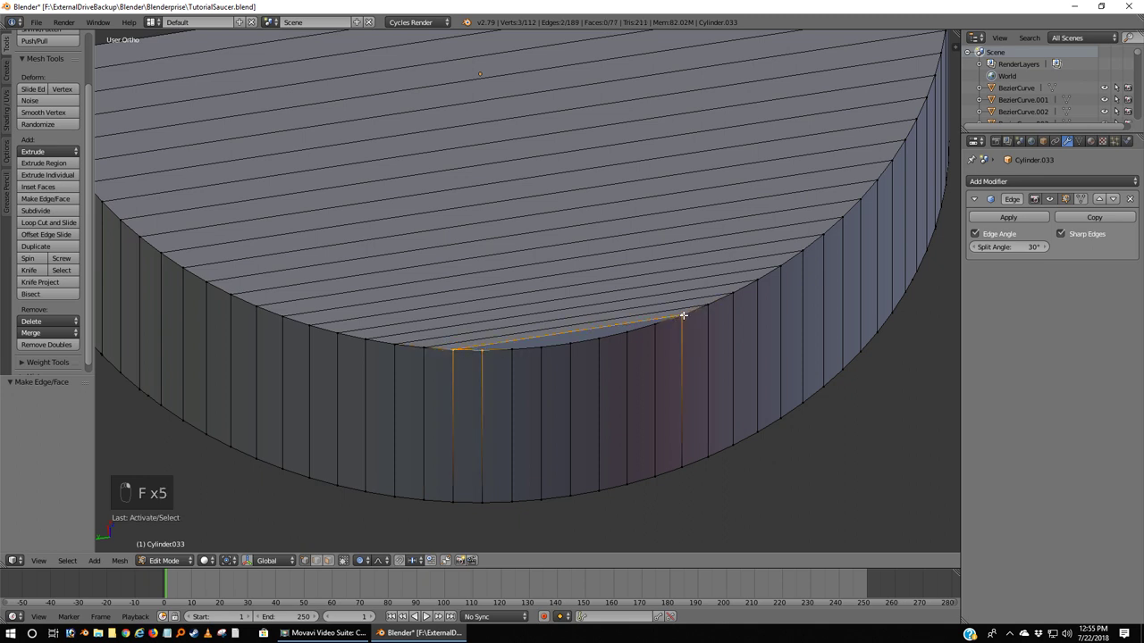
key("f")
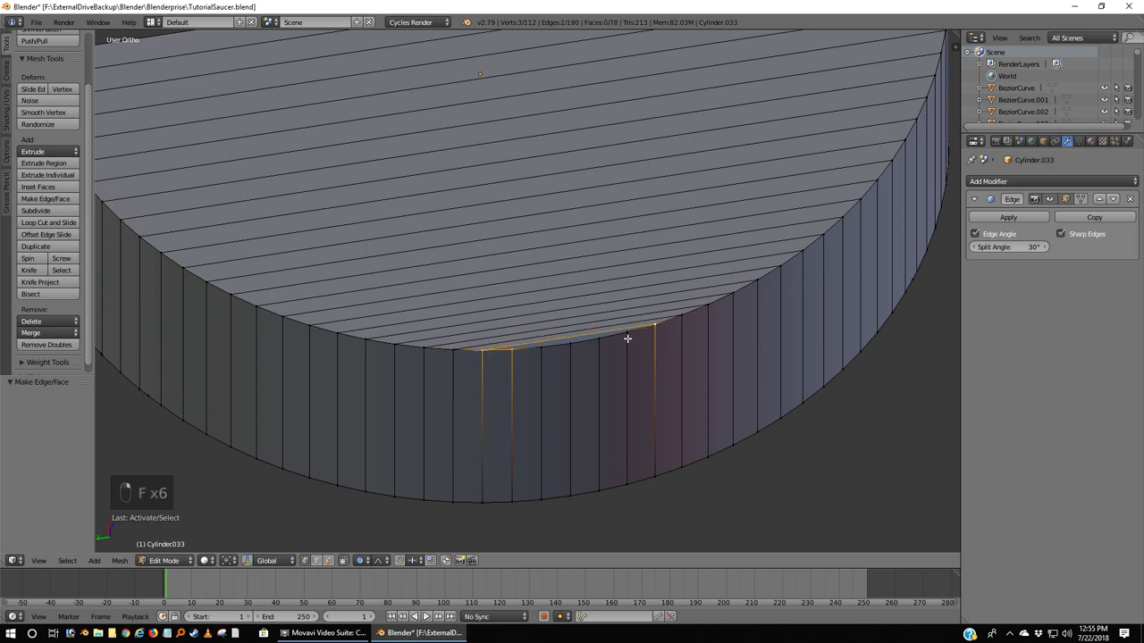
key("f")
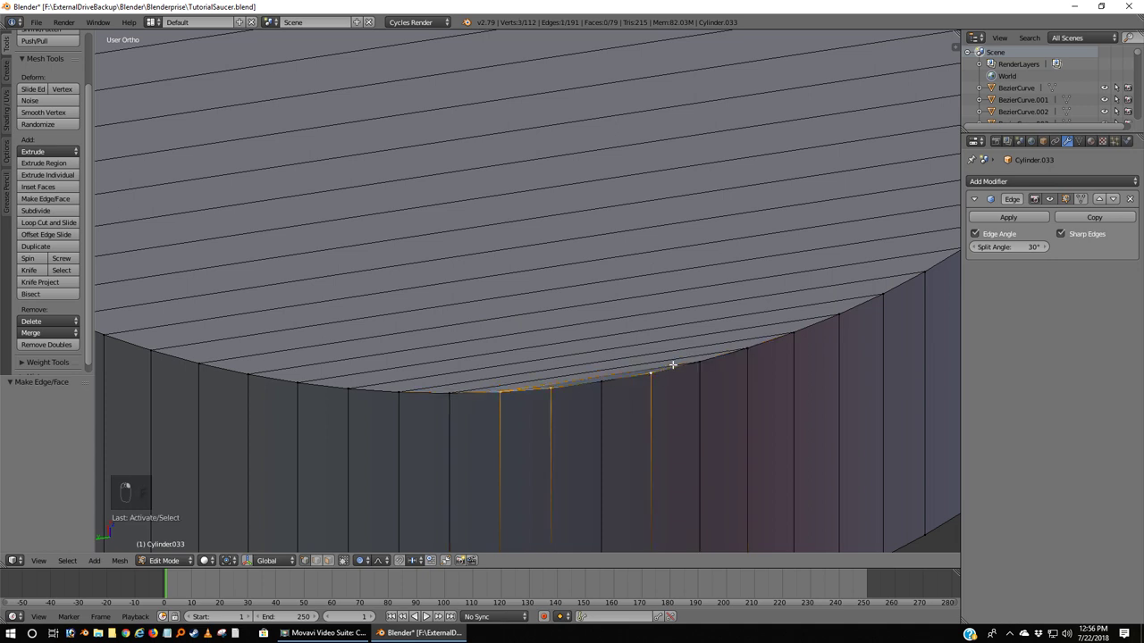
Step: Fill the last two gaps on the rim and clear the vertex selection
key("f")
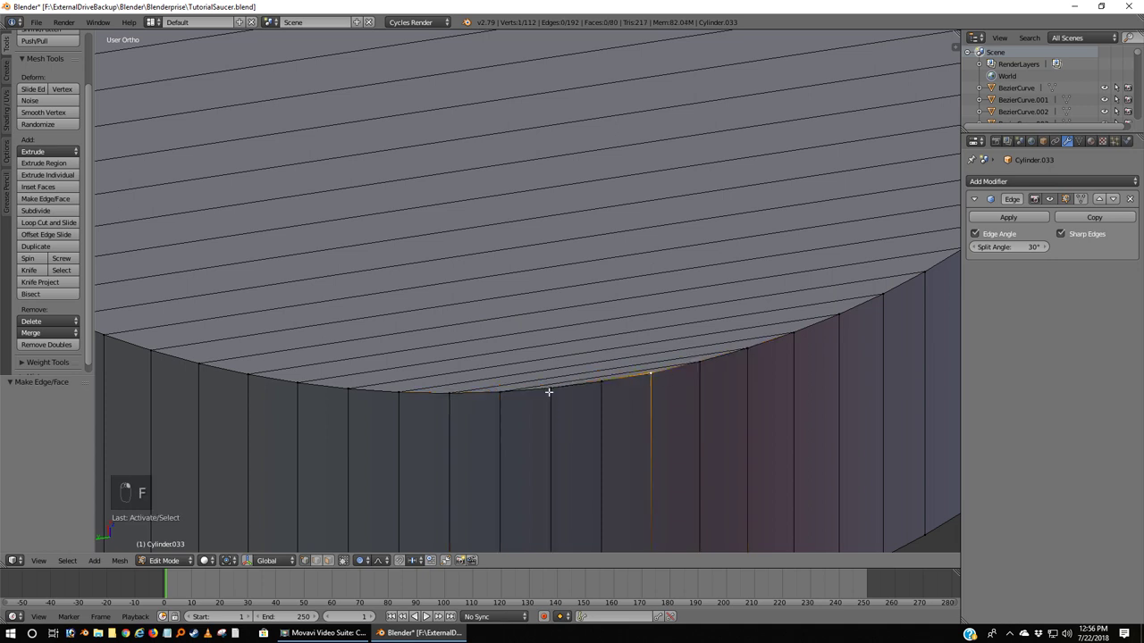
key("f")
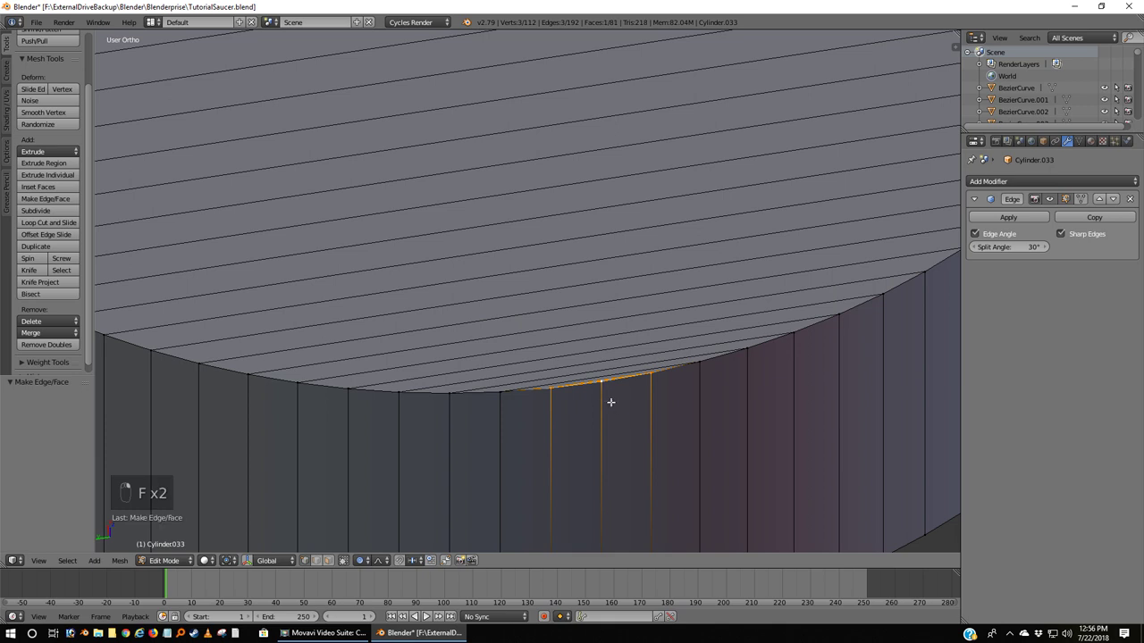
key("a")
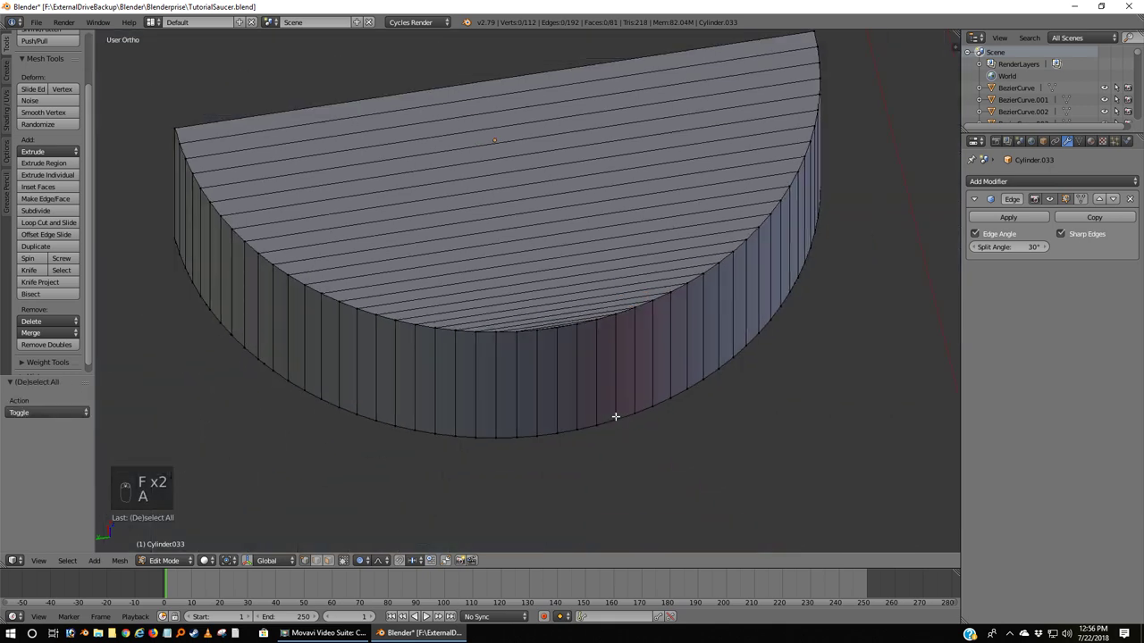
Step: Back in Object Mode, reveal the rest of the ship and view the cap from Top Ortho
key("Tab")
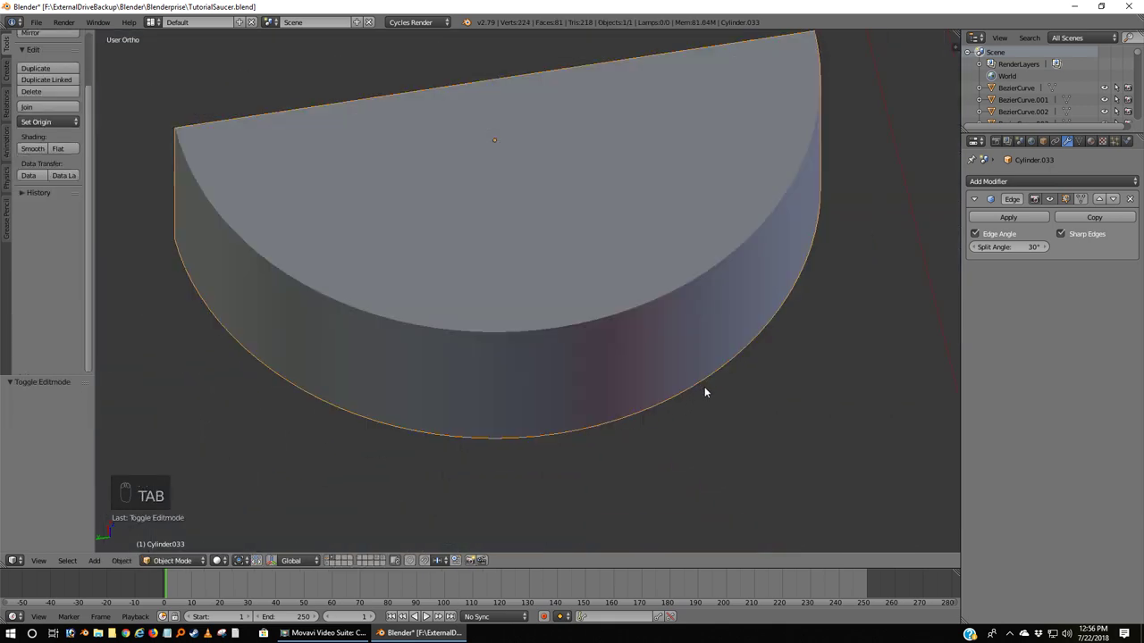
key("m")
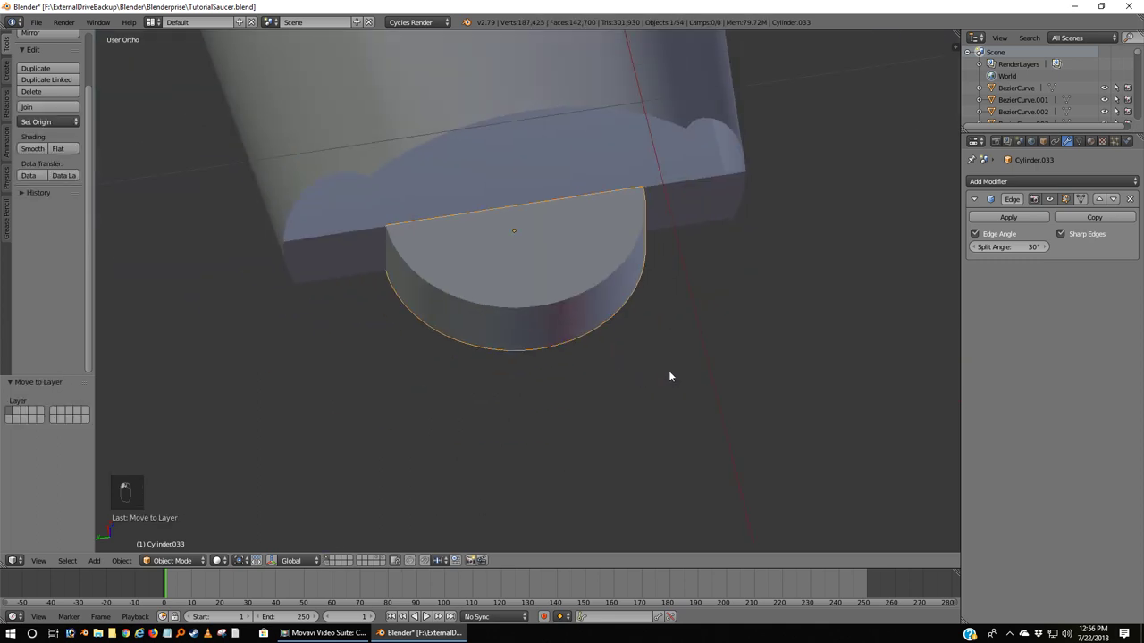
key("a")
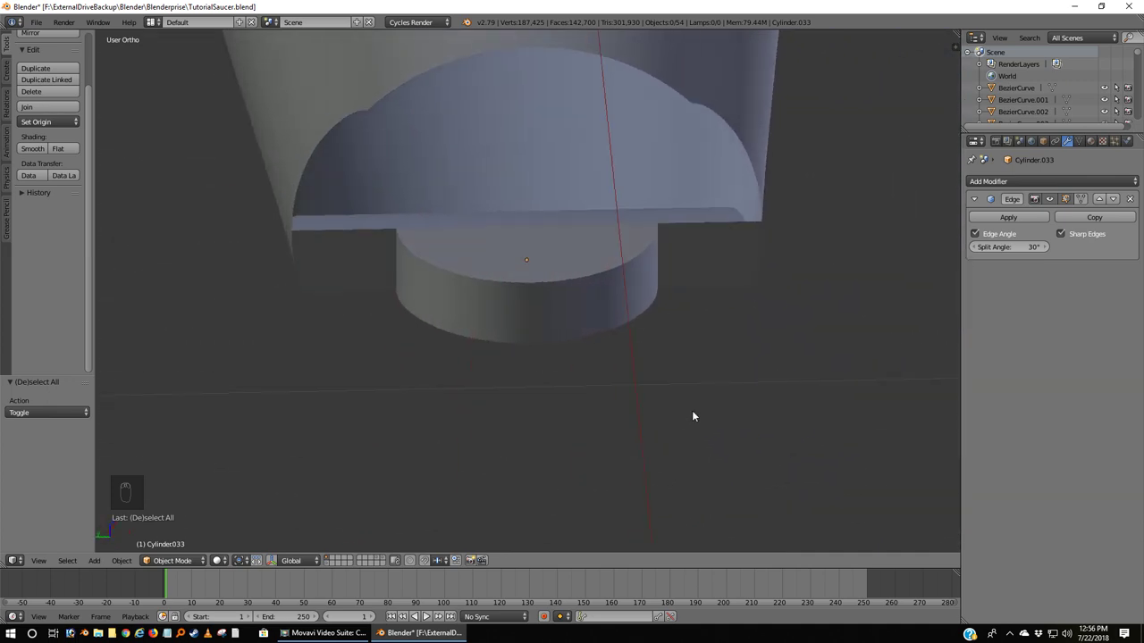
key("KP_7")
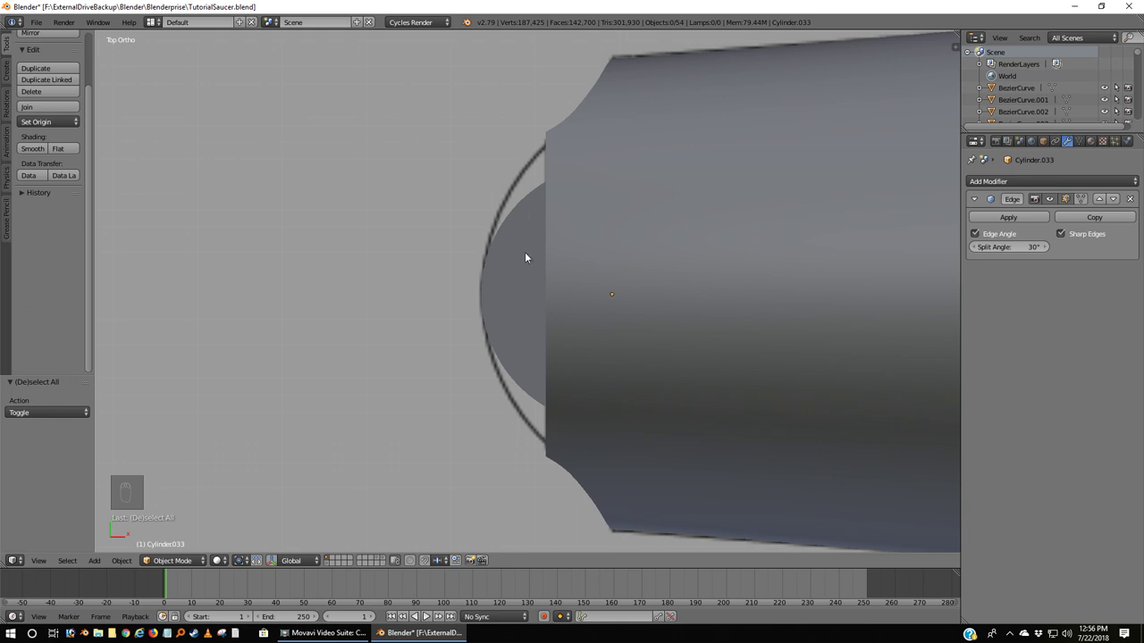
Step: Scale the end cap up in wireframe to match the blueprint circle, then check it in solid shading
left_click_drag(532, 255, 538, 274)
key("z")
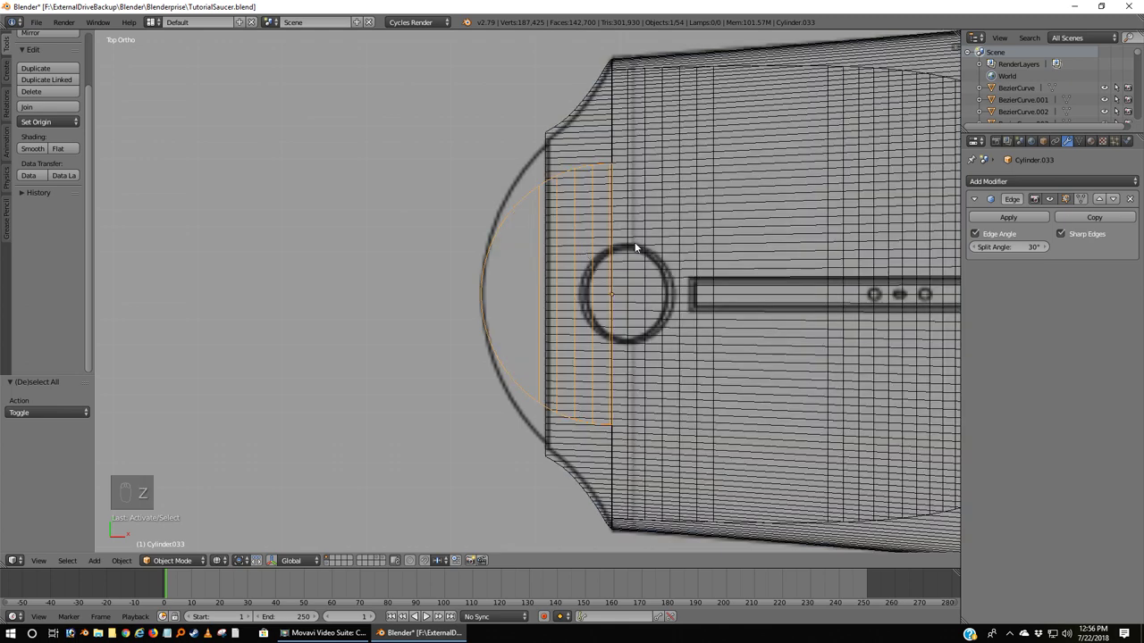
left_click_drag(625, 287, 625, 286)
key("s")
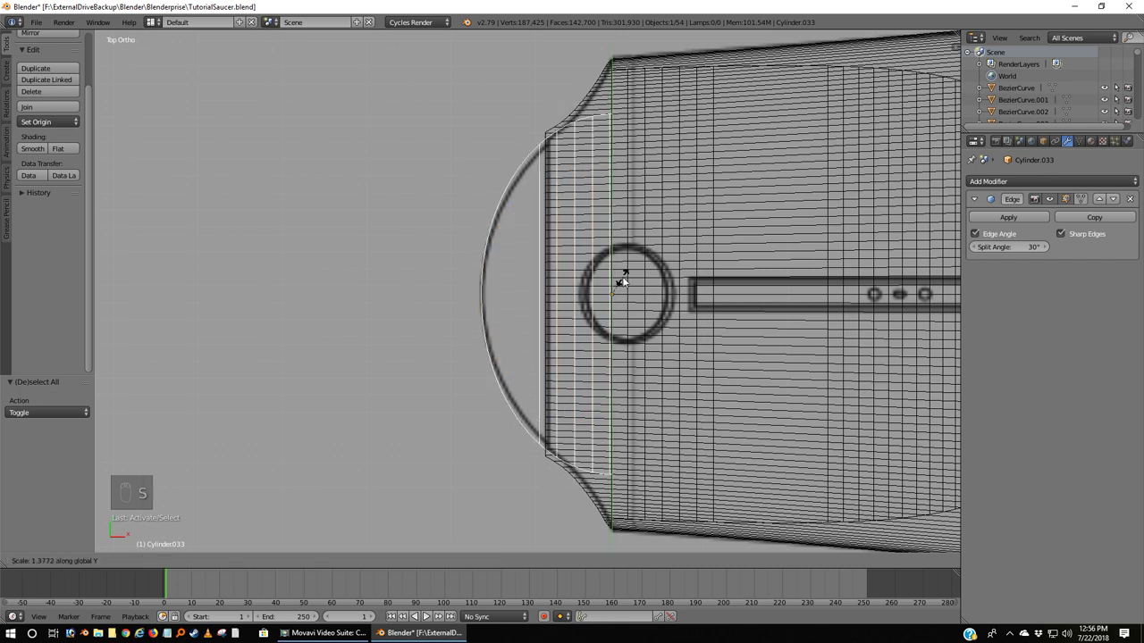
left_click_drag(627, 279, 625, 290)
key("z")
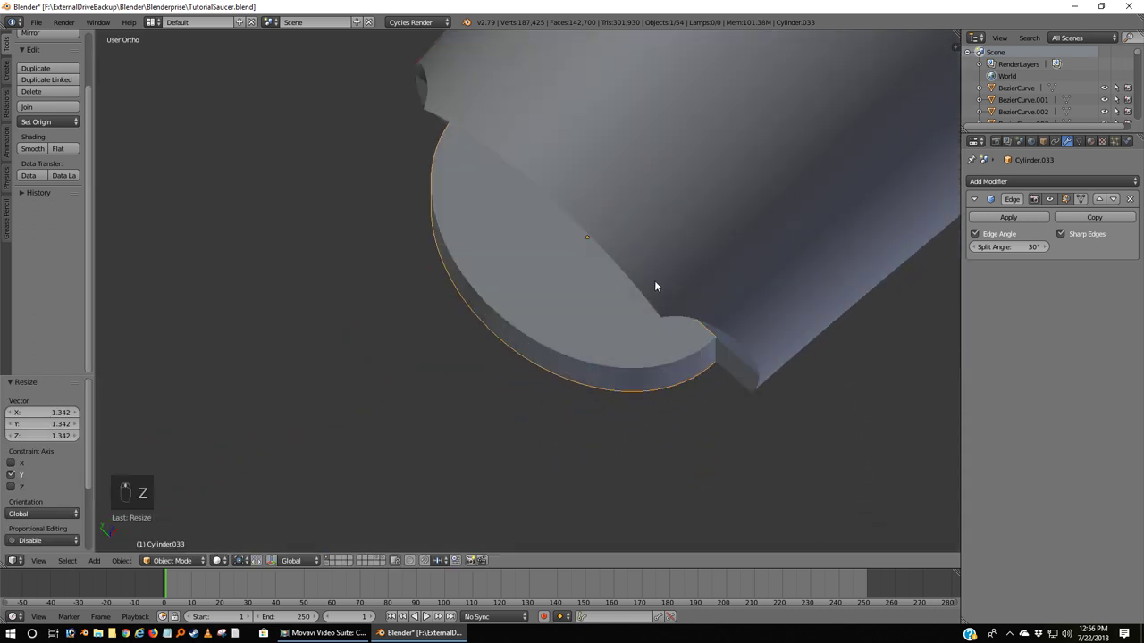
key("a")
left_click_drag(627, 281, 666, 132)
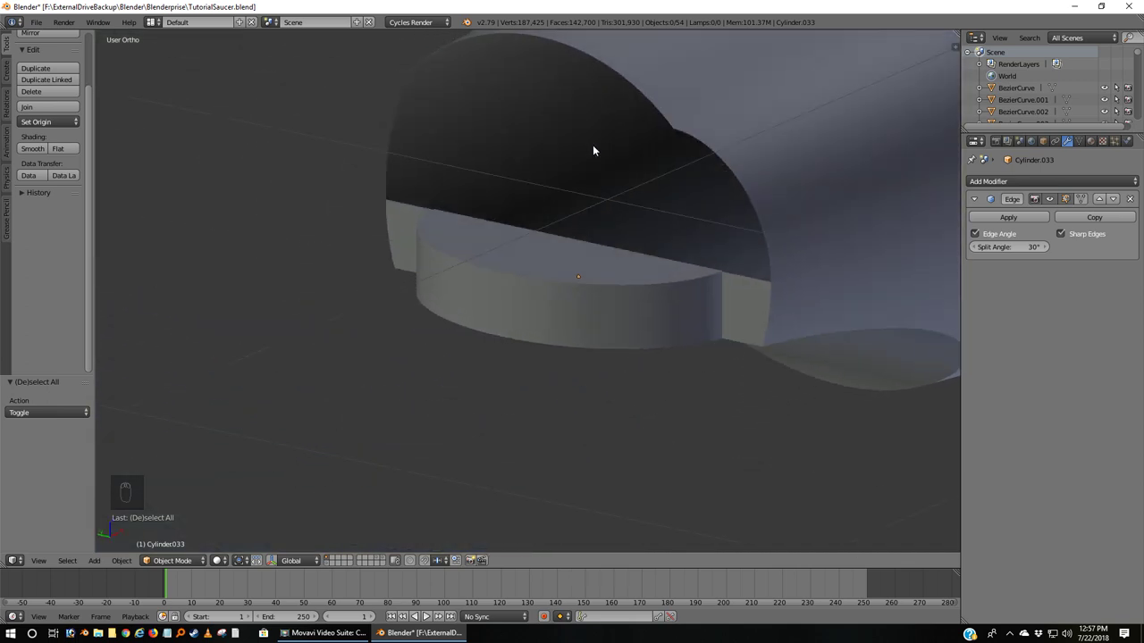
key("KP_1")
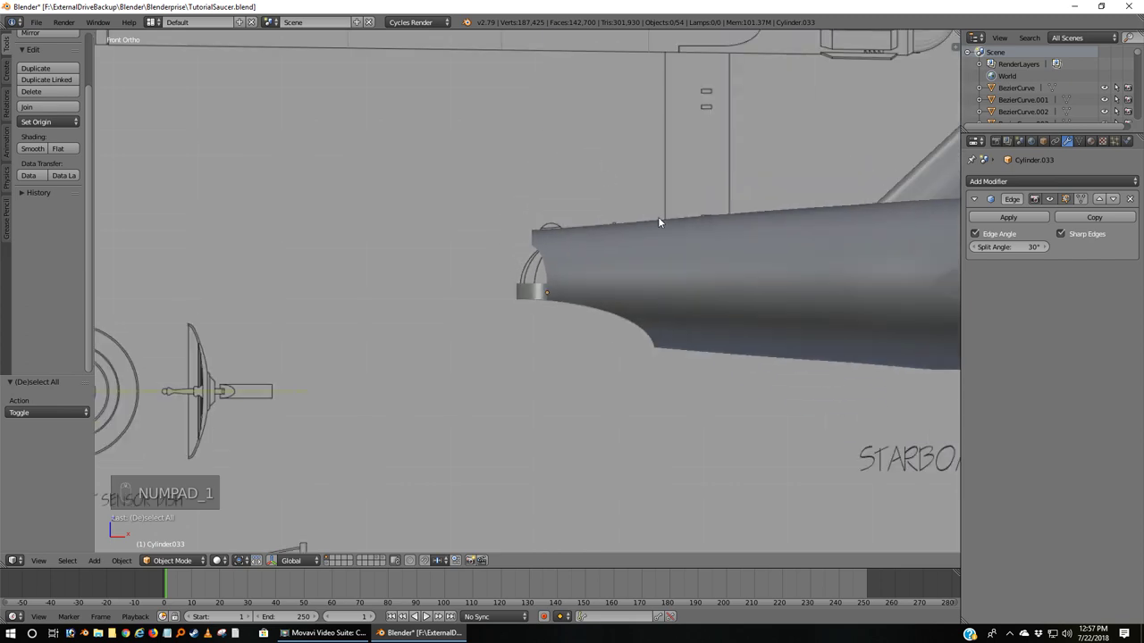
middle_click(494, 237)
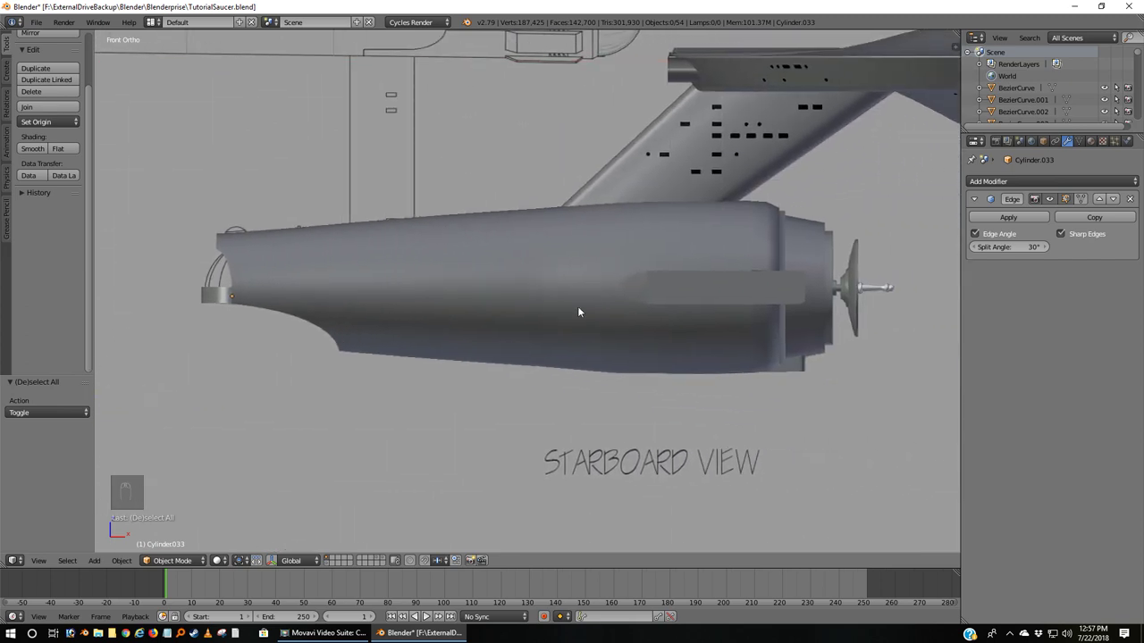